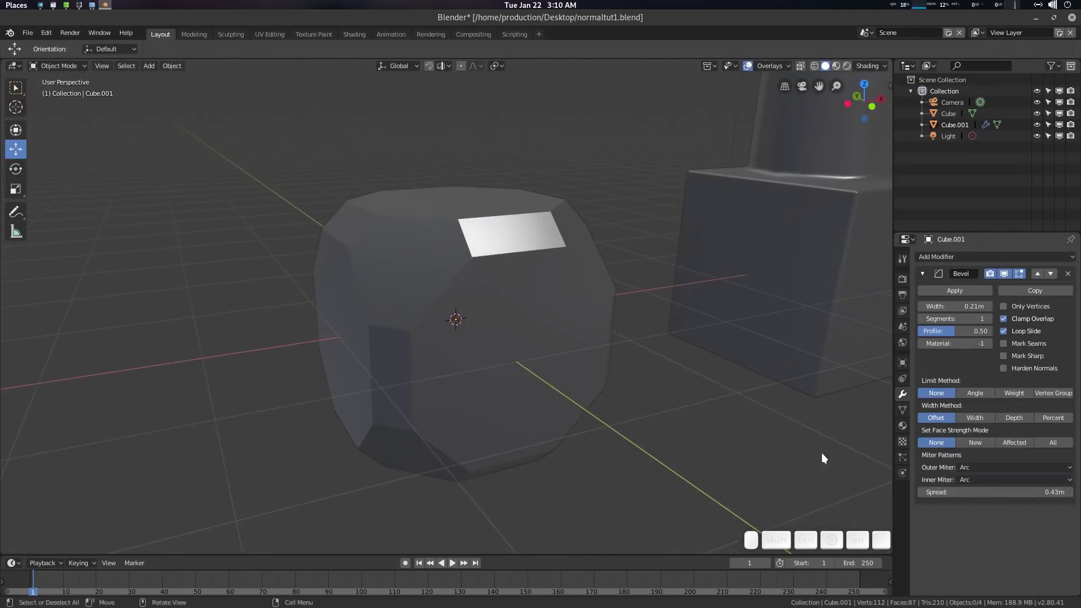
Bring up the scene with the plain default cube and orbit around it.
{"action": "double_click", "coordinate": [1039, 367]}
{"action": "scroll", "scroll_direction": "down", "scroll_amount": 3}
{"action": "scroll", "scroll_direction": "up", "scroll_amount": 3}
{"action": "middle_click", "coordinate": [543, 288]}
{"action": "key", "text": "alt+a"}
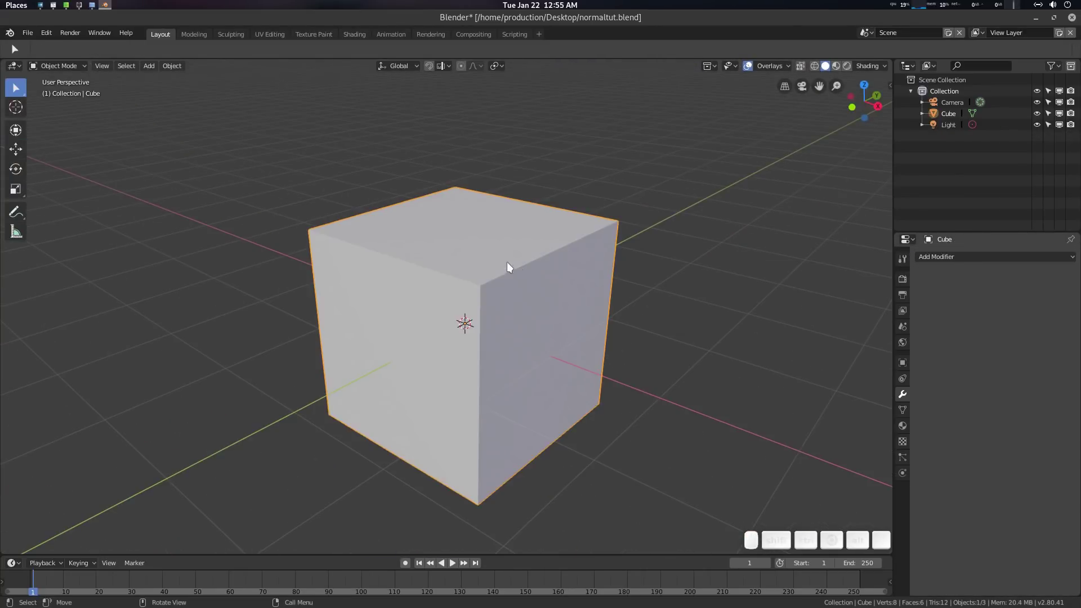
{"action": "key", "text": "Tab"}
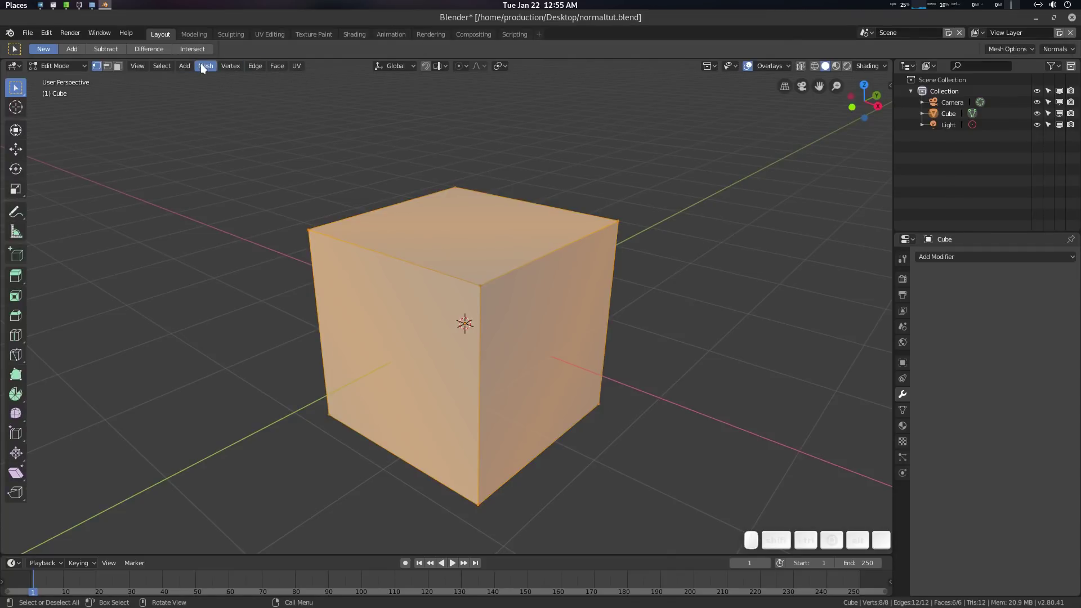
{"action": "scroll", "scroll_direction": "up", "scroll_amount": 3}
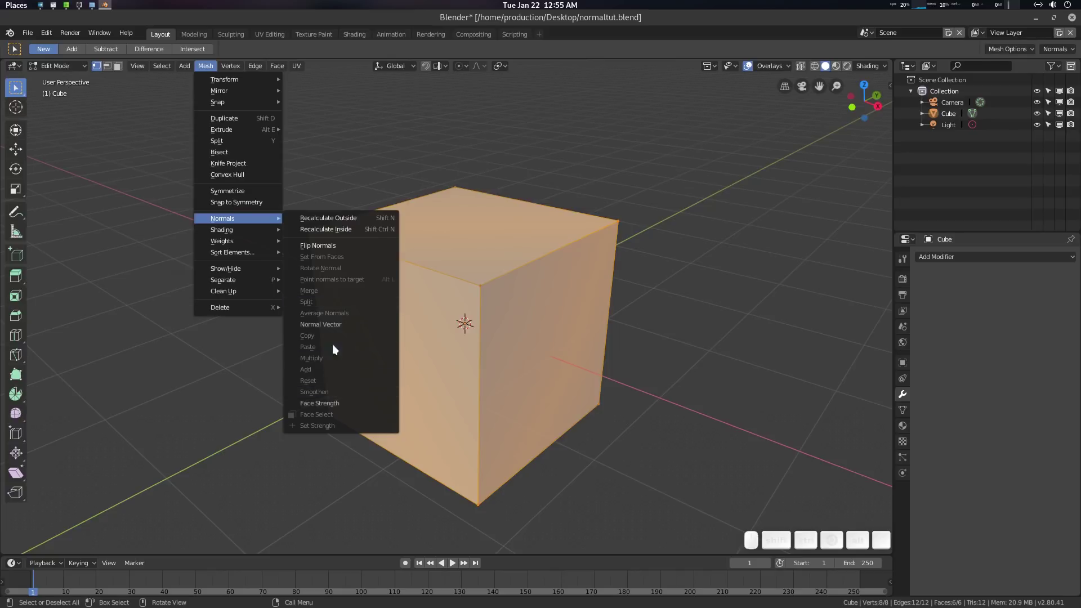
{"action": "key", "text": "Tab"}
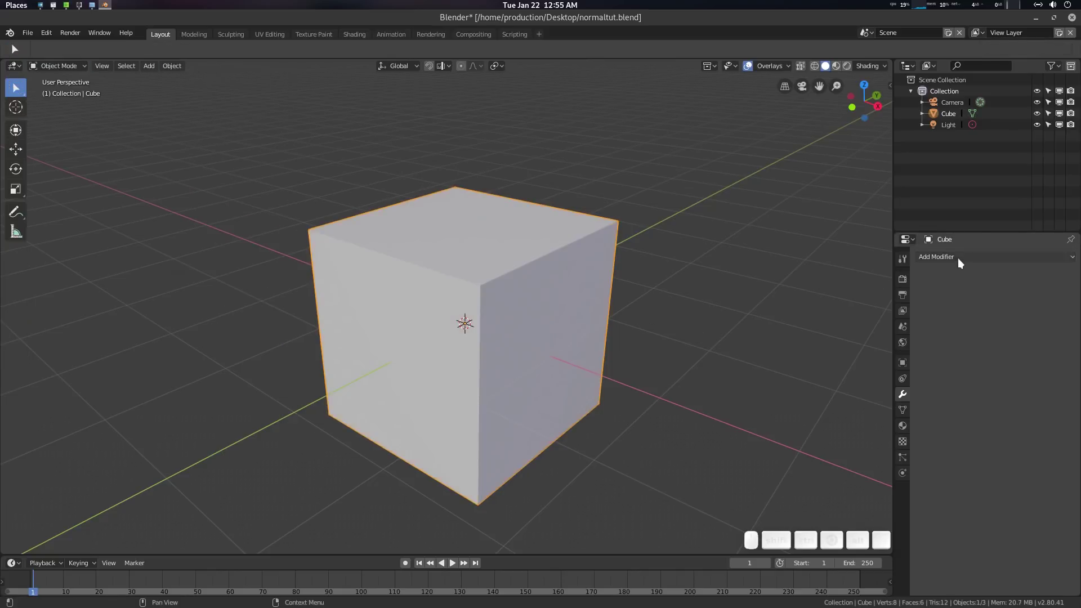
{"action": "left_click", "coordinate": [962, 262]}
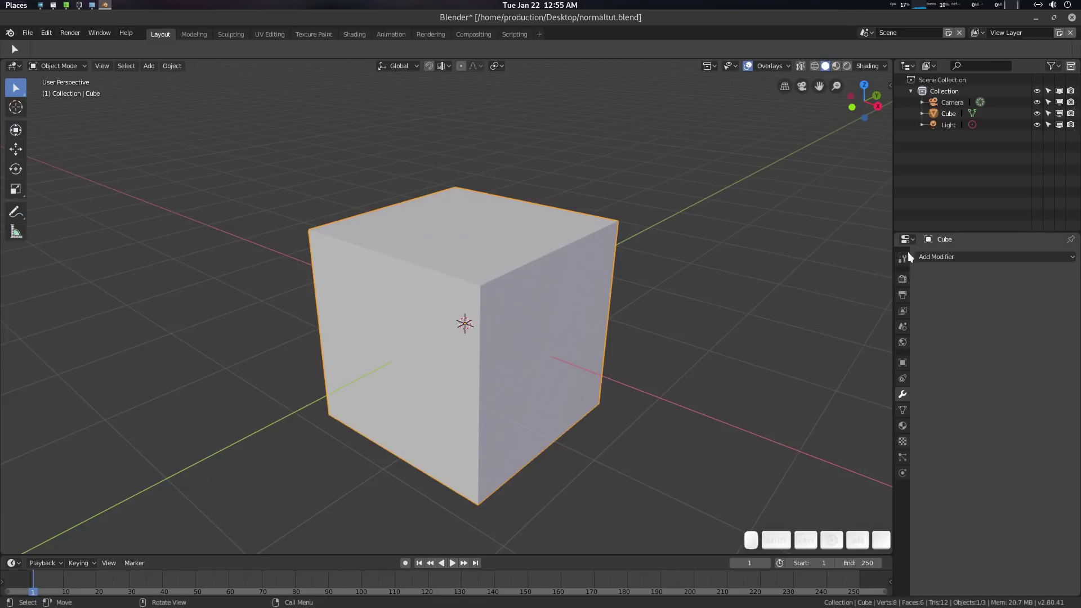
{"action": "left_click", "coordinate": [936, 259]}
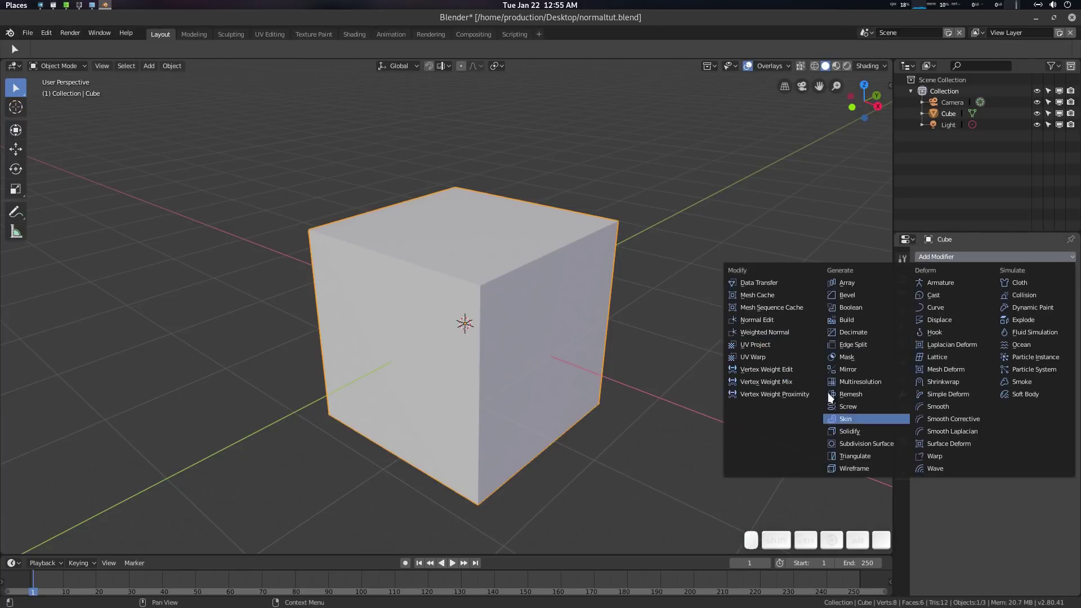
{"action": "left_click", "coordinate": [489, 255]}
{"action": "left_click", "coordinate": [486, 279]}
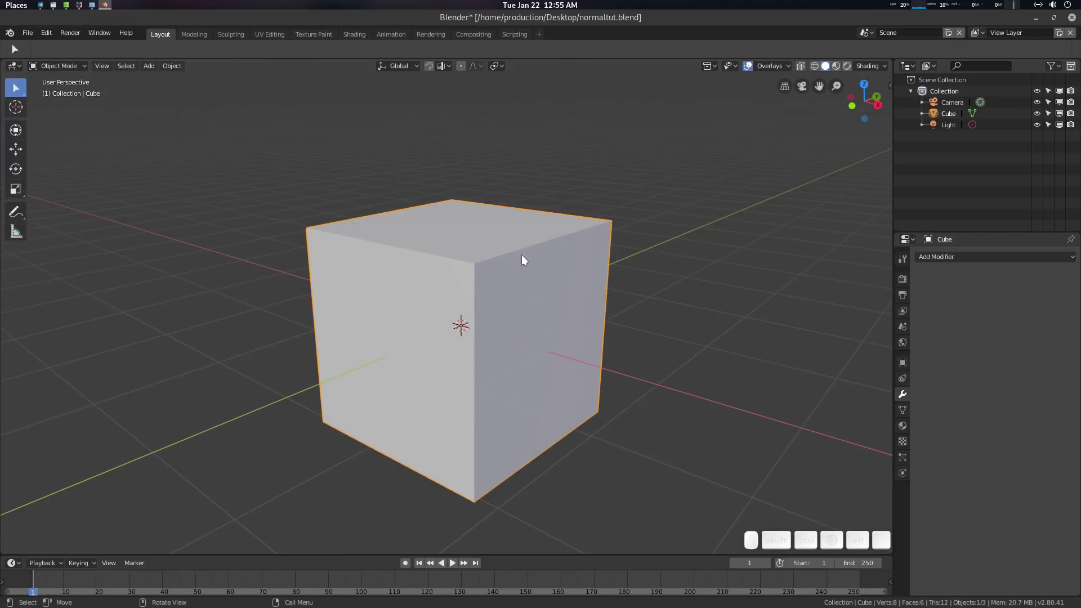
{"action": "key", "text": "Tab"}
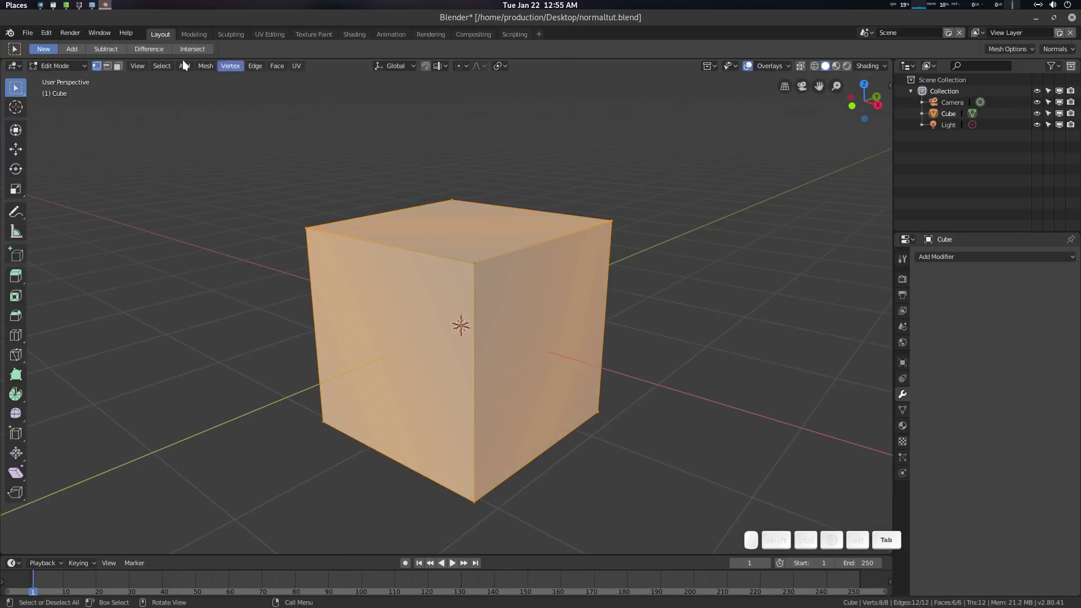
{"action": "key", "text": "Tab"}
{"action": "left_click", "coordinate": [501, 264]}
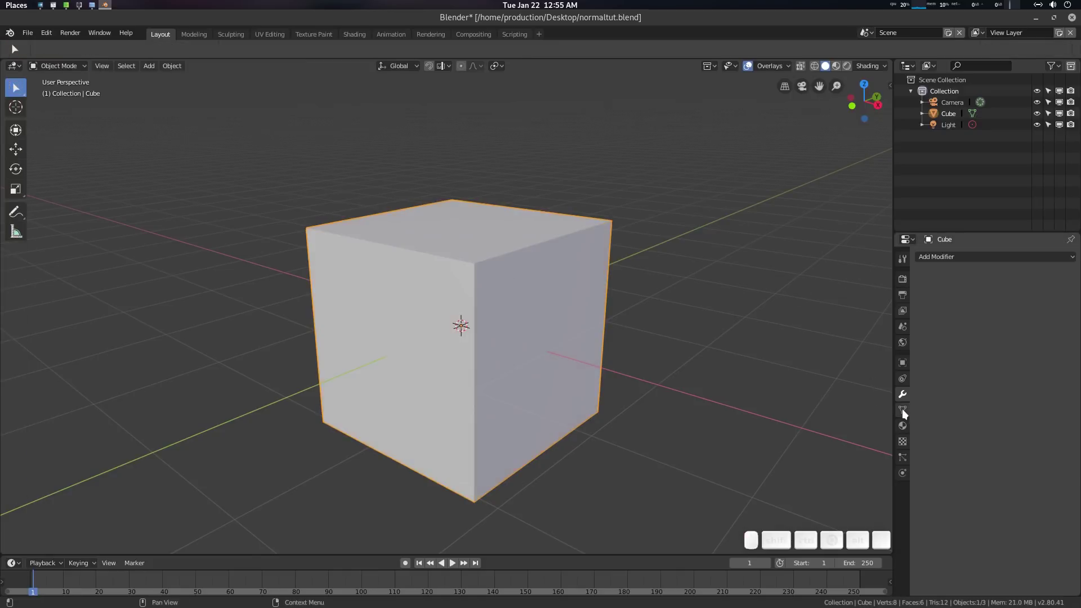
Enable Auto Smooth at 30° in the cube's Object Data normals settings.
{"action": "left_click", "coordinate": [907, 413]}
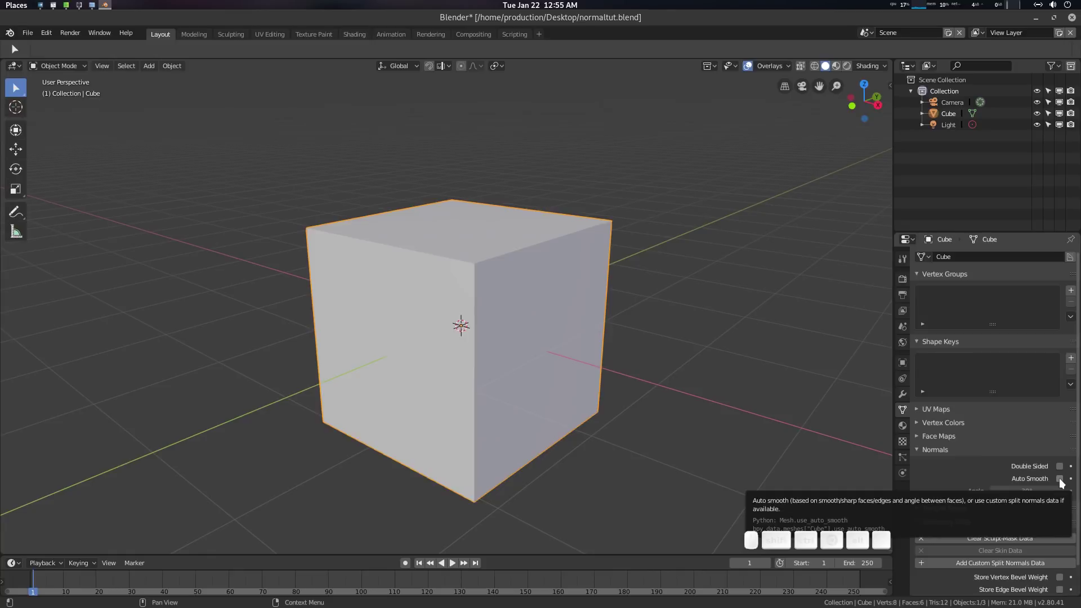
{"action": "left_click", "coordinate": [1063, 482]}
{"action": "left_click", "coordinate": [1064, 482]}
{"action": "left_click", "coordinate": [538, 286]}
{"action": "key", "text": "q"}
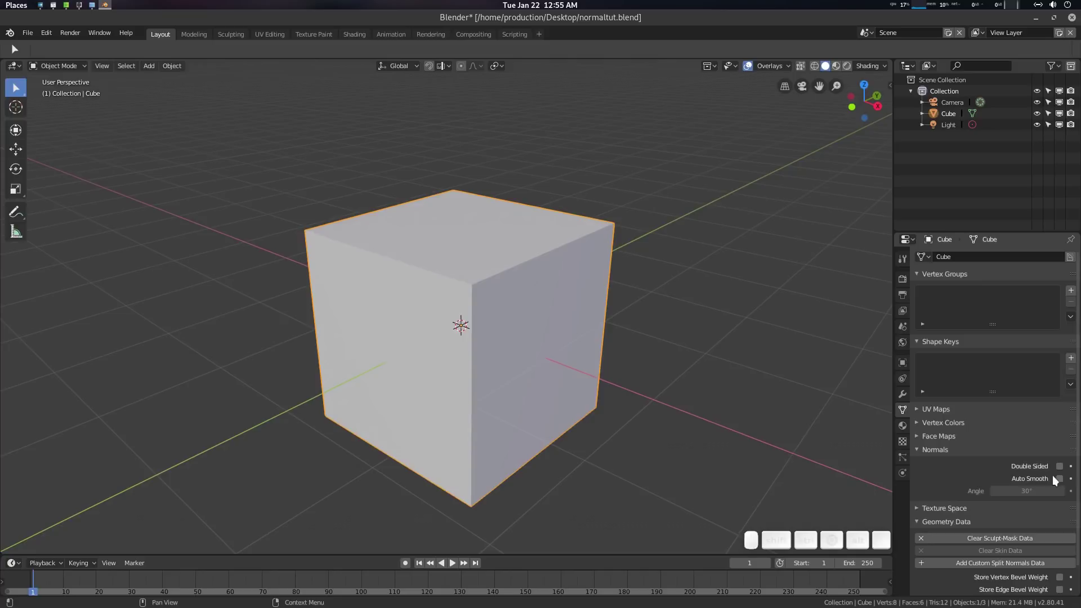
{"action": "left_click", "coordinate": [1059, 480]}
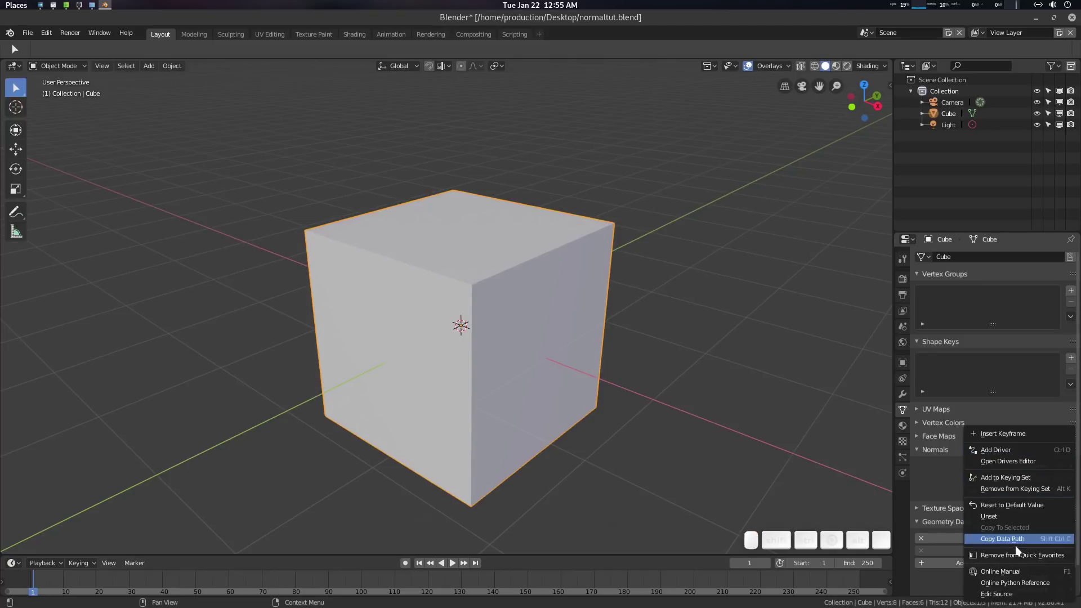
{"action": "left_click", "coordinate": [488, 244]}
{"action": "key", "text": "q"}
{"action": "left_click", "coordinate": [458, 247]}
Orbit and zoom around the cube to inspect its shading.
{"action": "scroll", "scroll_direction": "down", "scroll_amount": 3}
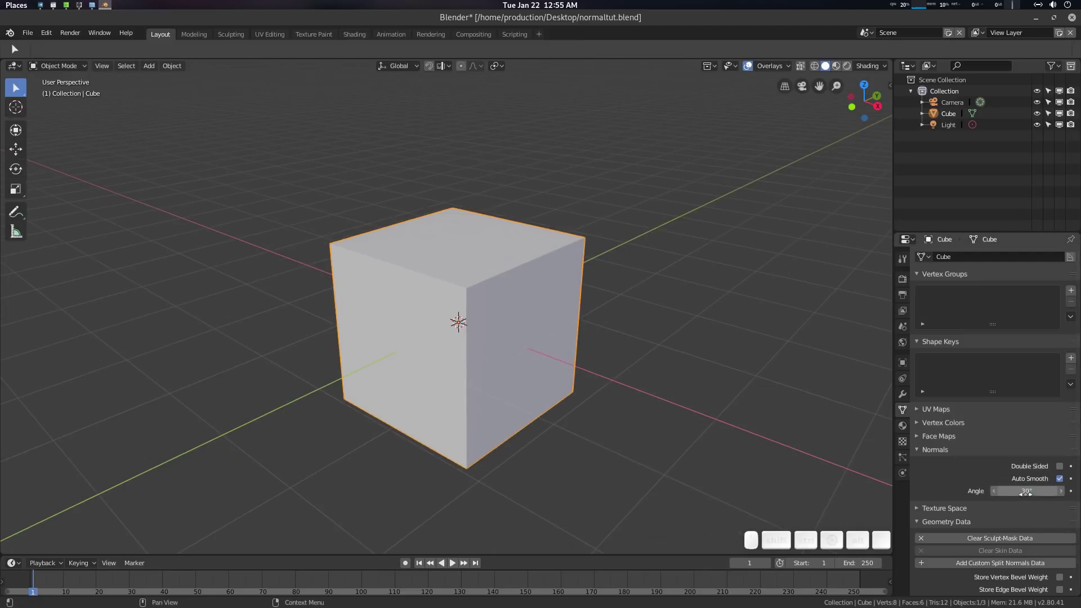
{"action": "scroll", "scroll_direction": "up", "scroll_amount": 3}
{"action": "middle_click", "coordinate": [562, 268]}
{"action": "scroll", "scroll_direction": "down", "scroll_amount": 3}
{"action": "scroll", "scroll_direction": "down", "scroll_amount": 3}
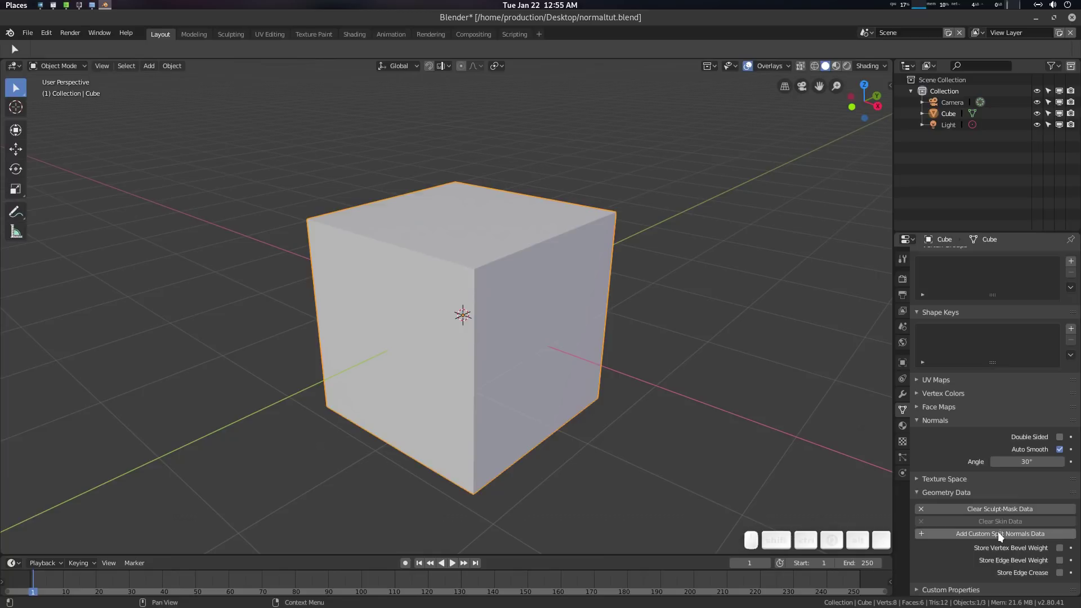
{"action": "scroll", "scroll_direction": "up", "scroll_amount": 3}
{"action": "middle_click", "coordinate": [518, 255]}
{"action": "scroll", "scroll_direction": "up", "scroll_amount": 3}
{"action": "middle_click", "coordinate": [513, 260]}
{"action": "scroll", "scroll_direction": "down", "scroll_amount": 3}
{"action": "scroll", "scroll_direction": "down", "scroll_amount": 3}
In Edit Mode select all of the cube and bevel its edges with Ctrl+B.
{"action": "key", "text": "Tab"}
{"action": "scroll", "scroll_direction": "up", "scroll_amount": 3}
{"action": "scroll", "scroll_direction": "up", "scroll_amount": 3}
{"action": "key", "text": "alt+a"}
{"action": "scroll", "scroll_direction": "up", "scroll_amount": 3}
{"action": "key", "text": "a"}
{"action": "key", "text": "ctrl+a"}
{"action": "key", "text": "ctrl+b"}
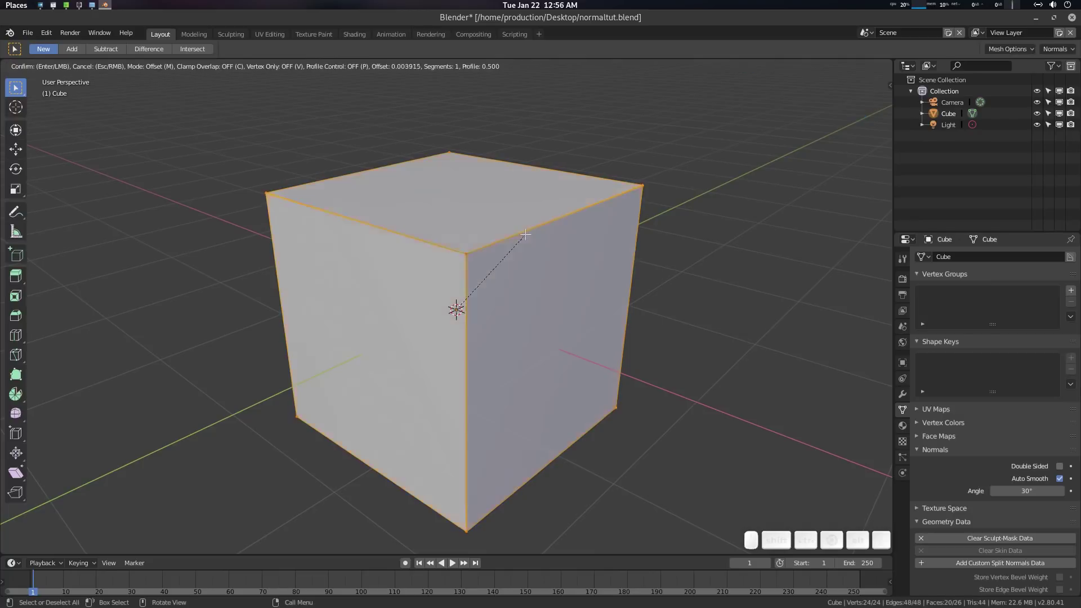
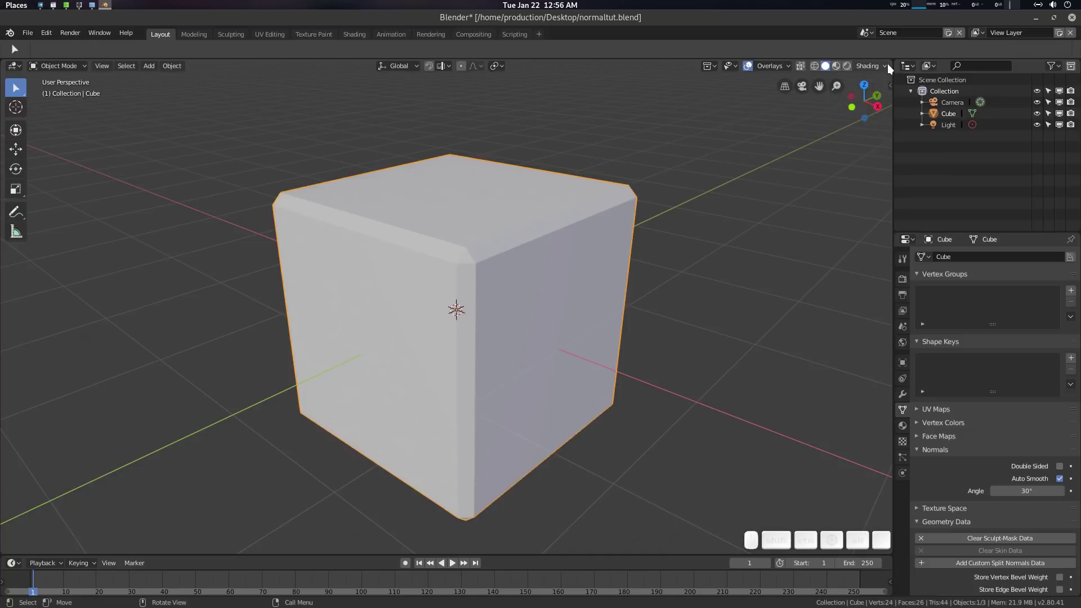
Switch viewport shading to MatCap with a dark glossy matcap and check it from several angles.
{"action": "left_click", "coordinate": [887, 66]}
{"action": "left_click", "coordinate": [894, 104]}
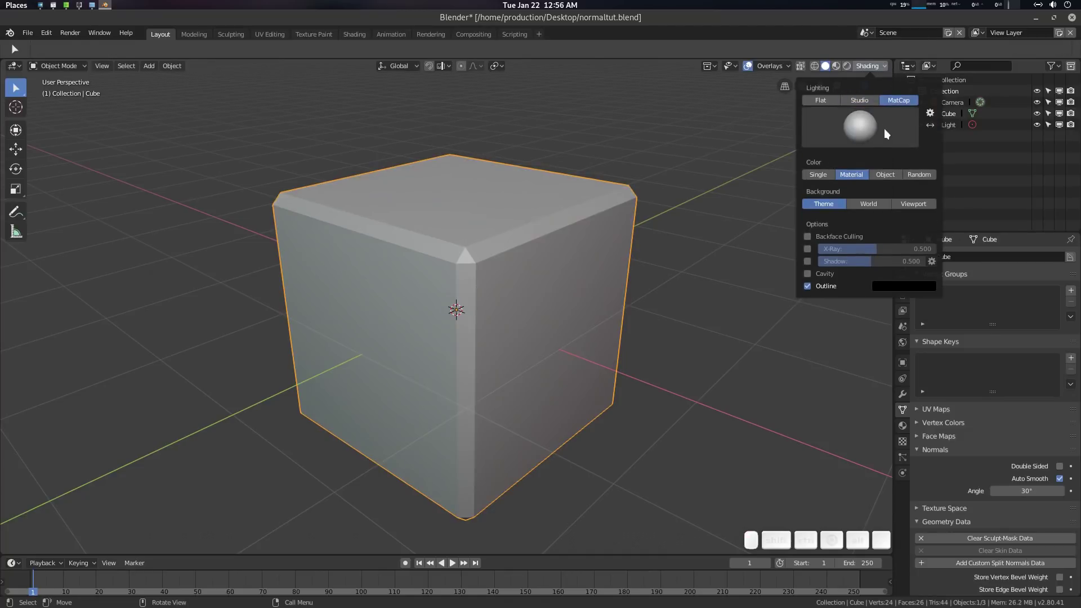
{"action": "left_click", "coordinate": [880, 130]}
{"action": "left_click", "coordinate": [674, 235]}
{"action": "left_click_drag", "start_coordinate": [646, 279], "coordinate": [525, 269]}
{"action": "key", "text": "z"}
{"action": "scroll", "scroll_direction": "up", "scroll_amount": 3}
{"action": "left_click", "coordinate": [532, 274]}
{"action": "left_click", "coordinate": [556, 265]}
{"action": "left_click", "coordinate": [885, 68]}
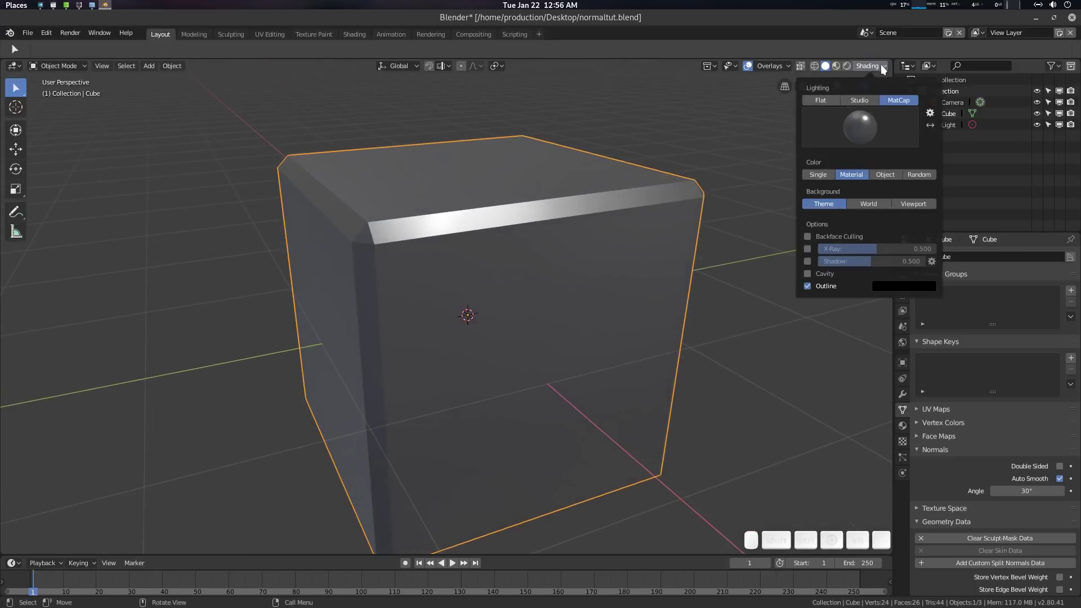
{"action": "left_click", "coordinate": [885, 68]}
{"action": "scroll", "scroll_direction": "down", "scroll_amount": 3}
{"action": "key", "text": "z"}
{"action": "scroll", "scroll_direction": "down", "scroll_amount": 3}
Show the viewport overlay options for normals display with the cube back in Edit Mode.
{"action": "left_click", "coordinate": [501, 304]}
{"action": "left_click", "coordinate": [501, 298]}
{"action": "left_click", "coordinate": [781, 66]}
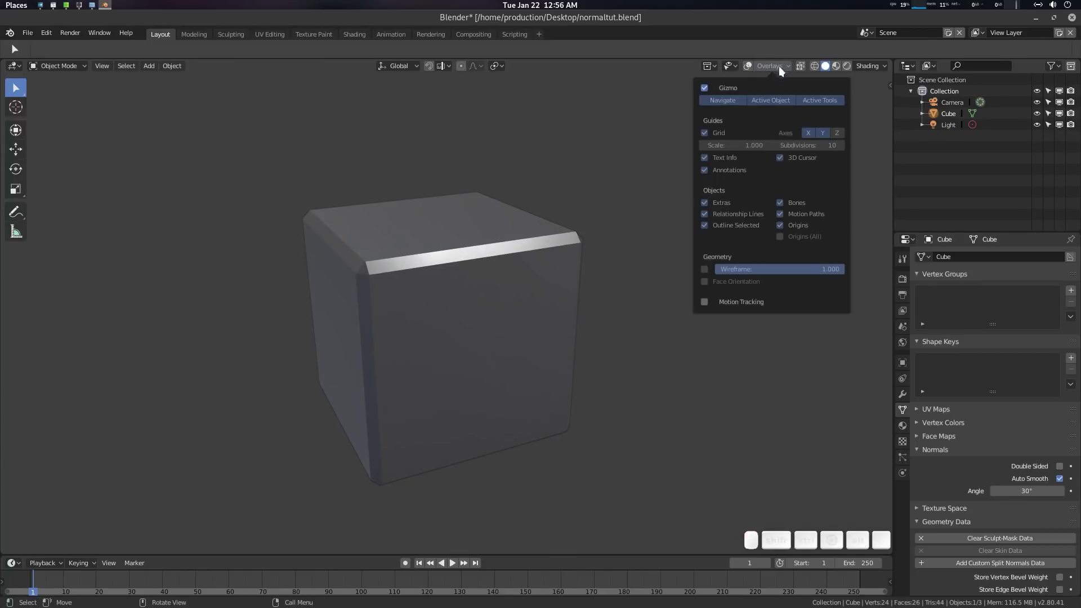
{"action": "left_click", "coordinate": [782, 68]}
{"action": "key", "text": "Tab"}
{"action": "left_click", "coordinate": [783, 72]}
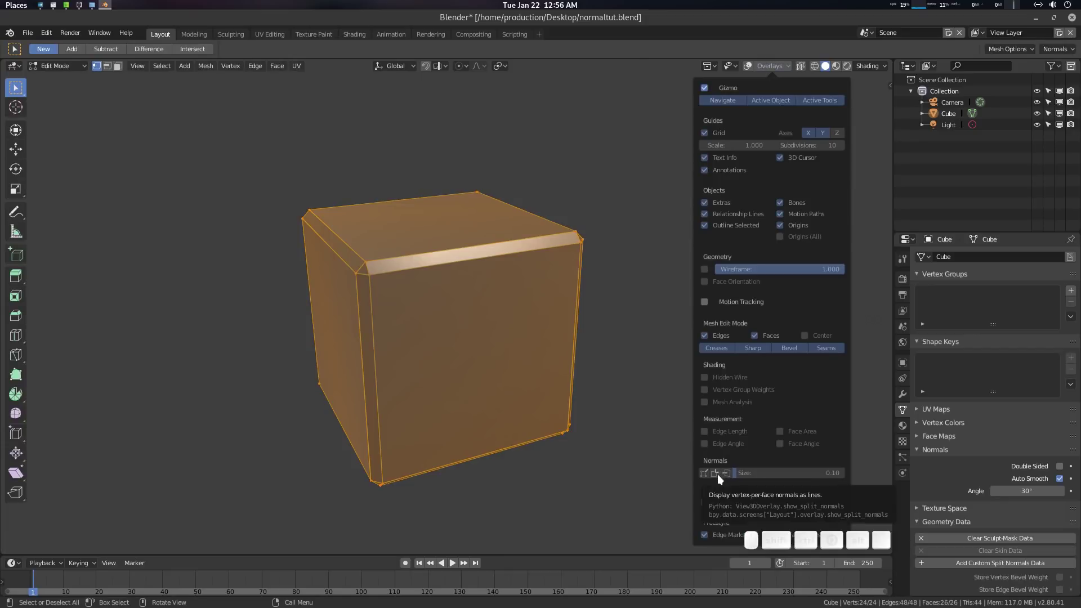
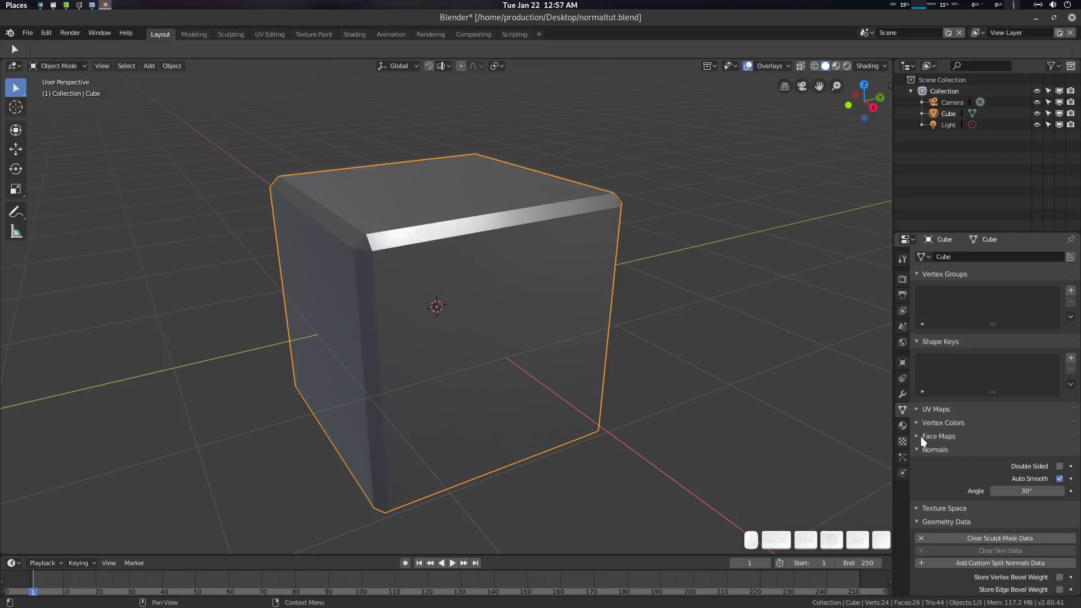
Add a Weighted Normal modifier to the bevelled cube and orbit to inspect the smoother shading.
{"action": "left_click", "coordinate": [906, 395]}
{"action": "left_click", "coordinate": [967, 263]}
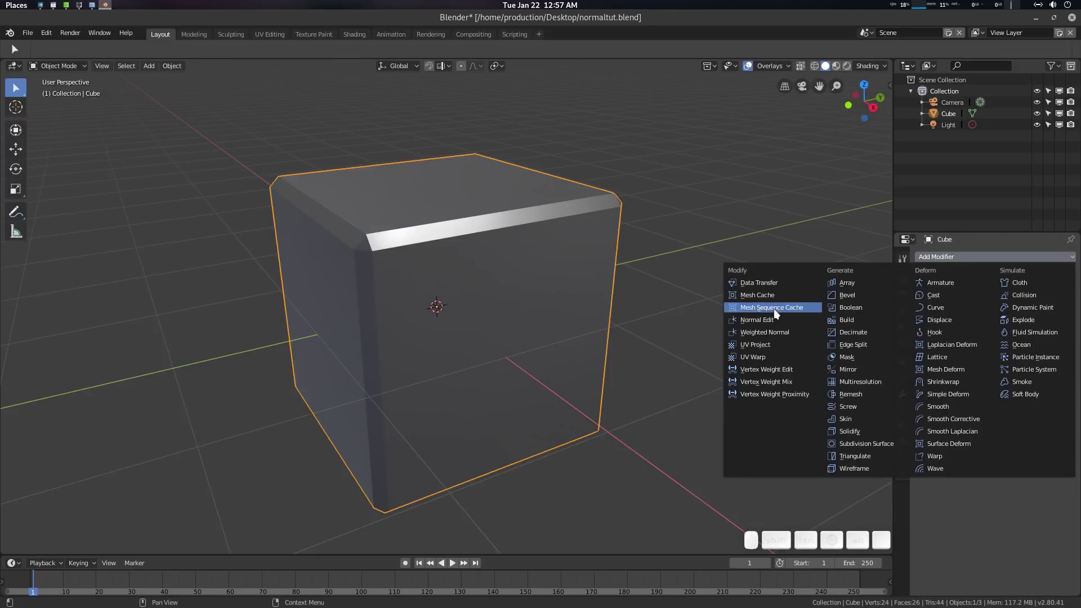
{"action": "left_click", "coordinate": [775, 335]}
{"action": "middle_click", "coordinate": [525, 311]}
{"action": "scroll", "scroll_direction": "up", "scroll_amount": 3}
{"action": "middle_click", "coordinate": [528, 305]}
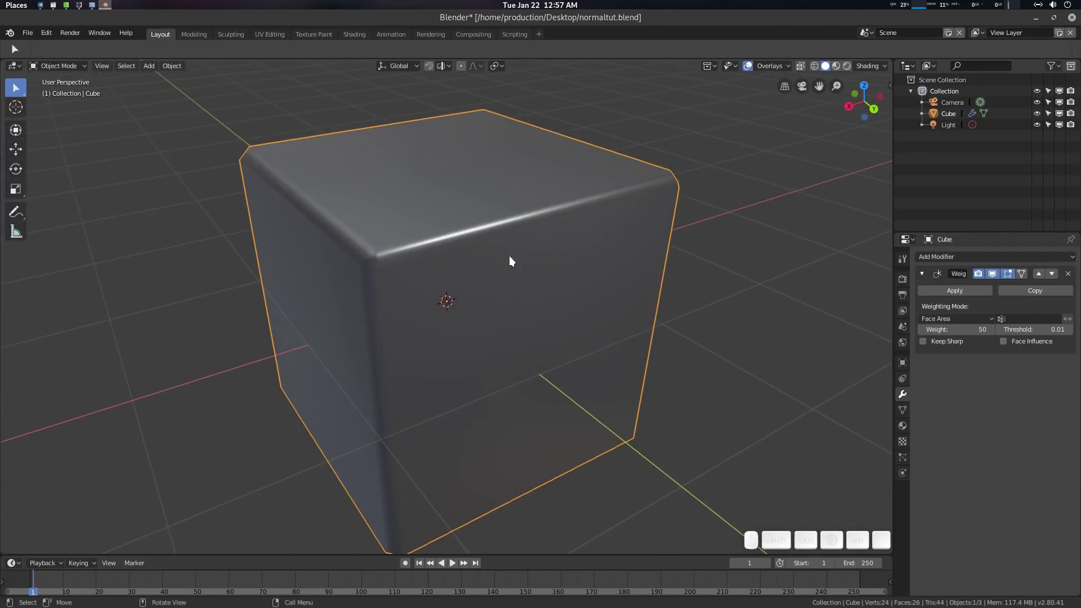
{"action": "left_click", "coordinate": [534, 259]}
{"action": "left_click", "coordinate": [565, 224]}
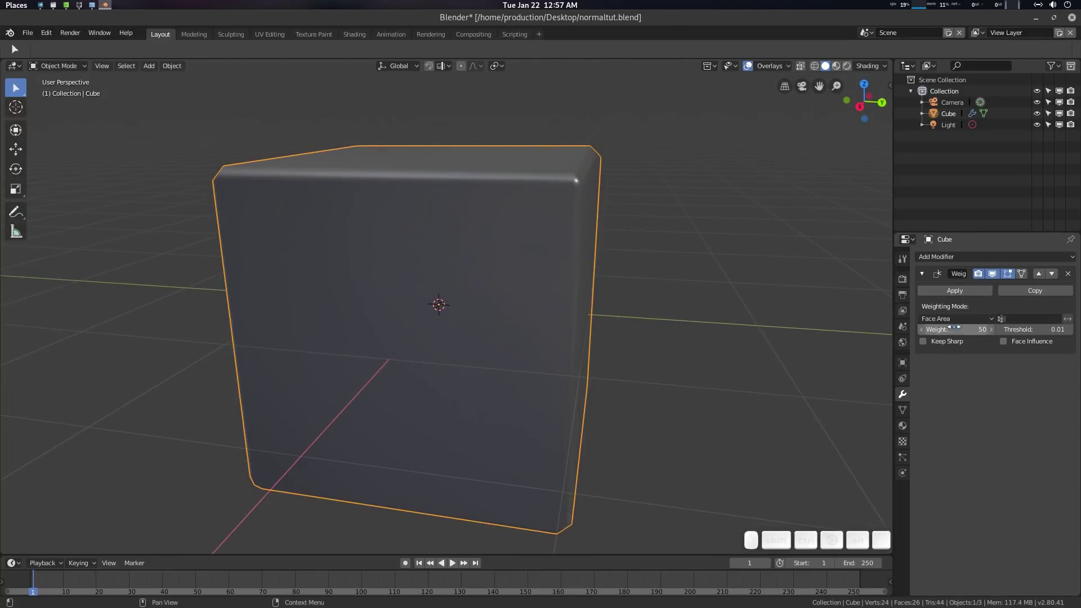
Show the Weighted Normal modifier's Weighting Mode choices.
{"action": "left_click", "coordinate": [957, 321]}
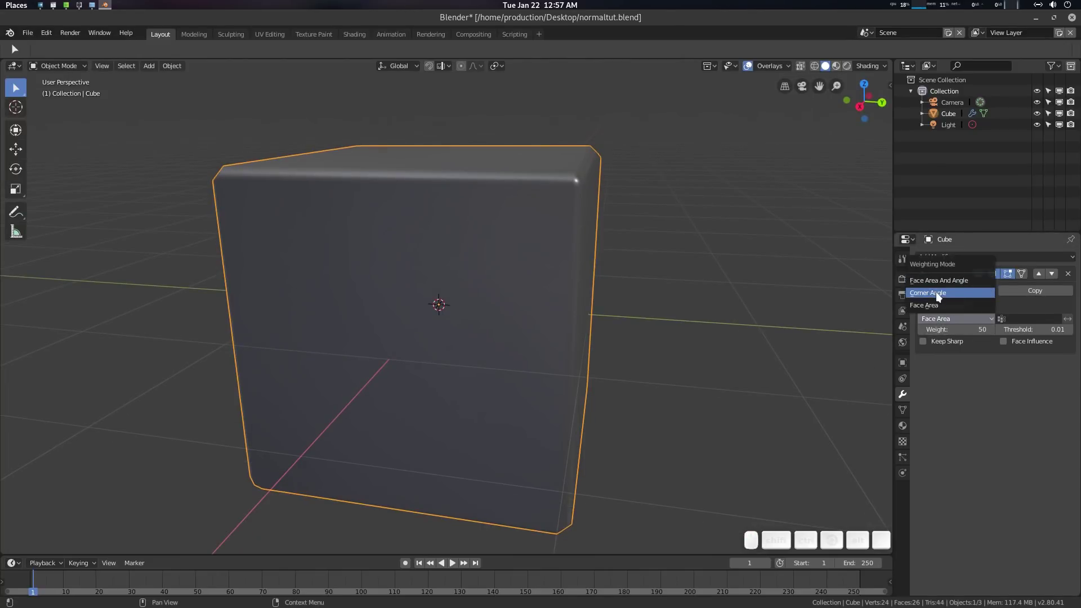
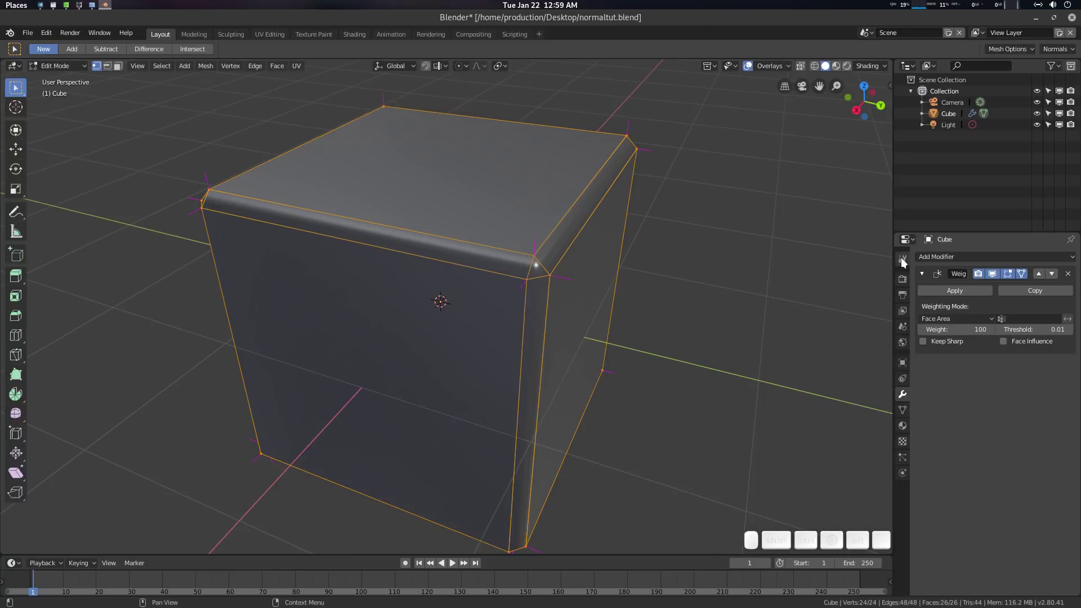
Show the active tool's face-strength normals options and bring up the Quick Favorites Mesh menu.
{"action": "left_click", "coordinate": [907, 261]}
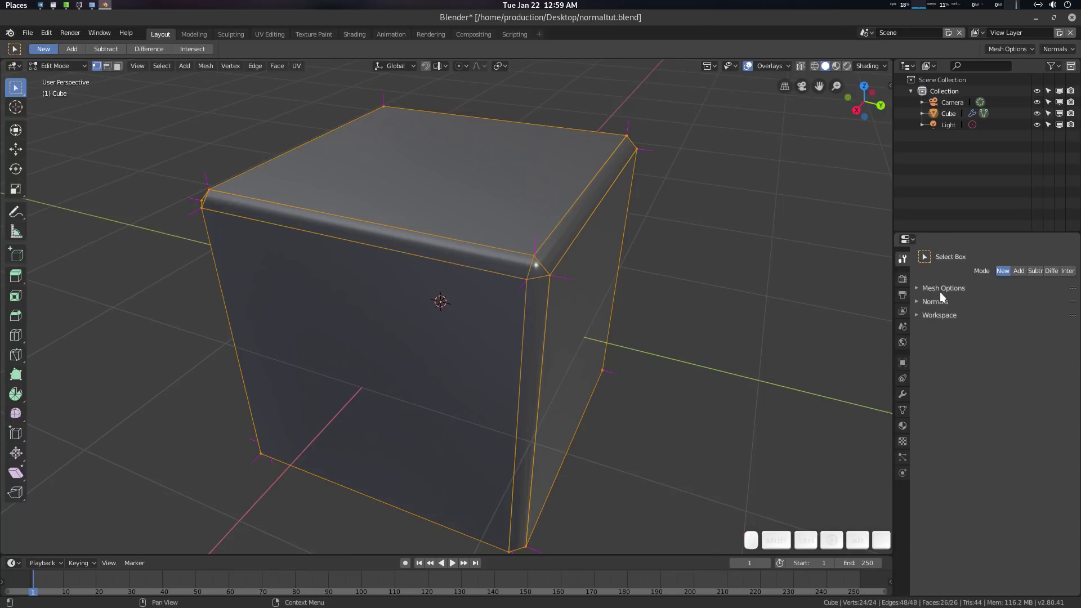
{"action": "left_click", "coordinate": [937, 302]}
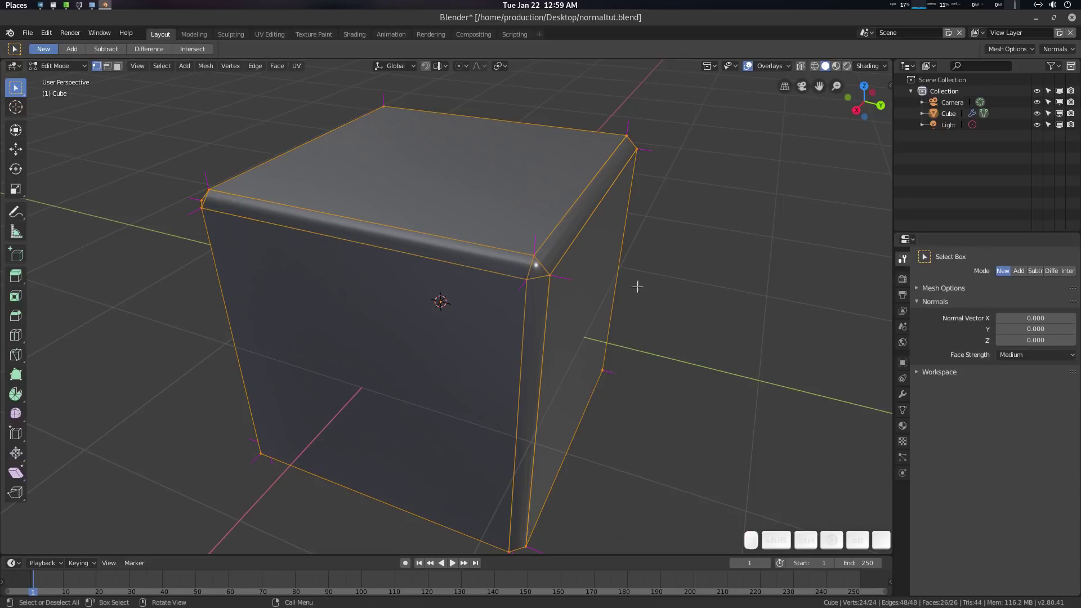
{"action": "key", "text": "q"}
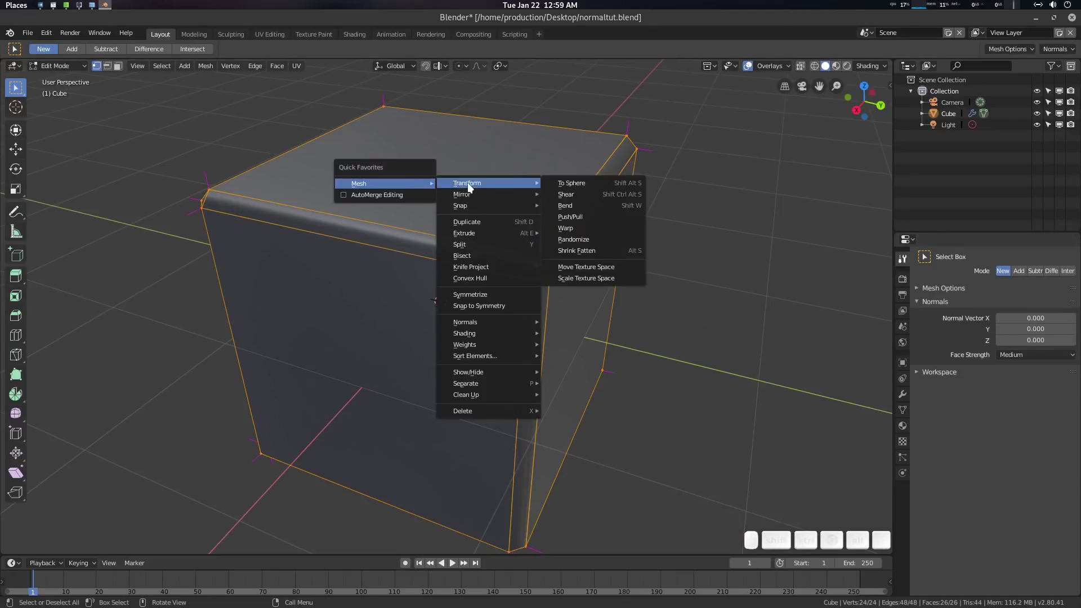
{"action": "right_click", "coordinate": [213, 67]}
{"action": "key", "text": "q"}
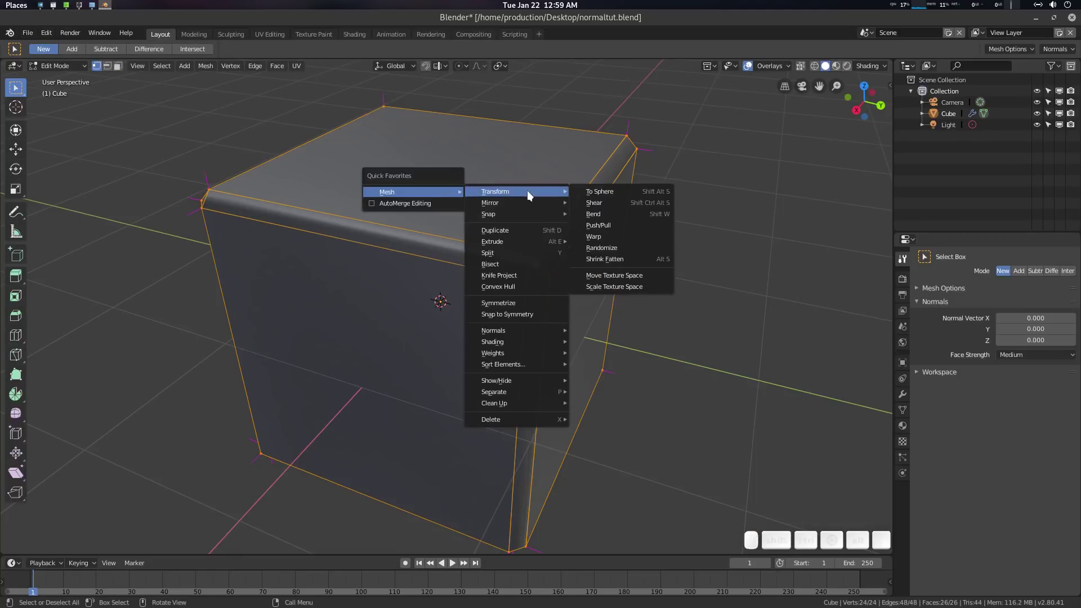
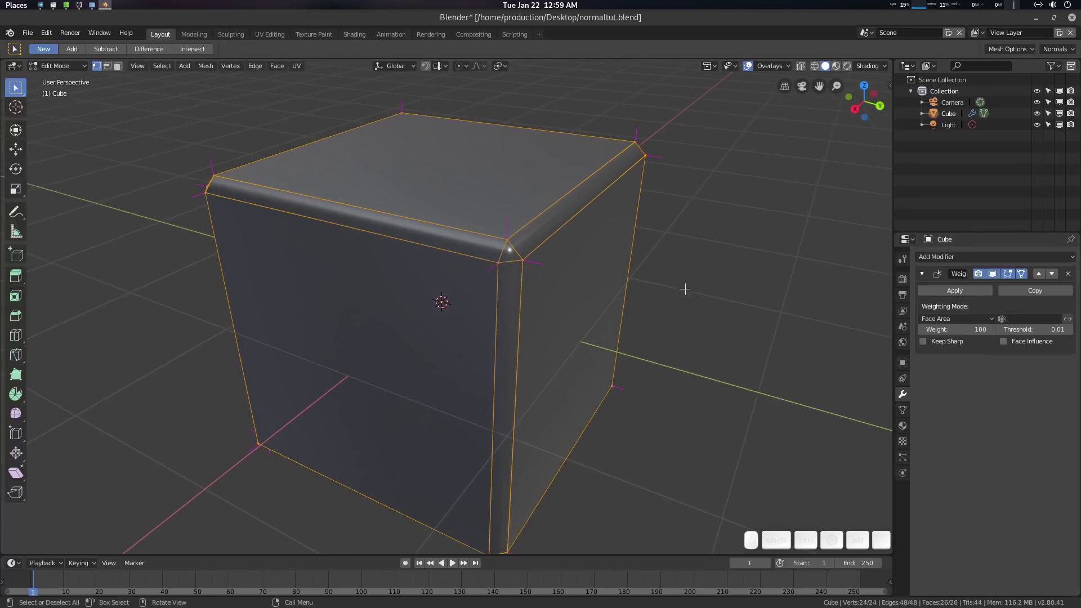
Back in Object Mode, remove the Weighted Normal modifier from the cube.
{"action": "key", "text": "Tab"}
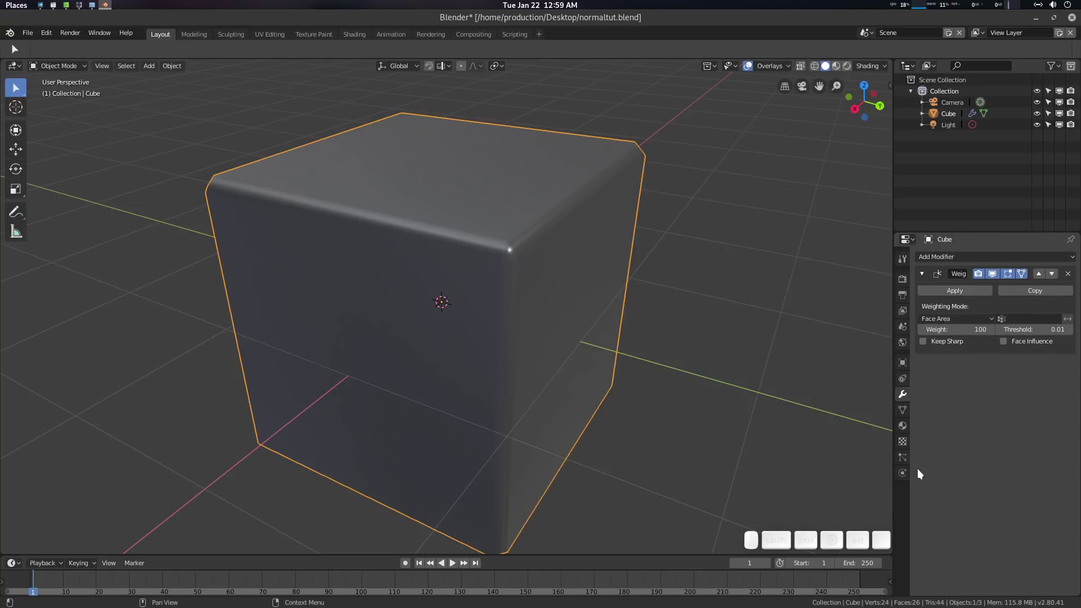
{"action": "left_click", "coordinate": [909, 415]}
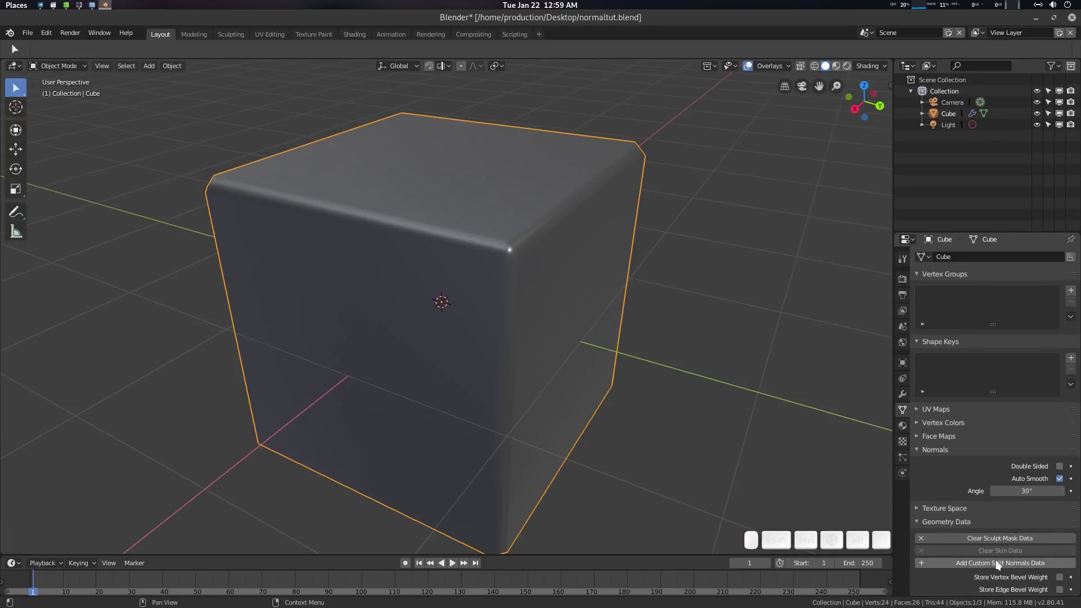
{"action": "scroll", "scroll_direction": "down", "scroll_amount": 3}
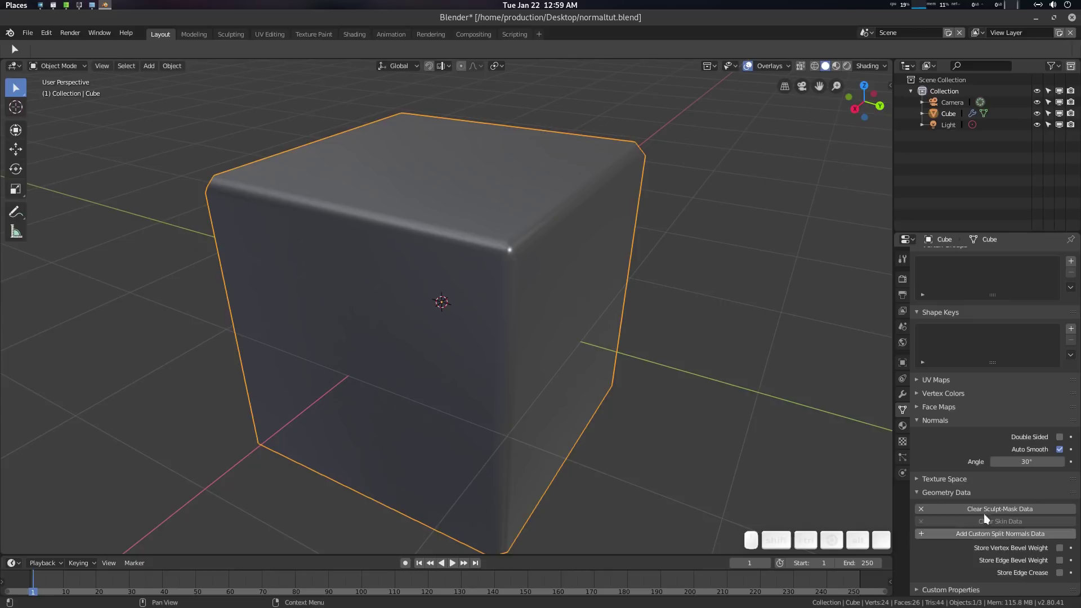
{"action": "left_click", "coordinate": [901, 390]}
{"action": "left_click", "coordinate": [967, 294]}
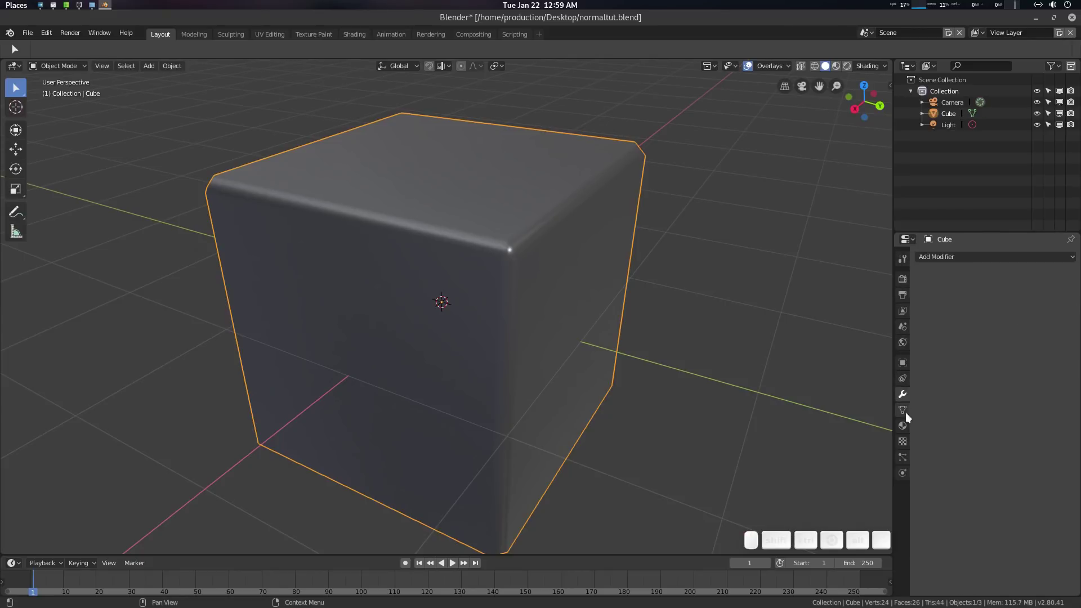
Clear the cube's Custom Split Normals Data in Geometry Data so the bevels look faceted, undoing and redoing to compare.
{"action": "left_click", "coordinate": [909, 416]}
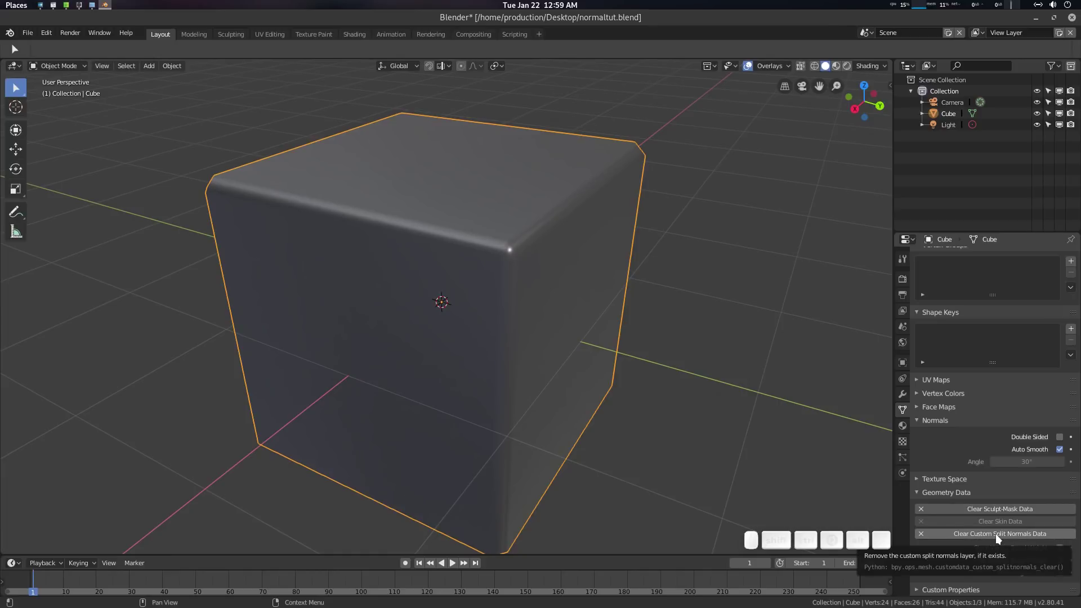
{"action": "left_click", "coordinate": [999, 537]}
{"action": "scroll", "scroll_direction": "down", "scroll_amount": 3}
{"action": "left_click", "coordinate": [552, 264]}
{"action": "key", "text": "ctrl+z"}
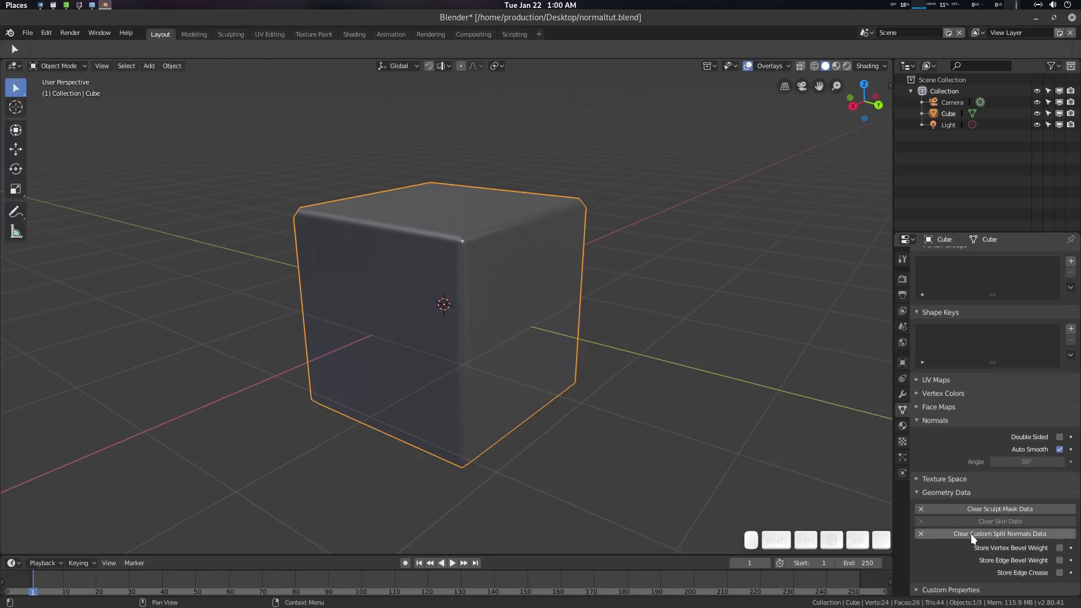
{"action": "left_click", "coordinate": [988, 535]}
{"action": "key", "text": "ctrl+z"}
{"action": "scroll", "scroll_direction": "up", "scroll_amount": 3}
{"action": "left_click", "coordinate": [543, 305]}
{"action": "left_click", "coordinate": [971, 533]}
{"action": "scroll", "scroll_direction": "up", "scroll_amount": 3}
{"action": "left_click", "coordinate": [633, 328]}
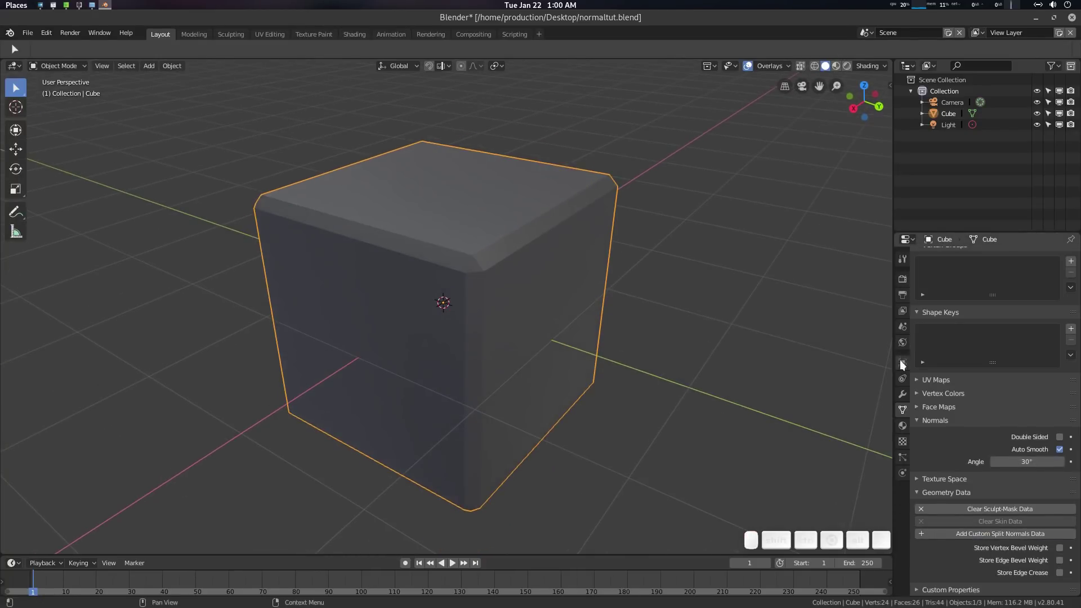
Average the cube's normals via Mesh > Normals and adjust the Average Normals panel.
{"action": "left_click", "coordinate": [908, 392]}
{"action": "left_click", "coordinate": [967, 263]}
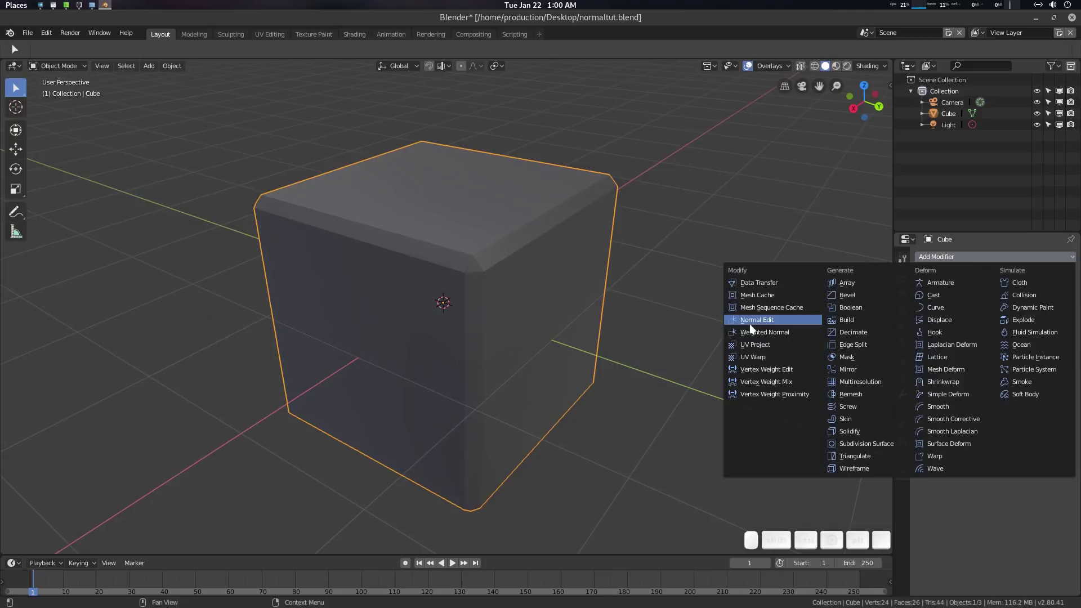
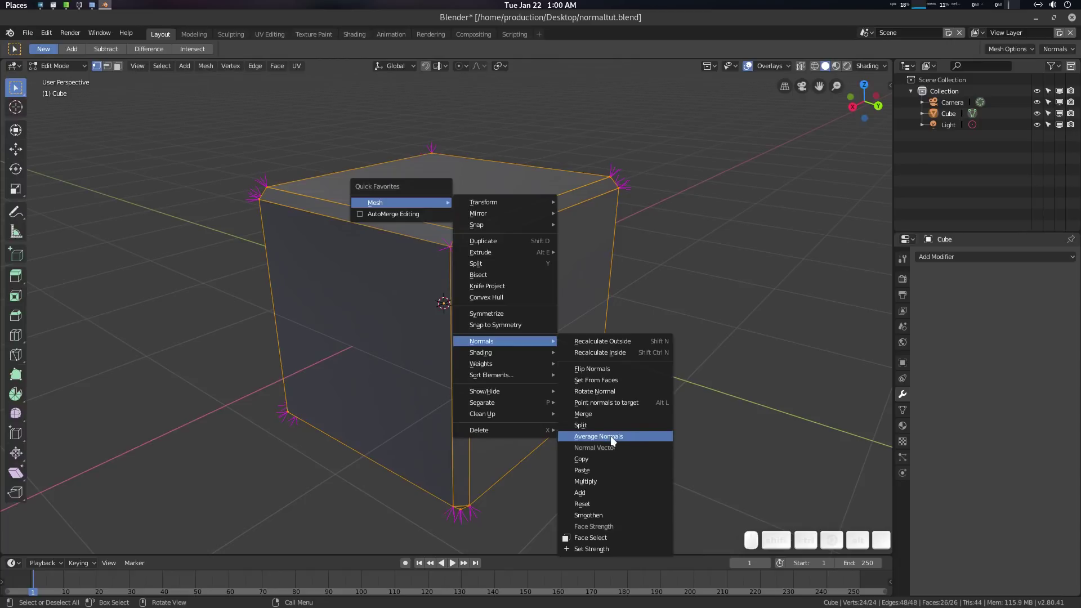
{"action": "left_click", "coordinate": [617, 439]}
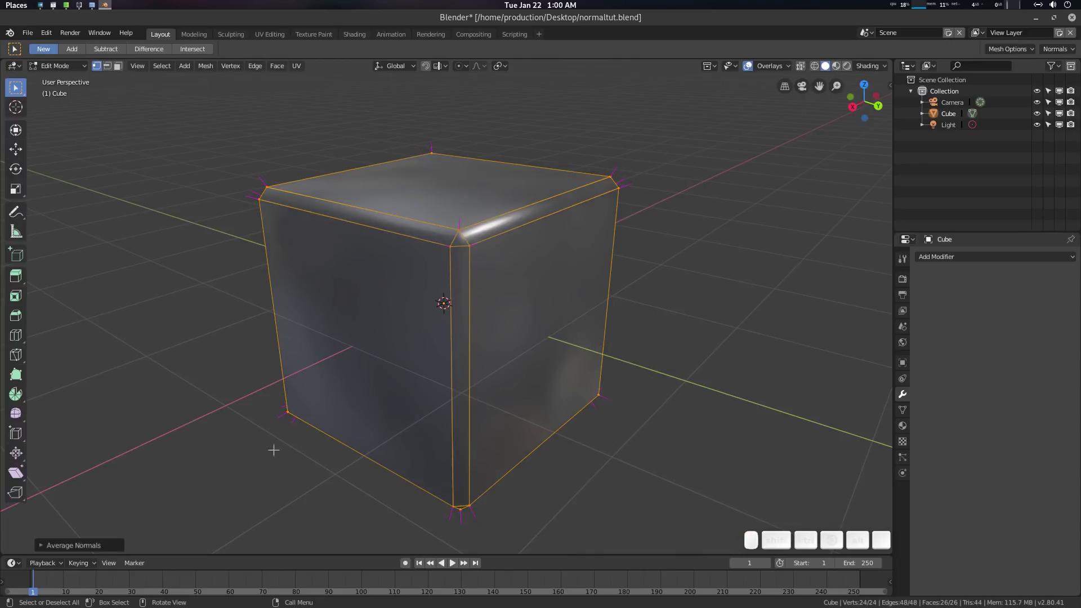
{"action": "left_click", "coordinate": [87, 544]}
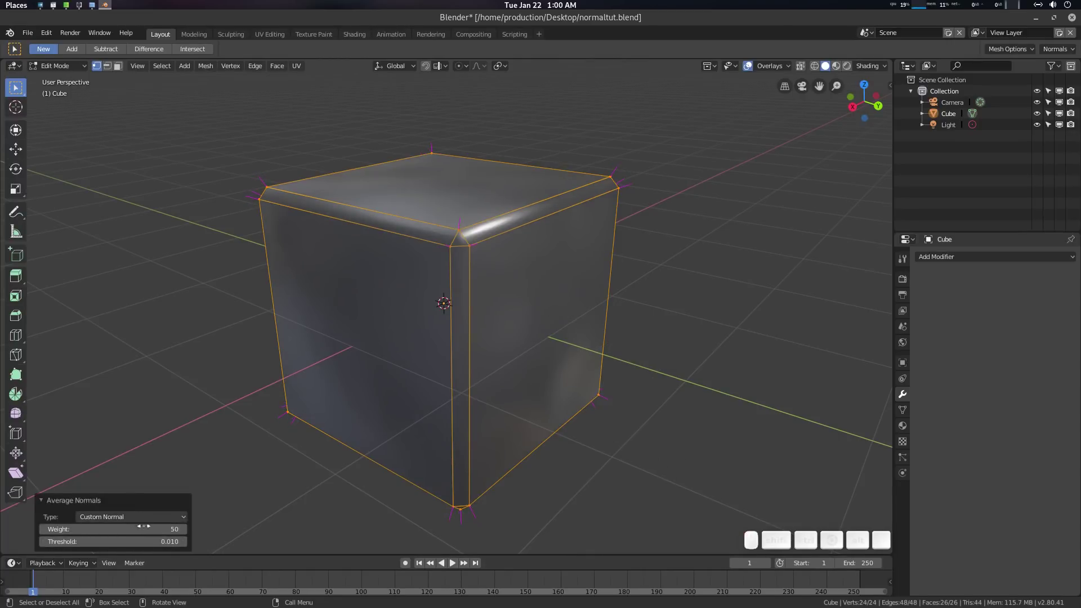
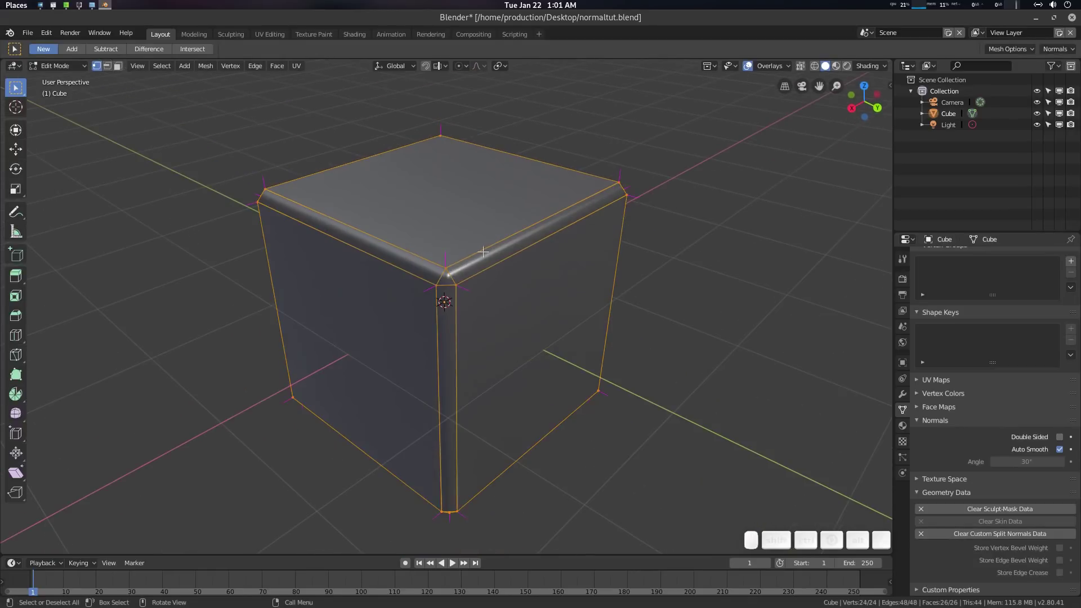
Toggle Face Select for normal editing, then switch to the tutorial outline notes.
{"action": "key", "text": "q"}
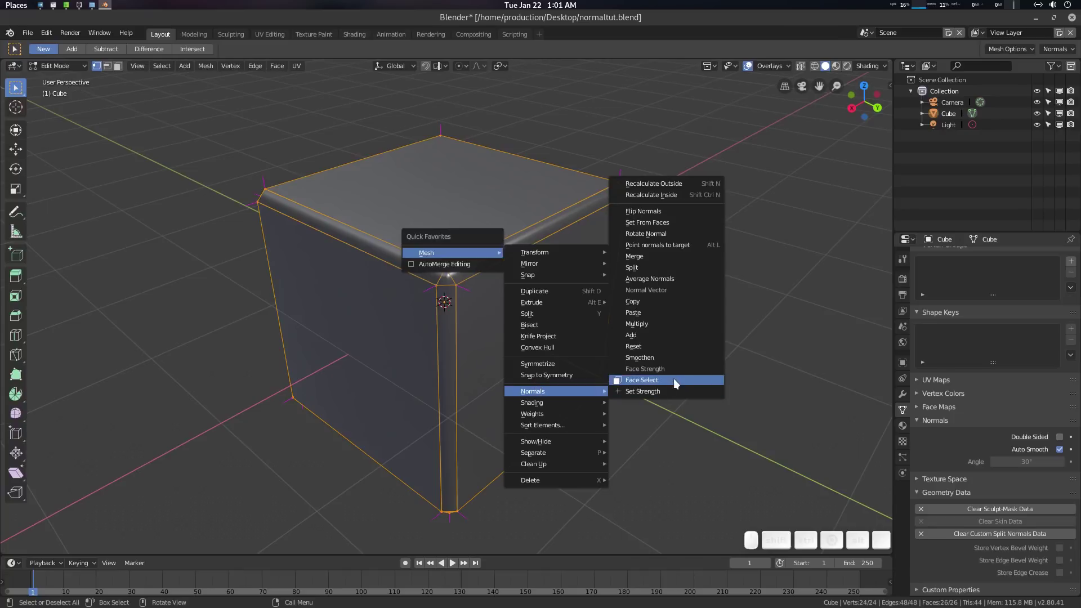
{"action": "left_click", "coordinate": [994, 512]}
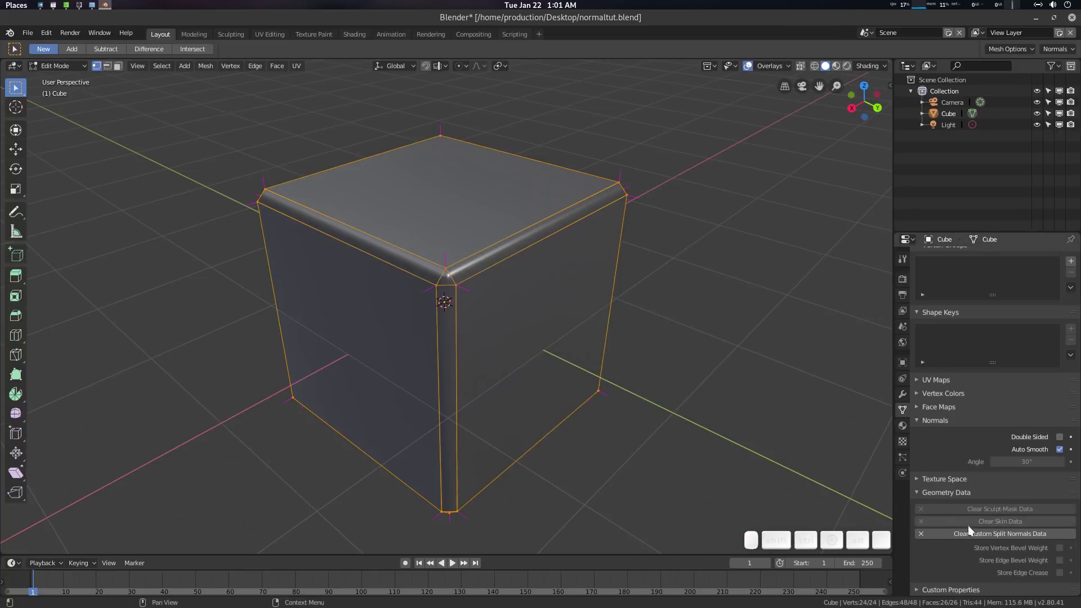
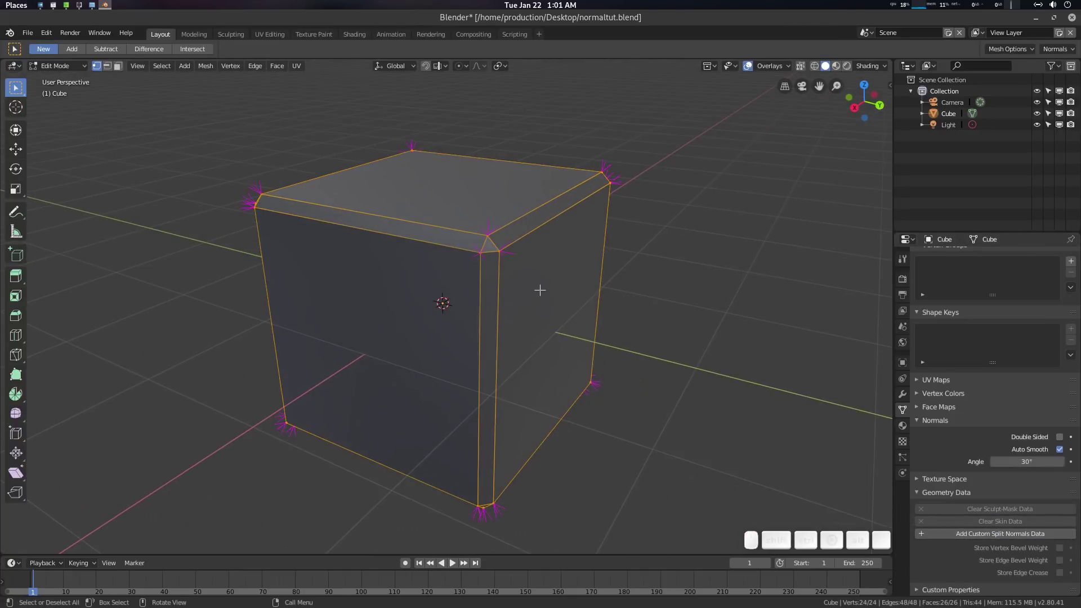
{"action": "key", "text": "ctrl+alt+Up"}
Return from the outline notes to Blender's cube in Edit Mode.
{"action": "key", "text": "ctrl+alt+Down"}
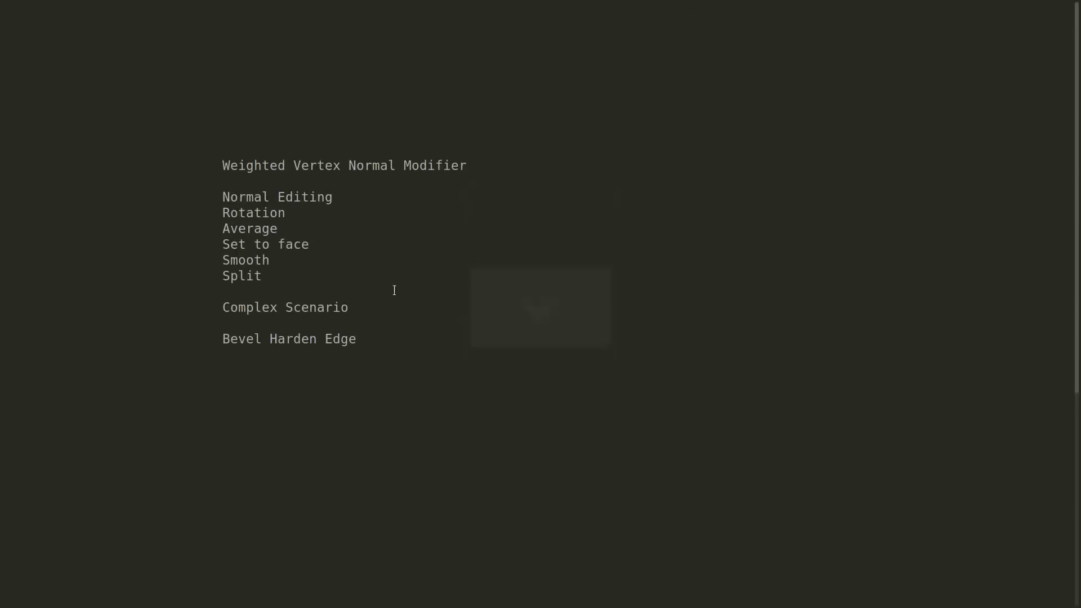
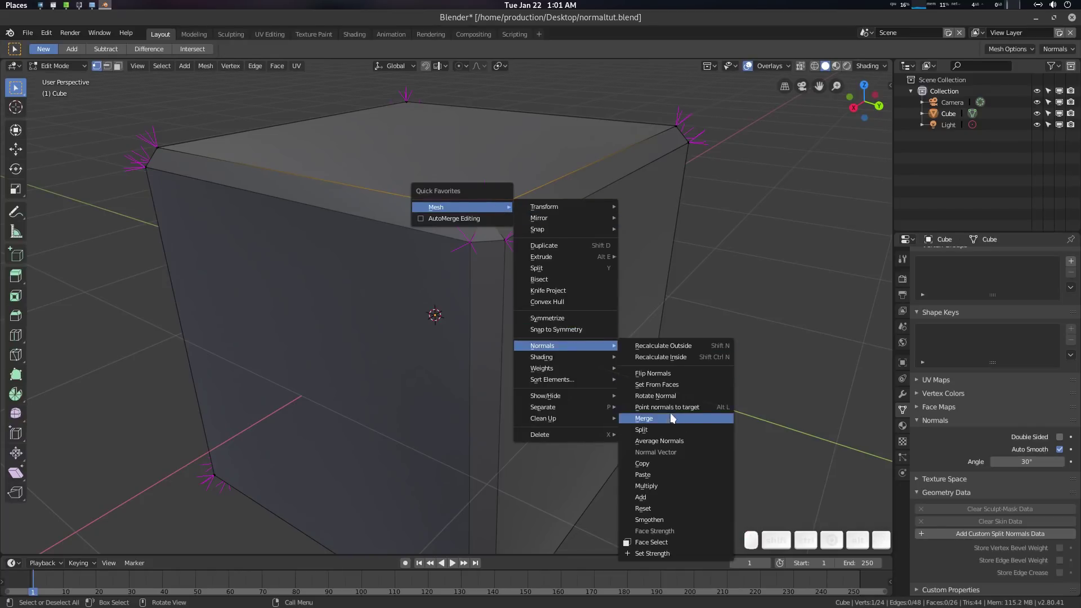
Rotate the custom normals at the cube's top front corner, around -23 degrees.
{"action": "left_click", "coordinate": [668, 397]}
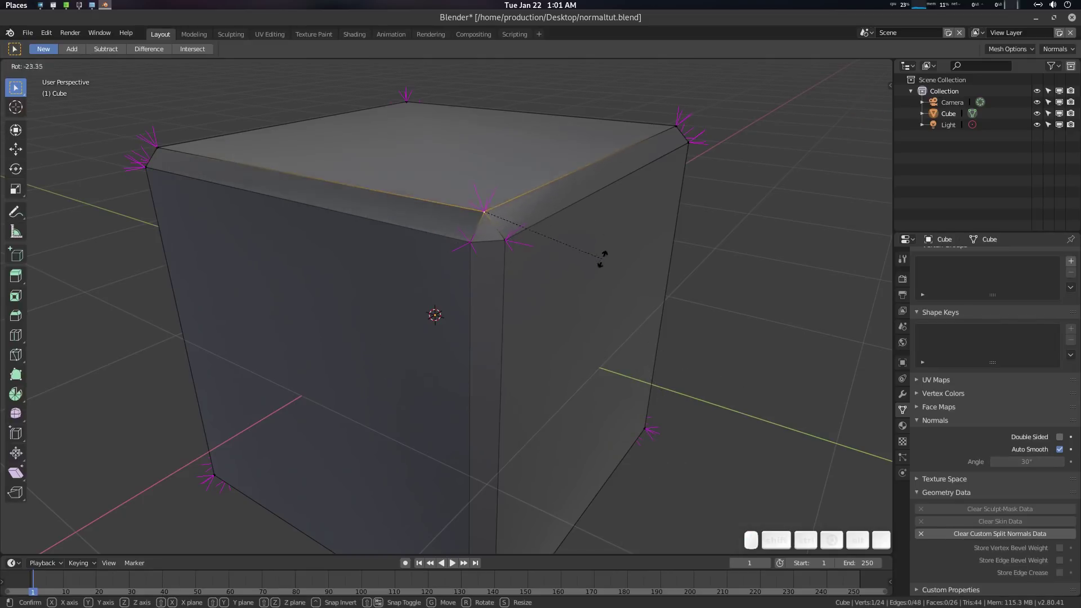
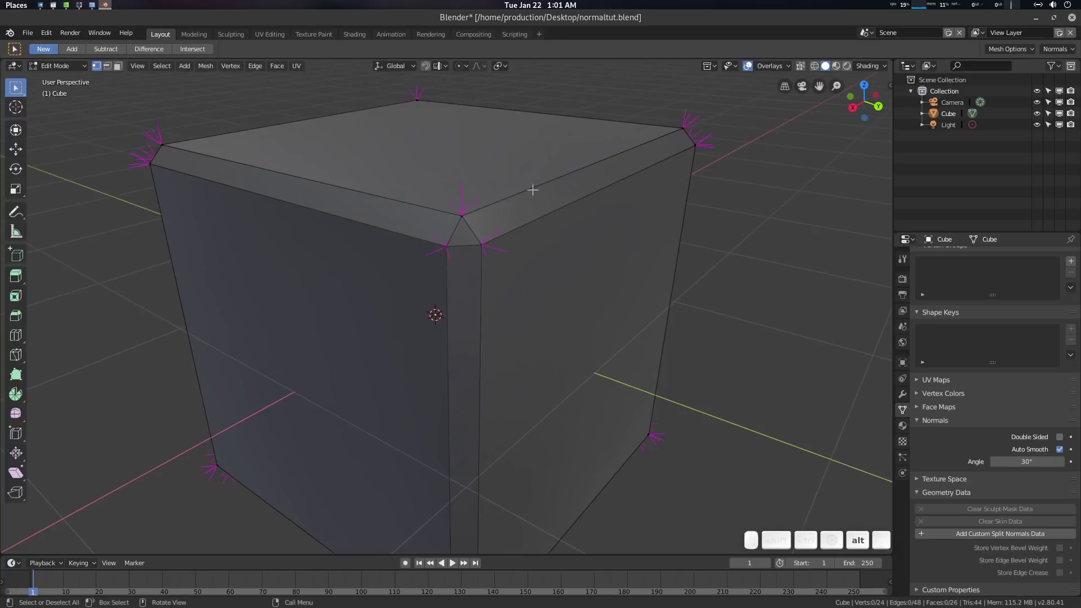
Rotate the top front edge's normals, trying 90 and 50 degree angles before clearing them.
{"action": "key", "text": "2"}
{"action": "scroll", "scroll_direction": "up", "scroll_amount": 3}
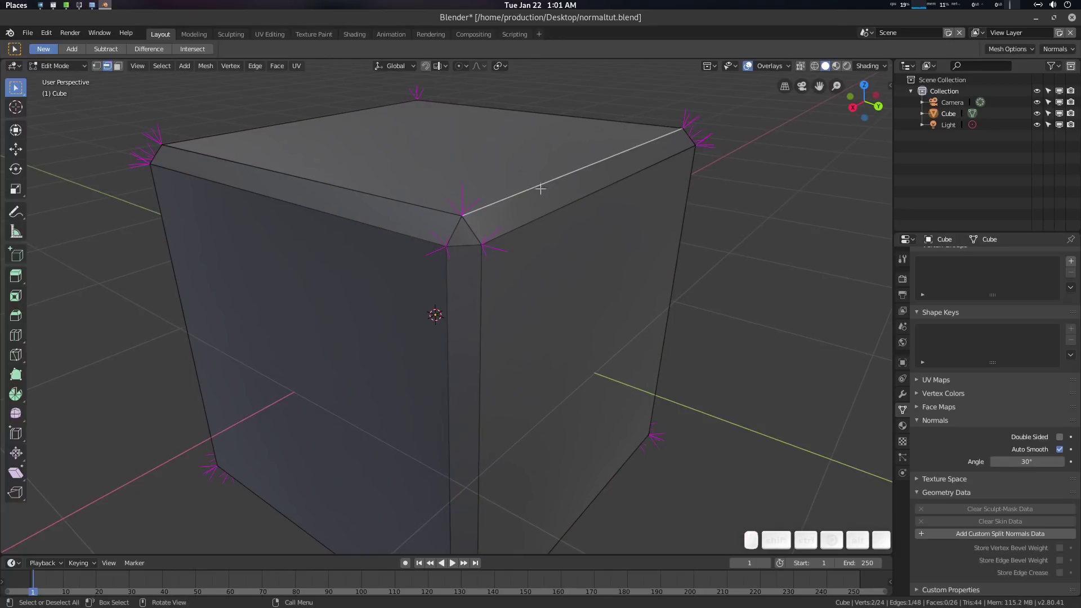
{"action": "key", "text": "q"}
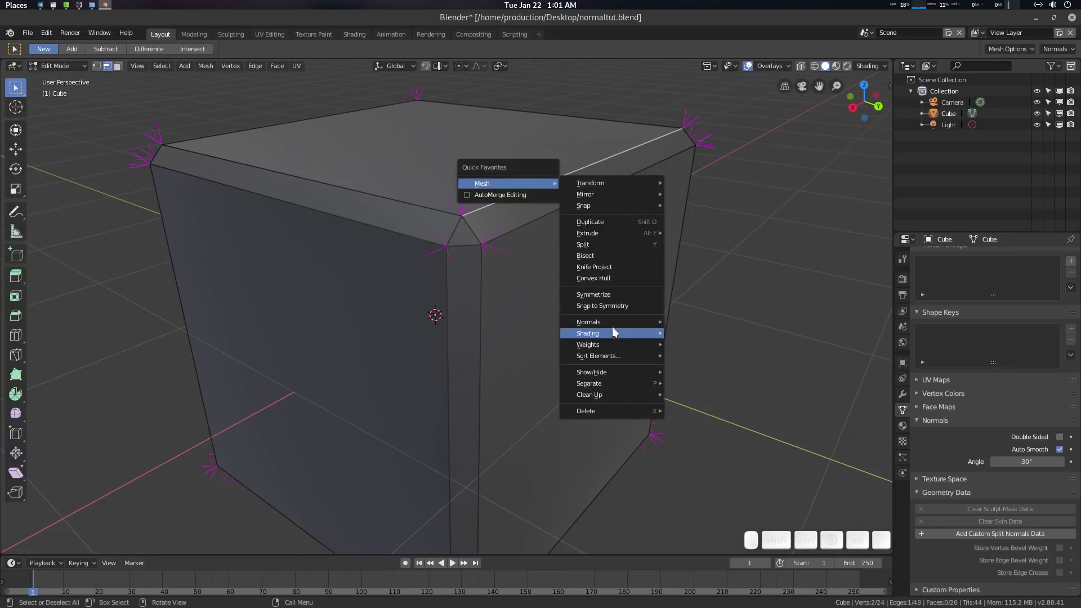
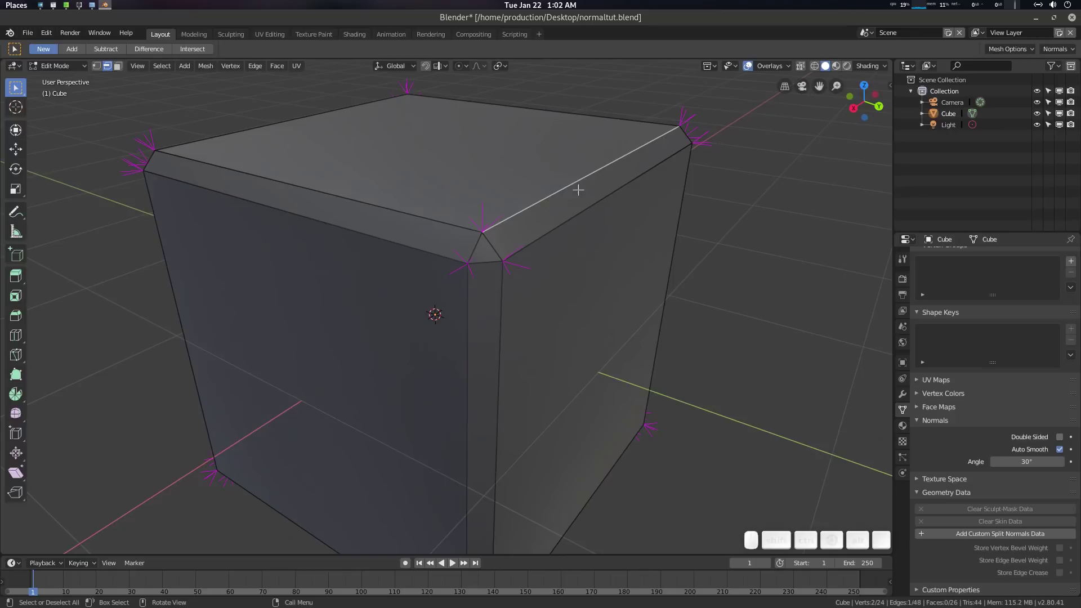
{"action": "key", "text": "r"}
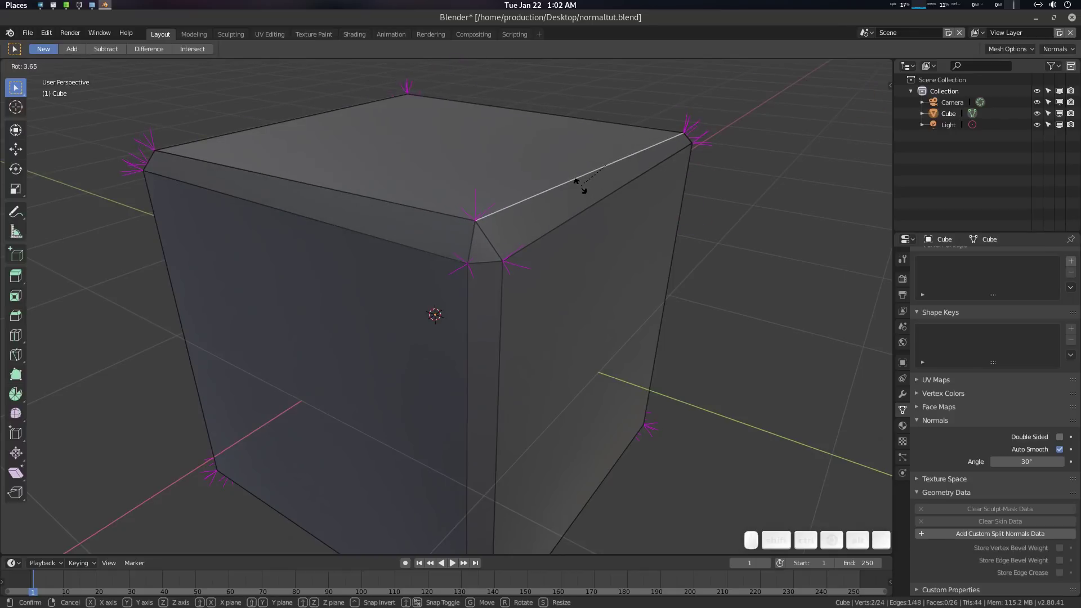
{"action": "key", "text": "n"}
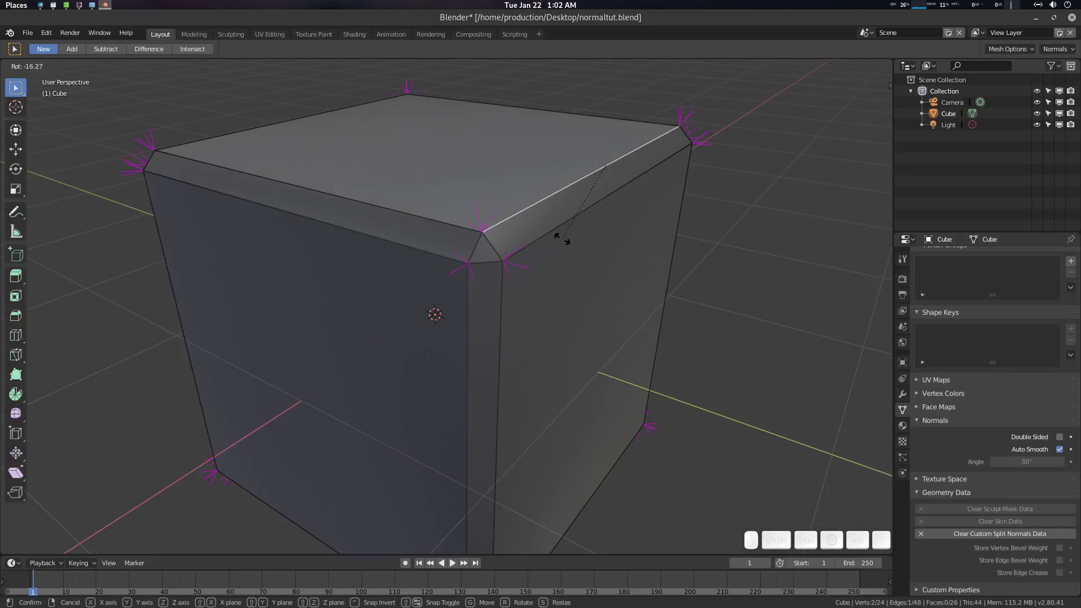
{"action": "key", "text": "KP_9"}
{"action": "key", "text": "KP_0"}
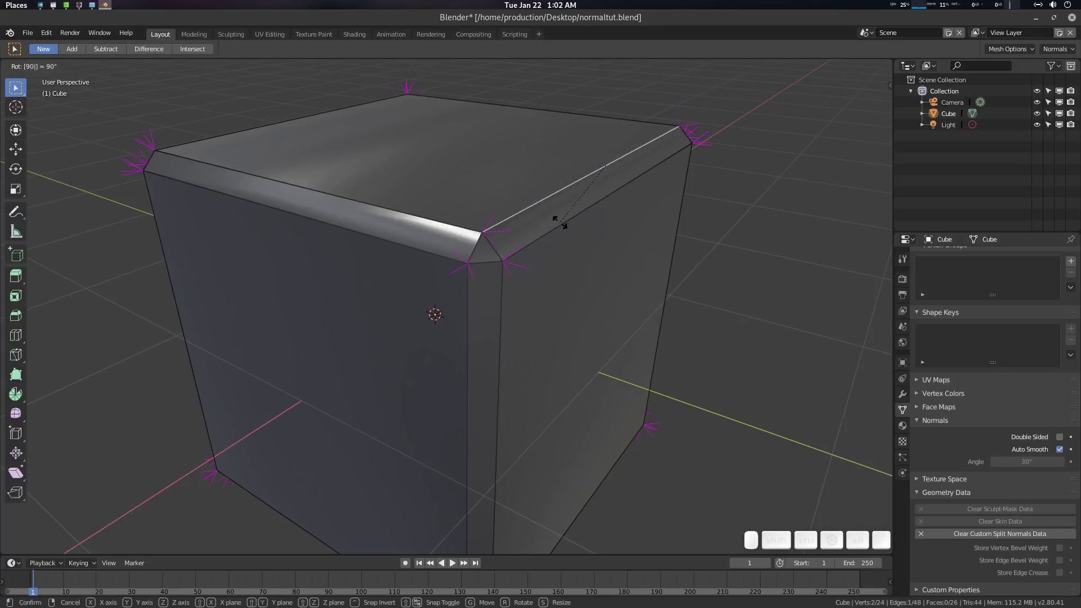
{"action": "key", "text": "BackSpace"}
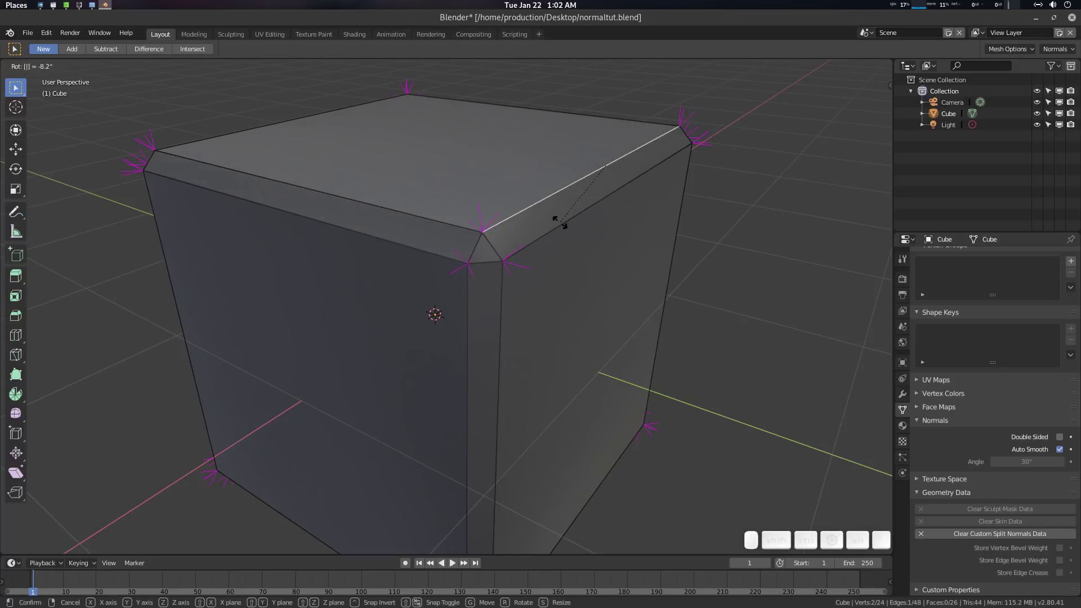
{"action": "key", "text": "KP_5"}
{"action": "key", "text": "KP_0"}
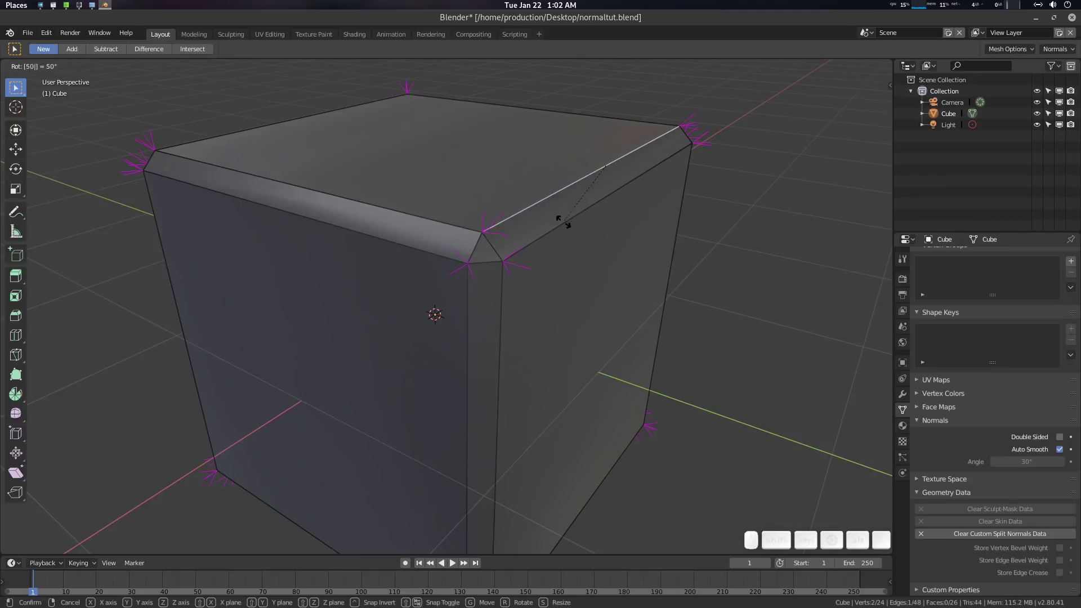
{"action": "key", "text": "BackSpace"}
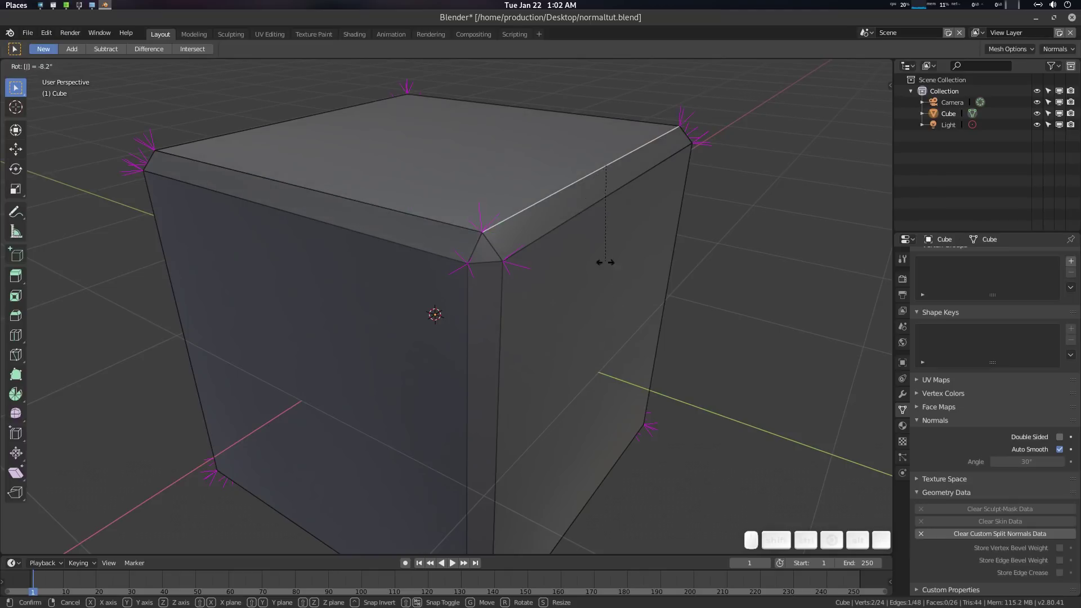
Cancel the normal rotation and activate the Rotate tool on the selected edge.
{"action": "key", "text": "Escape"}
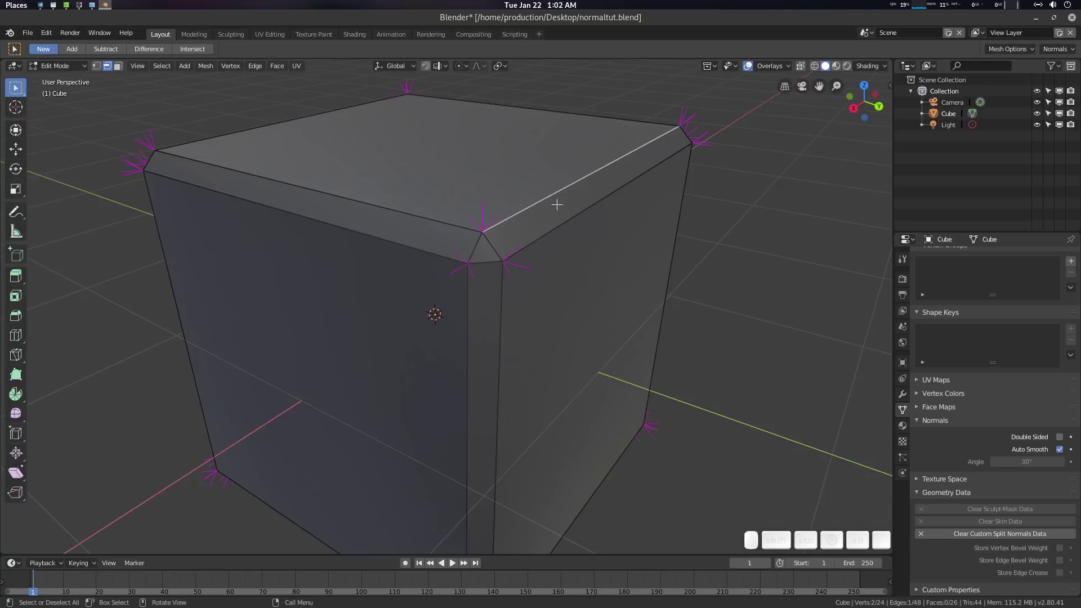
{"action": "key", "text": "space"}
{"action": "key", "text": "r"}
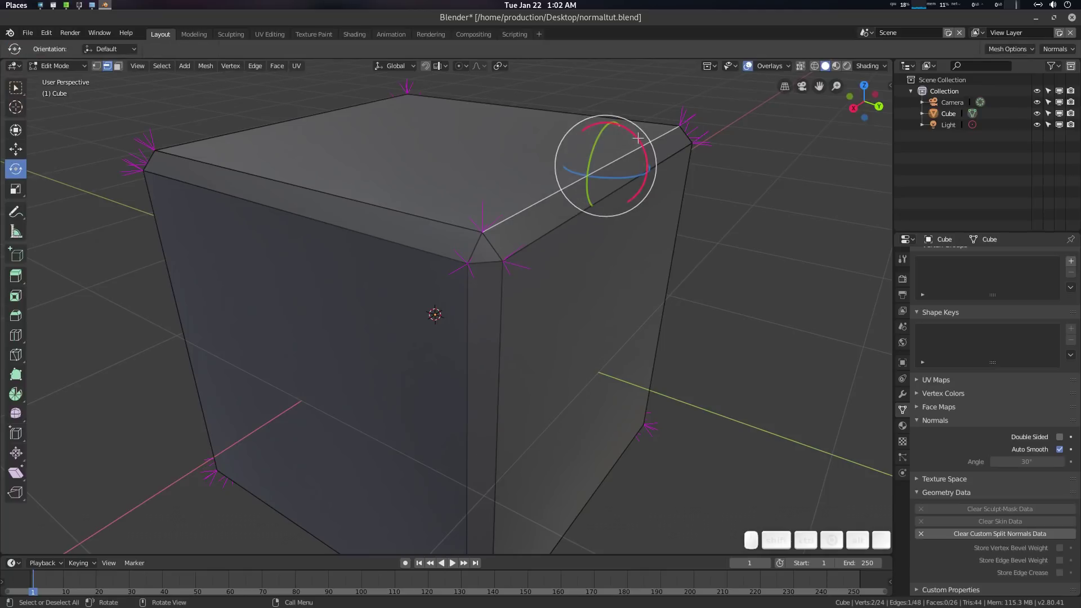
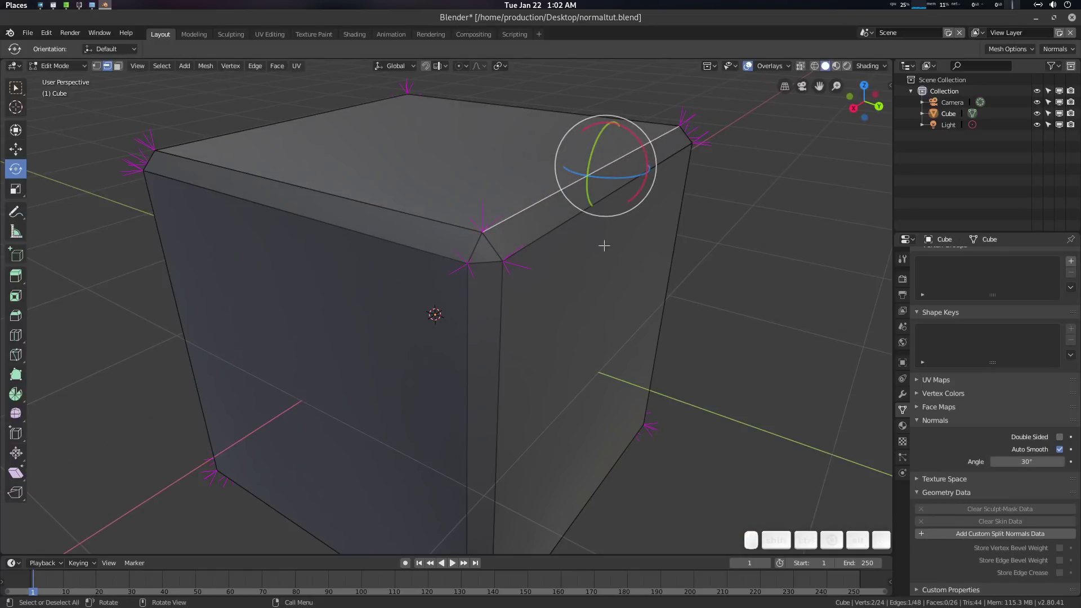
Average the whole cube's custom normals with Face Area weighting via the quick mesh menu.
{"action": "key", "text": "3"}
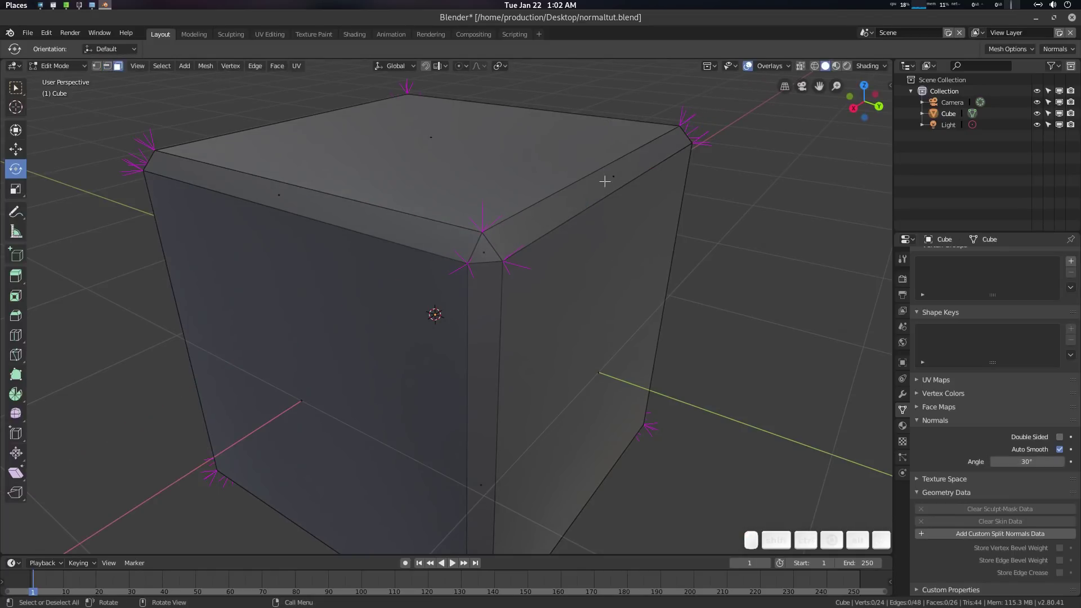
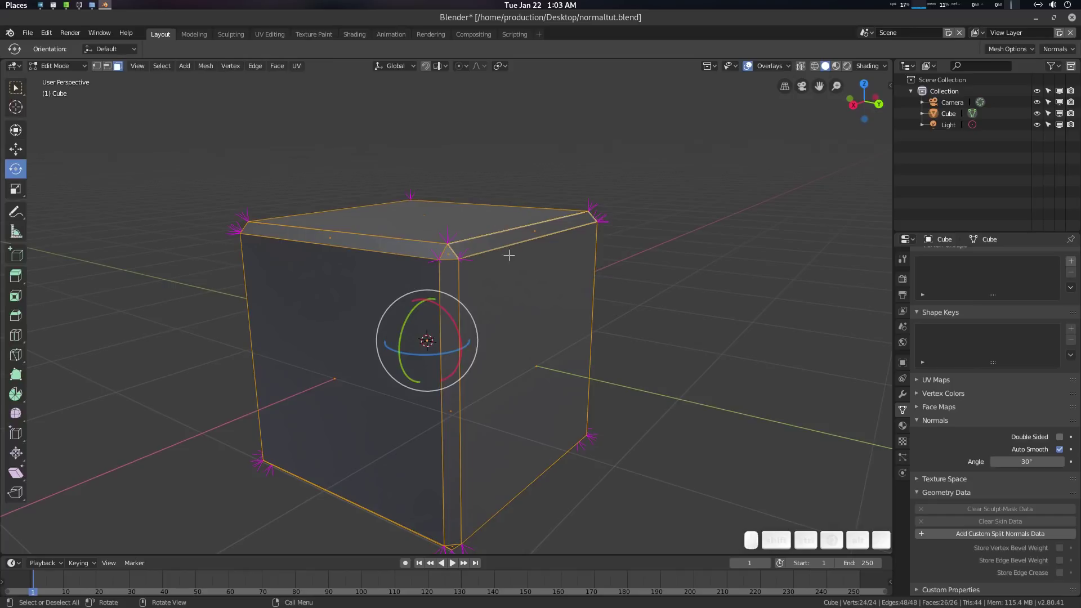
{"action": "key", "text": "q"}
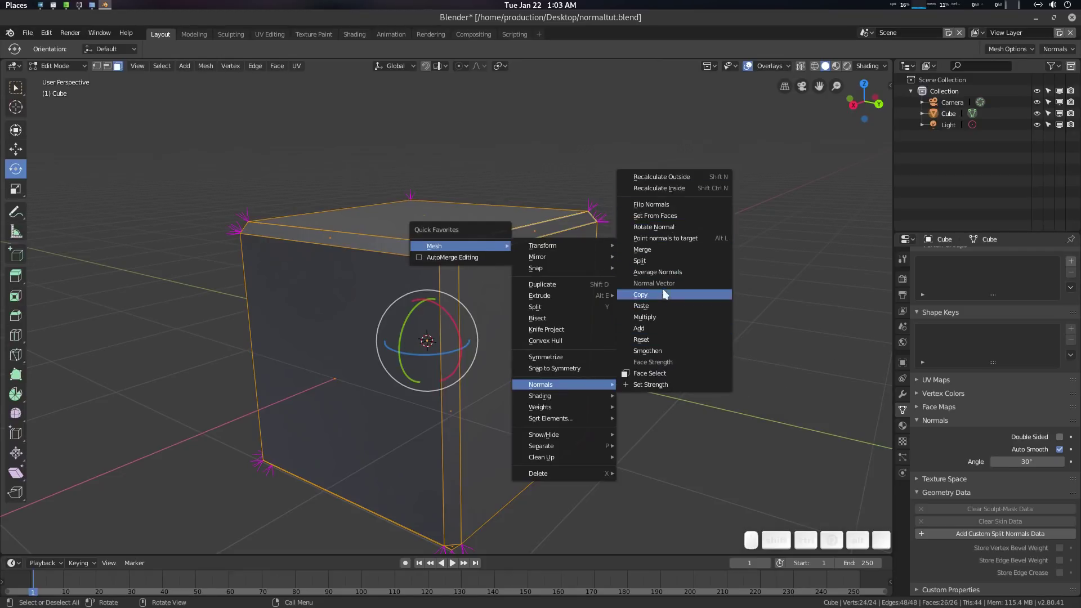
{"action": "left_click", "coordinate": [670, 276]}
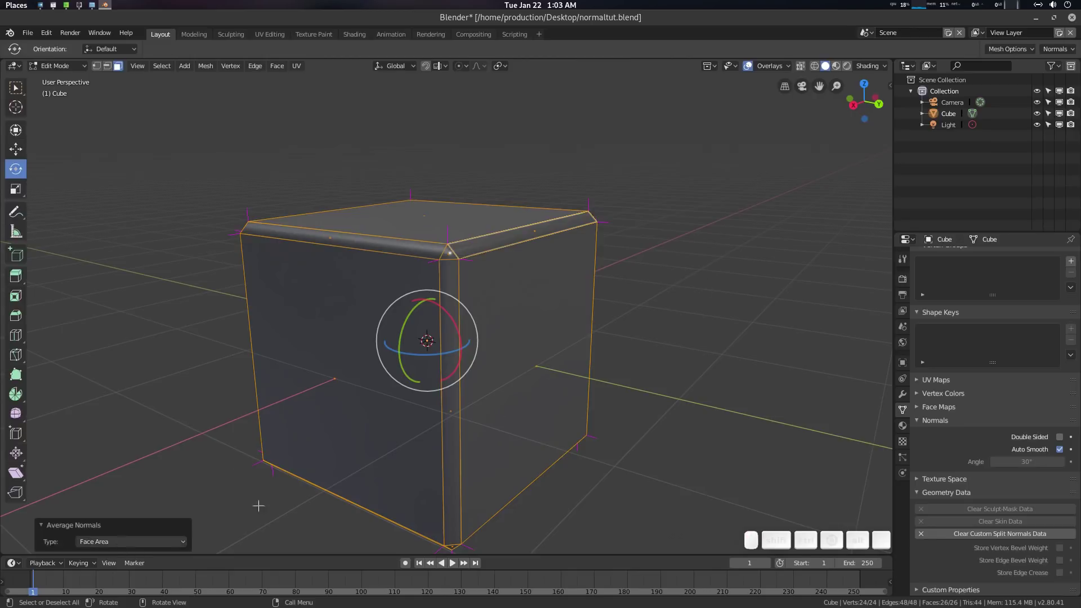
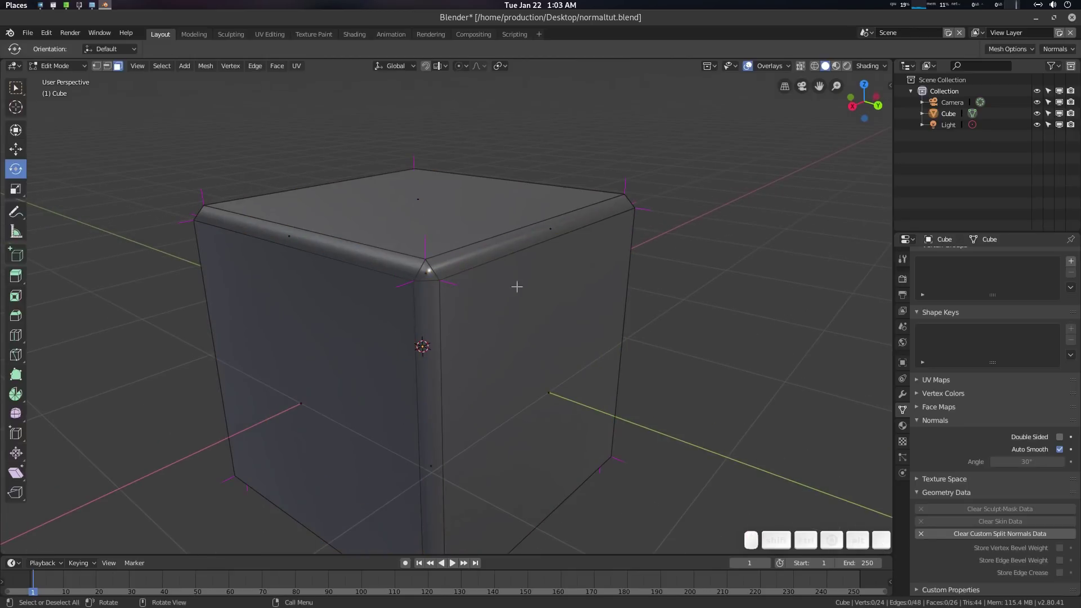
Try ripping the corner vertex with V and cancel so no extra vertices are created.
{"action": "key", "text": "ctrl+alt+Up"}
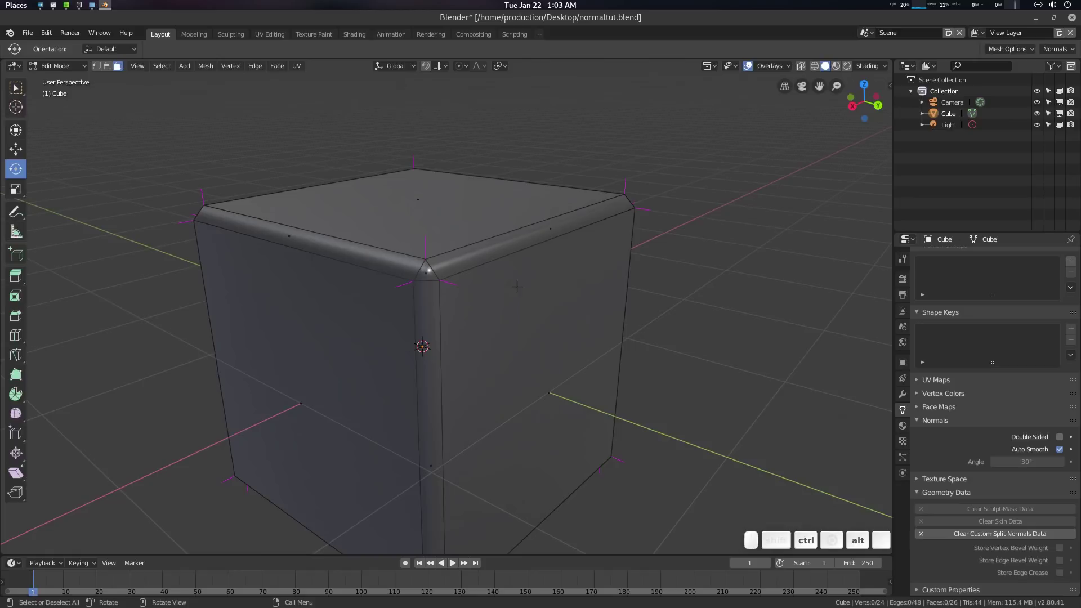
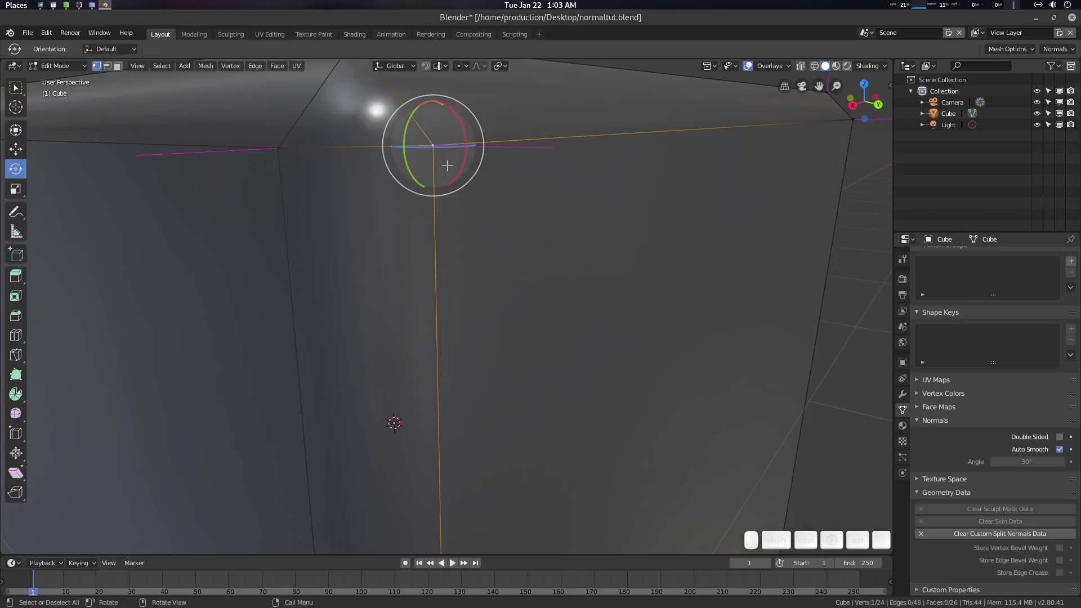
{"action": "scroll", "scroll_direction": "down", "scroll_amount": 3}
{"action": "key", "text": "v"}
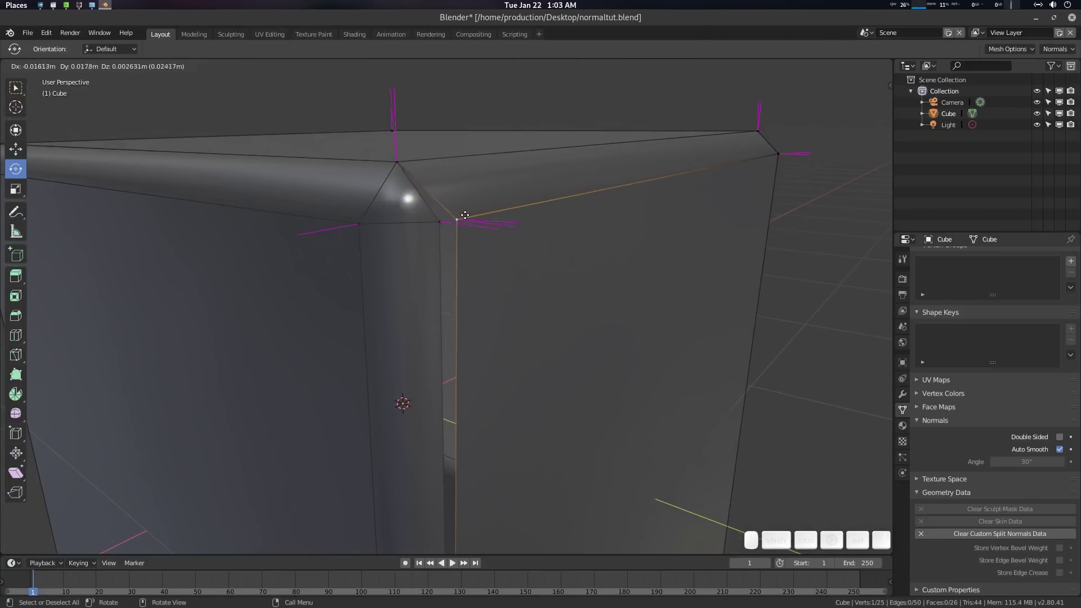
{"action": "key", "text": "Escape"}
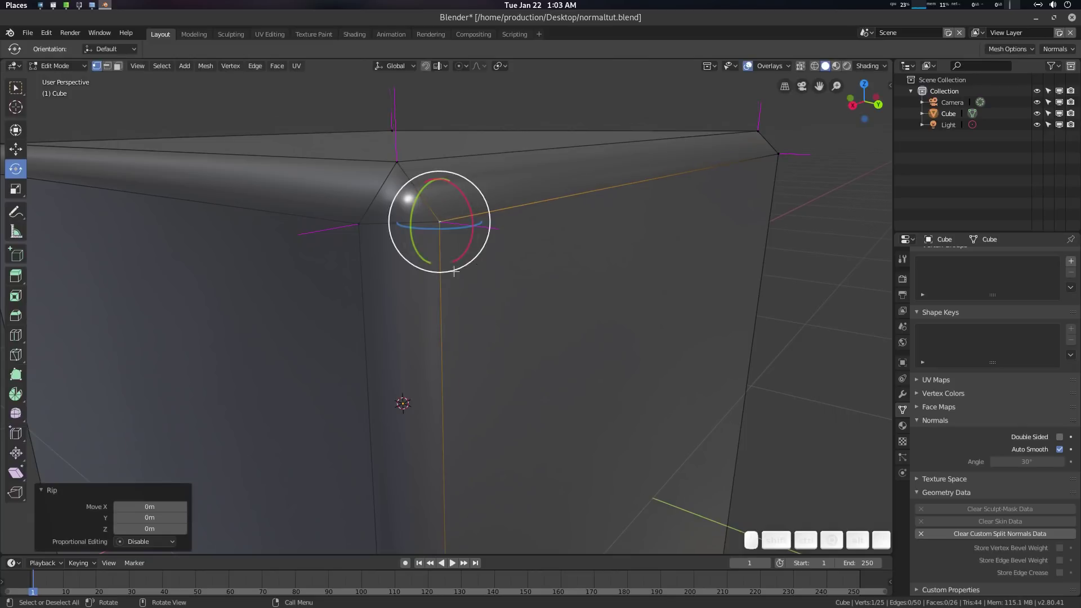
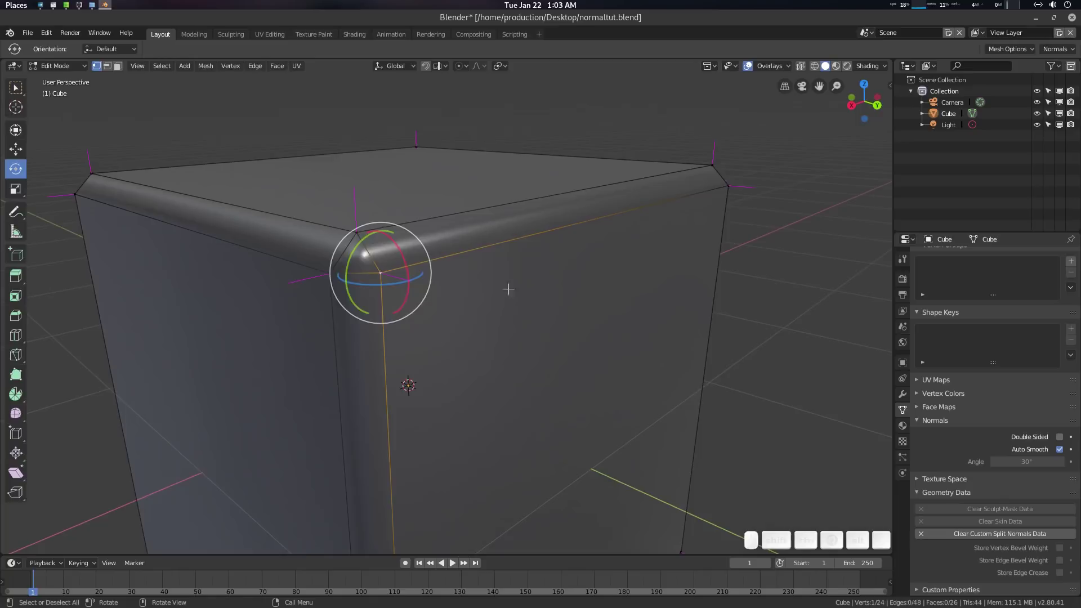
{"action": "scroll", "scroll_direction": "down", "scroll_amount": 3}
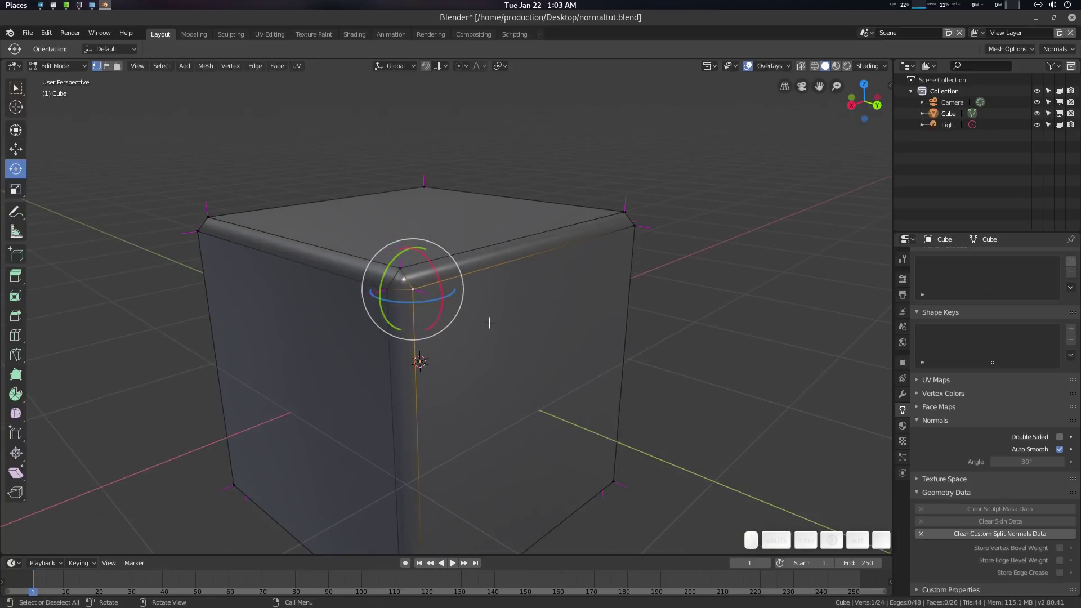
{"action": "scroll", "scroll_direction": "up", "scroll_amount": 3}
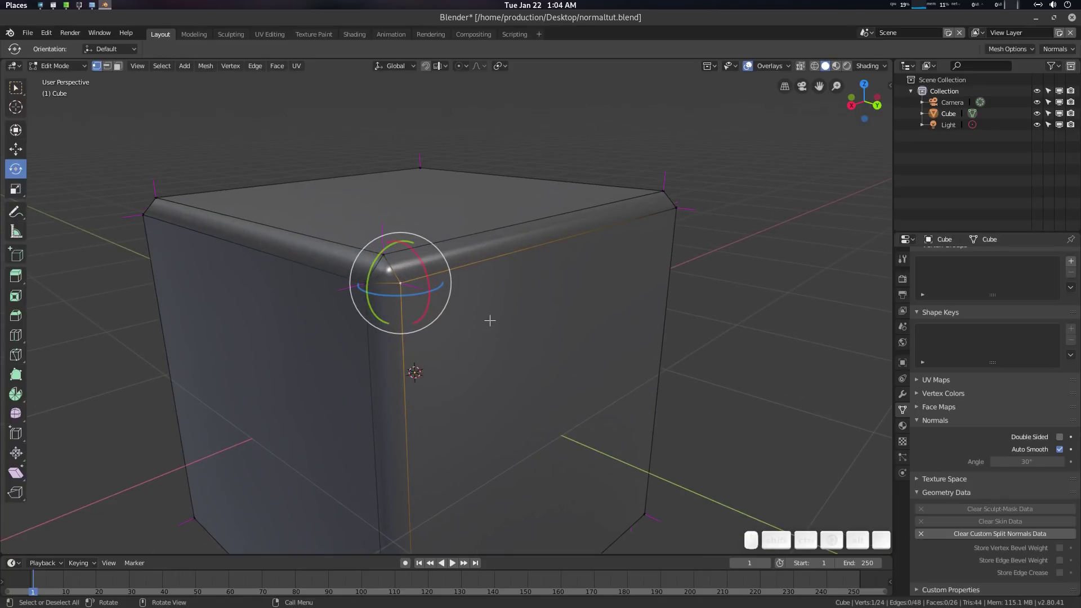
Return the cube to Object Mode and select it to view the smooth bevel shading.
{"action": "key", "text": "alt+a"}
{"action": "scroll", "scroll_direction": "up", "scroll_amount": 3}
{"action": "scroll", "scroll_direction": "down", "scroll_amount": 3}
{"action": "key", "text": "a"}
{"action": "key", "text": "Tab"}
{"action": "scroll", "scroll_direction": "down", "scroll_amount": 3}
{"action": "scroll", "scroll_direction": "up", "scroll_amount": 3}
{"action": "left_click", "coordinate": [452, 293]}
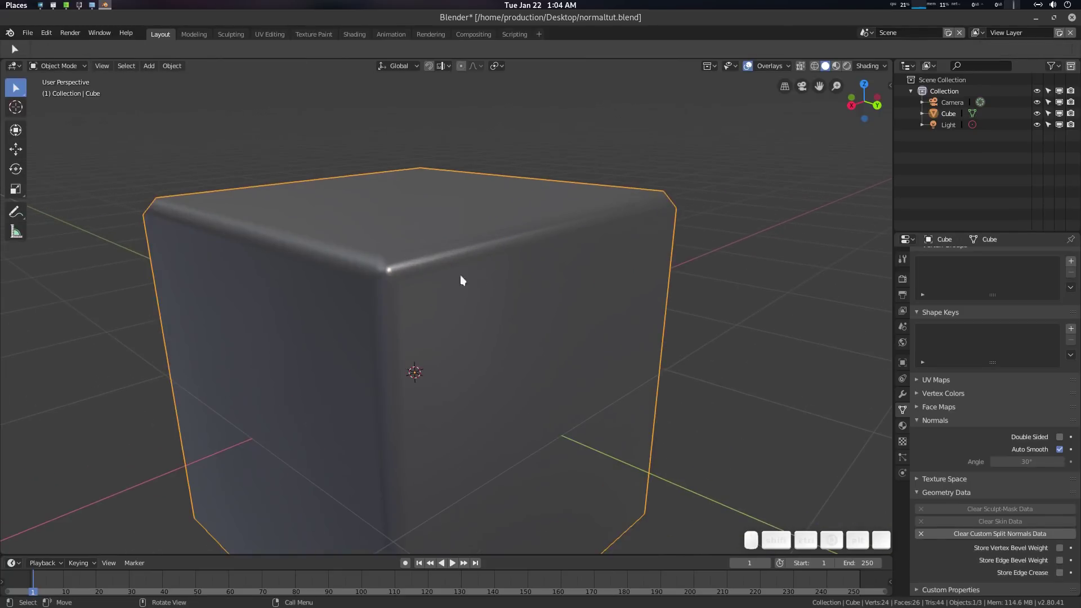
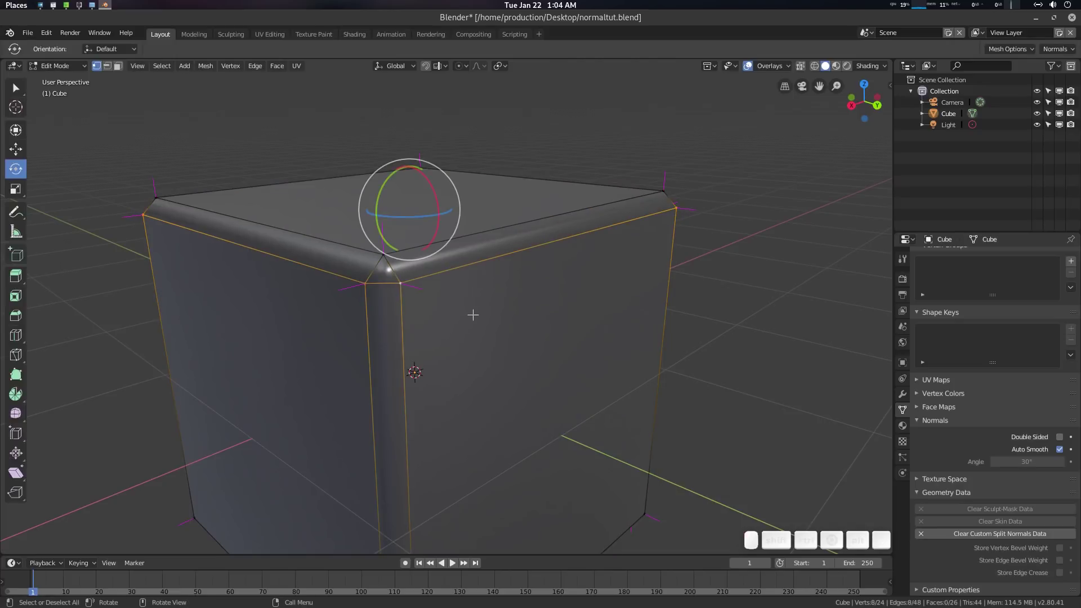
Start moving the selected bevel edges with G and cancel, leaving the geometry unchanged.
{"action": "key", "text": "g"}
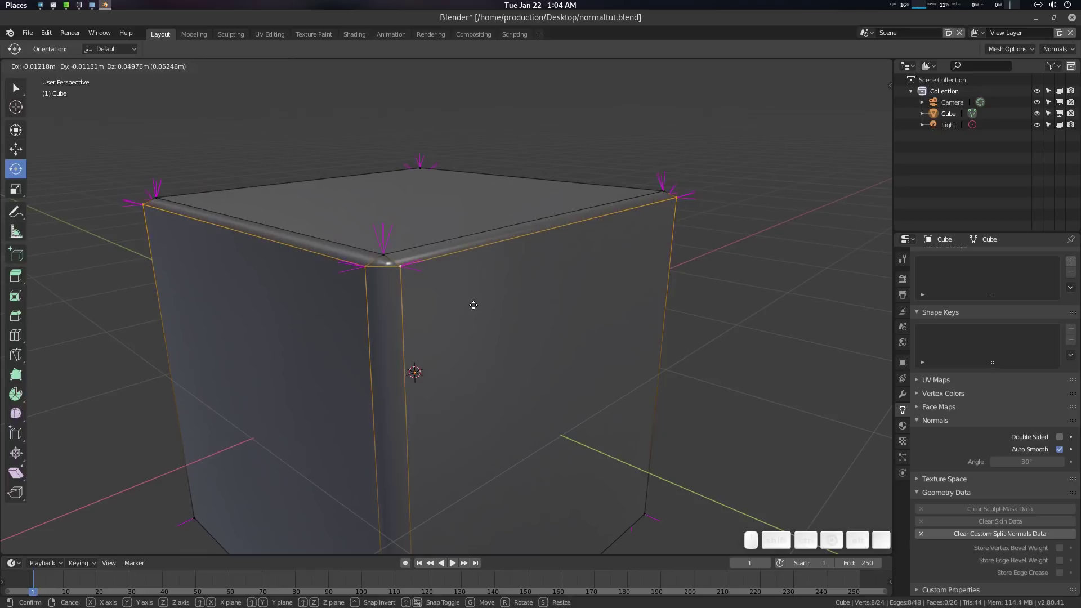
{"action": "key", "text": "Escape"}
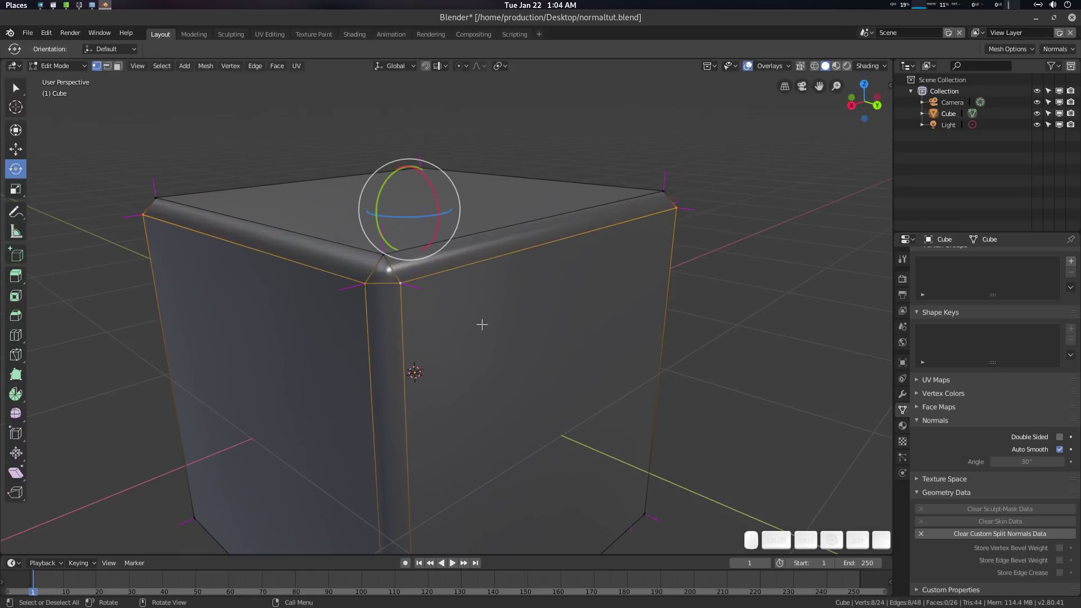
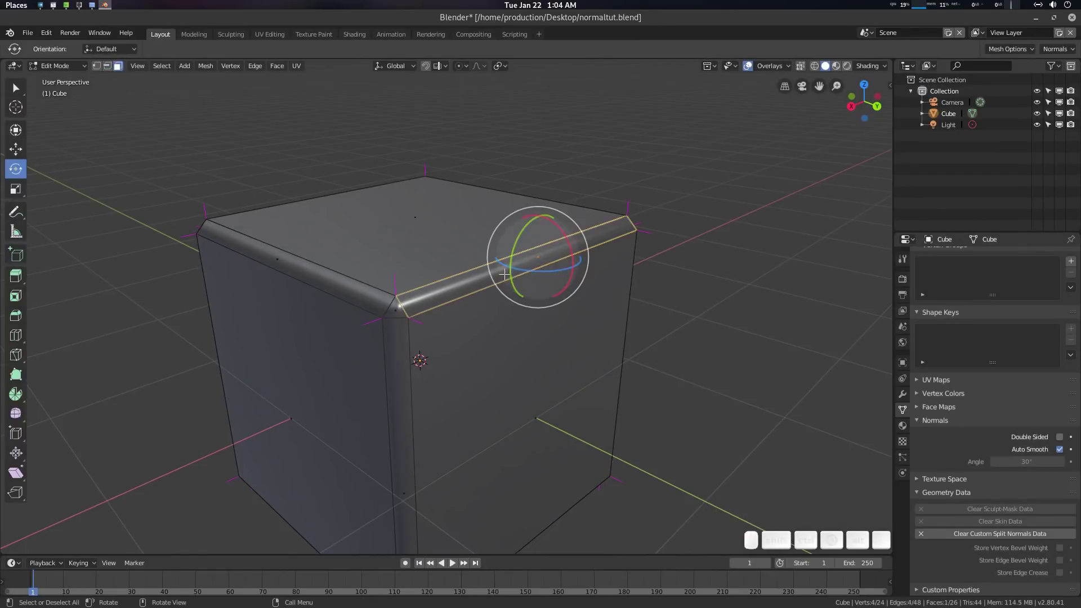
Rotate the top edge's normals −72.7° about the X axis via Rotate Normal.
{"action": "key", "text": "q"}
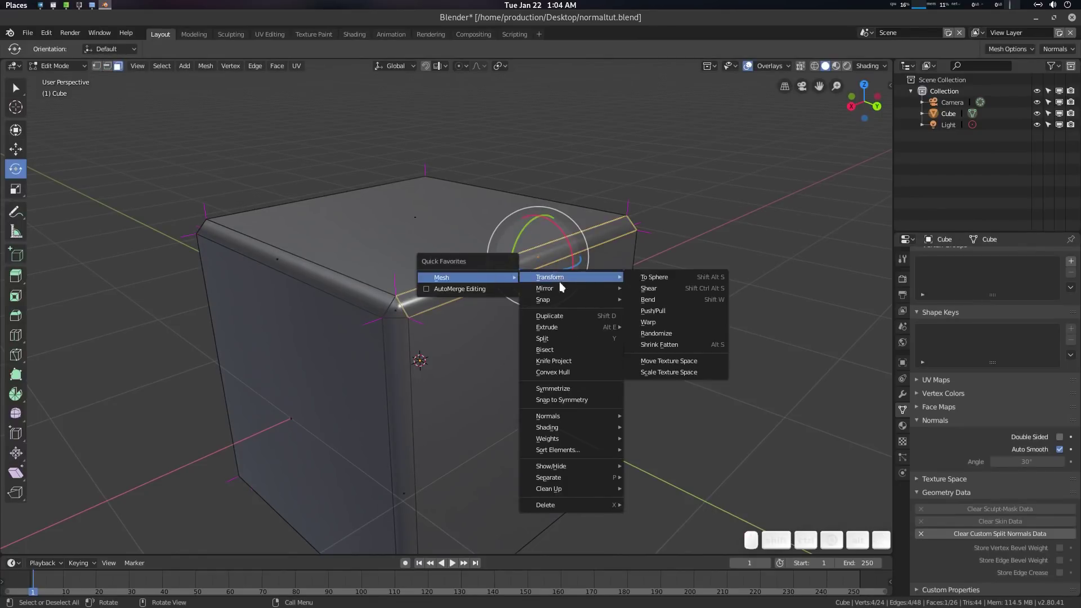
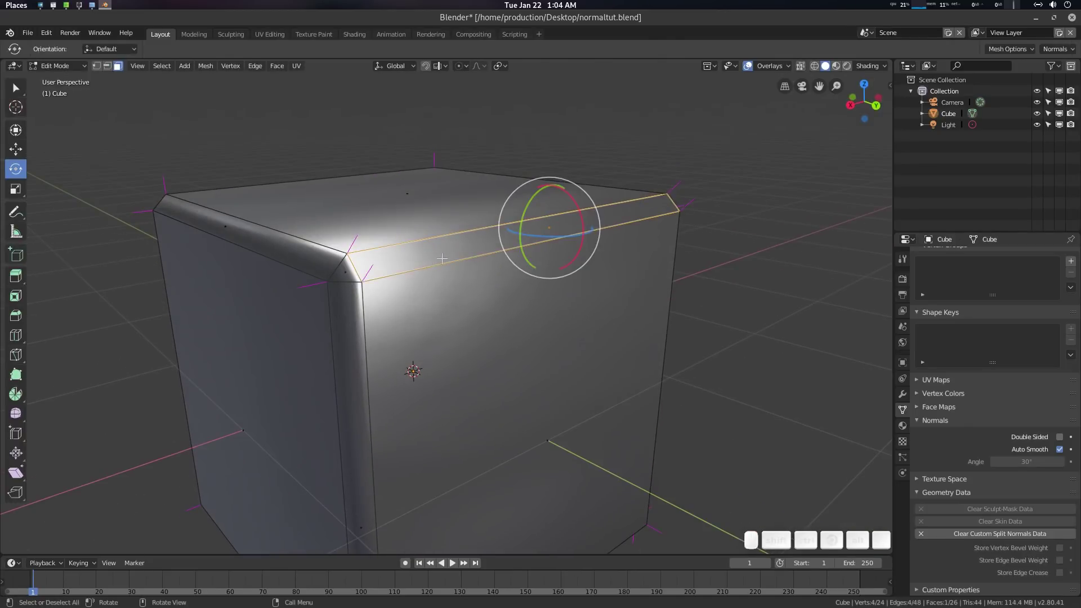
{"action": "key", "text": "q"}
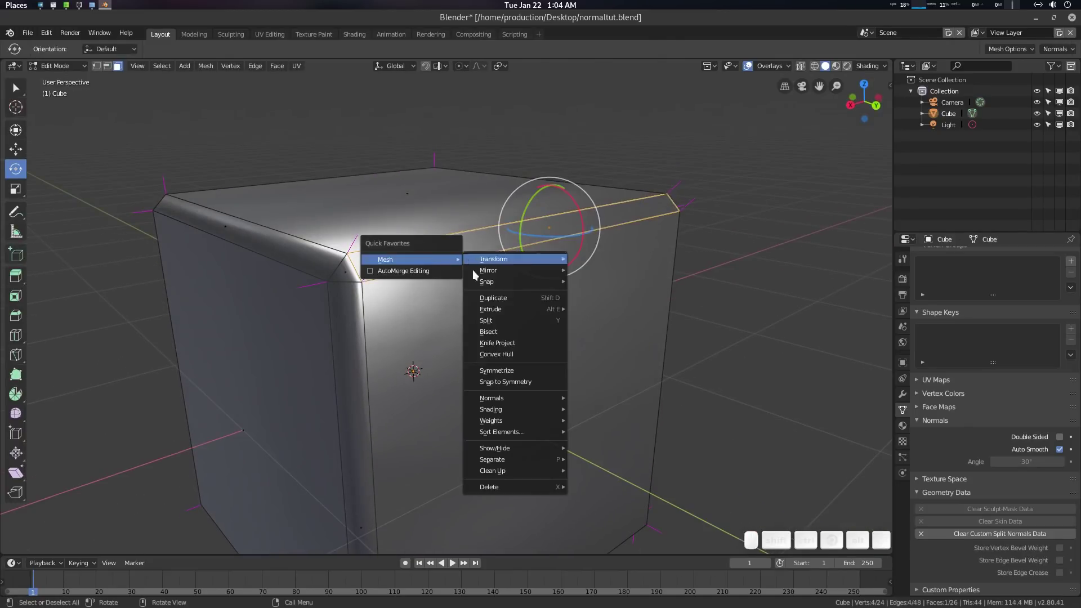
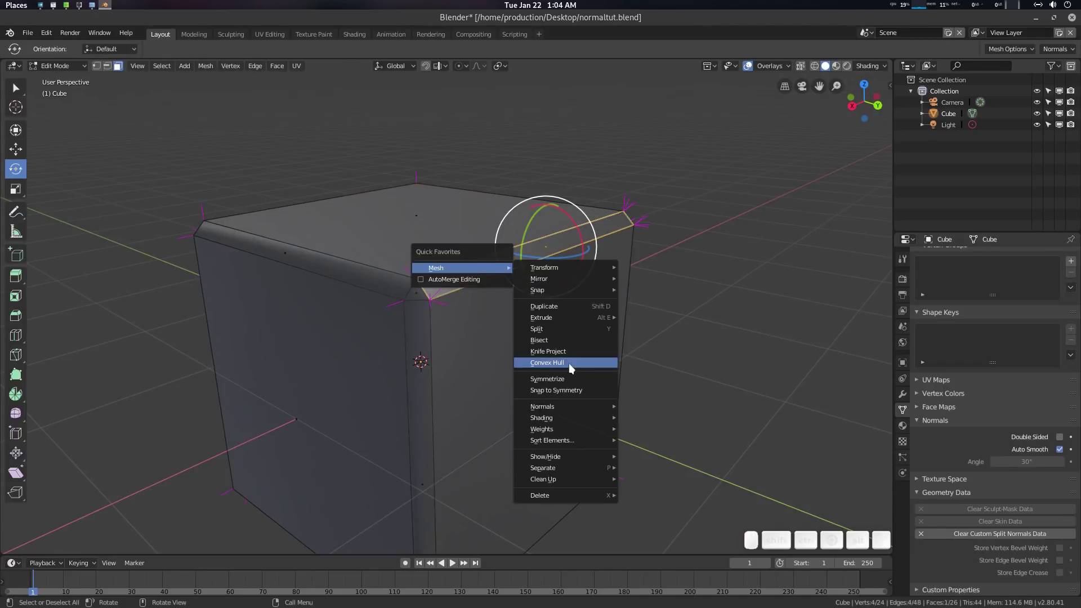
{"action": "left_click", "coordinate": [683, 292]}
{"action": "key", "text": "alt+a"}
Adjust the rotate-normal options in the operator panel and deselect the cube's elements.
{"action": "key", "text": "alt+Tab"}
{"action": "scroll", "scroll_direction": "up", "scroll_amount": 3}
{"action": "left_click", "coordinate": [386, 337]}
{"action": "scroll", "scroll_direction": "up", "scroll_amount": 3}
{"action": "left_click", "coordinate": [376, 338]}
{"action": "key", "text": "Tab"}
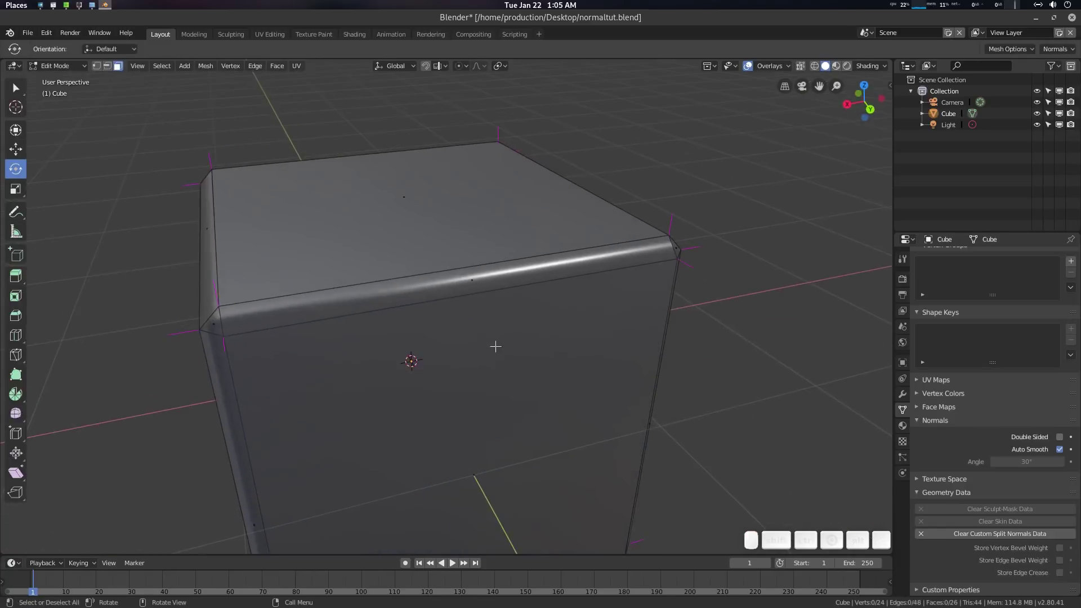
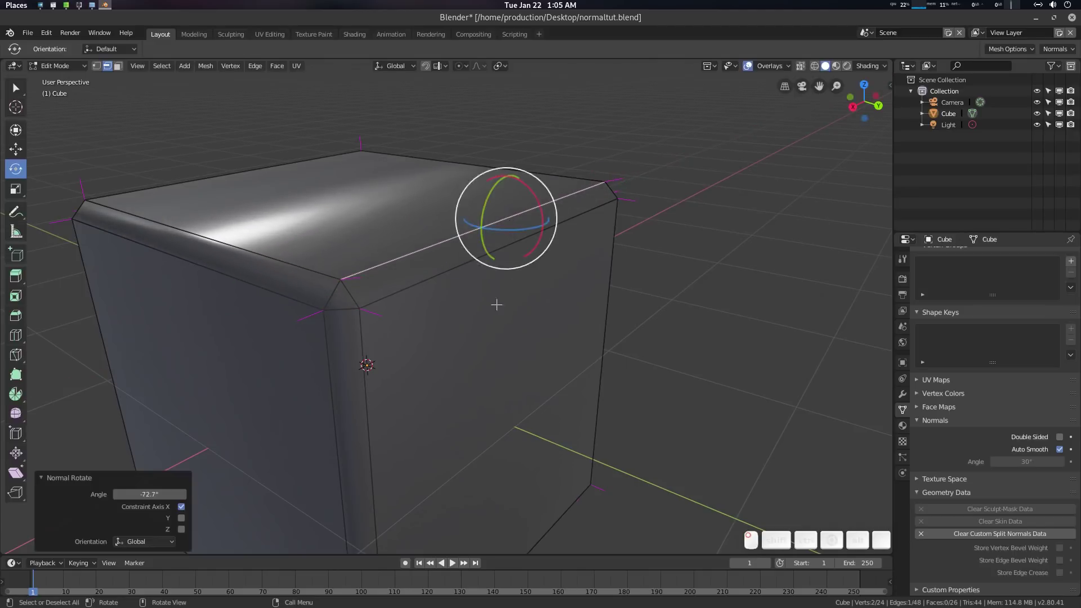
Undo the trial rotation and re-rotate the top edge normals to around −24 degrees.
{"action": "key", "text": "ctrl+z"}
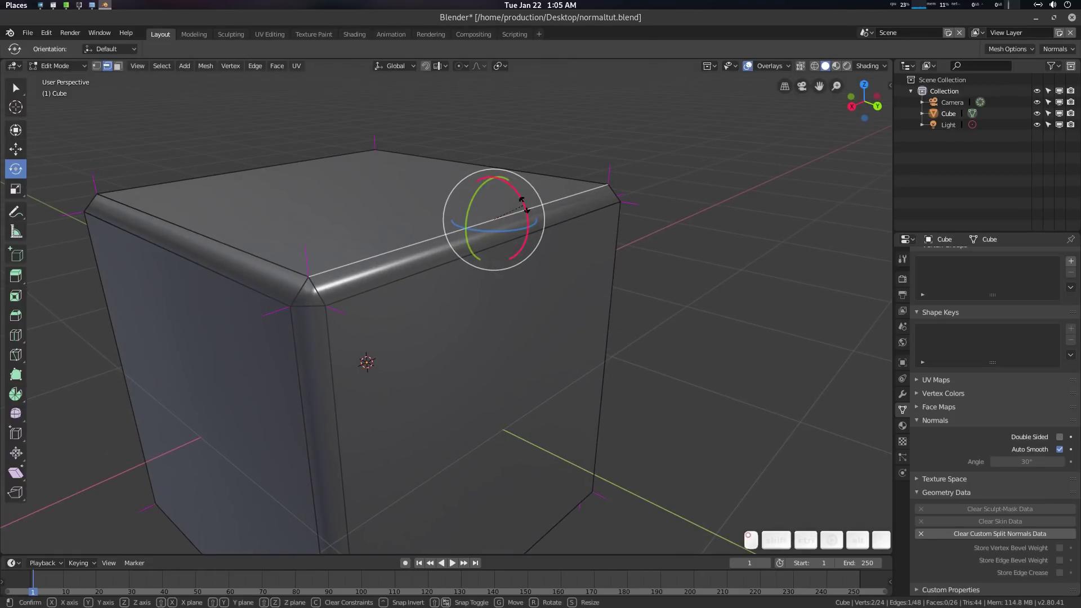
{"action": "key", "text": "n"}
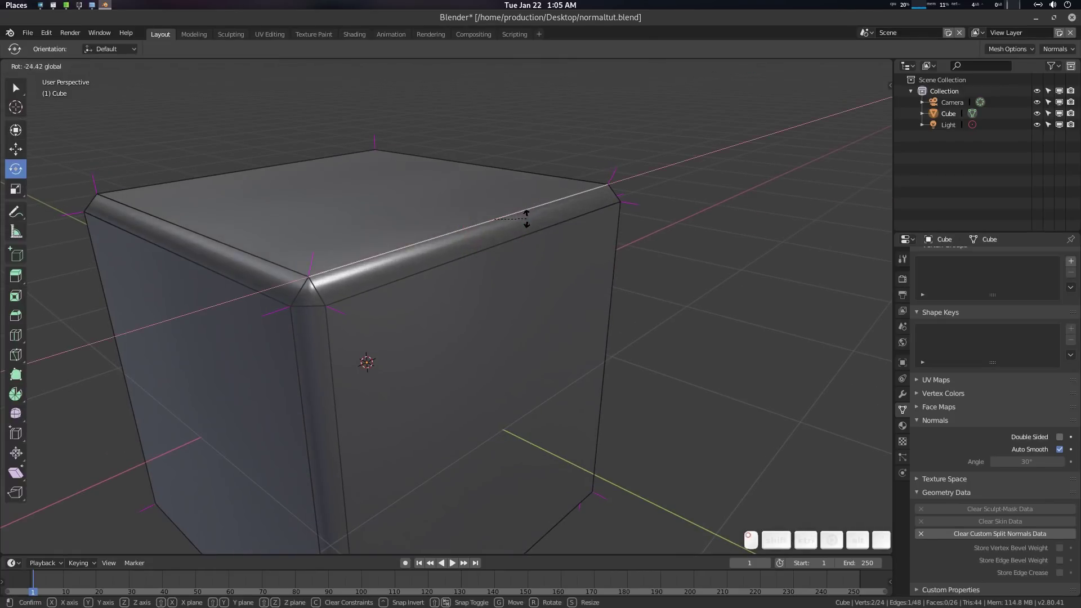
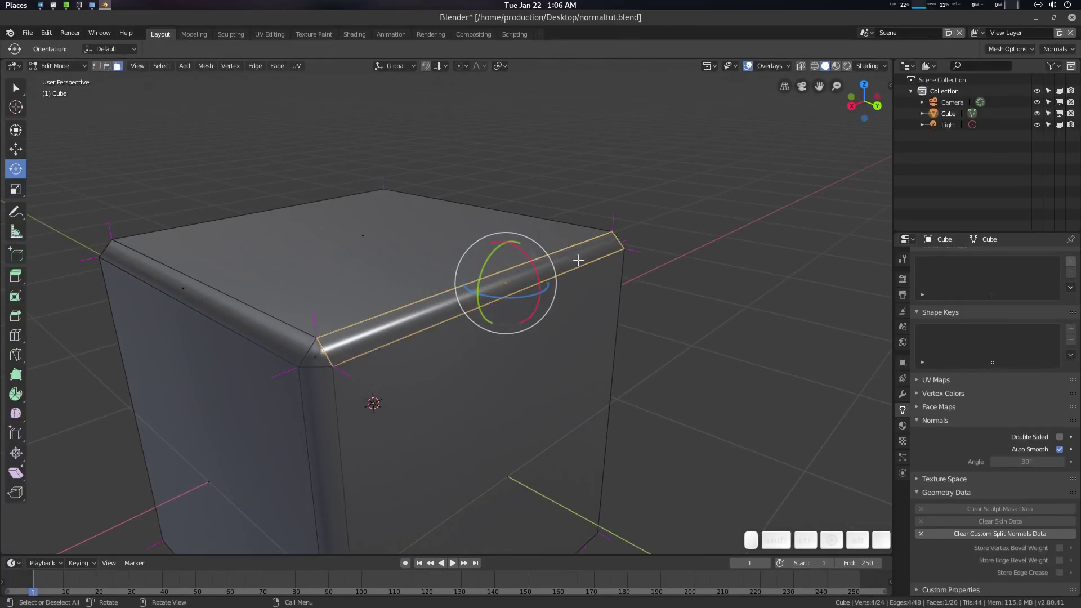
Smooth the top bevel edge normals, then select all geometry with the normals tools list open.
{"action": "key", "text": "q"}
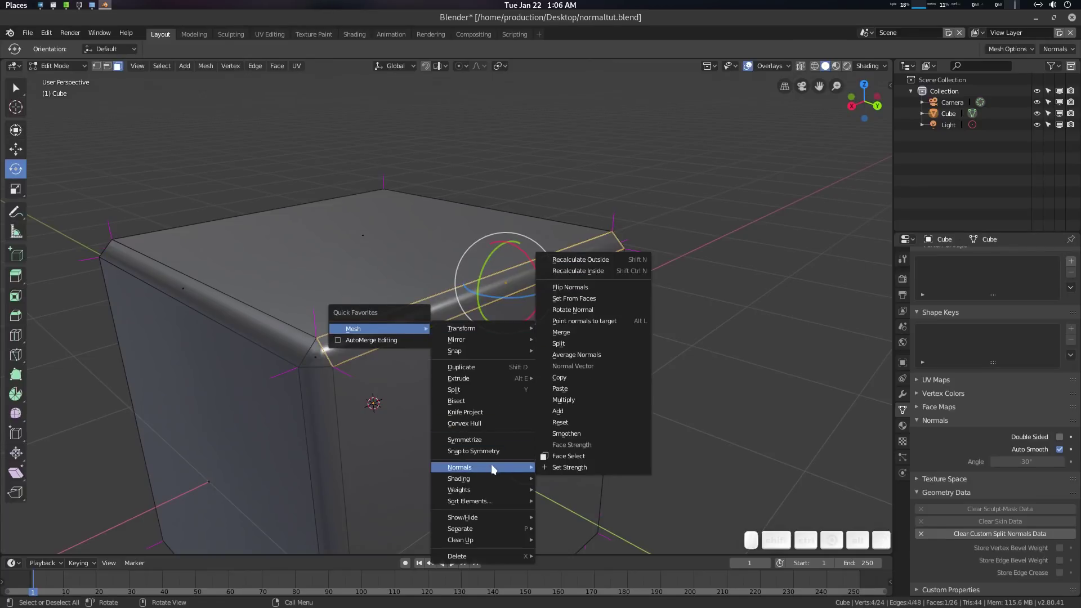
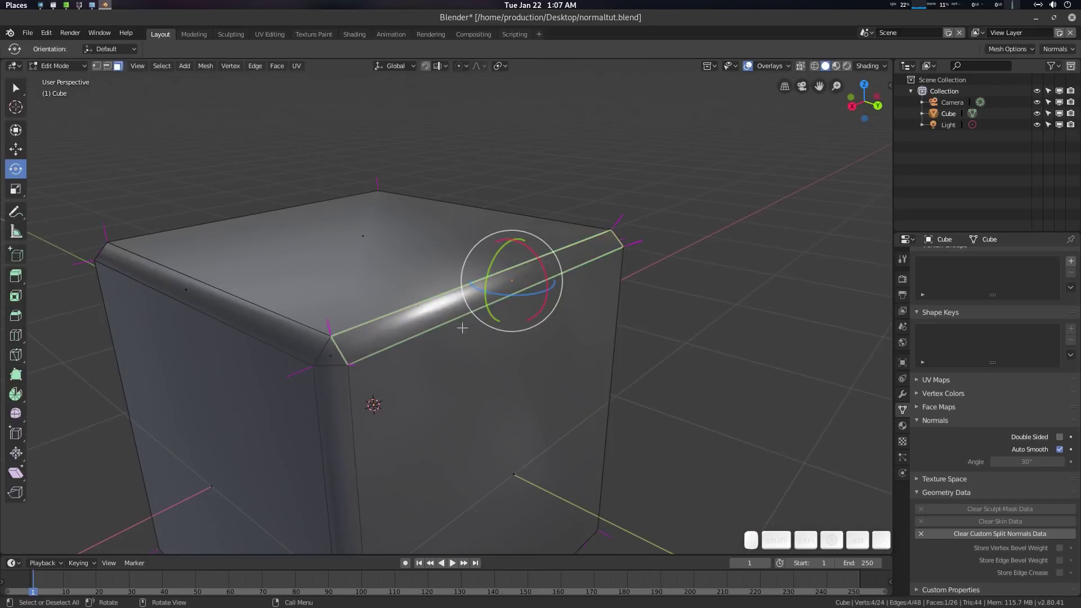
{"action": "key", "text": "ctrl+a"}
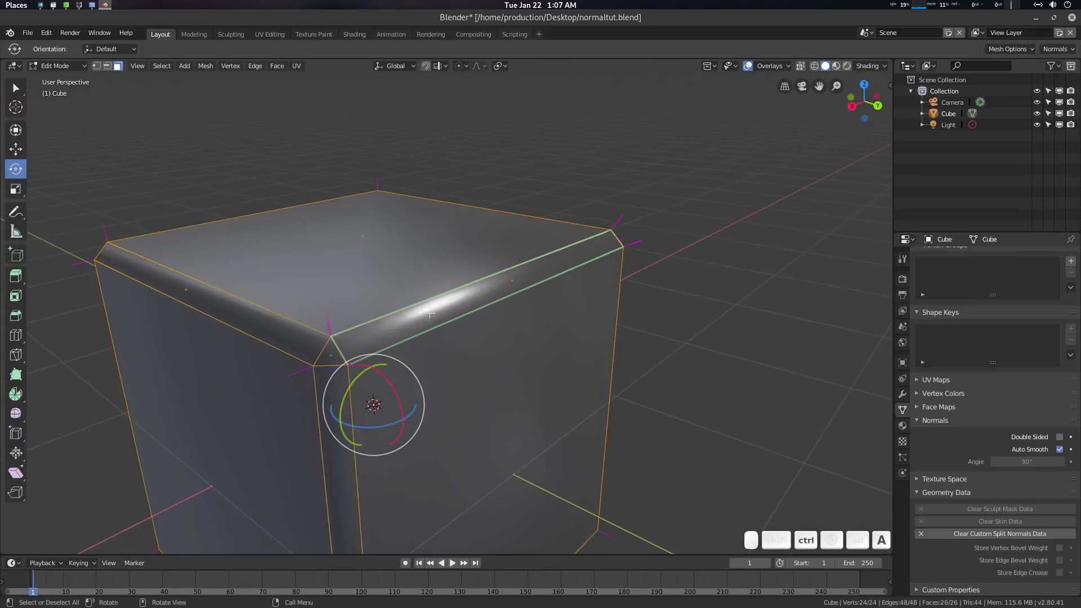
{"action": "key", "text": "q"}
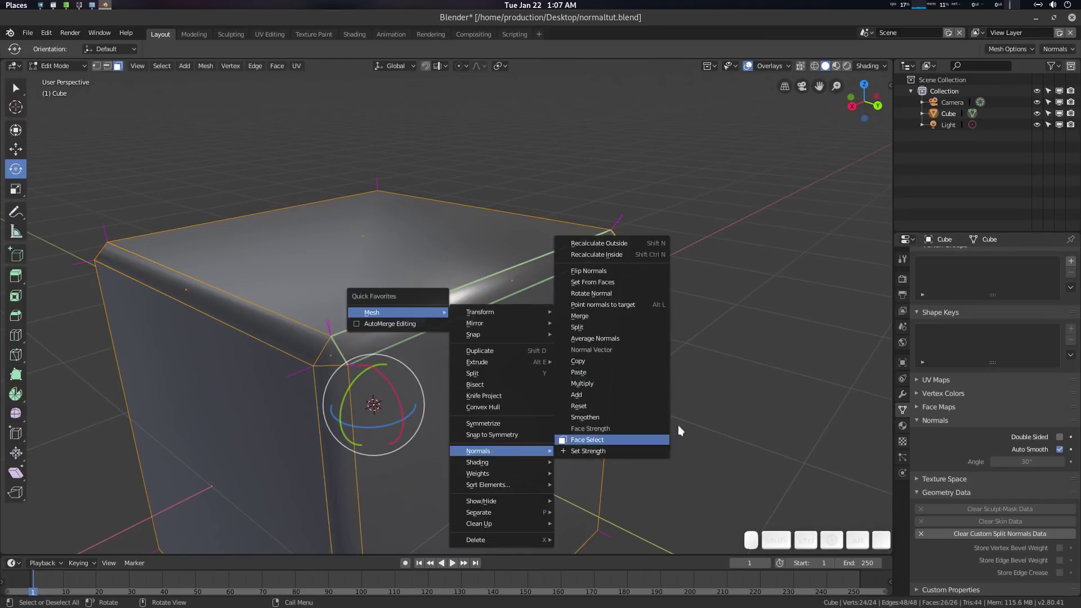
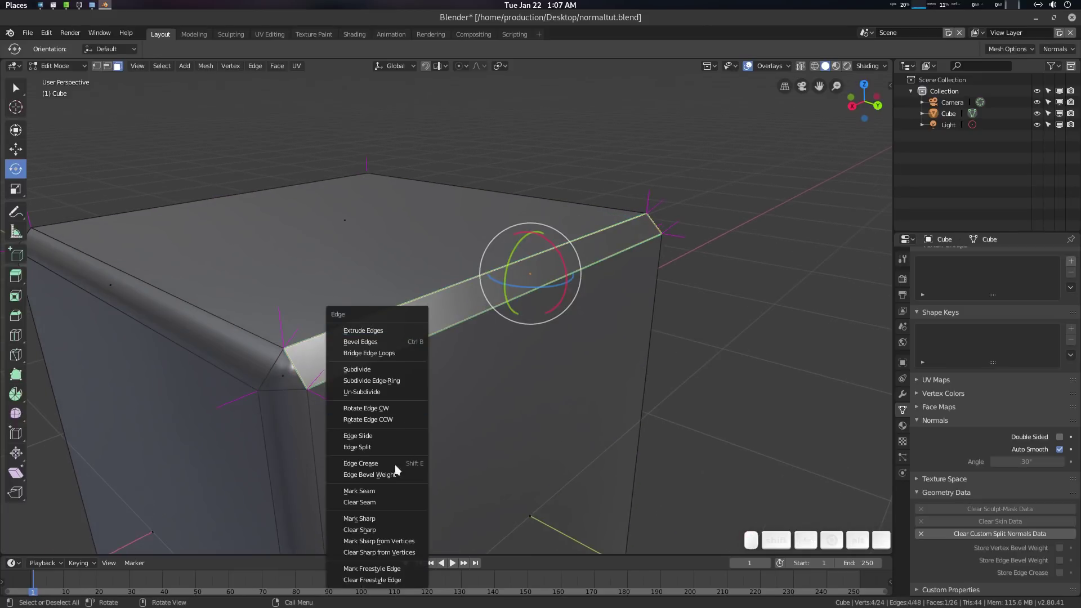
Paste the normals onto the whole mesh via Quick Favorites and return to Object Mode.
{"action": "left_click", "coordinate": [378, 529]}
{"action": "key", "text": "a"}
{"action": "key", "text": "q"}
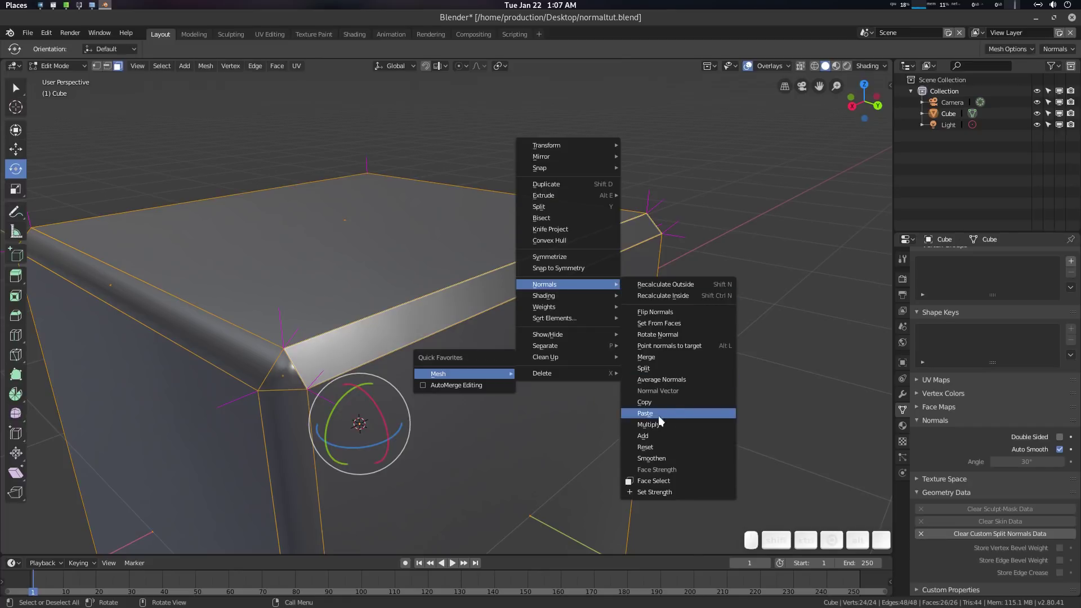
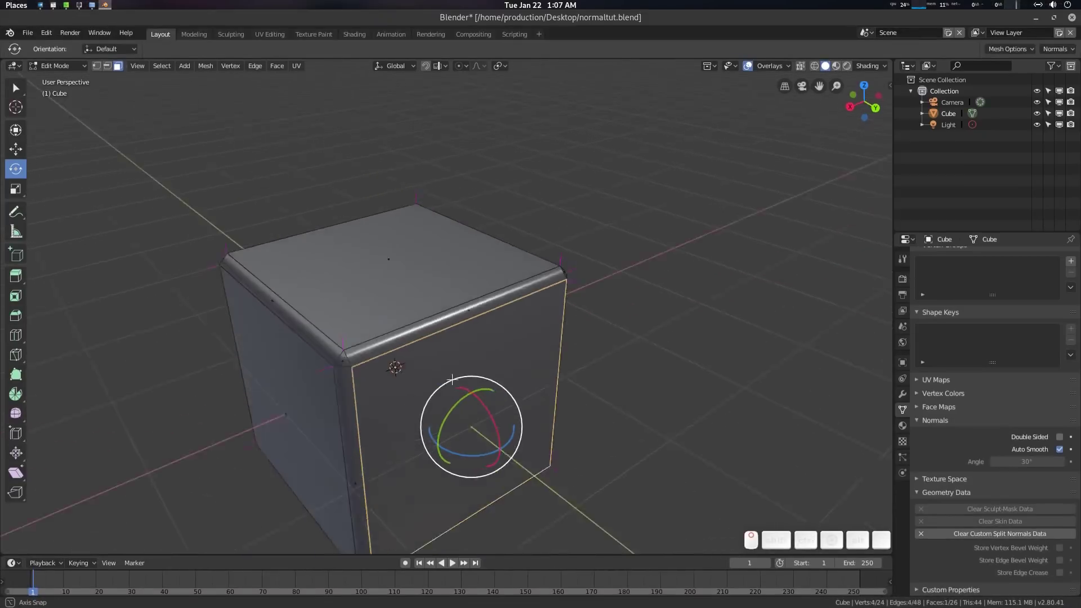
{"action": "key", "text": "Tab"}
{"action": "scroll", "scroll_direction": "up", "scroll_amount": 3}
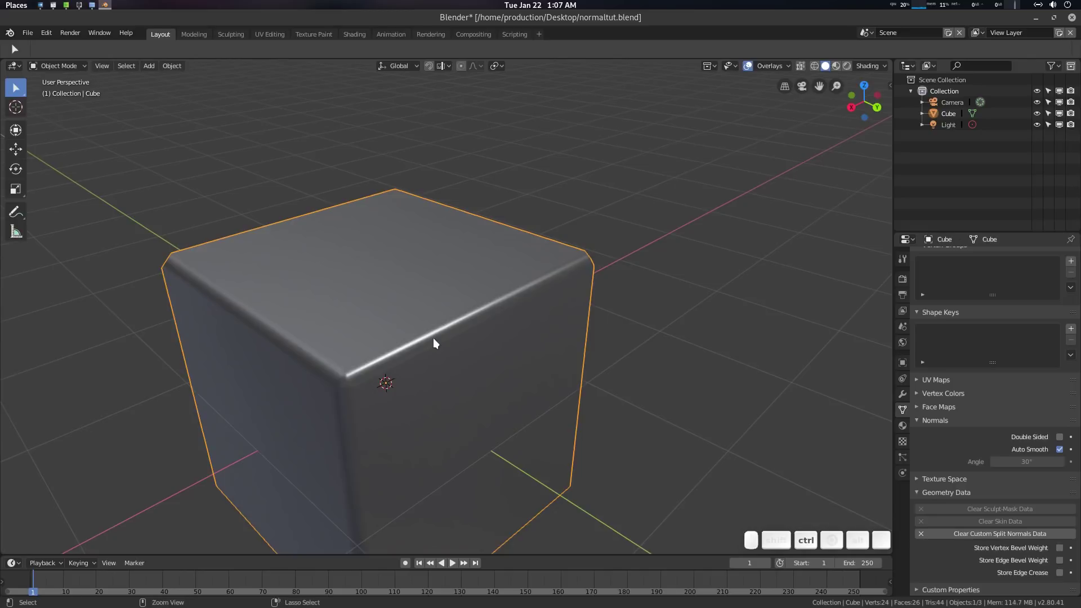
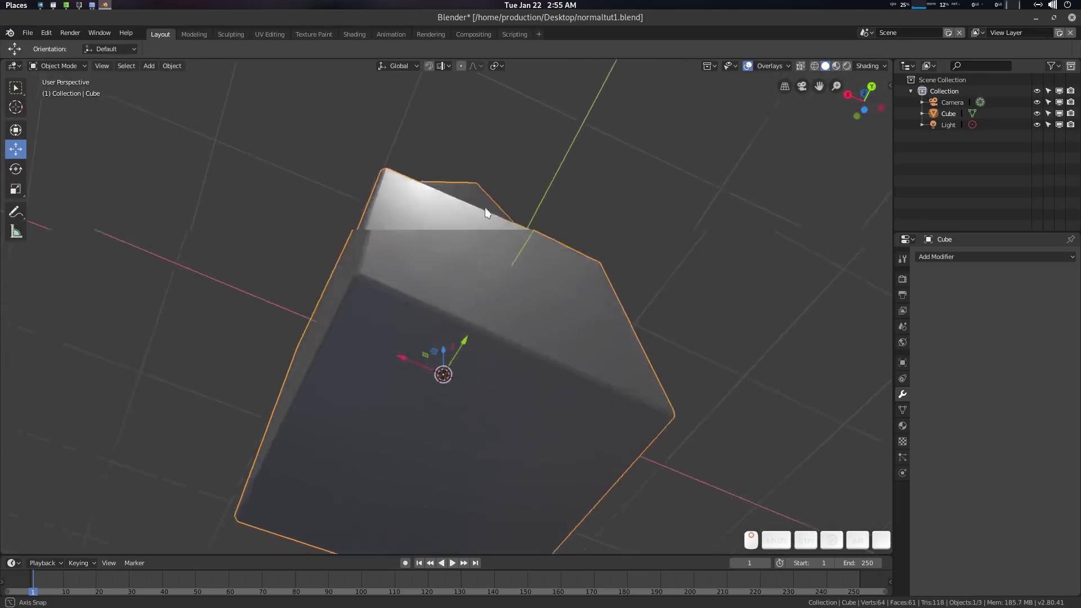
Select and delete the old cube while orbiting the view.
{"action": "middle_click", "coordinate": [485, 331]}
{"action": "left_click", "coordinate": [399, 310]}
{"action": "middle_click", "coordinate": [439, 325]}
{"action": "scroll", "scroll_direction": "down", "scroll_amount": 3}
{"action": "middle_click", "coordinate": [472, 316]}
{"action": "scroll", "scroll_direction": "up", "scroll_amount": 3}
{"action": "middle_click", "coordinate": [494, 296]}
Add a fresh default 2 m cube at the origin from Shift+A > Mesh > Cube.
{"action": "key", "text": "shift+a"}
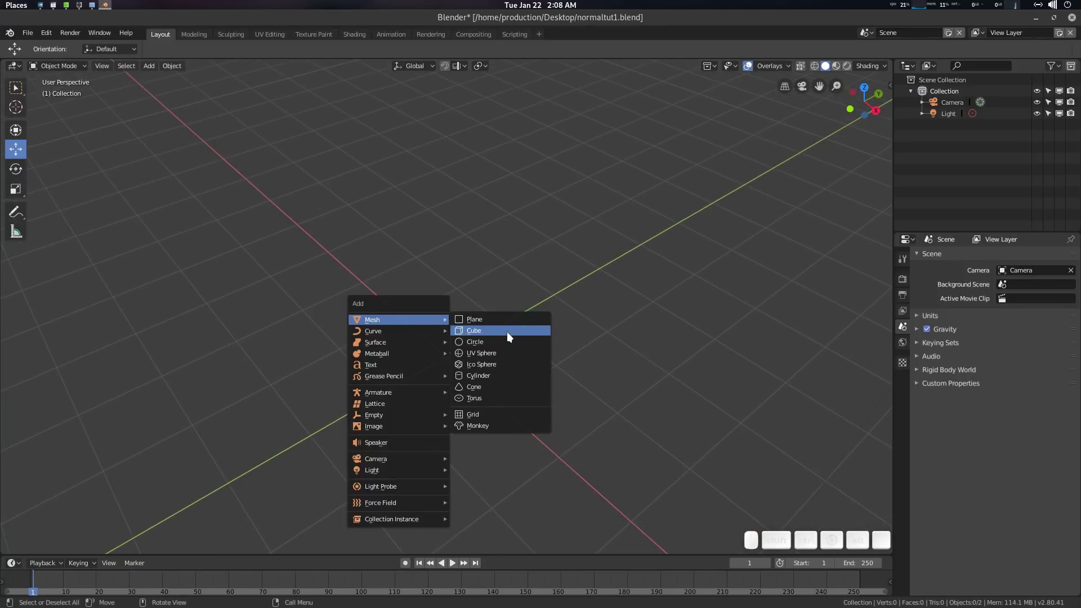
{"action": "left_click", "coordinate": [511, 336]}
{"action": "scroll", "scroll_direction": "down", "scroll_amount": 3}
{"action": "left_click", "coordinate": [495, 373]}
{"action": "scroll", "scroll_direction": "up", "scroll_amount": 3}
{"action": "left_click", "coordinate": [499, 367]}
{"action": "scroll", "scroll_direction": "down", "scroll_amount": 3}
{"action": "middle_click", "coordinate": [523, 328]}
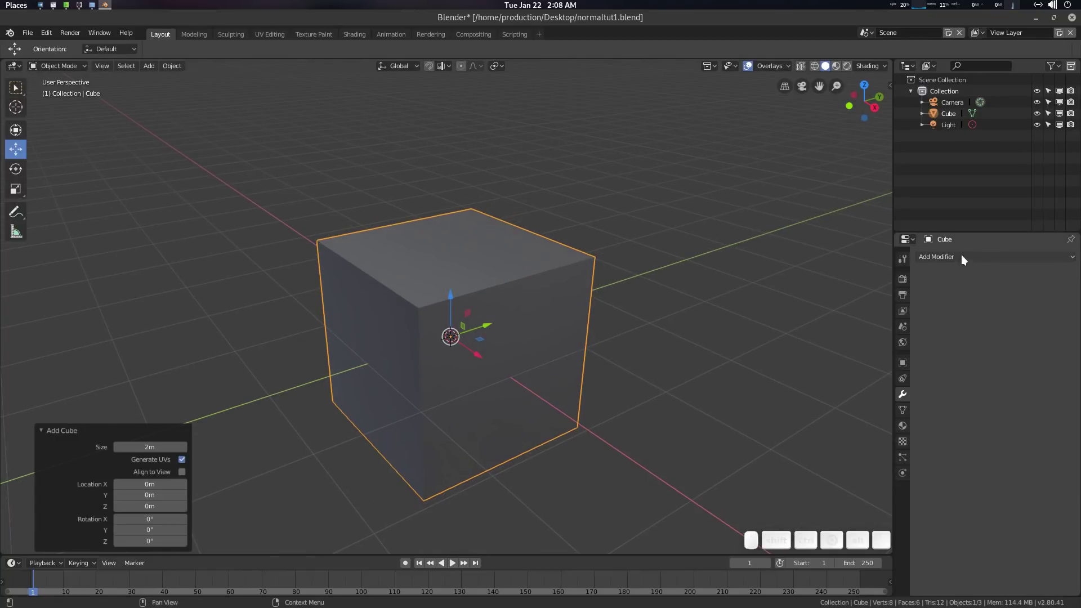
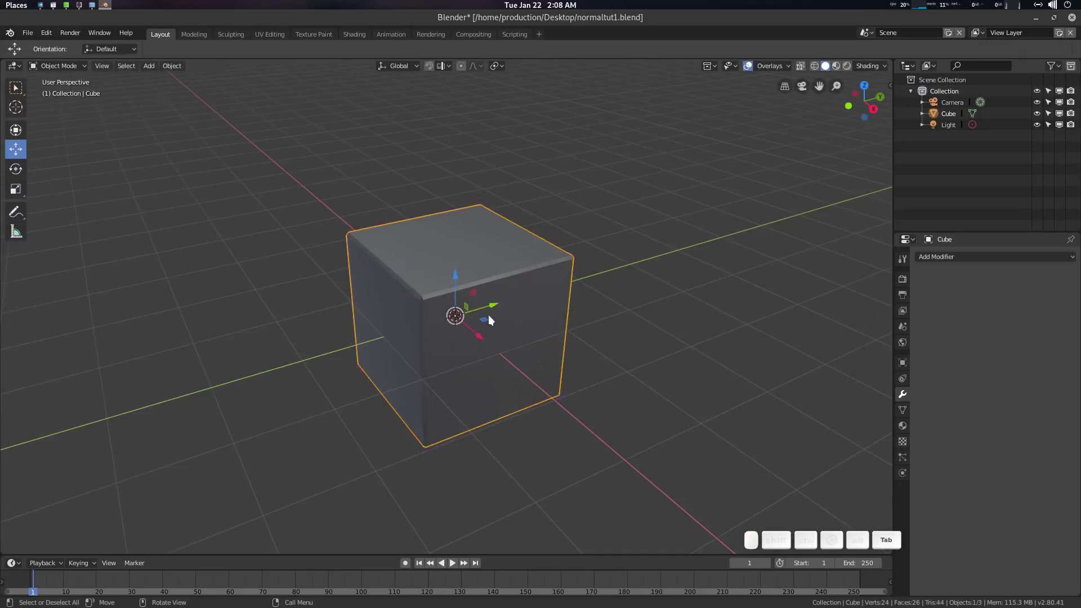
Select the new cube and bevel all its edges in Edit Mode.
{"action": "scroll", "scroll_direction": "up", "scroll_amount": 3}
{"action": "left_click", "coordinate": [502, 309]}
{"action": "key", "text": "Tab"}
{"action": "scroll", "scroll_direction": "down", "scroll_amount": 3}
{"action": "key", "text": "a"}
{"action": "key", "text": "Tab"}
Add a Weighted Normal modifier in Face Area mode to the cube.
{"action": "left_click", "coordinate": [948, 261]}
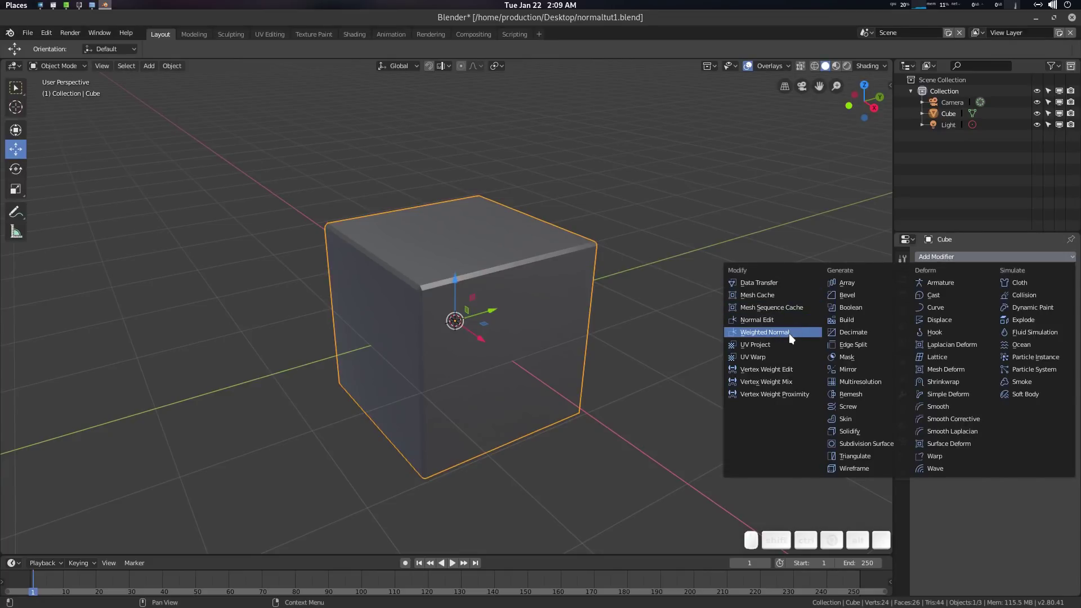
{"action": "left_click", "coordinate": [794, 335]}
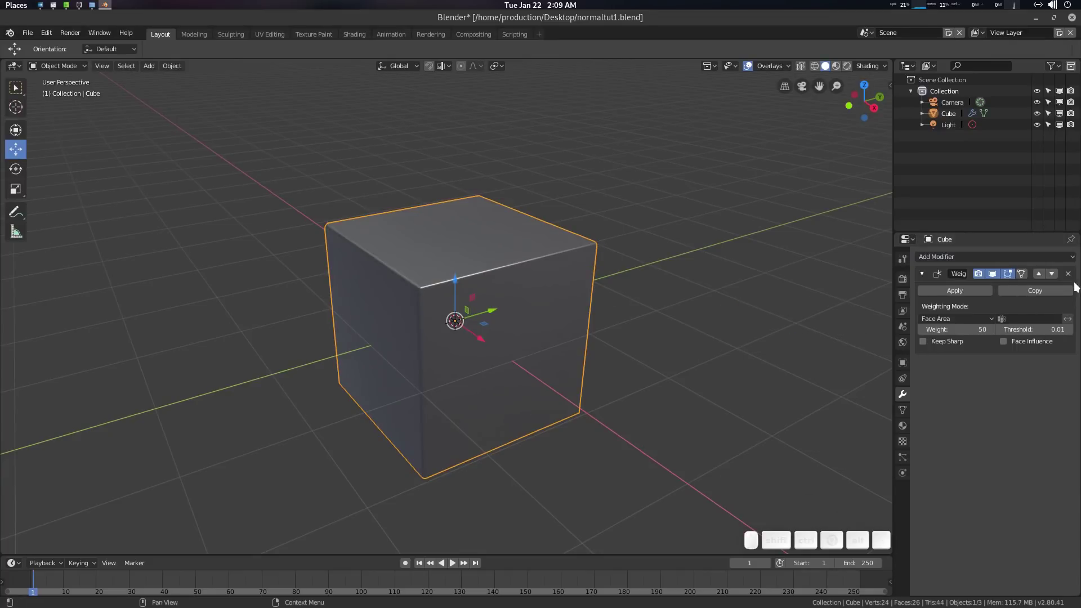
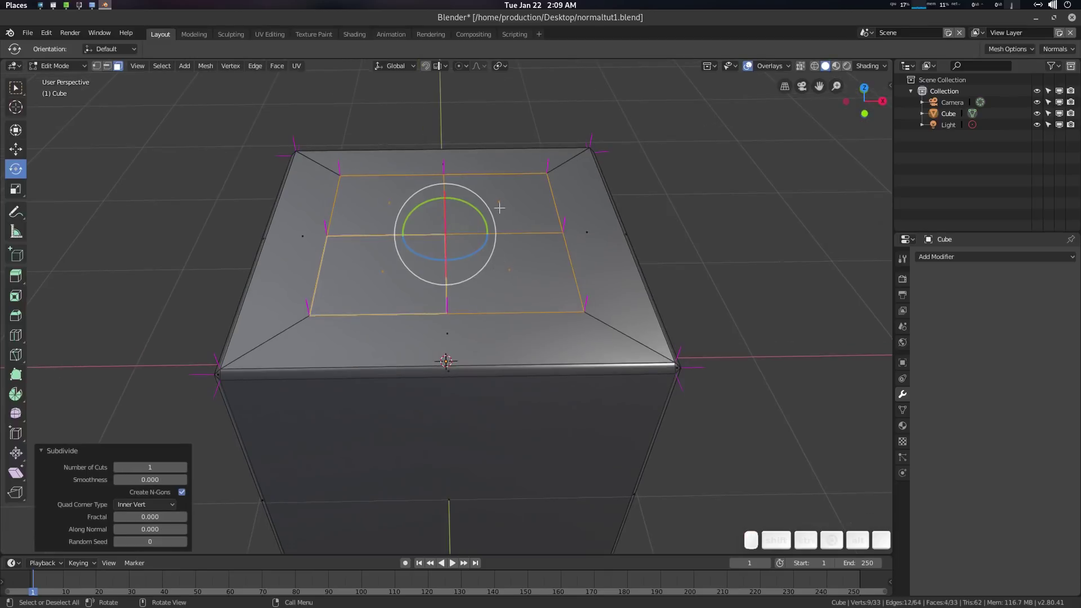
Round the top faces with LoopTools Circle, extrude them into an octagonal column, and return to Object Mode.
{"action": "right_click", "coordinate": [504, 210]}
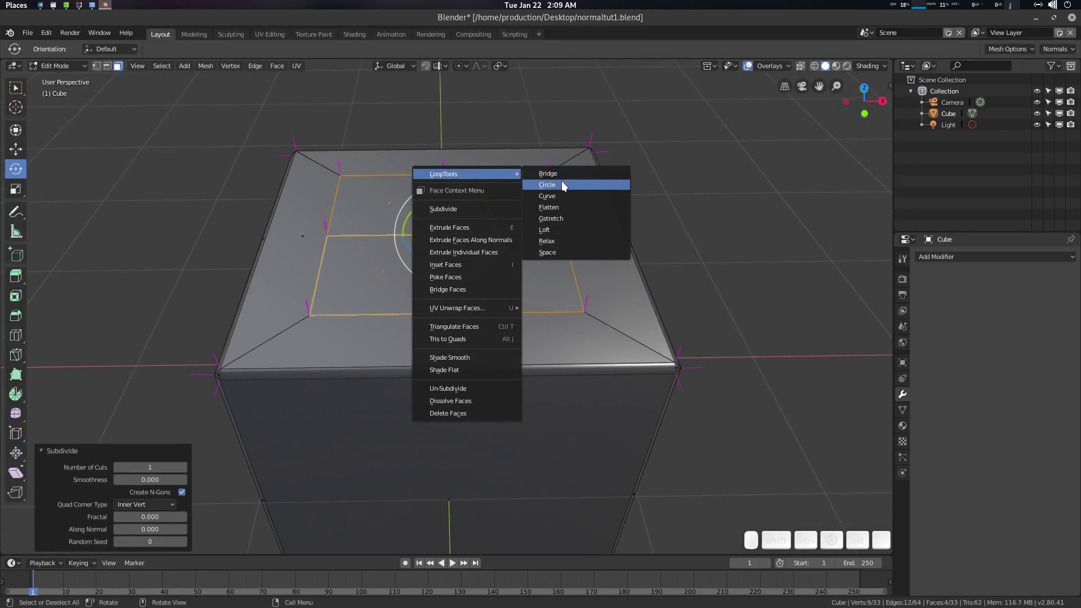
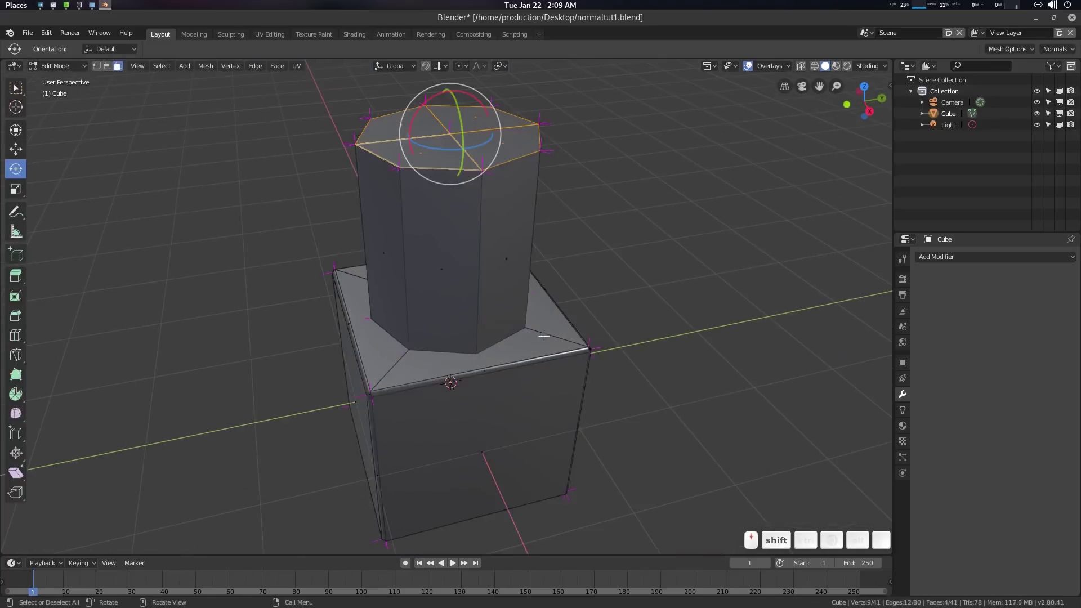
{"action": "key", "text": "Tab"}
{"action": "left_click_drag", "start_coordinate": [475, 334], "coordinate": [572, 374]}
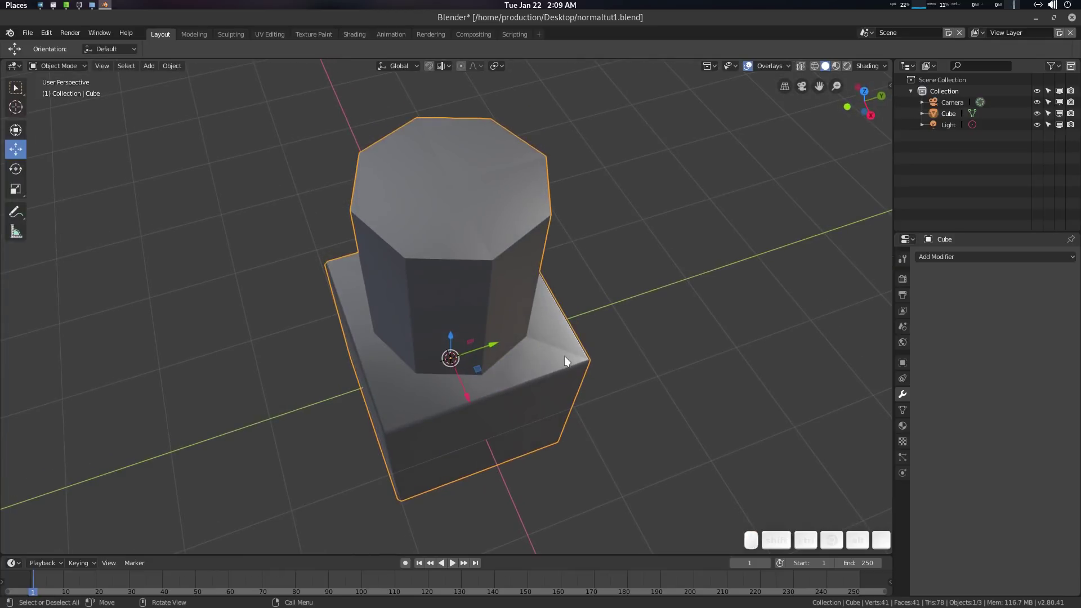
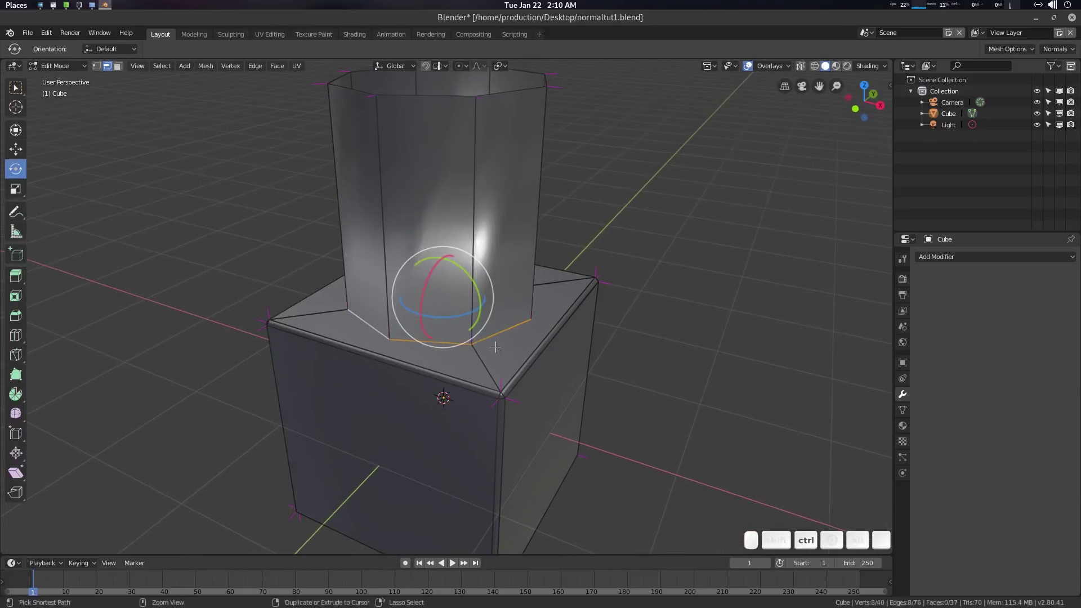
Bevel the column's base loop, fix its normals via Quick Favorites, then bevel the top rim.
{"action": "key", "text": "ctrl+b"}
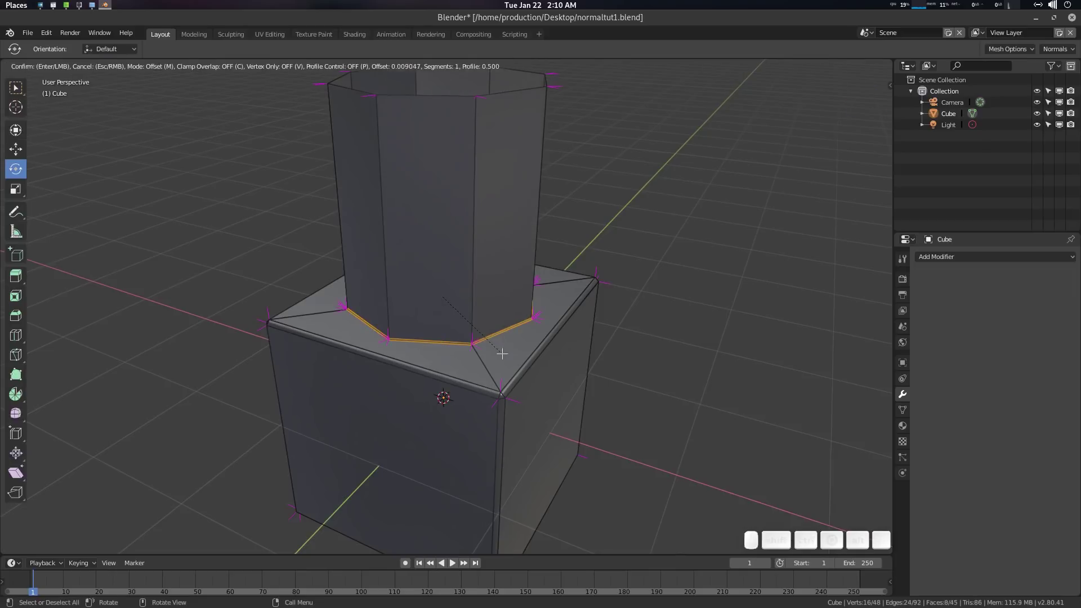
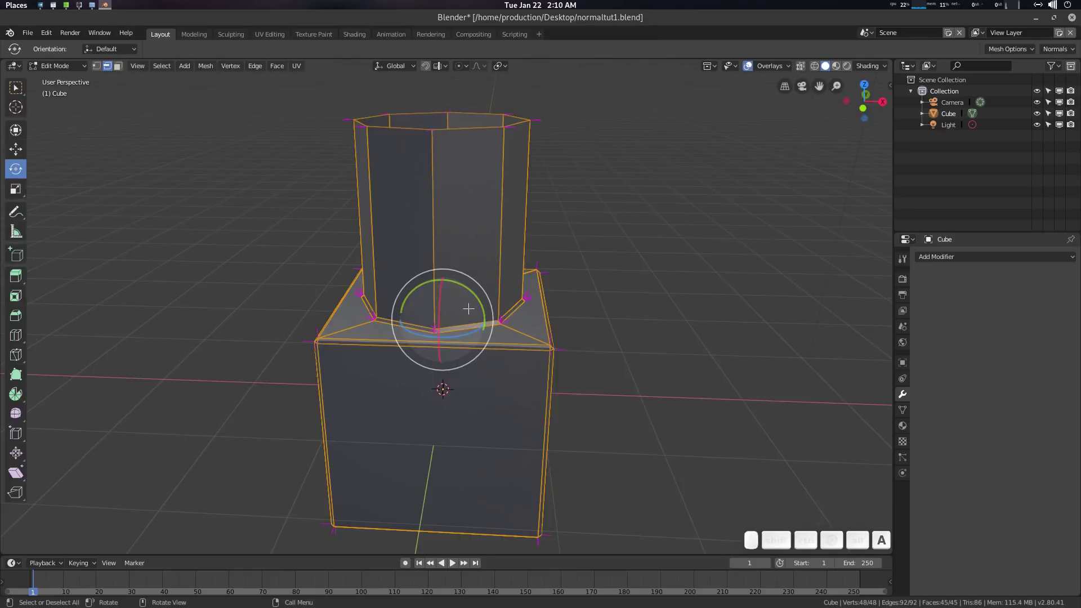
{"action": "key", "text": "q"}
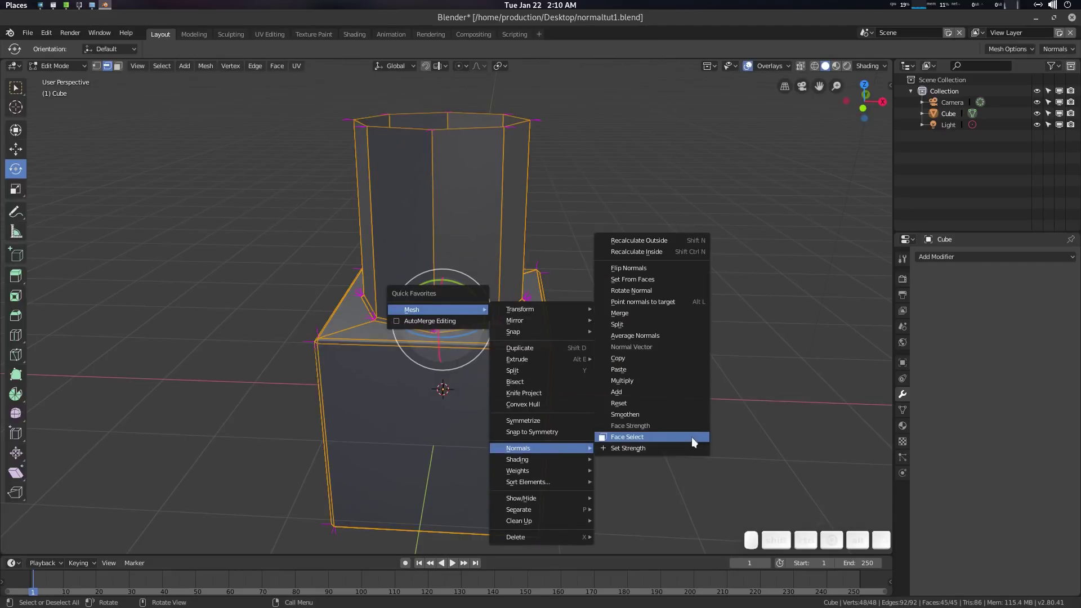
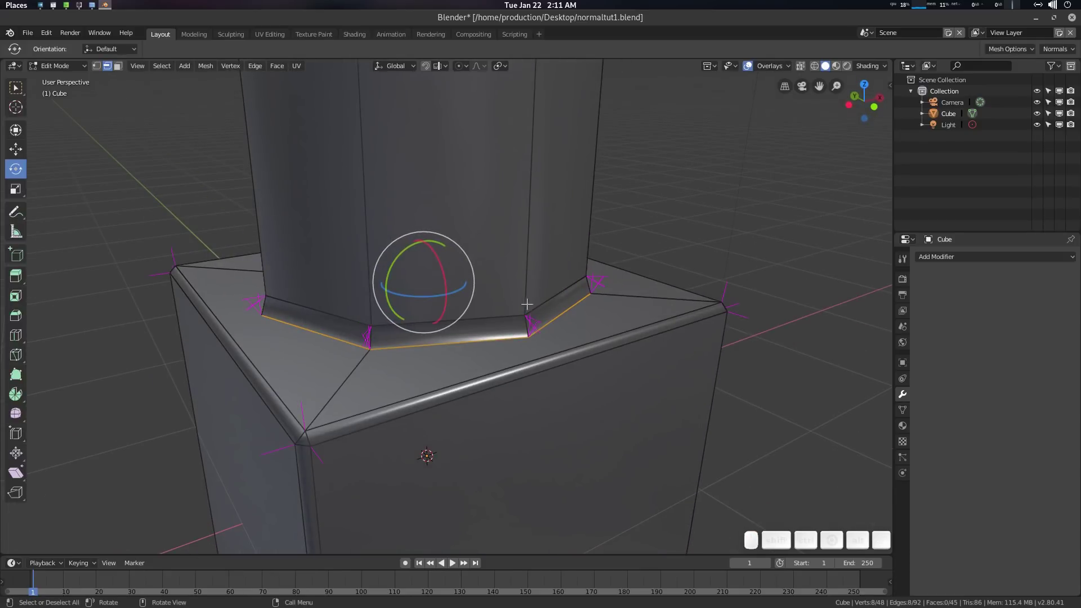
{"action": "key", "text": "q"}
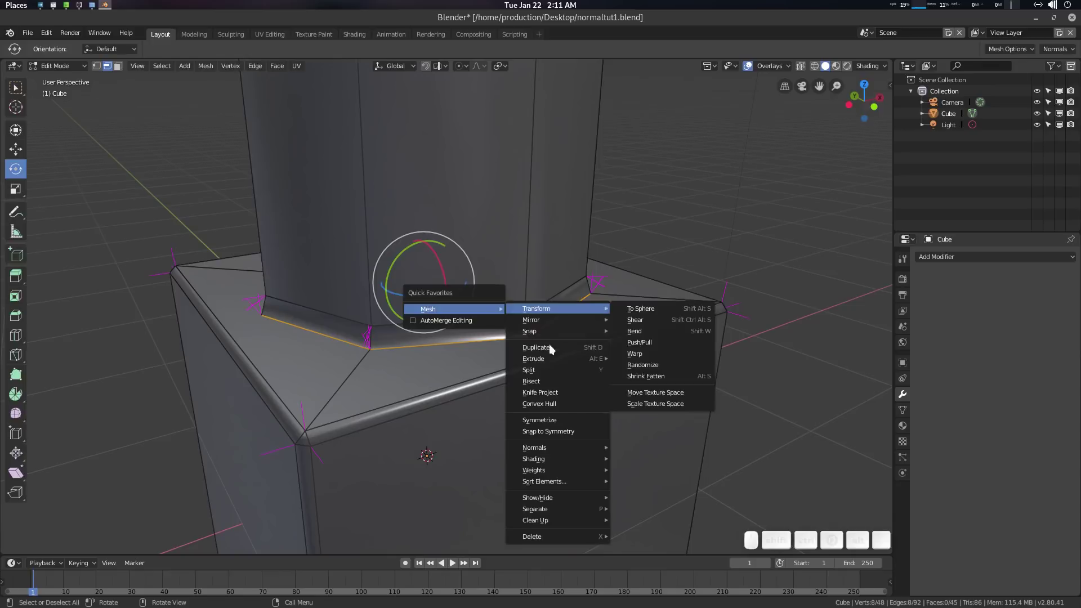
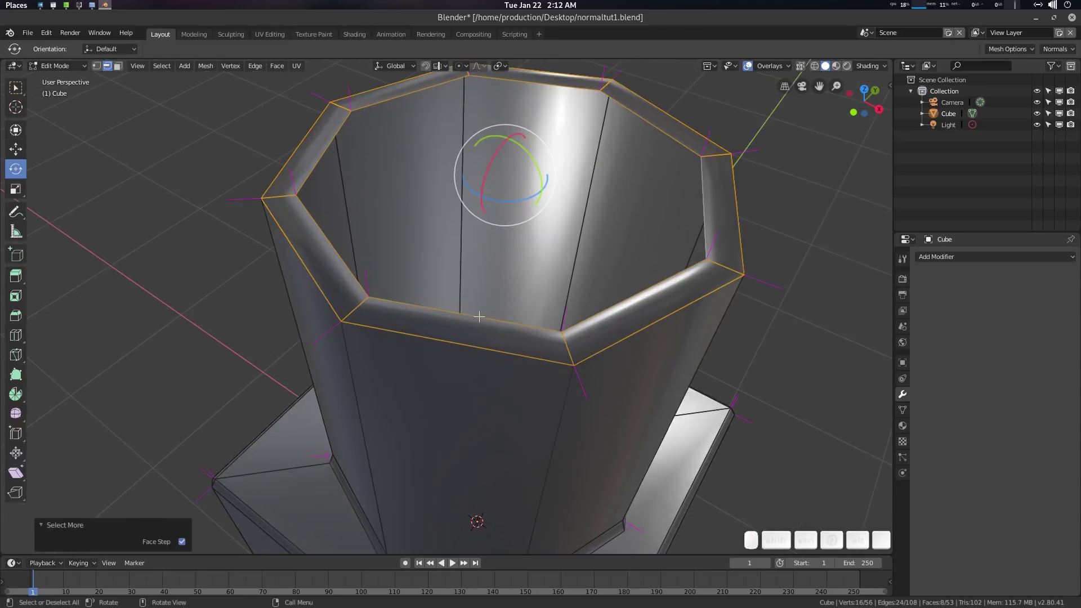
Mark the edges around the column's bevelled top rim as sharp via Quick Favorites.
{"action": "key", "text": "q"}
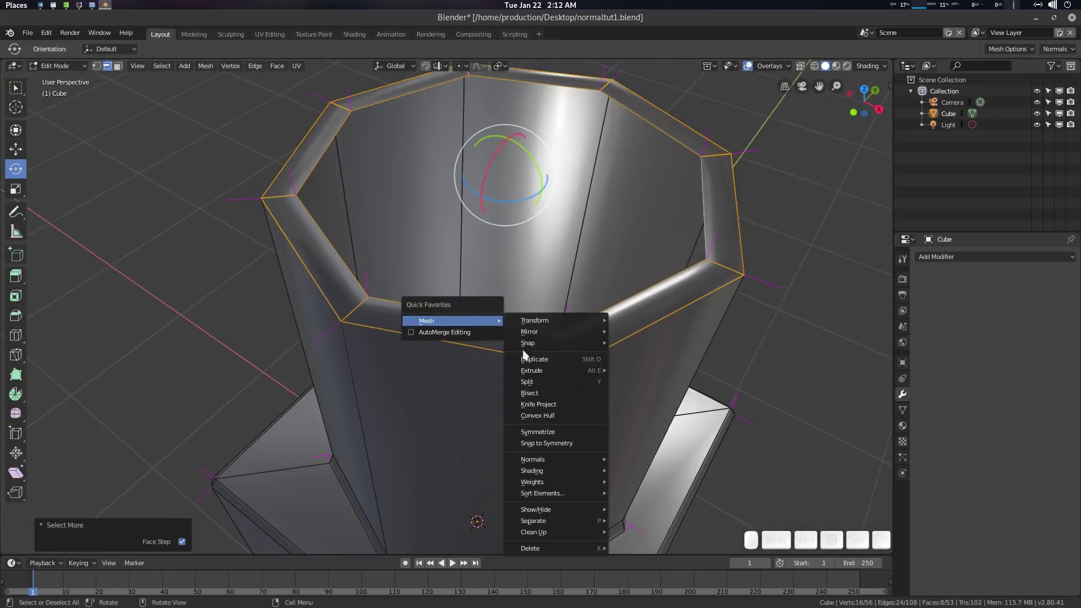
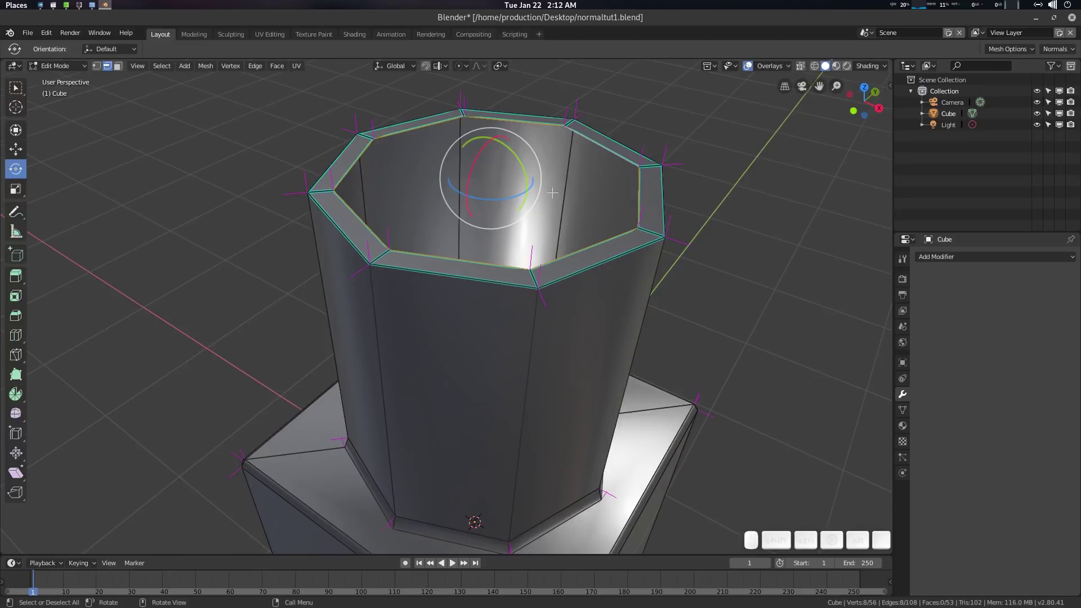
Extrude the rim faces into a narrowed inner ring and grow the selection around it.
{"action": "key", "text": "e"}
{"action": "key", "text": "Escape"}
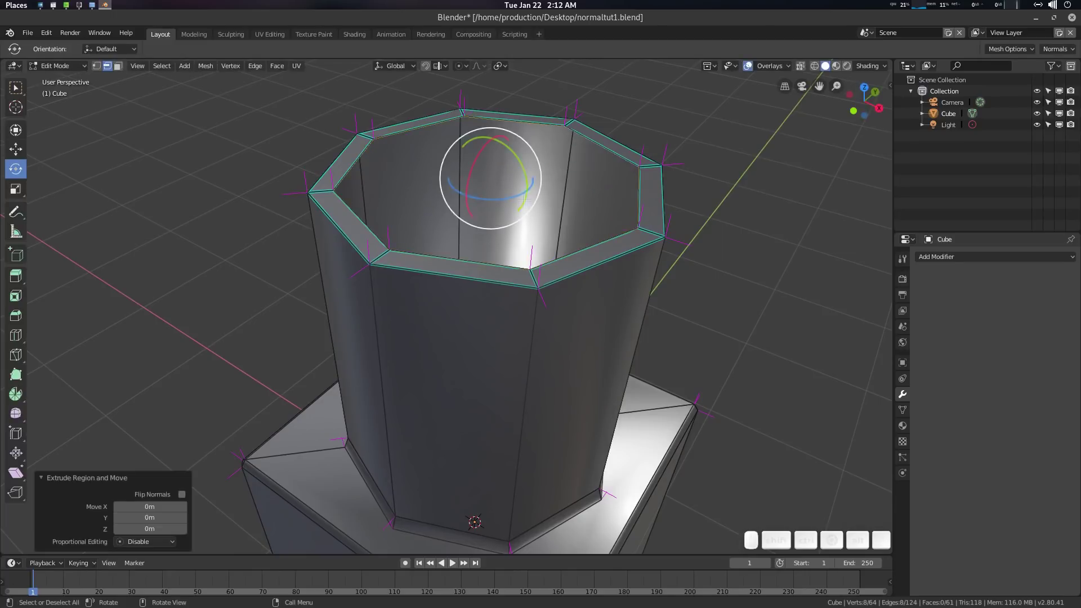
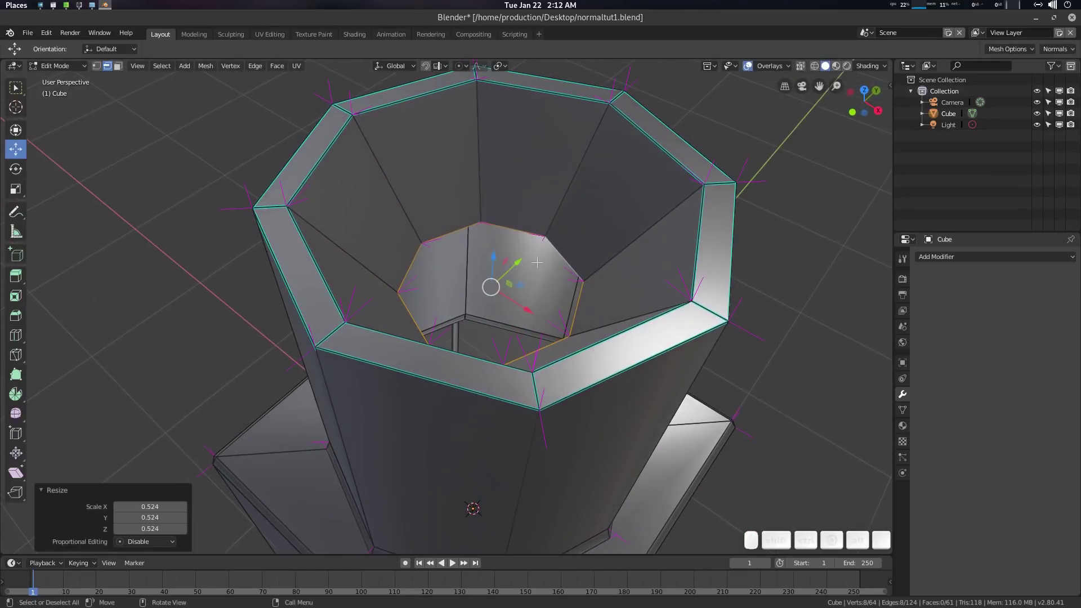
{"action": "key", "text": "ctrl+KP_Add"}
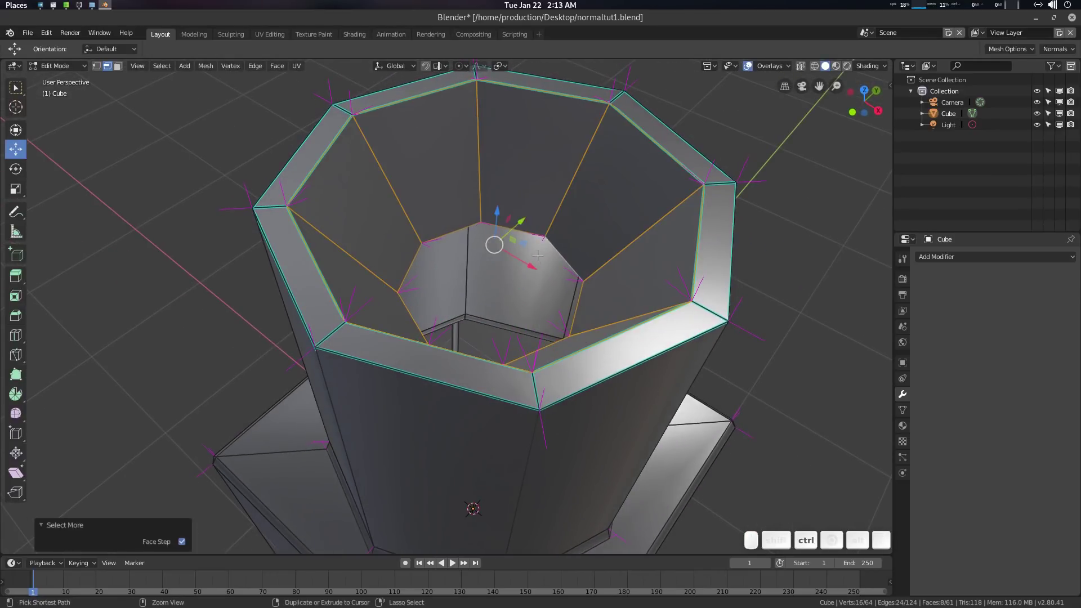
Average the selected faces' normals by face area and return to face editing.
{"action": "key", "text": "ctrl+q"}
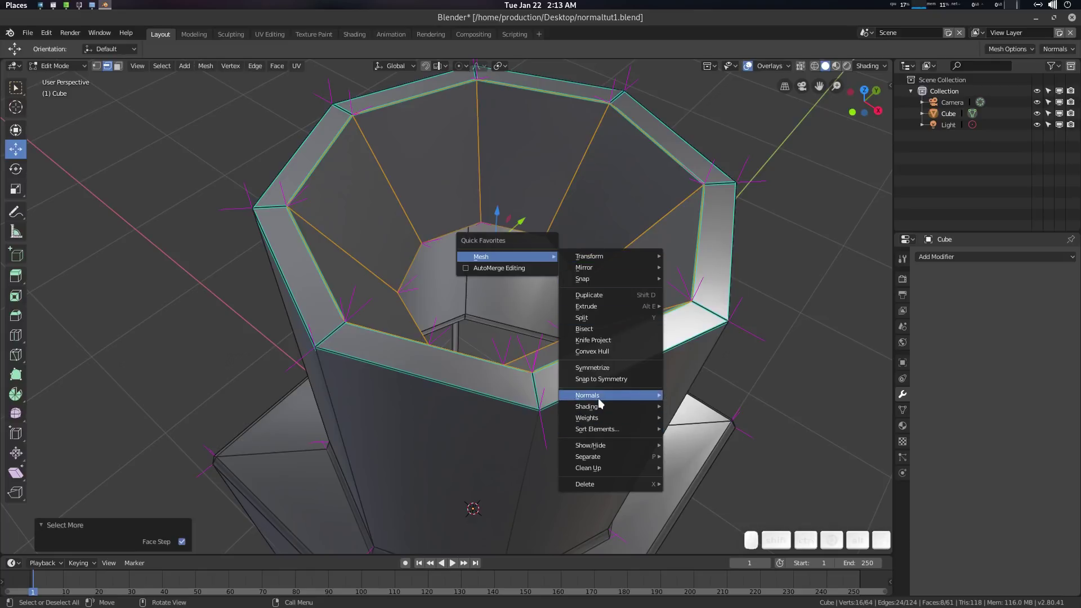
{"action": "middle_click", "coordinate": [734, 284]}
{"action": "scroll", "scroll_direction": "down", "scroll_amount": 3}
{"action": "key", "text": "alt+a"}
{"action": "key", "text": "alt+Tab"}
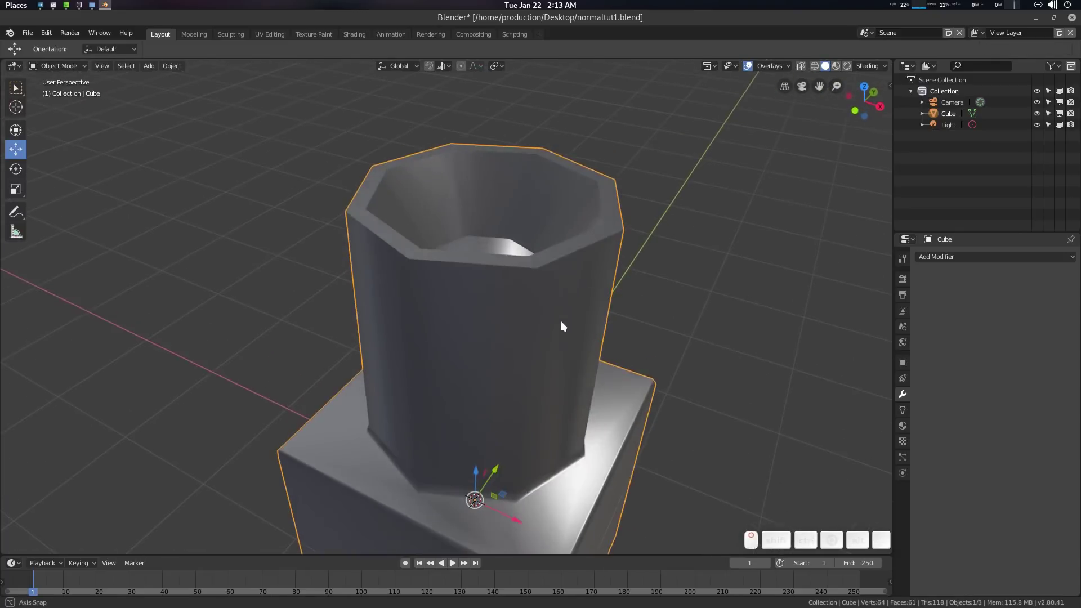
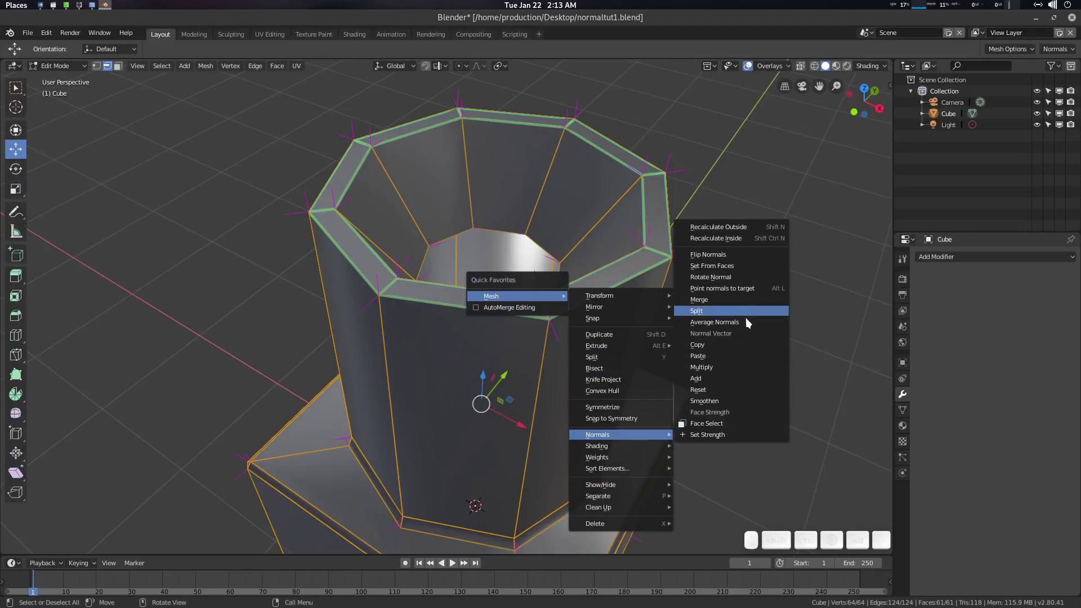
Split the custom normals of the rim faces and return to object mode.
{"action": "middle_click", "coordinate": [749, 325]}
{"action": "scroll", "scroll_direction": "down", "scroll_amount": 3}
{"action": "key", "text": "alt+a"}
{"action": "key", "text": "alt+Tab"}
Orbit and zoom around the column to inspect its smooth shading.
{"action": "middle_click", "coordinate": [544, 339]}
{"action": "scroll", "scroll_direction": "down", "scroll_amount": 3}
{"action": "middle_click", "coordinate": [546, 318]}
{"action": "scroll", "scroll_direction": "up", "scroll_amount": 3}
{"action": "middle_click", "coordinate": [513, 347]}
{"action": "scroll", "scroll_direction": "up", "scroll_amount": 3}
{"action": "middle_click", "coordinate": [530, 368]}
{"action": "middle_click", "coordinate": [510, 315]}
{"action": "middle_click", "coordinate": [487, 348]}
{"action": "middle_click", "coordinate": [977, 260]}
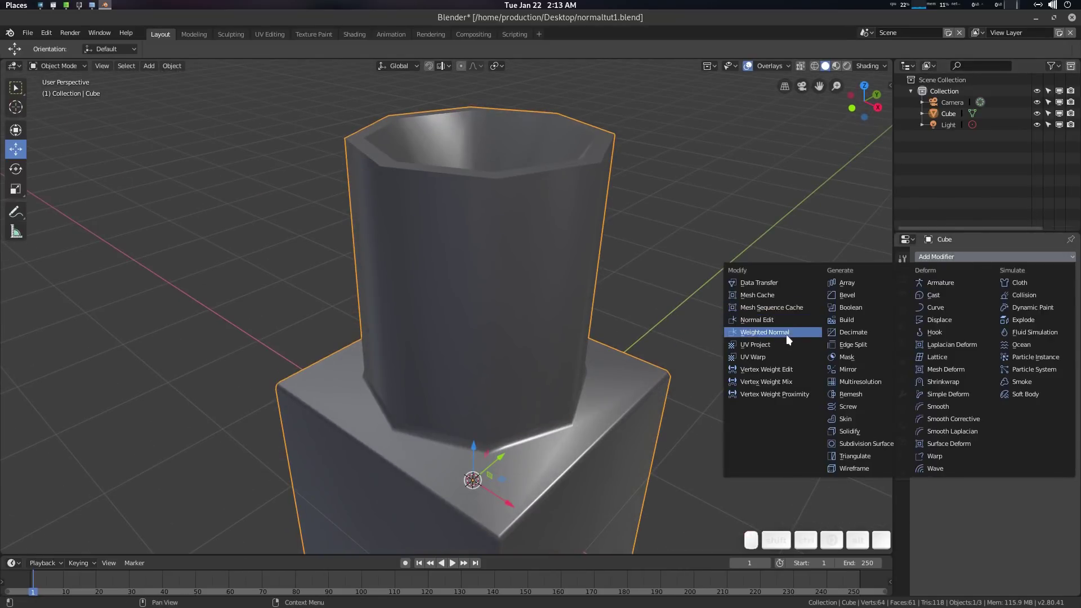
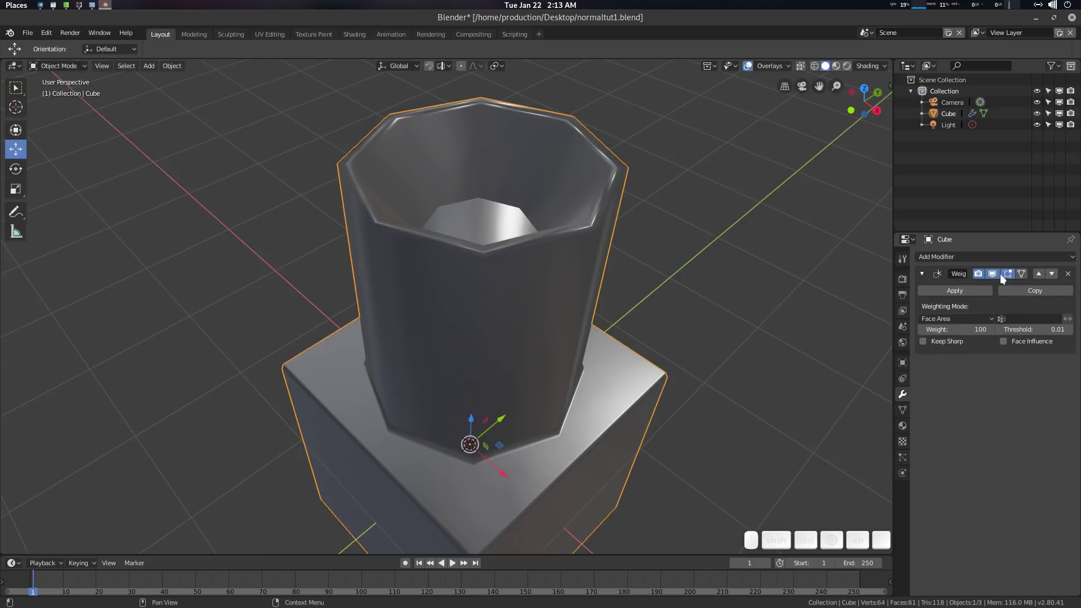
{"action": "left_click", "coordinate": [1073, 276]}
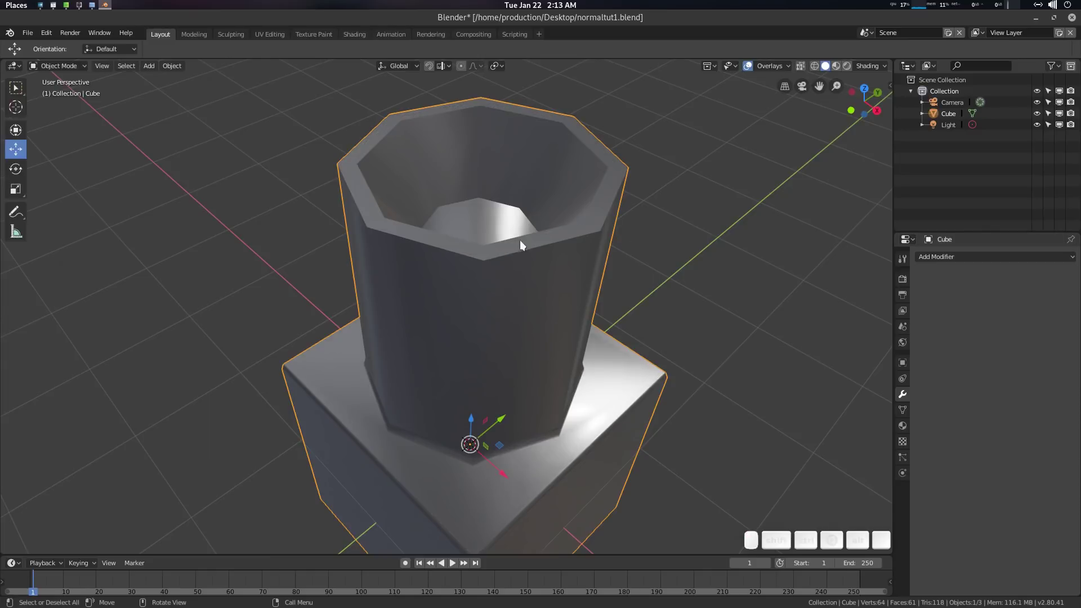
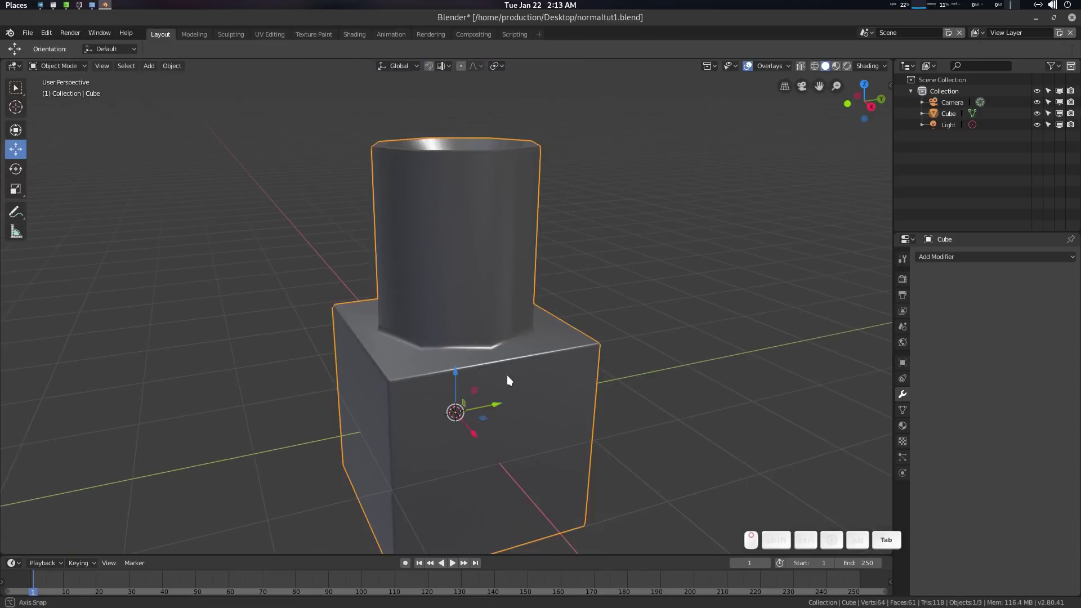
{"action": "middle_click", "coordinate": [529, 360]}
{"action": "left_click", "coordinate": [978, 253]}
{"action": "left_click", "coordinate": [781, 332]}
{"action": "middle_click", "coordinate": [504, 306]}
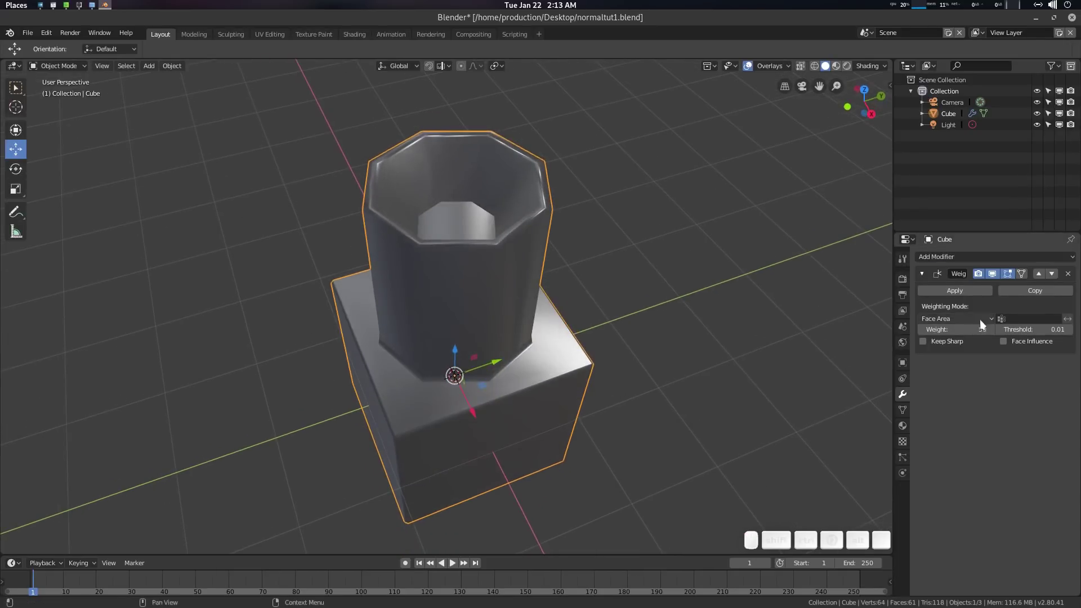
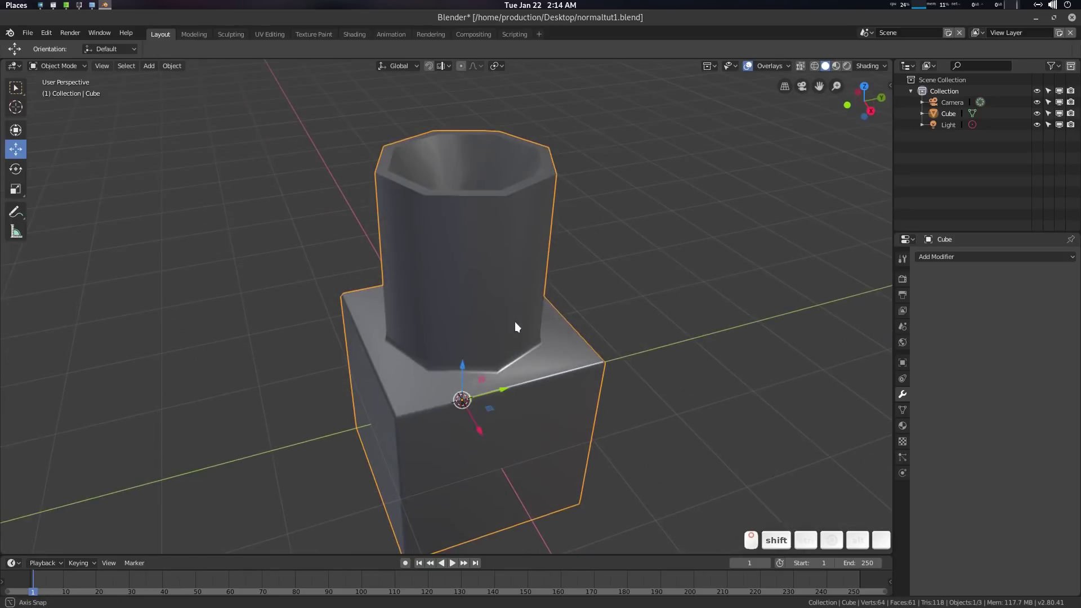
Split the viewport to an Image Editor and show the list of export formats.
{"action": "left_click", "coordinate": [511, 319]}
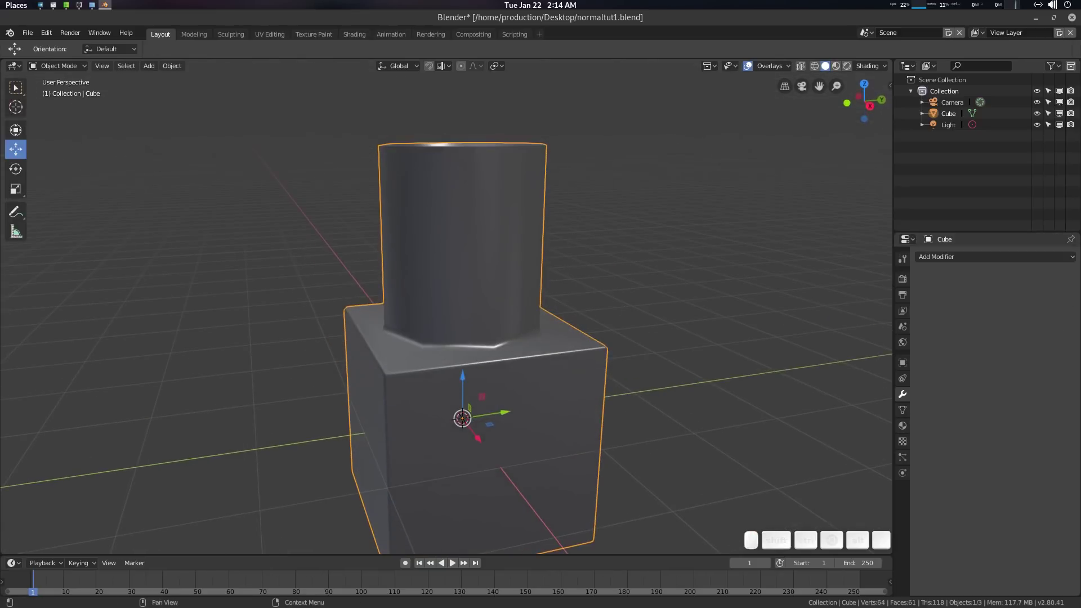
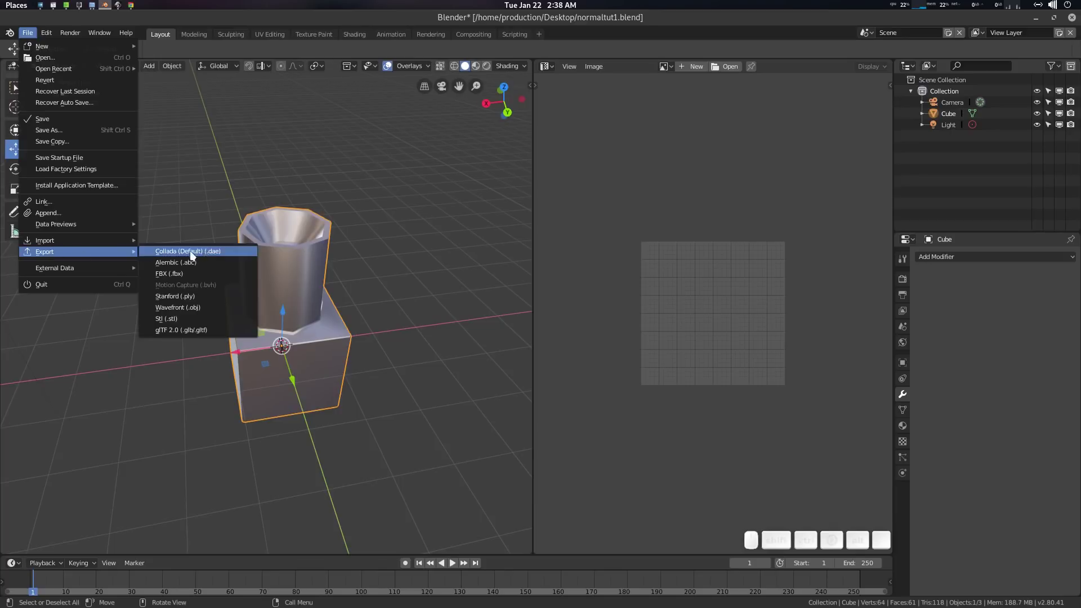
Start an FBX export with Normals Only smoothing and limit it to Selected Objects.
{"action": "left_click", "coordinate": [200, 269]}
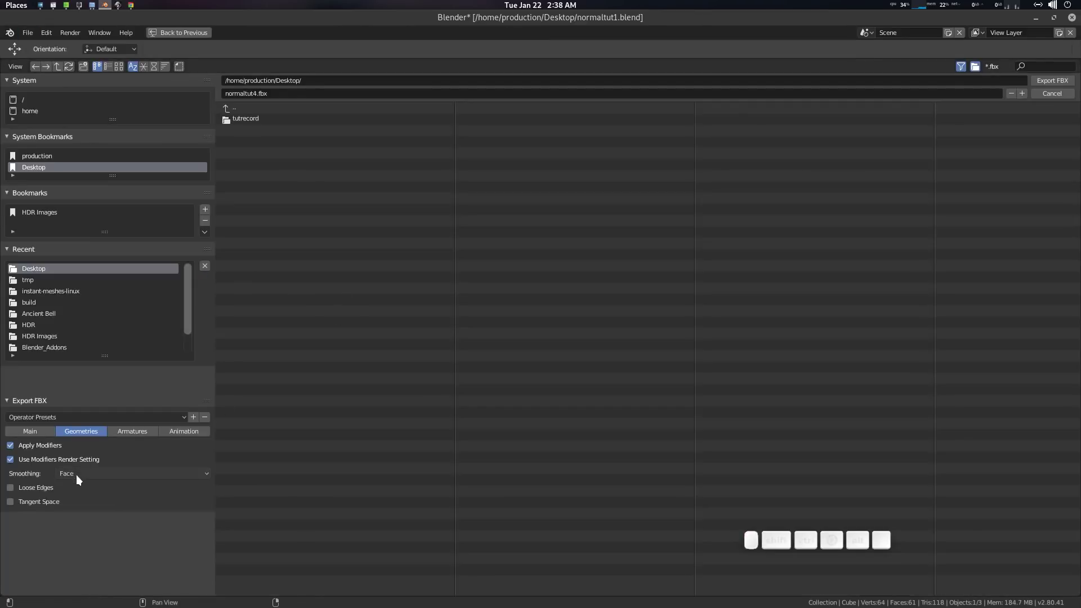
{"action": "left_click", "coordinate": [83, 476]}
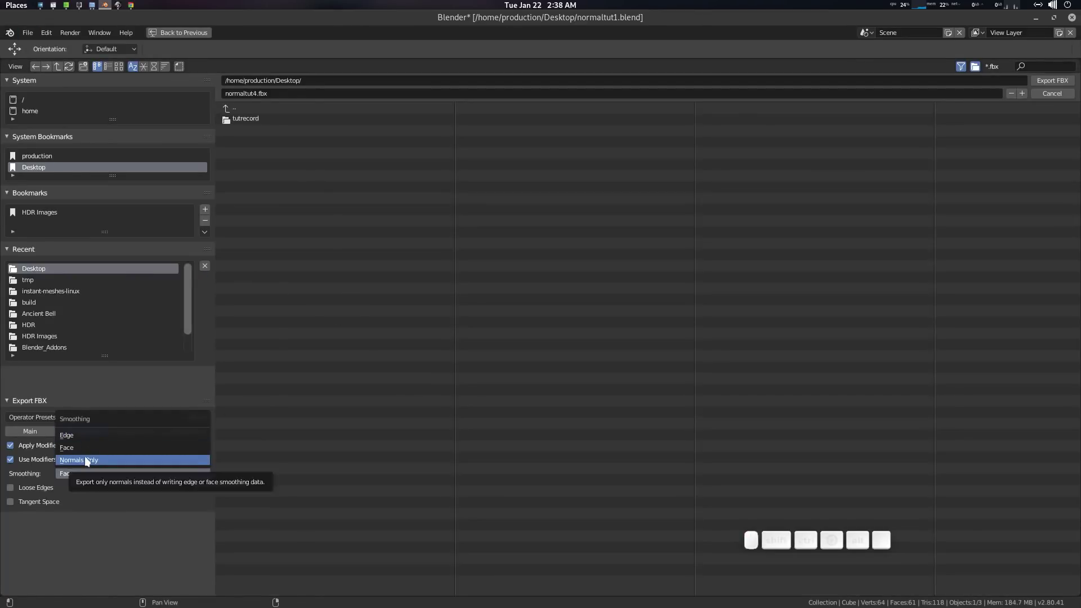
{"action": "left_click", "coordinate": [37, 429]}
{"action": "left_click", "coordinate": [32, 445]}
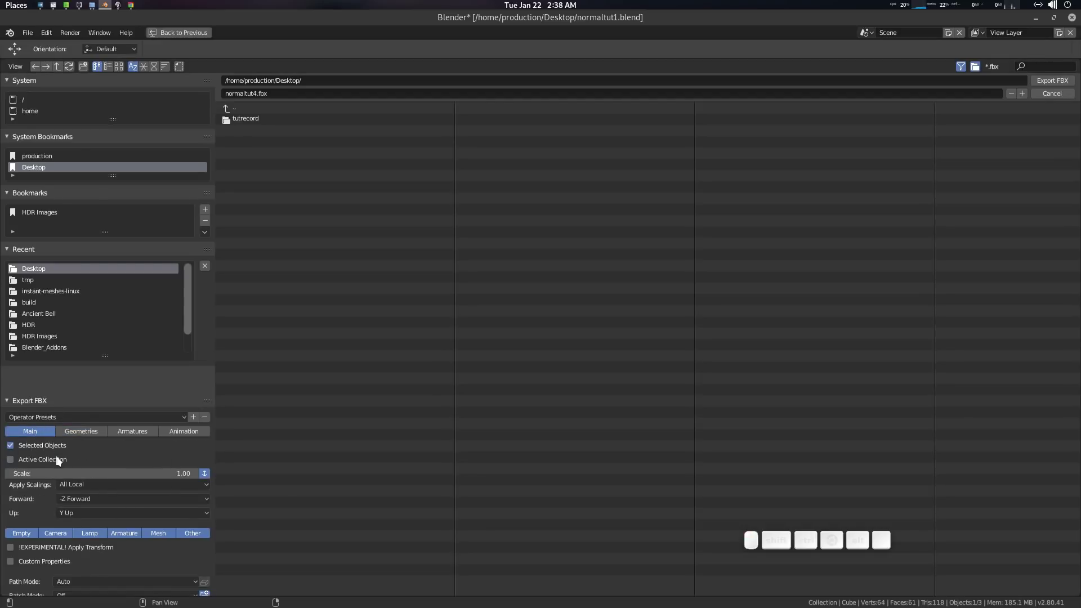
{"action": "scroll", "scroll_direction": "down", "scroll_amount": 3}
{"action": "left_click", "coordinate": [91, 424]}
Try Edge smoothing, settle on Face, export as normaltut4.fbx and minimise Blender.
{"action": "left_click", "coordinate": [107, 474]}
{"action": "left_click", "coordinate": [103, 458]}
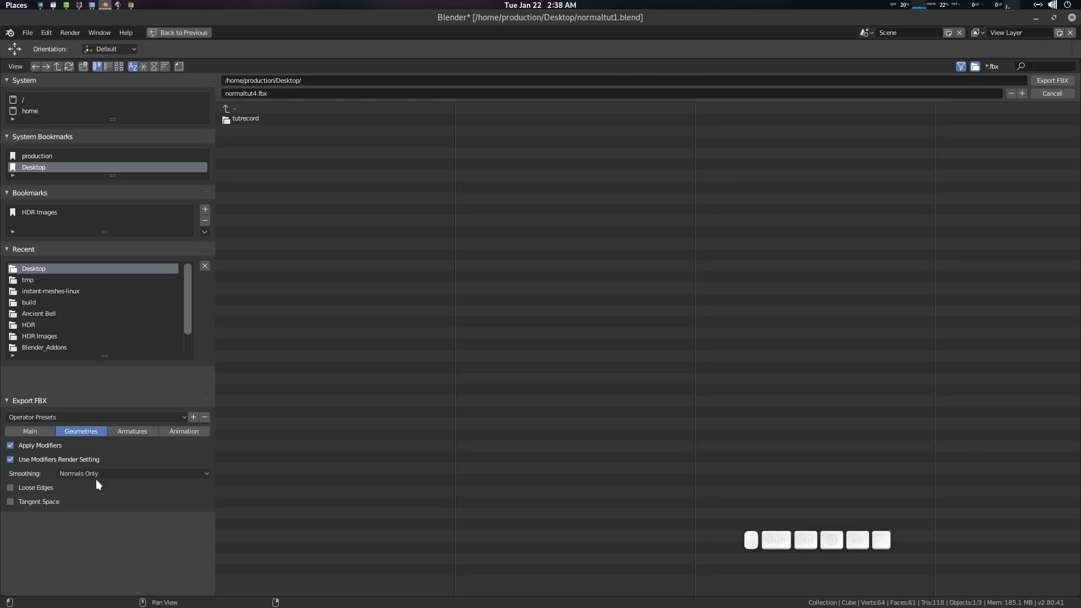
{"action": "left_click", "coordinate": [101, 477]}
{"action": "left_click", "coordinate": [97, 438]}
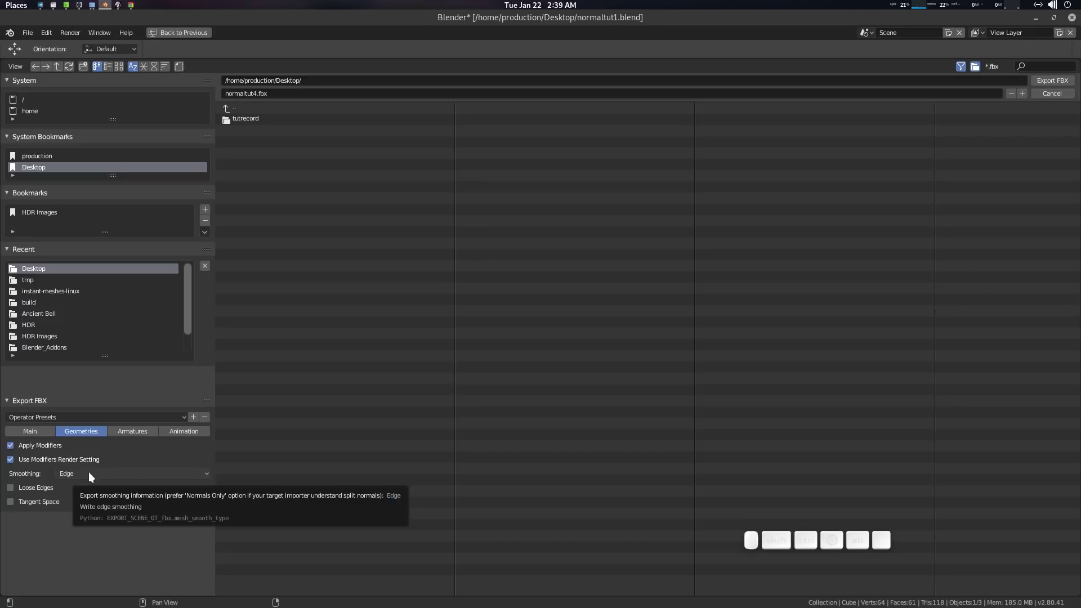
{"action": "left_click", "coordinate": [93, 476]}
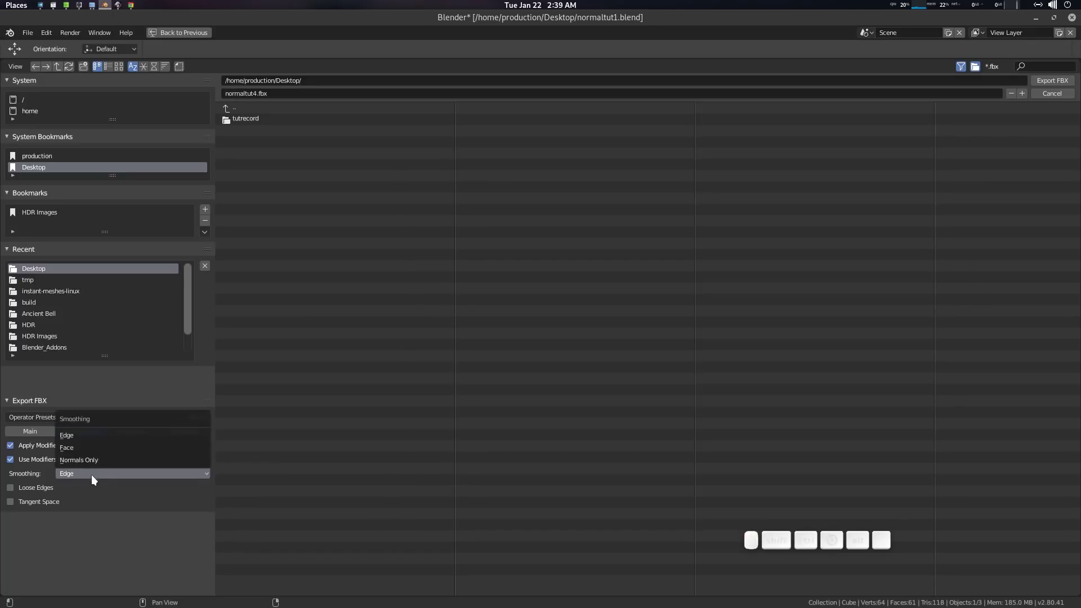
{"action": "left_click", "coordinate": [87, 447]}
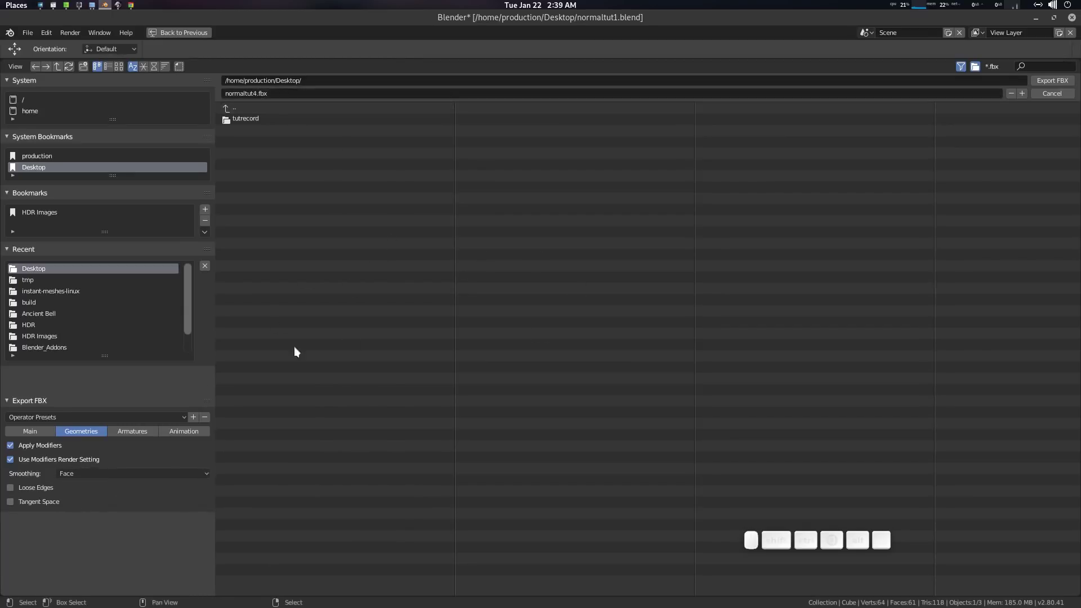
{"action": "left_click", "coordinate": [1056, 82]}
{"action": "left_click", "coordinate": [1041, 20]}
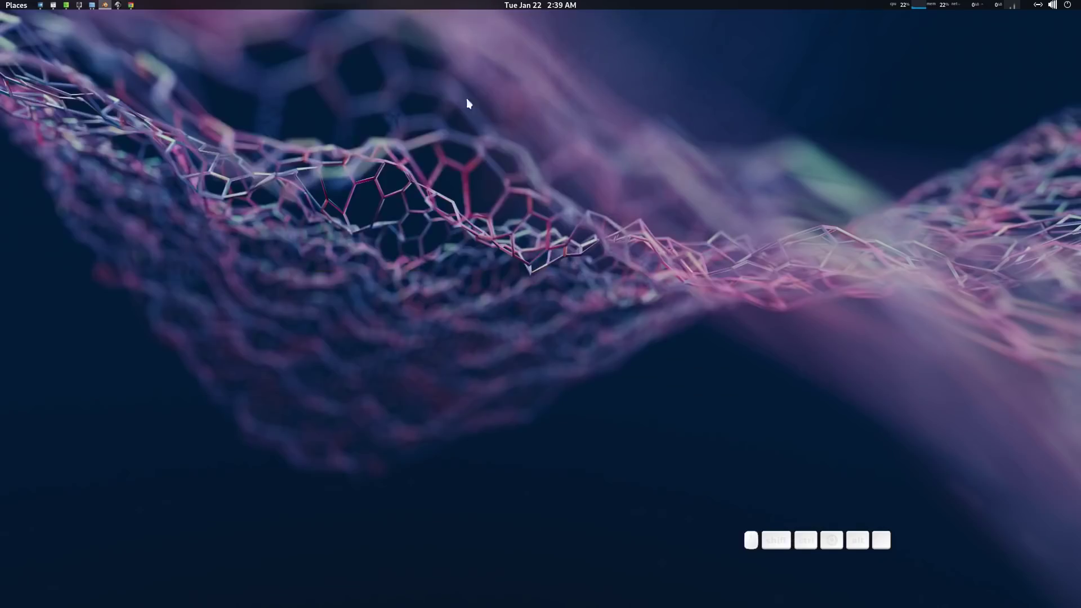
Import normaltut4.fbx into Unreal's StarterContent as a new static mesh.
{"action": "left_click", "coordinate": [122, 5]}
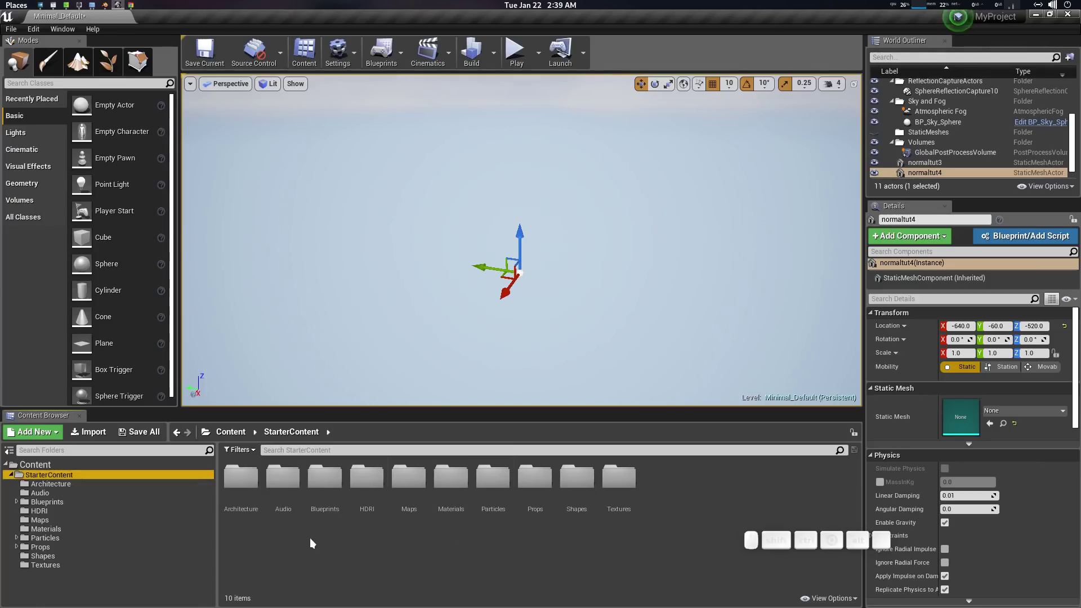
{"action": "left_click", "coordinate": [99, 433]}
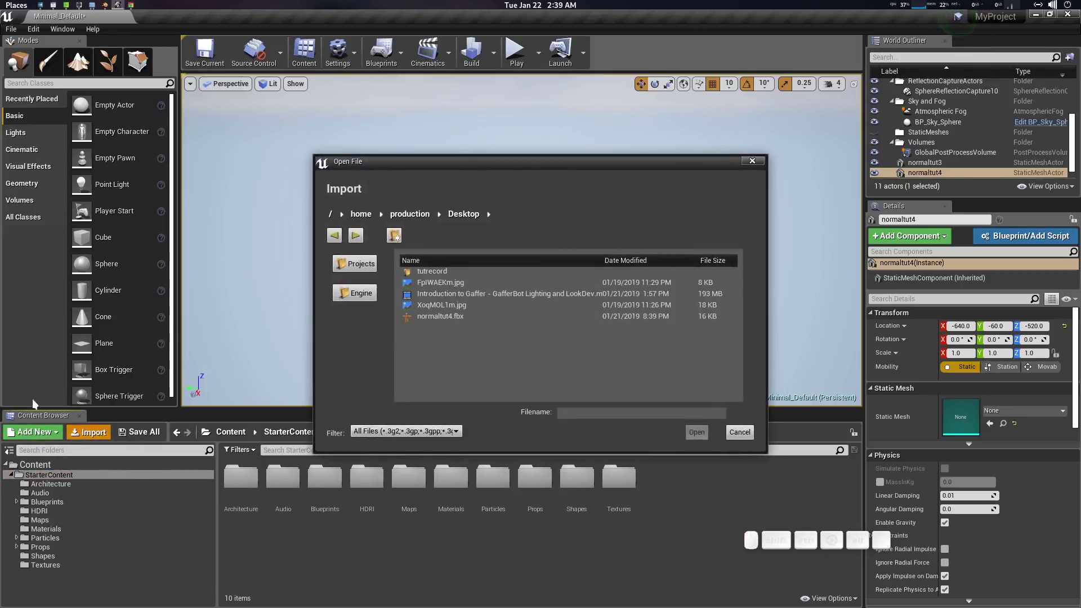
{"action": "left_click", "coordinate": [441, 315]}
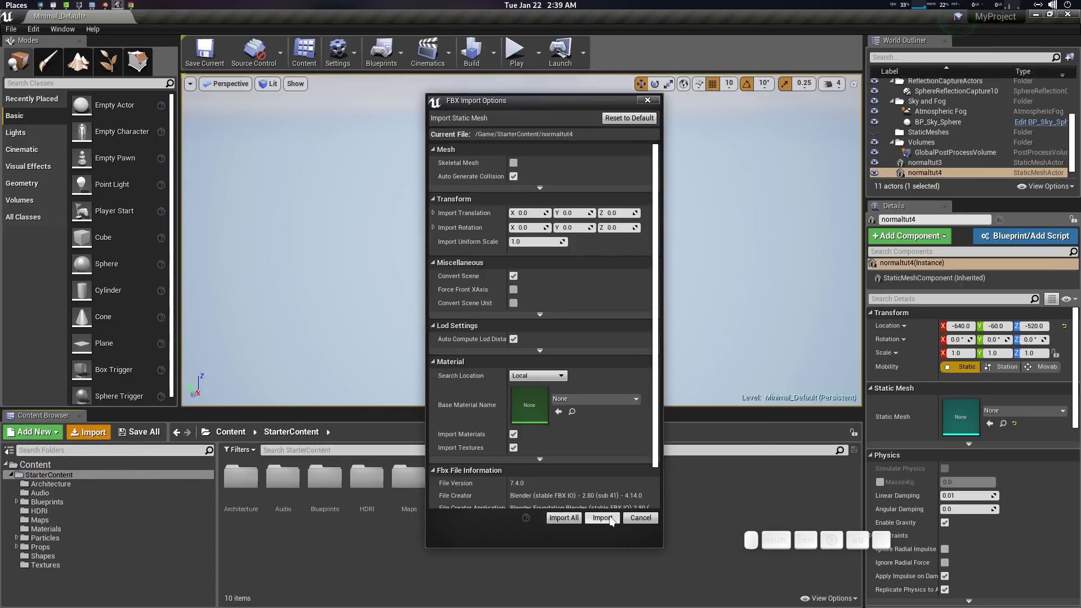
{"action": "left_click", "coordinate": [614, 518]}
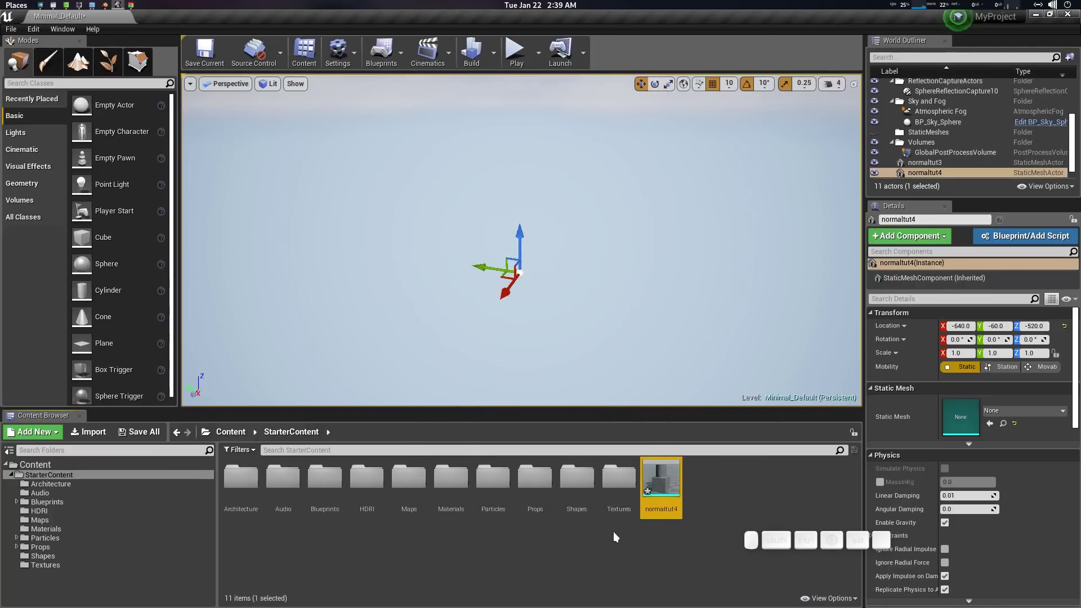
Frame the placed normaltut5 mesh in the level and browse to the StarterContent Materials folder.
{"action": "scroll", "scroll_direction": "down", "scroll_amount": 3}
{"action": "scroll", "scroll_direction": "up", "scroll_amount": 3}
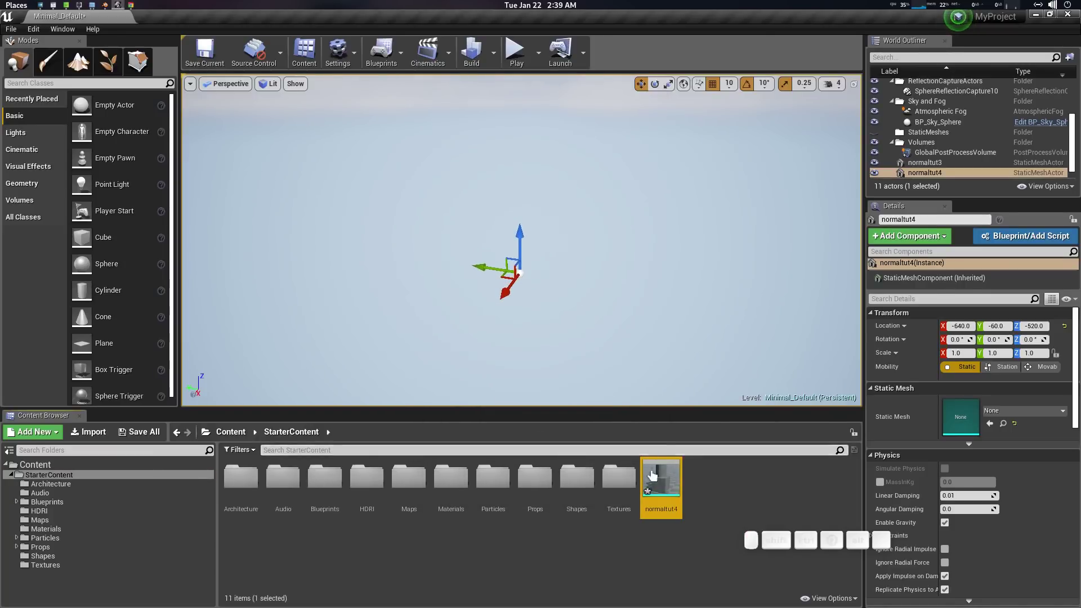
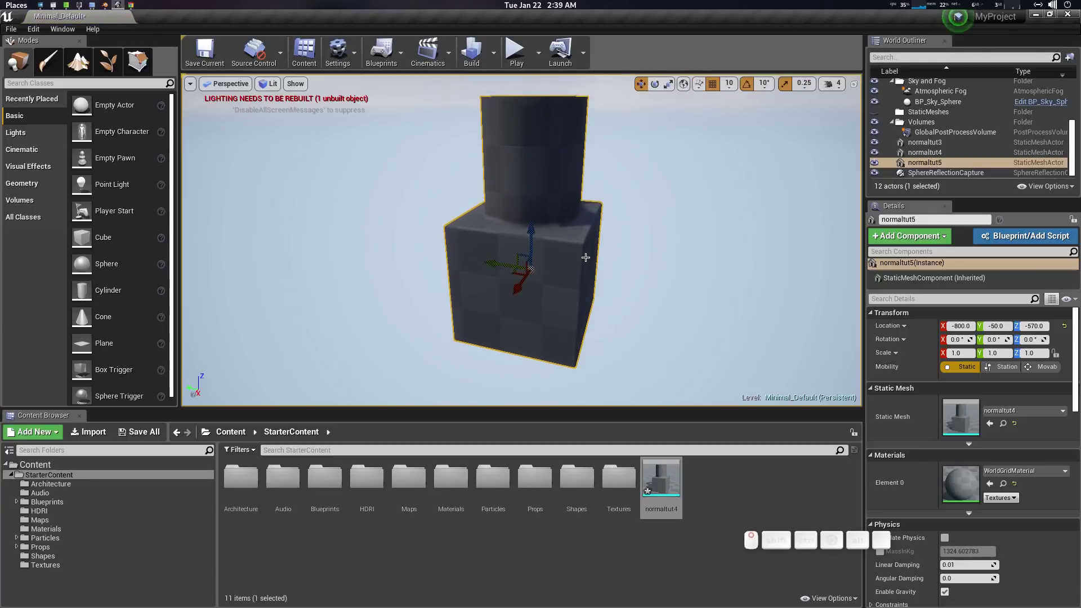
{"action": "key", "text": "f"}
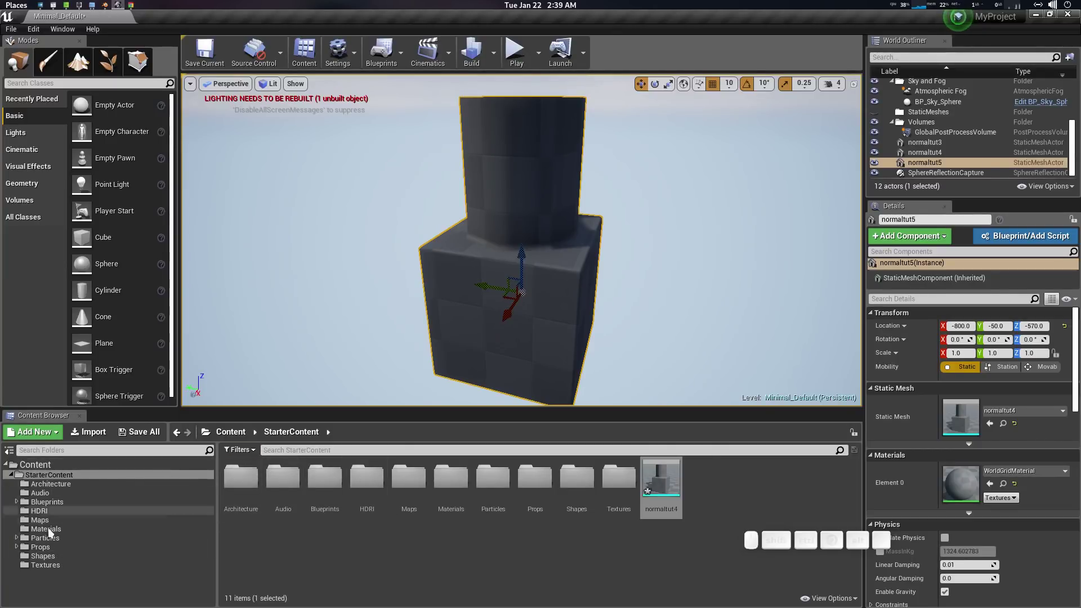
{"action": "left_click", "coordinate": [52, 534]}
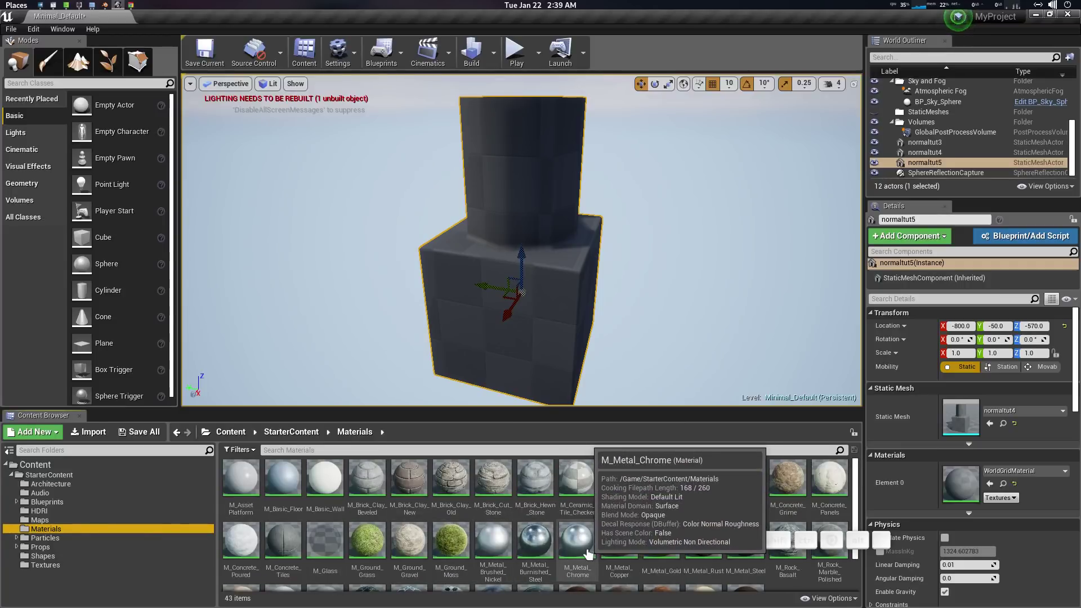
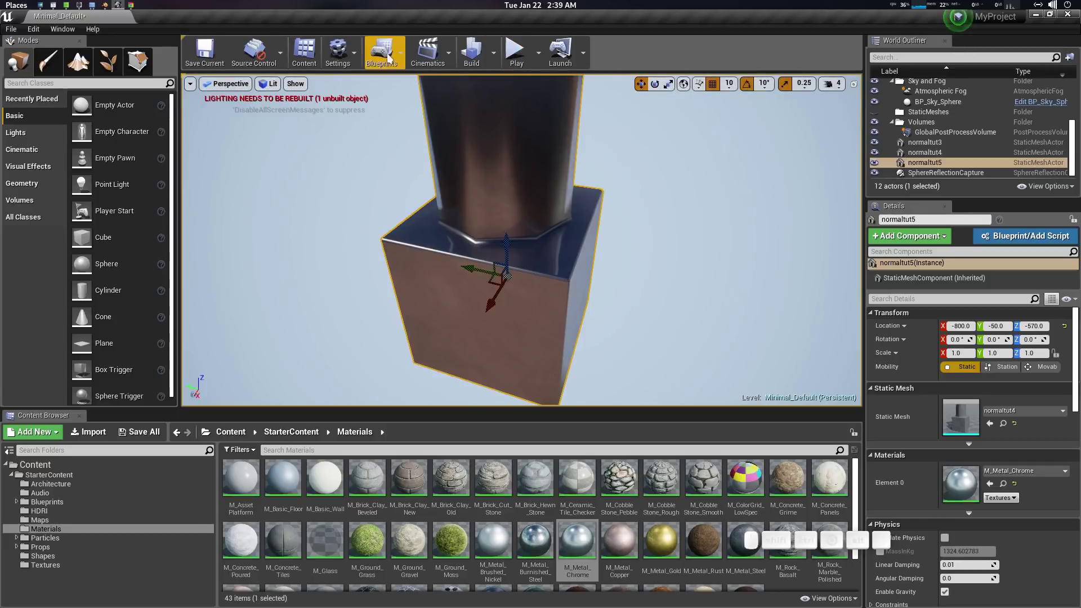
Rebuild the level lighting, rotate the chrome mesh to 190° and switch back to Blender.
{"action": "right_click", "coordinate": [477, 57]}
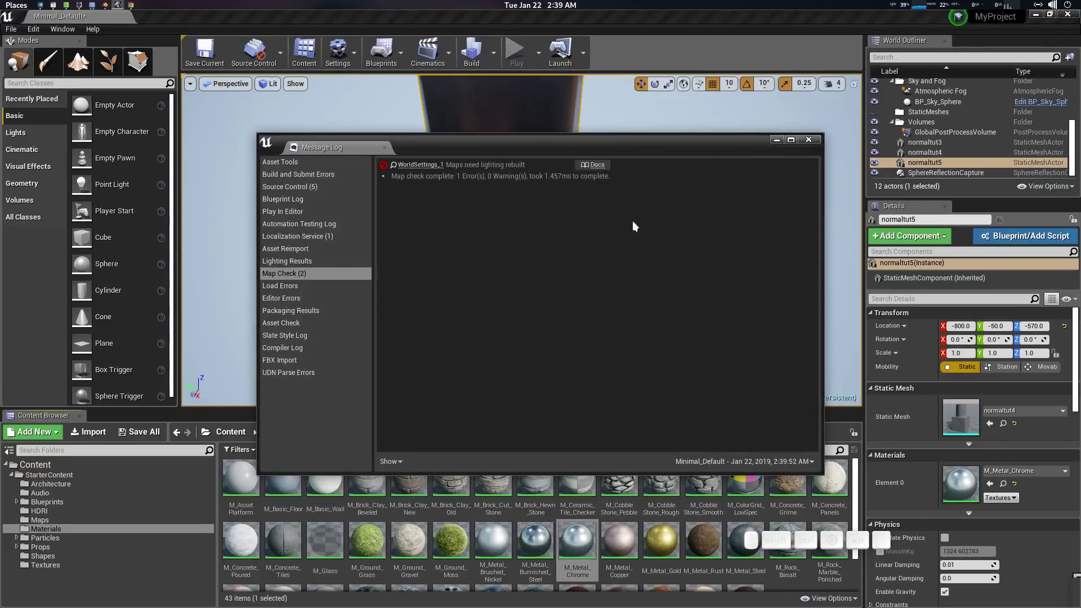
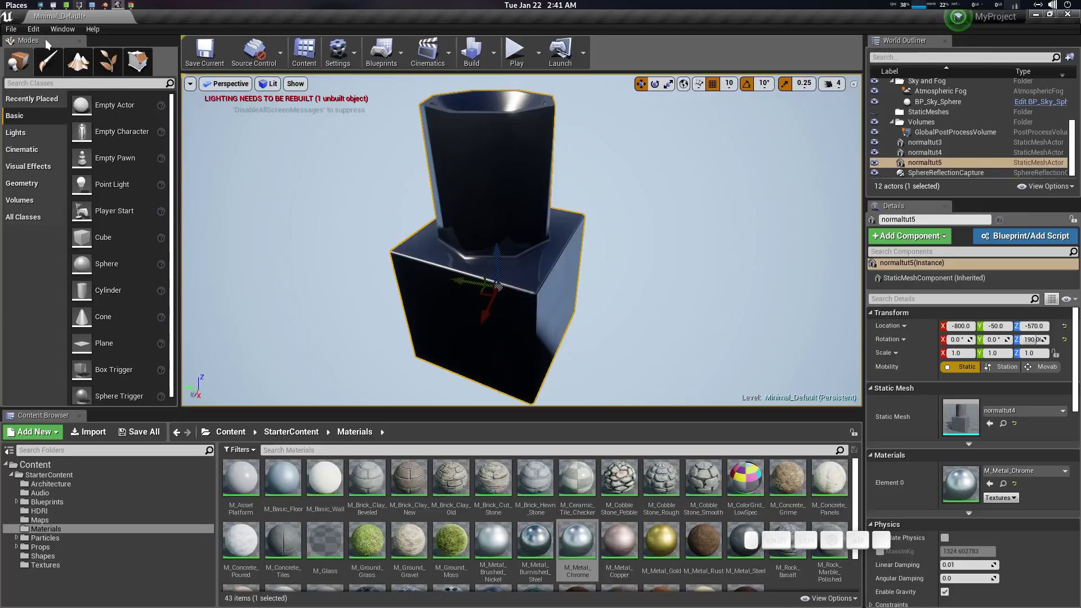
{"action": "left_click", "coordinate": [107, 0]}
{"action": "scroll", "scroll_direction": "down", "scroll_amount": 3}
{"action": "scroll", "scroll_direction": "up", "scroll_amount": 3}
{"action": "scroll", "scroll_direction": "down", "scroll_amount": 3}
Return to Blender and orbit the column-on-cube model to inspect it.
{"action": "left_click", "coordinate": [357, 324]}
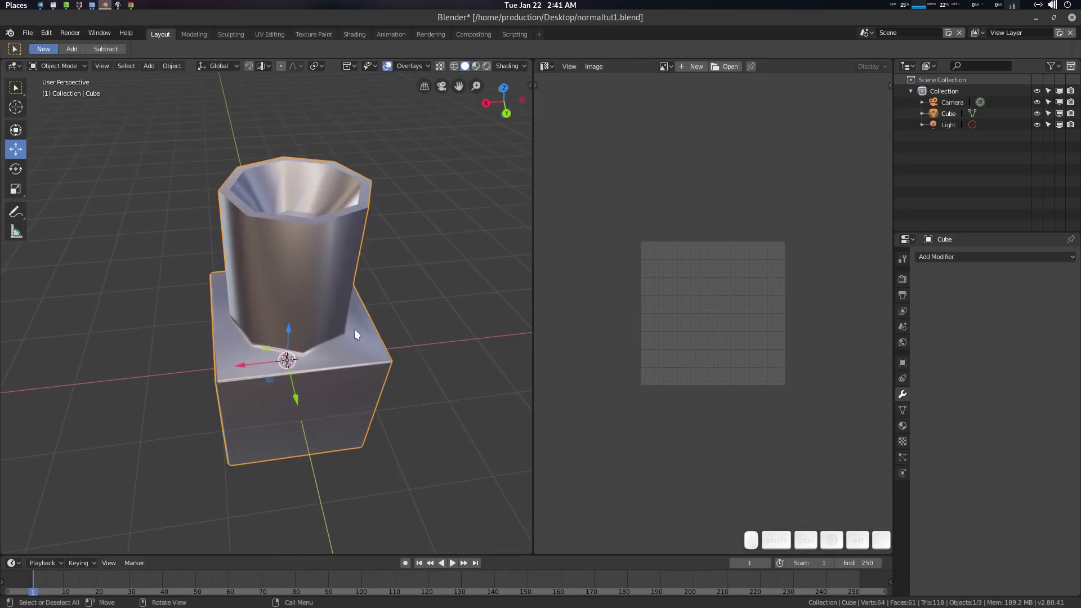
{"action": "scroll", "scroll_direction": "up", "scroll_amount": 3}
{"action": "middle_click", "coordinate": [344, 355]}
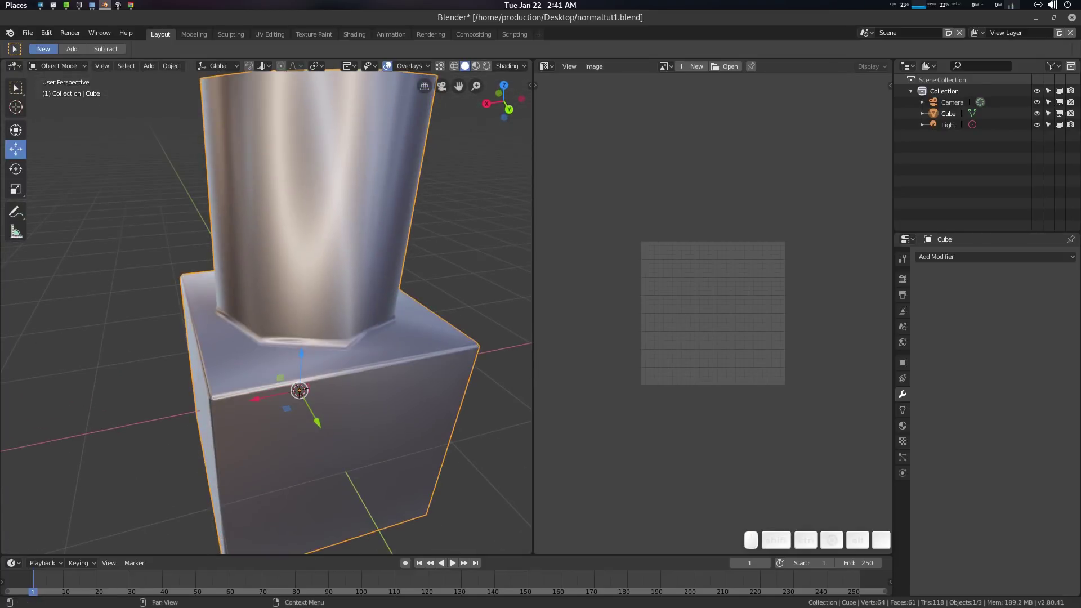
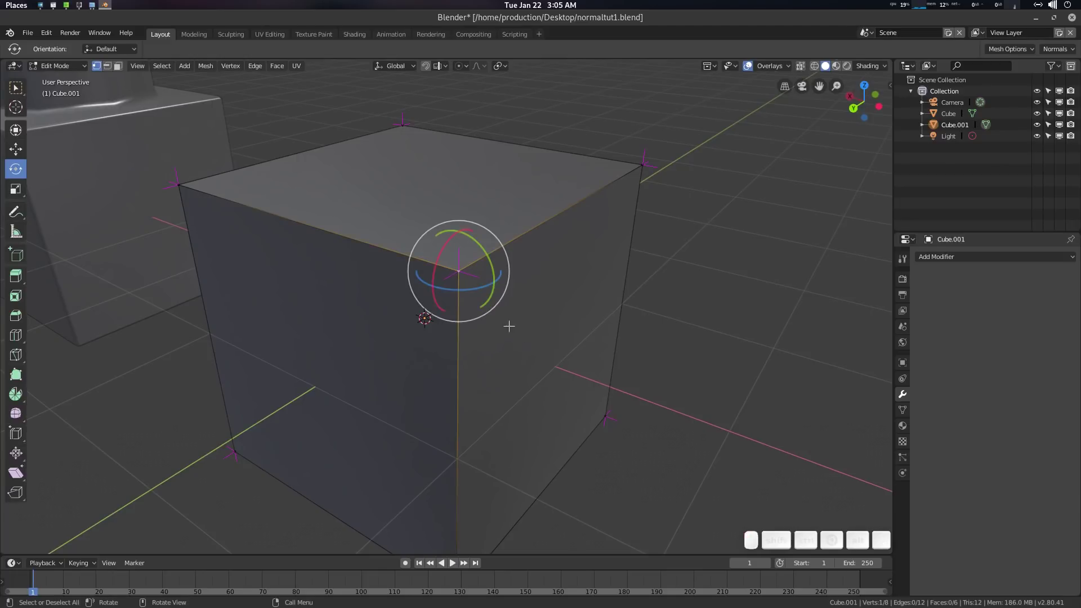
Vertex-bevel Cube.001's top corner into a three-segment recessed pocket.
{"action": "key", "text": "ctrl+shift+b"}
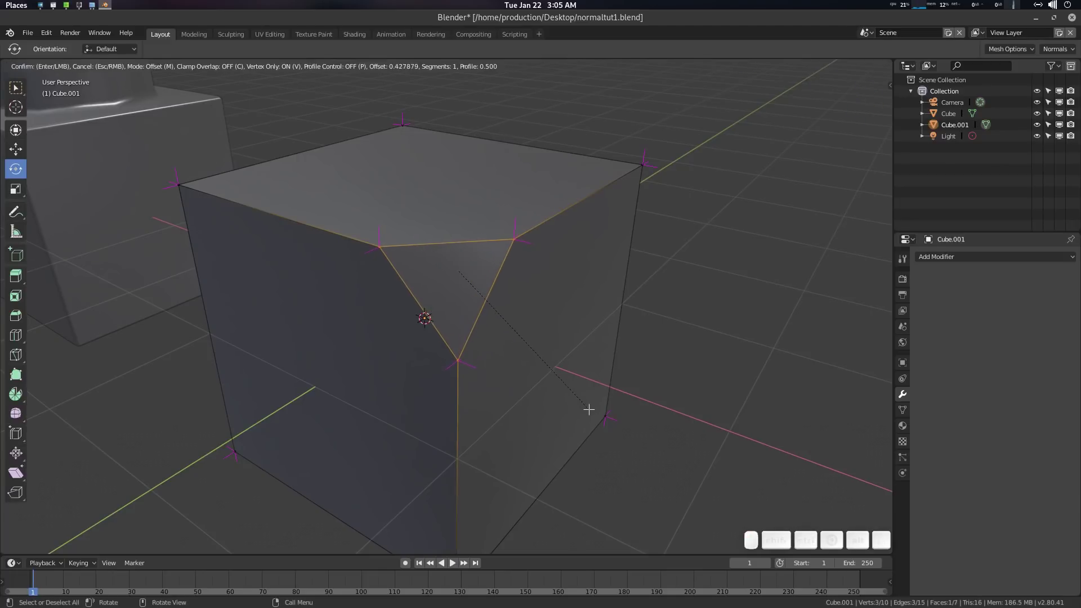
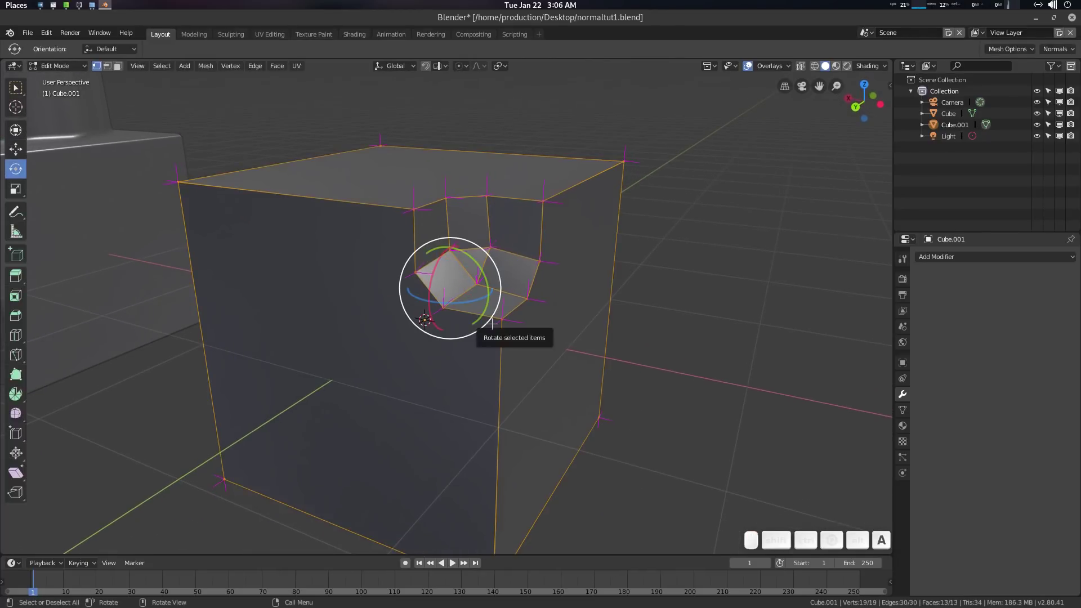
{"action": "key", "text": "q"}
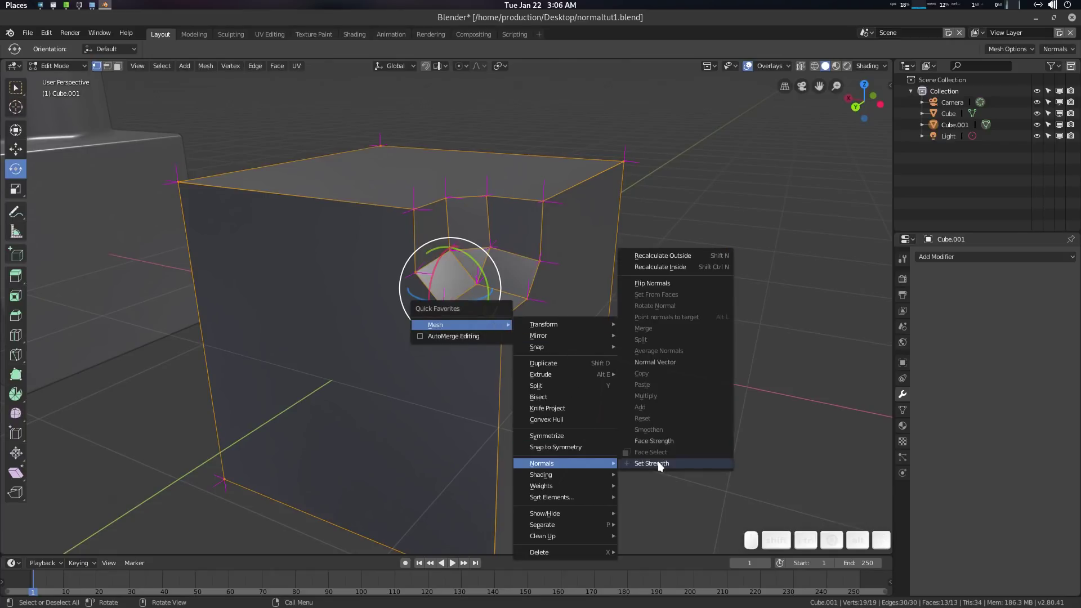
{"action": "key", "text": "Tab"}
{"action": "key", "text": "q"}
{"action": "middle_click", "coordinate": [471, 248]}
Run Normals > Set Strength on the pocket faces from Quick Favorites.
{"action": "key", "text": "Tab"}
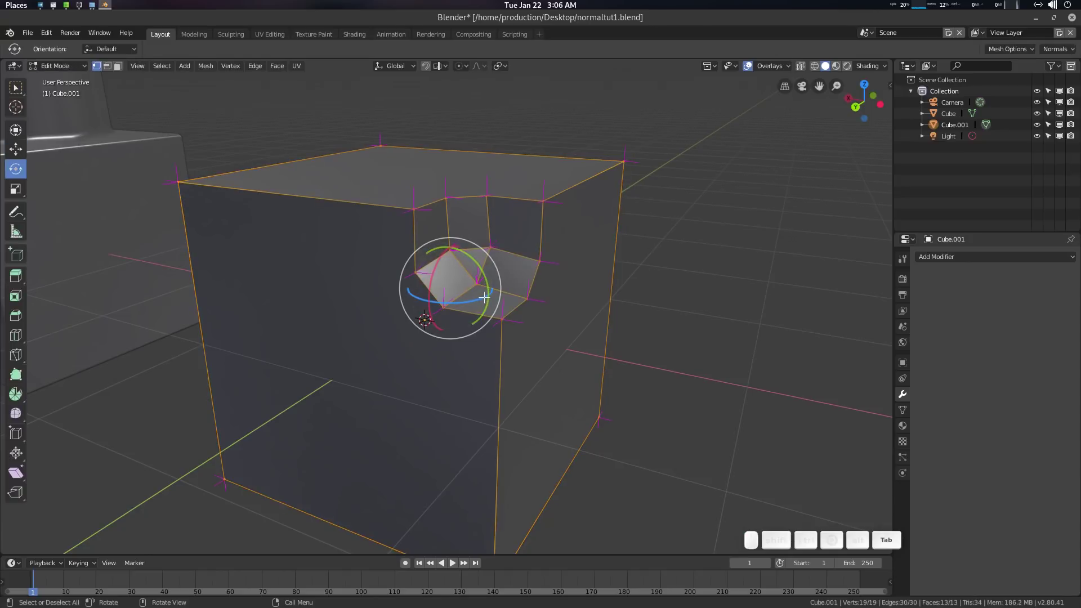
{"action": "key", "text": "a"}
{"action": "key", "text": "q"}
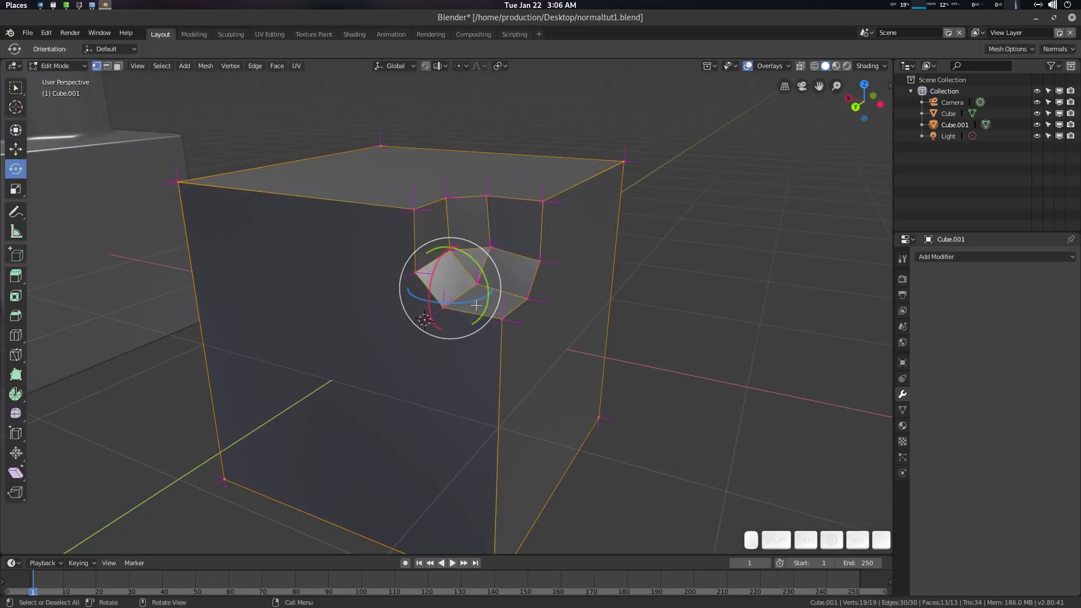
{"action": "key", "text": "q"}
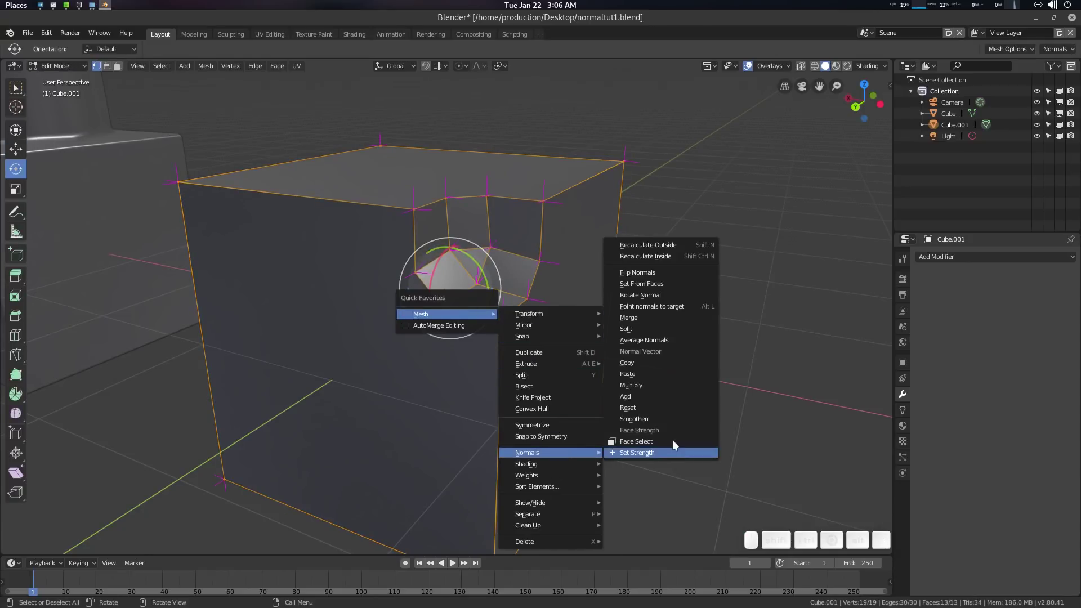
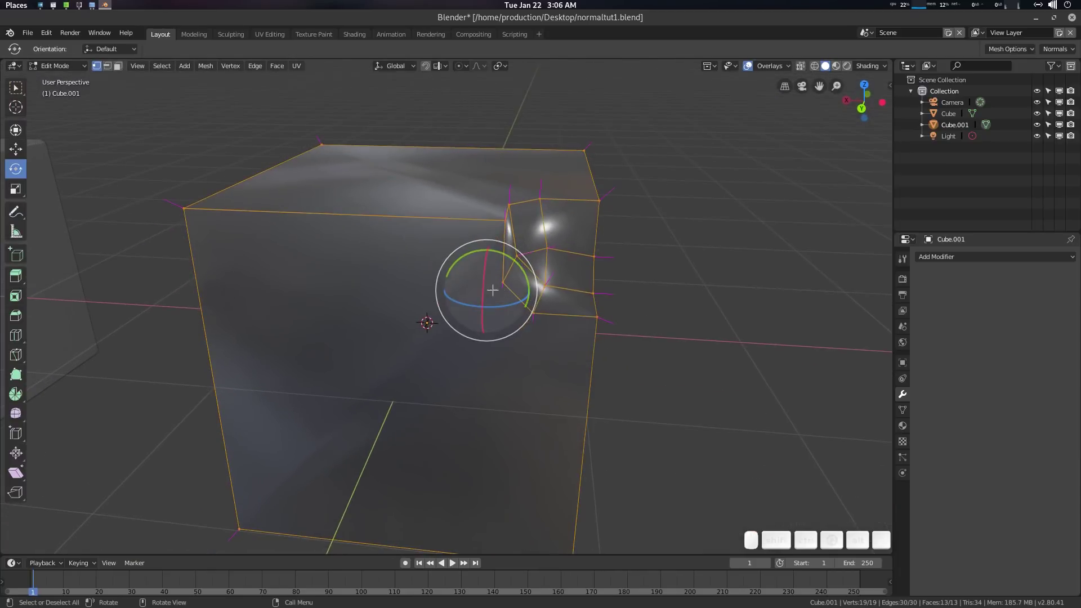
Bevel the cube's edges into narrow 3-segment rounds and box-select the pocket faces.
{"action": "key", "text": "ctrl+b"}
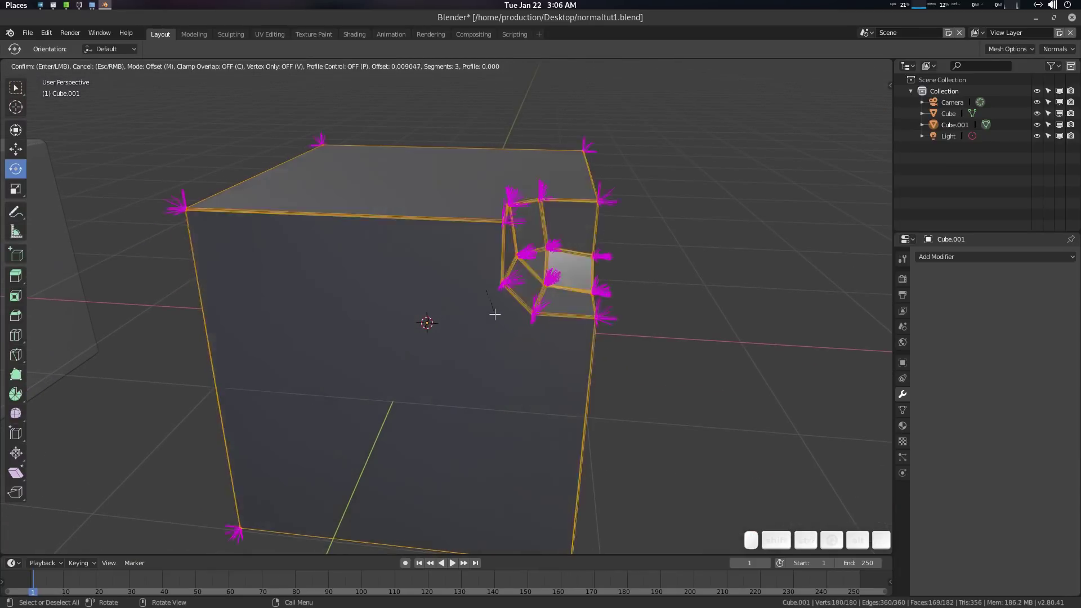
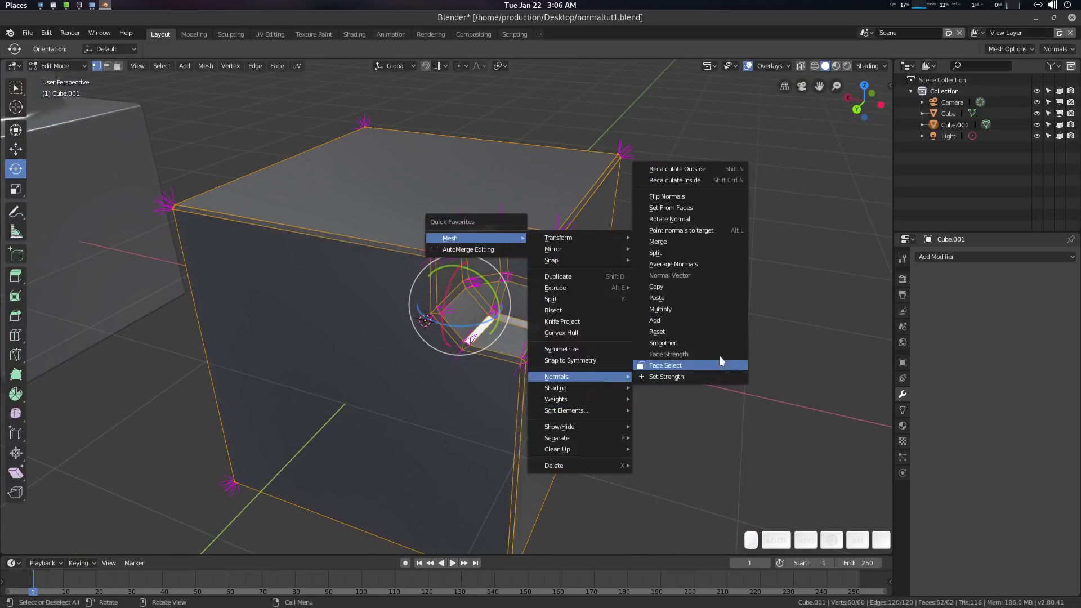
{"action": "left_click", "coordinate": [718, 265]}
{"action": "key", "text": "Tab"}
{"action": "left_click", "coordinate": [561, 306]}
{"action": "scroll", "scroll_direction": "up", "scroll_amount": 3}
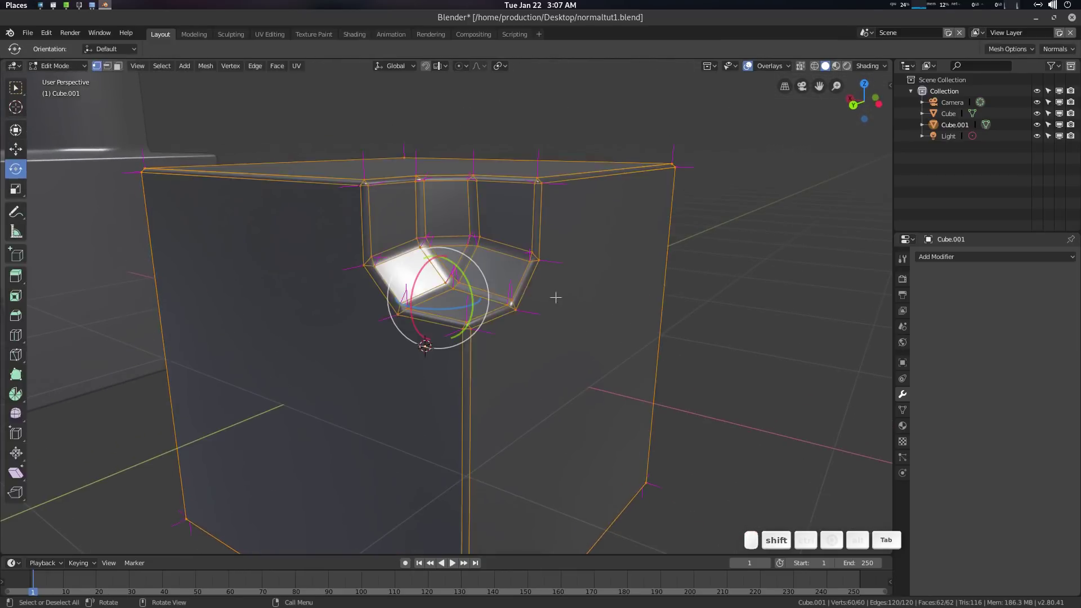
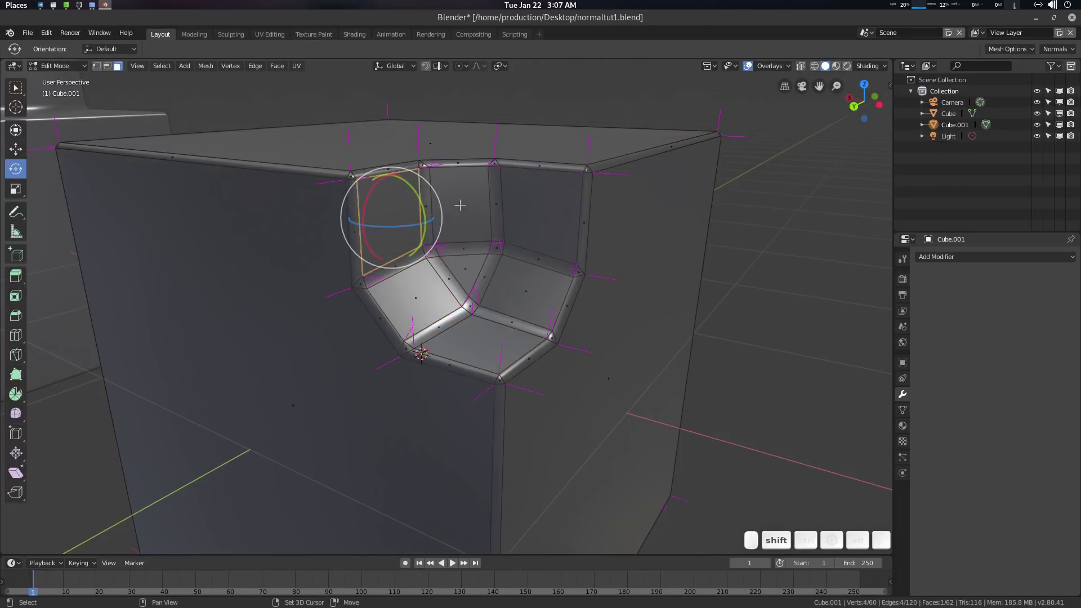
{"action": "key", "text": "w"}
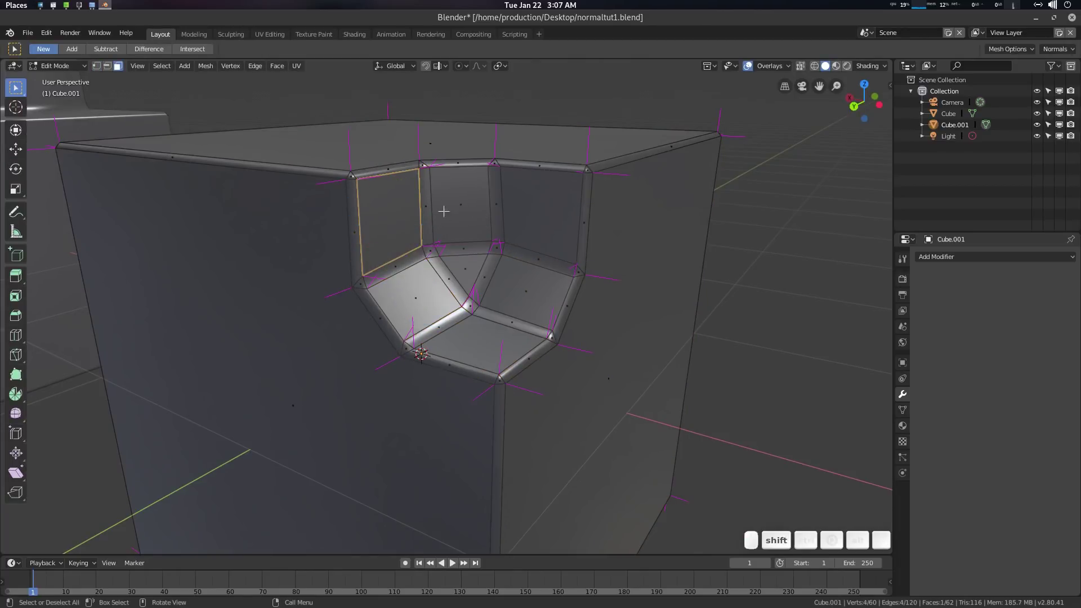
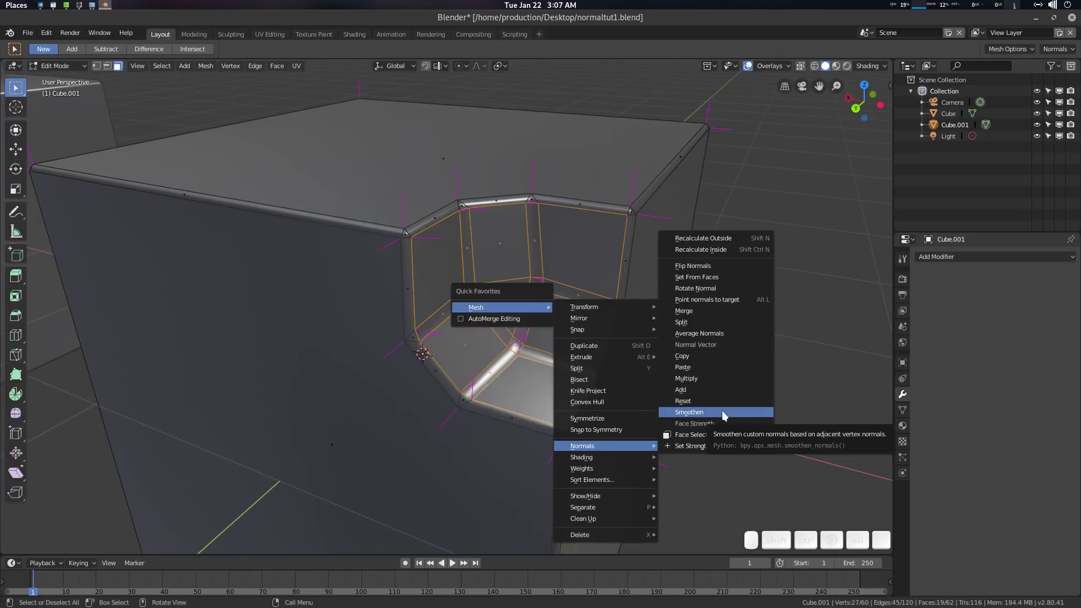
Smoothen the pocket normals, then average them with type Custom Normal.
{"action": "left_click", "coordinate": [726, 414]}
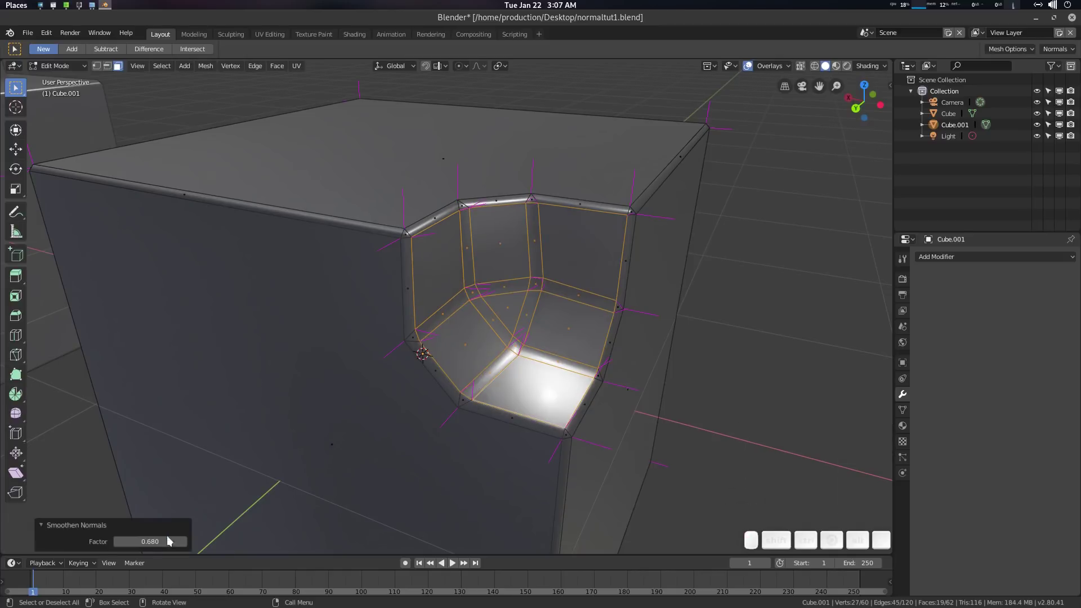
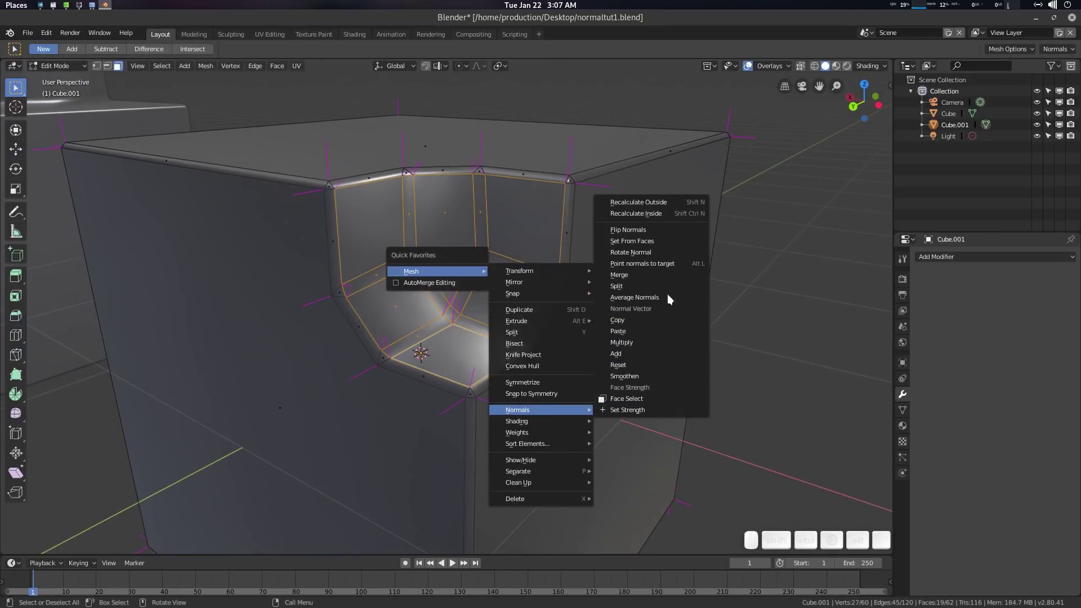
{"action": "left_click", "coordinate": [671, 298]}
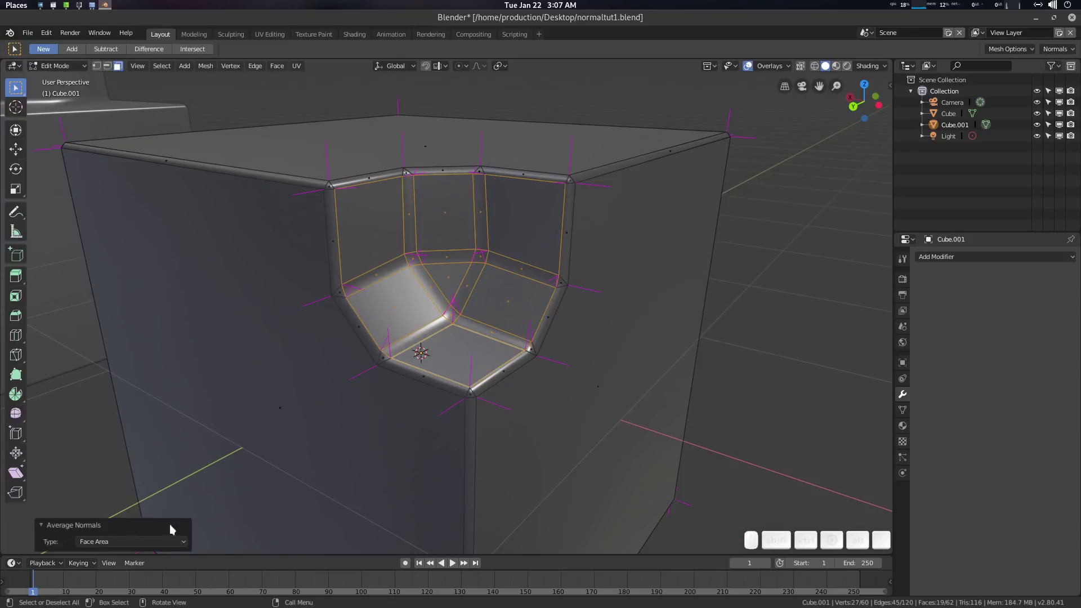
{"action": "left_click", "coordinate": [149, 538]}
{"action": "left_click", "coordinate": [145, 528]}
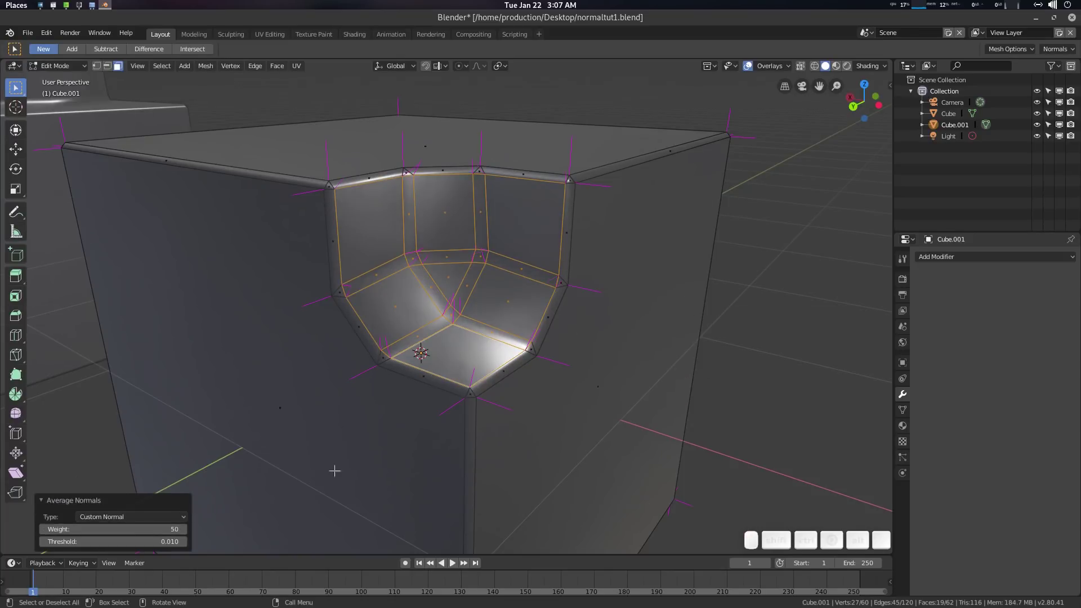
Return to object mode and reach the Add Modifier list for the cube.
{"action": "key", "text": "Tab"}
{"action": "scroll", "scroll_direction": "down", "scroll_amount": 3}
{"action": "left_click", "coordinate": [452, 325]}
{"action": "left_click", "coordinate": [468, 345]}
{"action": "scroll", "scroll_direction": "down", "scroll_amount": 3}
{"action": "left_click", "coordinate": [452, 346]}
Delete the pocketed Cube.001 from the scene.
{"action": "left_click", "coordinate": [585, 319]}
{"action": "left_click", "coordinate": [981, 263]}
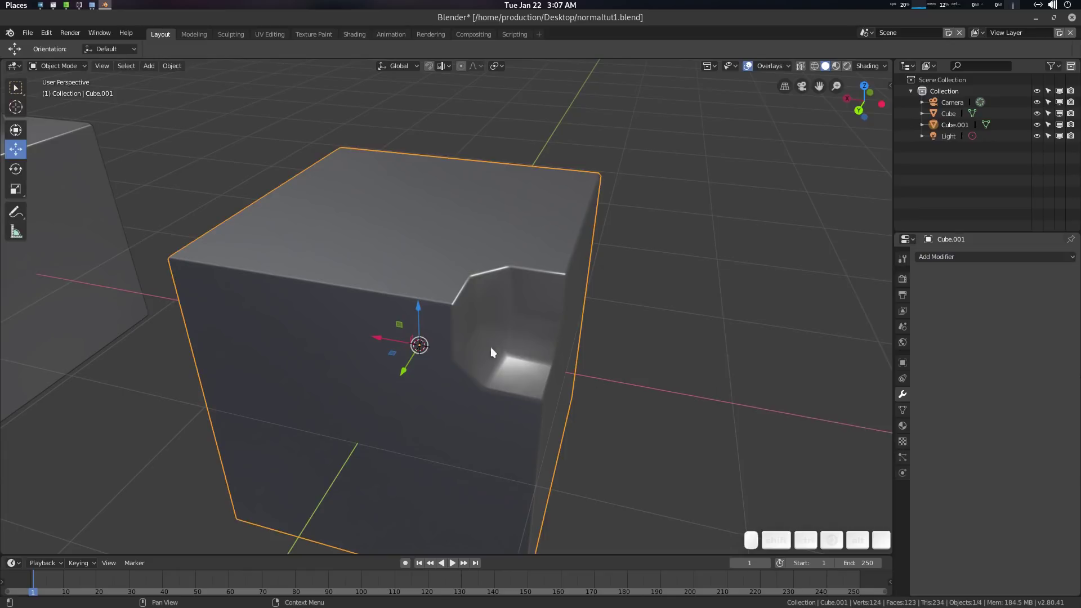
{"action": "scroll", "scroll_direction": "down", "scroll_amount": 3}
{"action": "key", "text": "Delete"}
{"action": "key", "text": "shift+a"}
{"action": "left_click", "coordinate": [478, 336]}
Add a fresh default 2 m cube at the origin via Mesh > Cube.
{"action": "key", "text": "q"}
{"action": "left_click", "coordinate": [457, 294]}
{"action": "left_click", "coordinate": [470, 332]}
{"action": "scroll", "scroll_direction": "up", "scroll_amount": 3}
{"action": "left_click", "coordinate": [477, 321]}
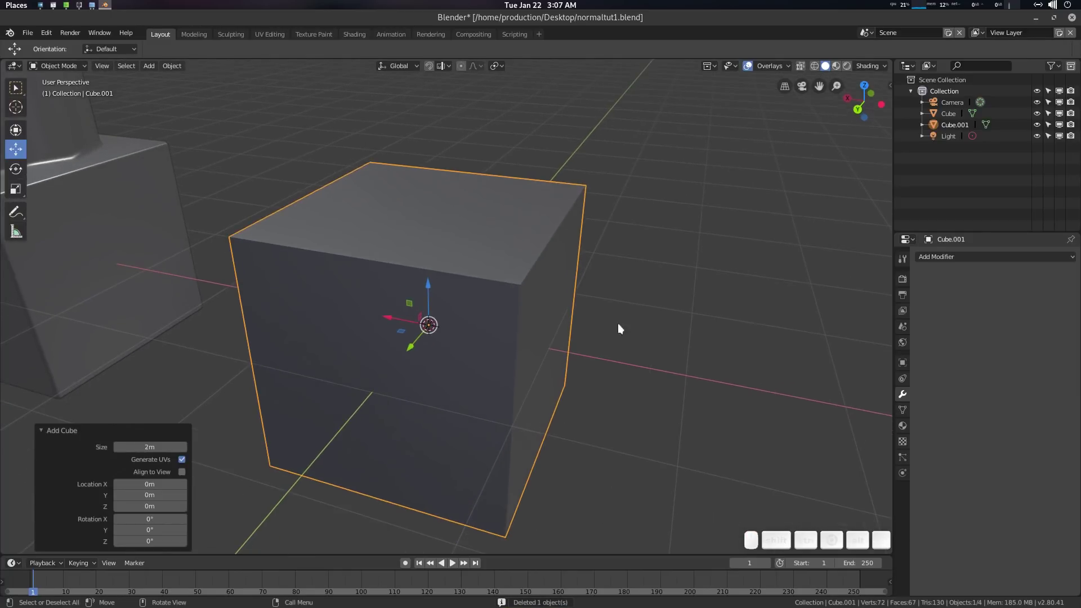
Add a Bevel modifier 0.04 m wide with Harden Normals enabled.
{"action": "left_click", "coordinate": [981, 261]}
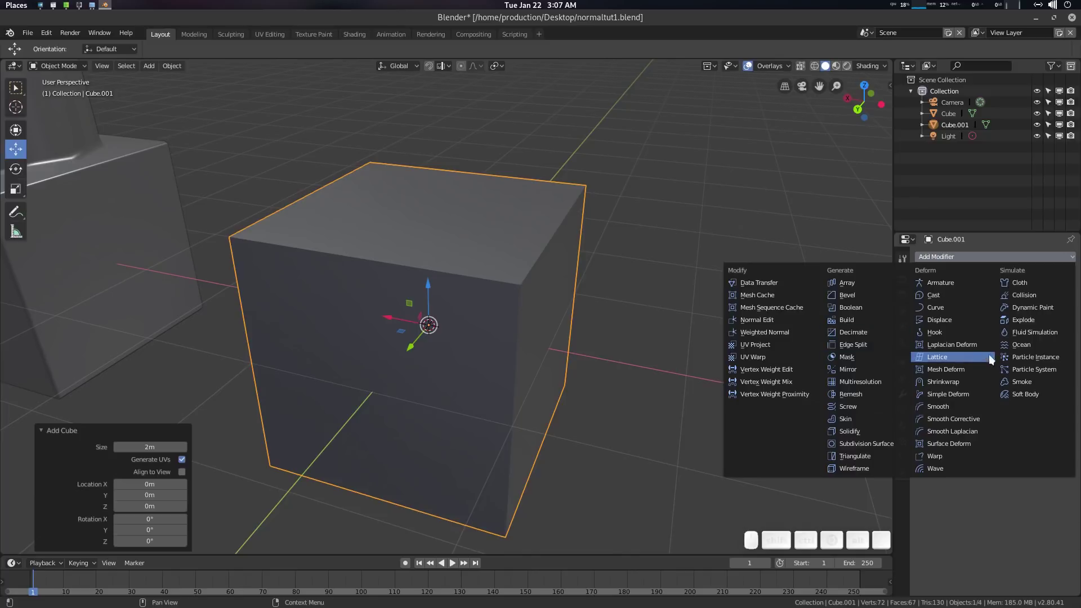
{"action": "left_click", "coordinate": [858, 298]}
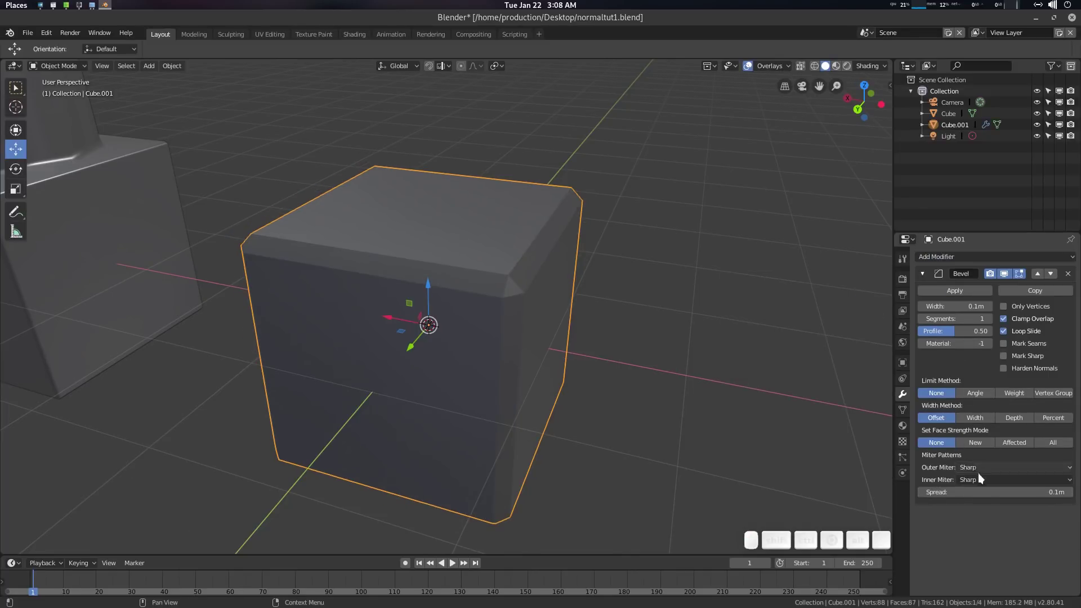
{"action": "scroll", "scroll_direction": "up", "scroll_amount": 3}
{"action": "left_click", "coordinate": [575, 310]}
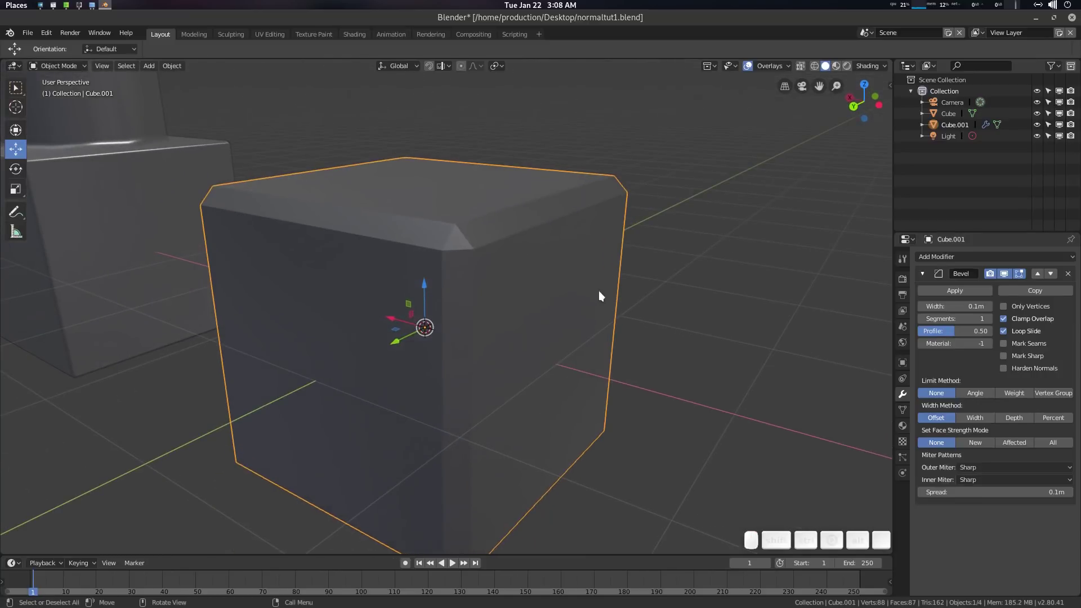
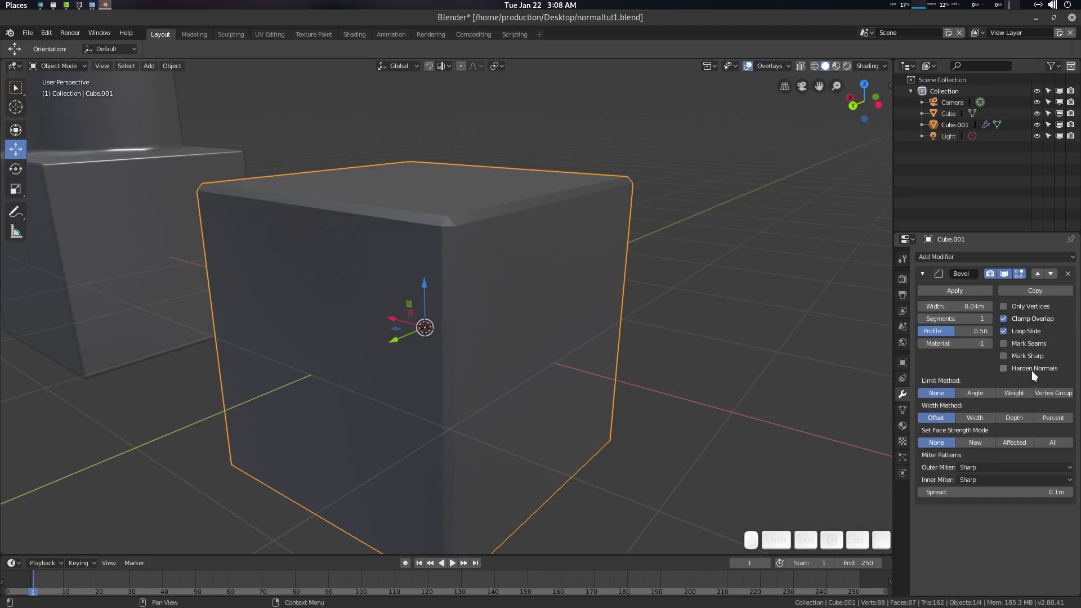
{"action": "left_click", "coordinate": [1039, 371]}
{"action": "scroll", "scroll_direction": "down", "scroll_amount": 3}
{"action": "left_click", "coordinate": [559, 296]}
{"action": "left_click", "coordinate": [535, 278]}
Orbit around the cube to inspect the bevelled corner shading.
{"action": "scroll", "scroll_direction": "down", "scroll_amount": 3}
{"action": "middle_click", "coordinate": [508, 296]}
{"action": "scroll", "scroll_direction": "up", "scroll_amount": 3}
{"action": "middle_click", "coordinate": [487, 294]}
{"action": "scroll", "scroll_direction": "up", "scroll_amount": 3}
{"action": "middle_click", "coordinate": [475, 290]}
{"action": "middle_click", "coordinate": [515, 241]}
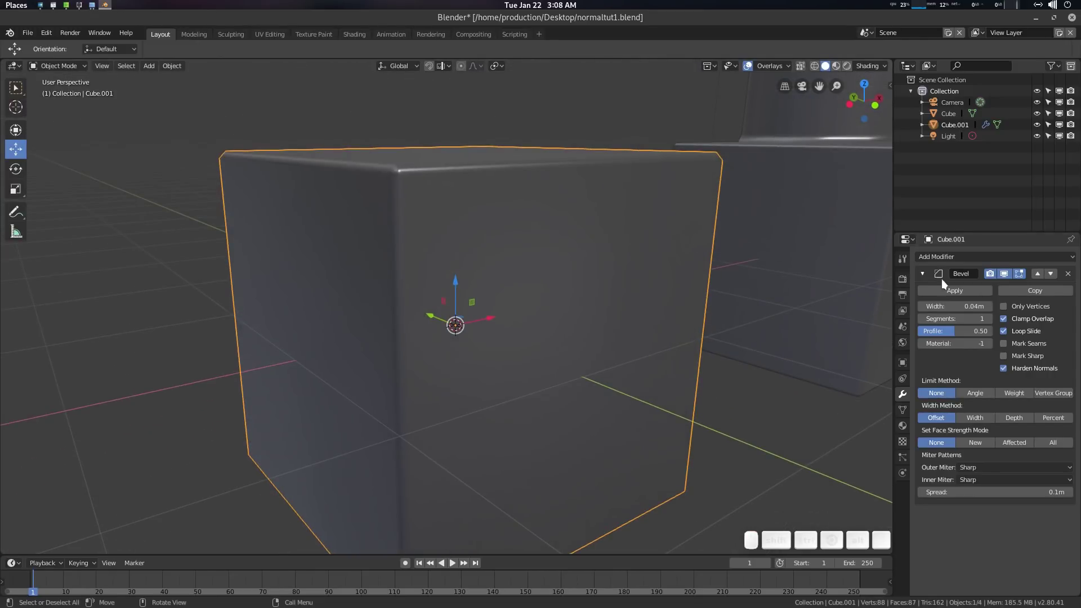
Toggle Harden Normals off and back on to compare the edge shading.
{"action": "left_click", "coordinate": [1037, 370]}
{"action": "left_click", "coordinate": [1036, 369]}
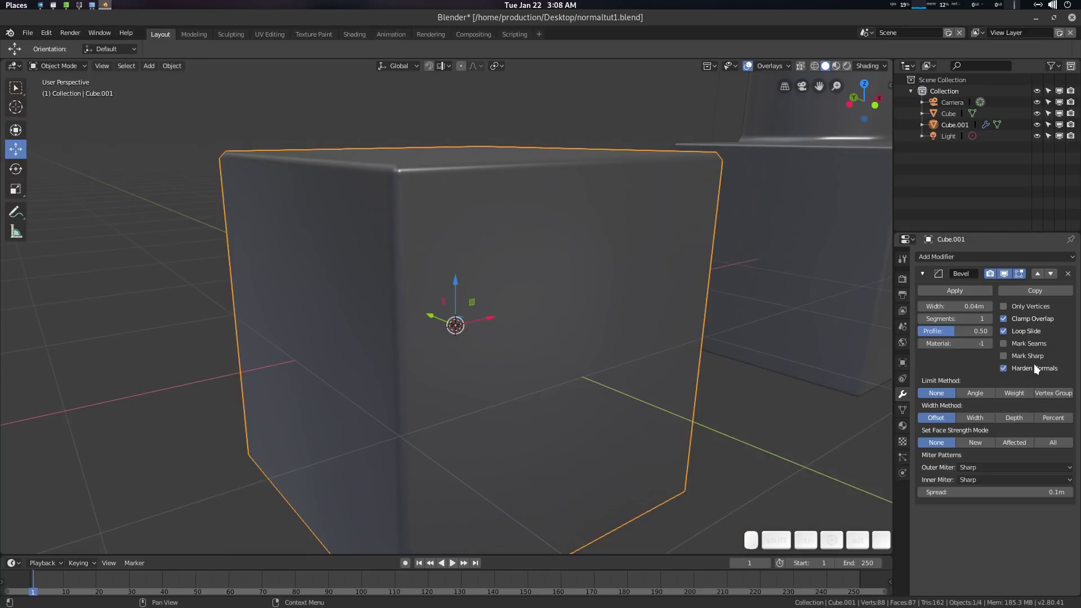
{"action": "left_click", "coordinate": [1039, 370]}
{"action": "left_click", "coordinate": [1040, 371]}
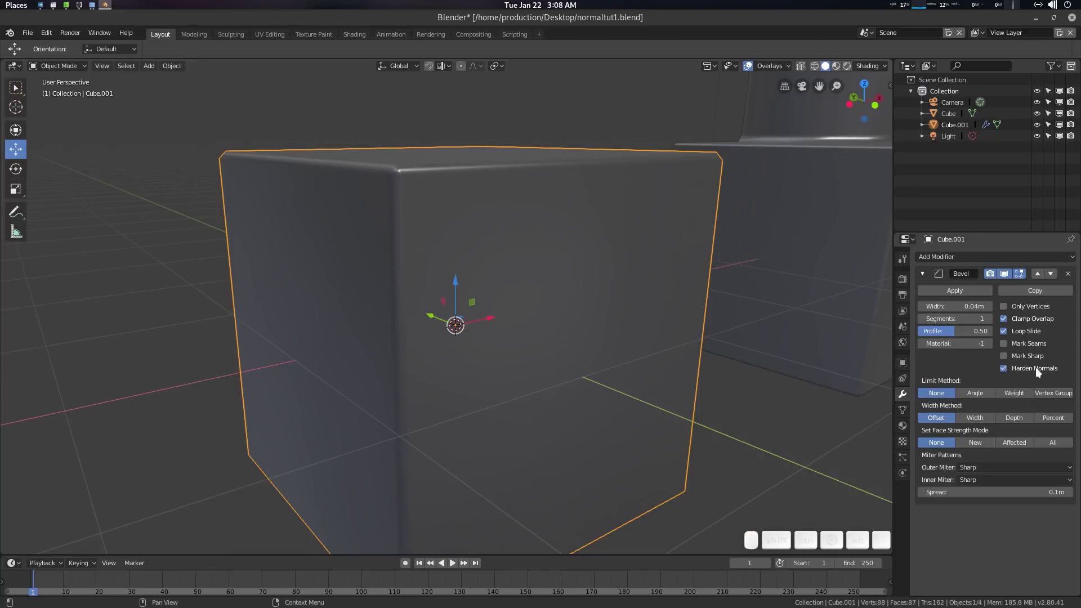
{"action": "scroll", "scroll_direction": "down", "scroll_amount": 3}
{"action": "left_click", "coordinate": [604, 228]}
{"action": "scroll", "scroll_direction": "up", "scroll_amount": 3}
{"action": "left_click", "coordinate": [537, 250]}
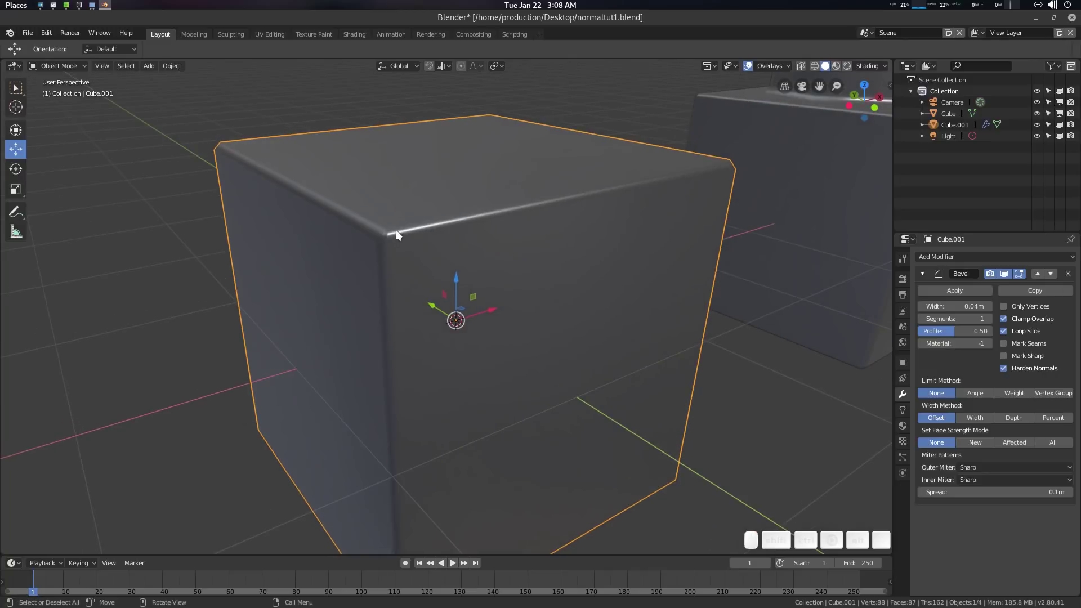
Enable the Wireframe overlay to show edges over the shaded cube.
{"action": "key", "text": "Tab"}
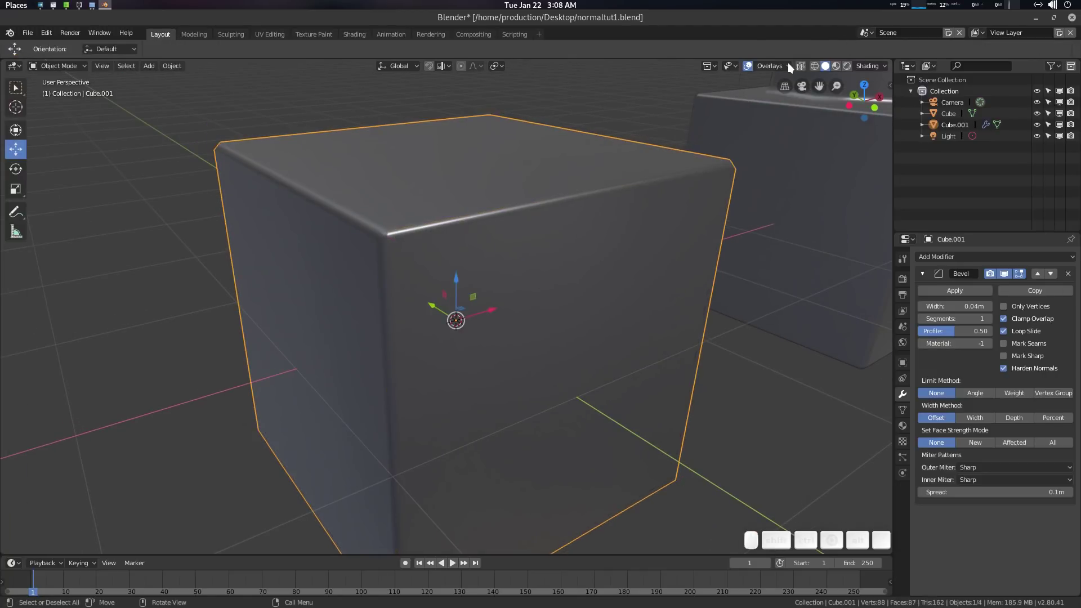
{"action": "left_click", "coordinate": [782, 63]}
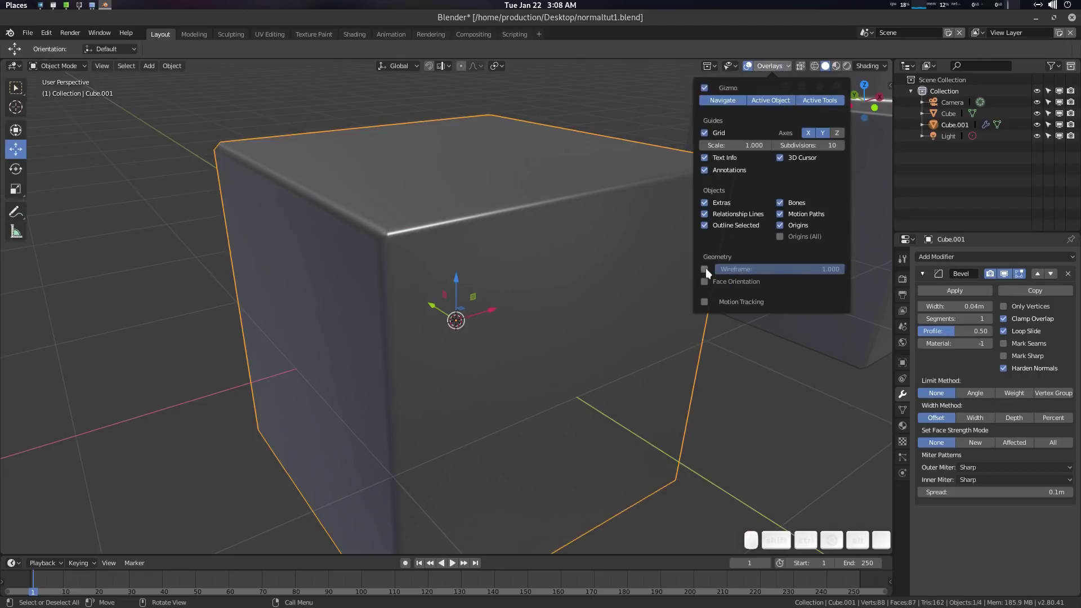
{"action": "left_click", "coordinate": [710, 272]}
{"action": "left_click", "coordinate": [539, 278]}
Apply the Bevel modifier into the cube's real geometry.
{"action": "scroll", "scroll_direction": "up", "scroll_amount": 3}
{"action": "left_click", "coordinate": [417, 231]}
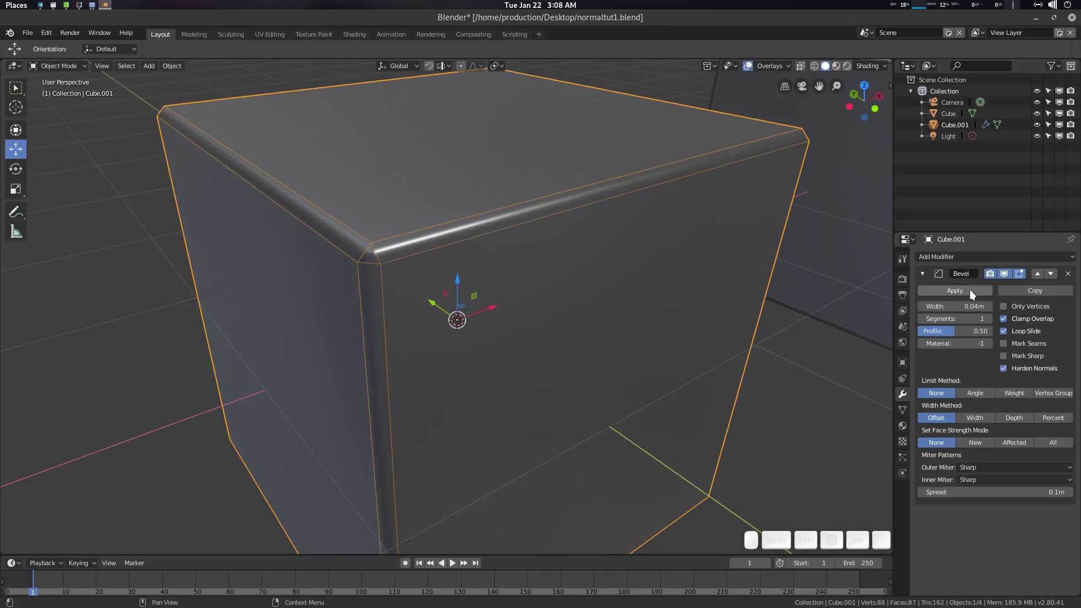
{"action": "left_click", "coordinate": [972, 291]}
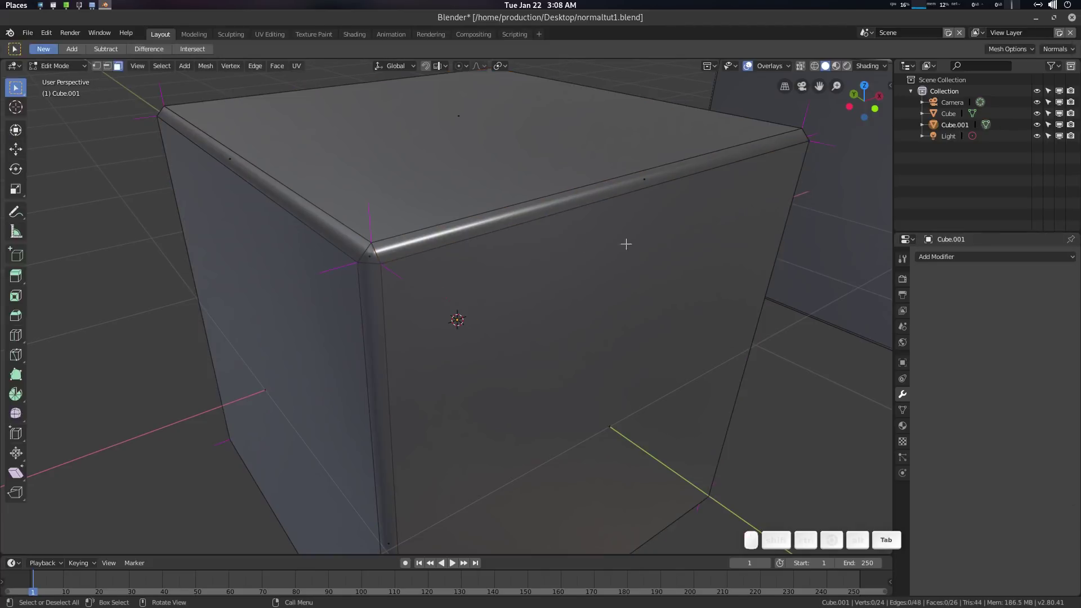
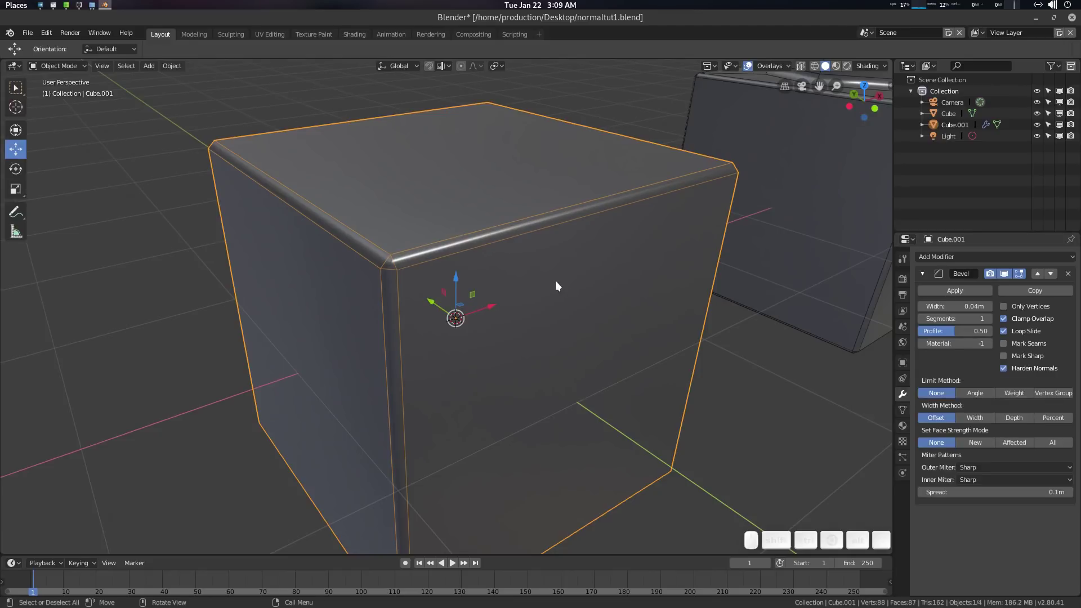
{"action": "scroll", "scroll_direction": "up", "scroll_amount": 3}
{"action": "middle_click", "coordinate": [548, 309]}
{"action": "key", "text": "alt+a"}
{"action": "scroll", "scroll_direction": "down", "scroll_amount": 3}
{"action": "middle_click", "coordinate": [538, 275]}
{"action": "scroll", "scroll_direction": "up", "scroll_amount": 3}
{"action": "scroll", "scroll_direction": "up", "scroll_amount": 3}
{"action": "scroll", "scroll_direction": "down", "scroll_amount": 3}
{"action": "left_click", "coordinate": [496, 241]}
{"action": "left_click", "coordinate": [551, 303]}
{"action": "scroll", "scroll_direction": "up", "scroll_amount": 3}
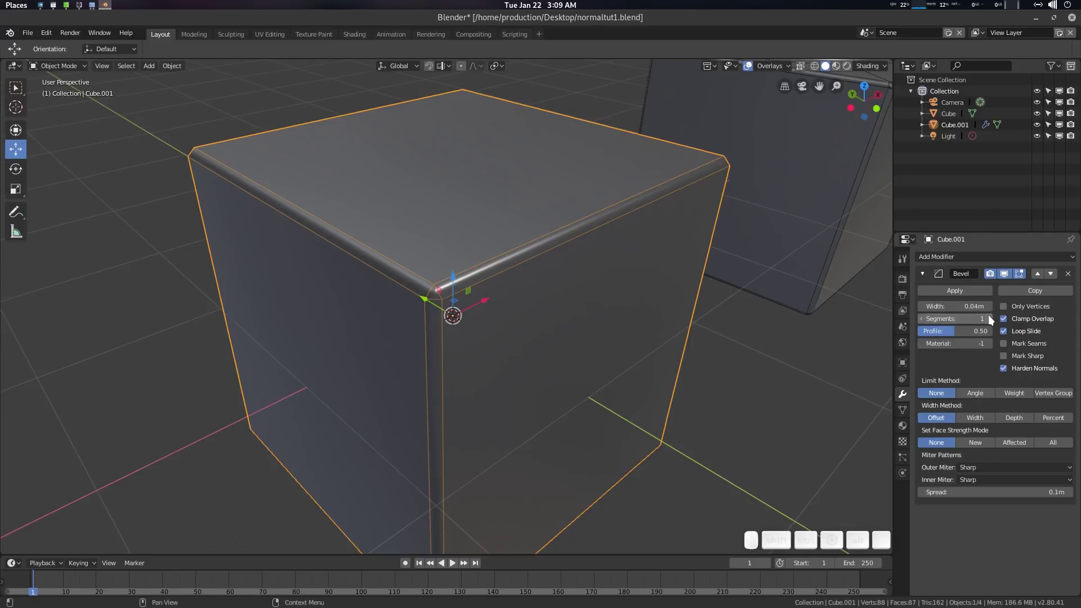
{"action": "left_click", "coordinate": [993, 319]}
{"action": "scroll", "scroll_direction": "up", "scroll_amount": 3}
{"action": "left_click", "coordinate": [600, 299]}
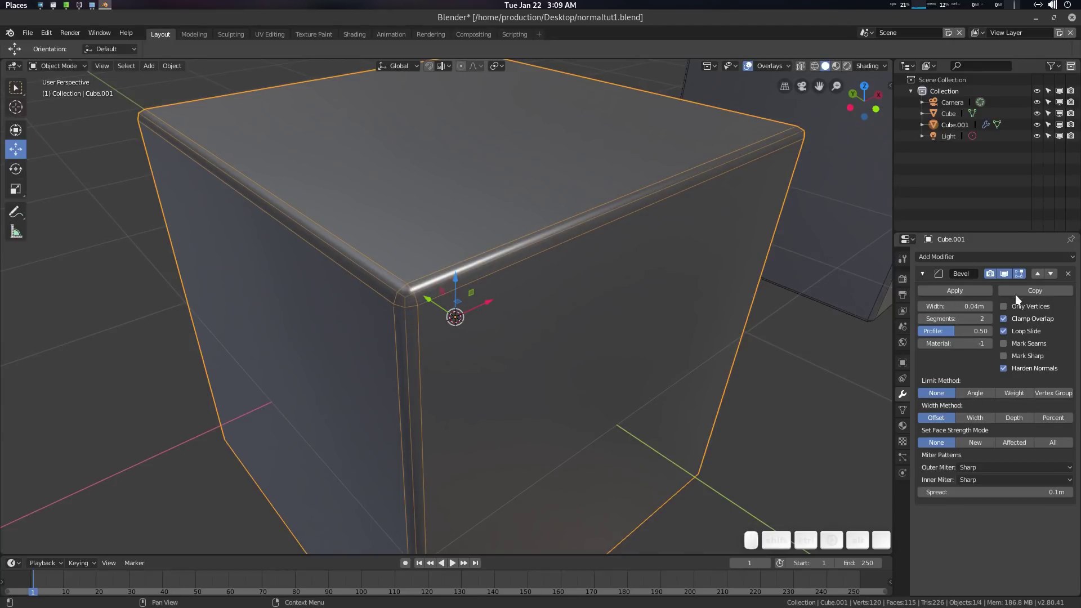
{"action": "left_click", "coordinate": [923, 319]}
{"action": "middle_click", "coordinate": [625, 322]}
{"action": "scroll", "scroll_direction": "down", "scroll_amount": 3}
{"action": "middle_click", "coordinate": [611, 322]}
{"action": "scroll", "scroll_direction": "up", "scroll_amount": 3}
{"action": "middle_click", "coordinate": [599, 324]}
{"action": "scroll", "scroll_direction": "down", "scroll_amount": 3}
{"action": "middle_click", "coordinate": [658, 320]}
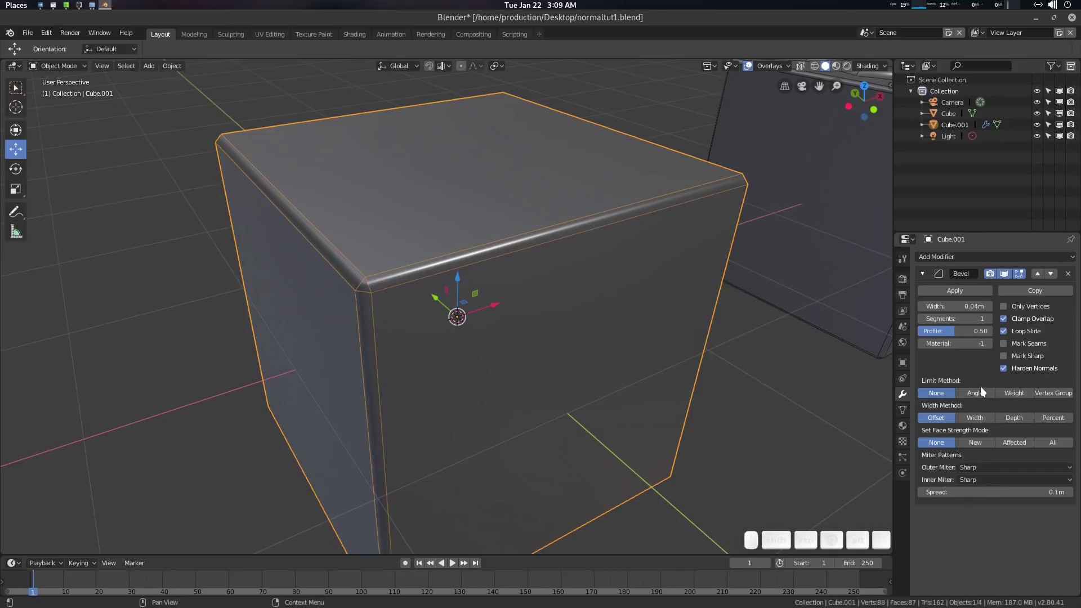
Set the bevel's outer miter to Patch with wider width and spread, heading toward Arc miters.
{"action": "left_click", "coordinate": [982, 396]}
{"action": "left_click", "coordinate": [948, 395]}
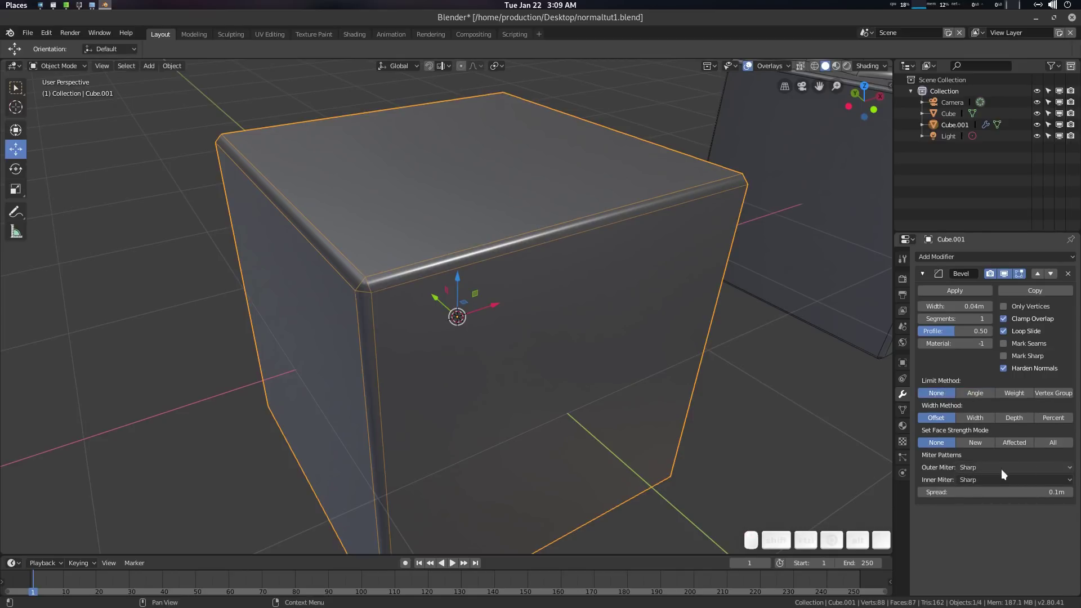
{"action": "left_click", "coordinate": [1005, 472]}
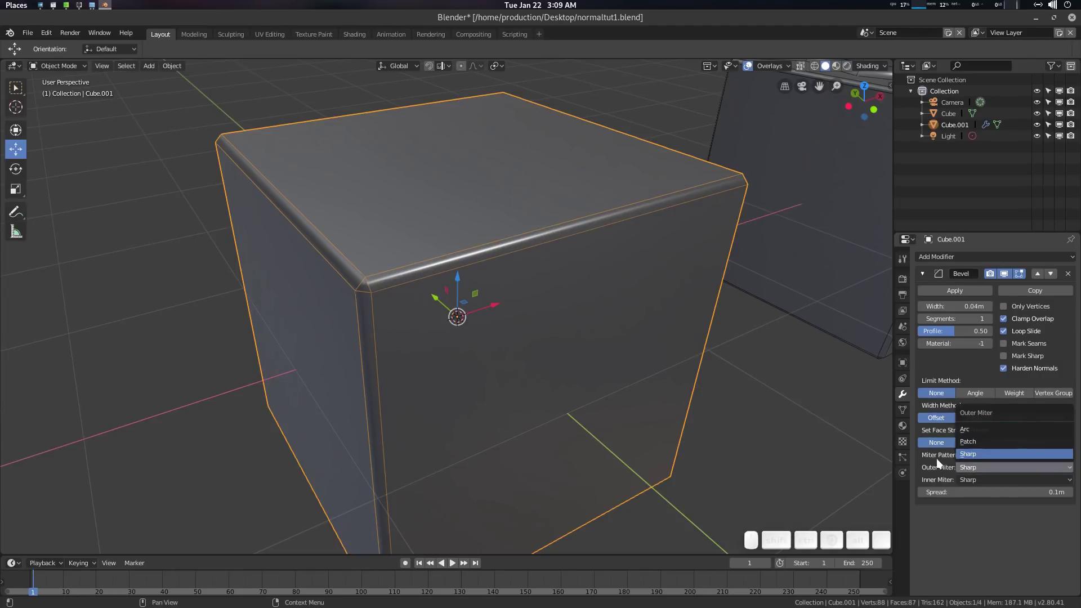
{"action": "left_click", "coordinate": [940, 463]}
{"action": "left_click", "coordinate": [983, 466]}
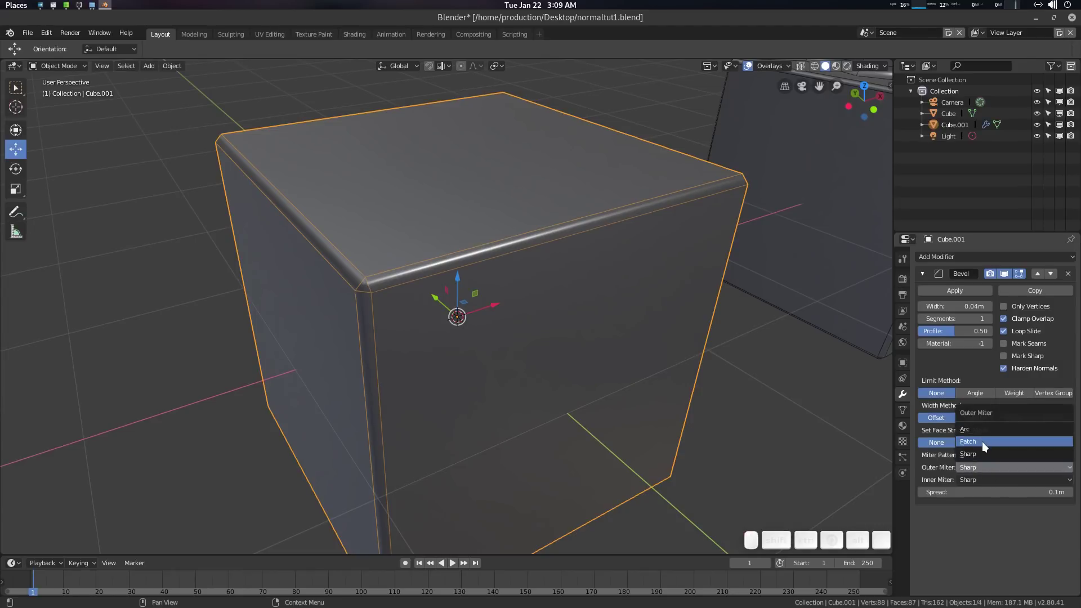
{"action": "left_click", "coordinate": [985, 444]}
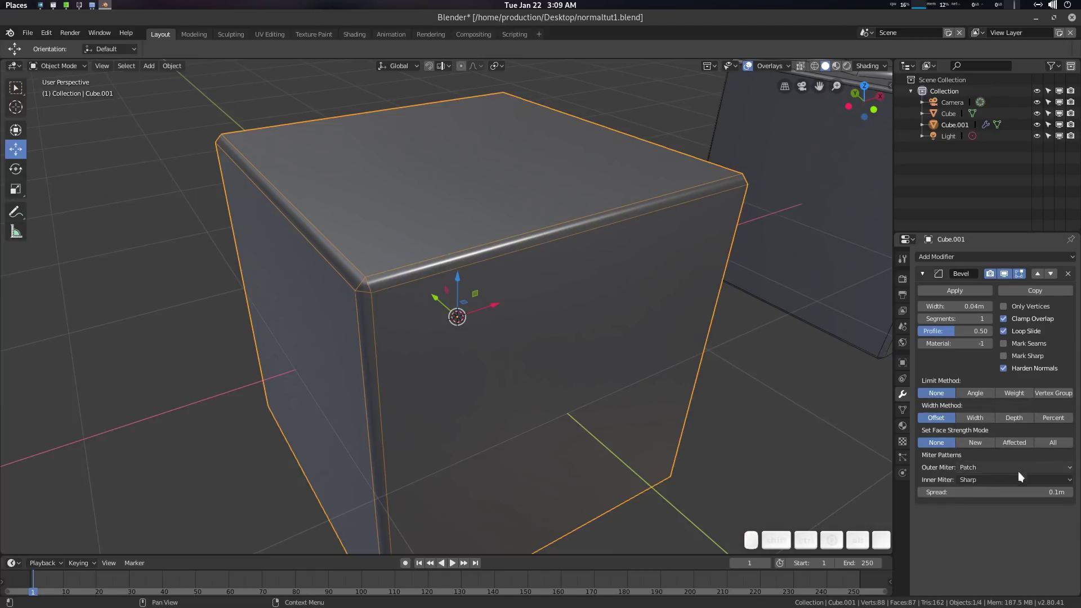
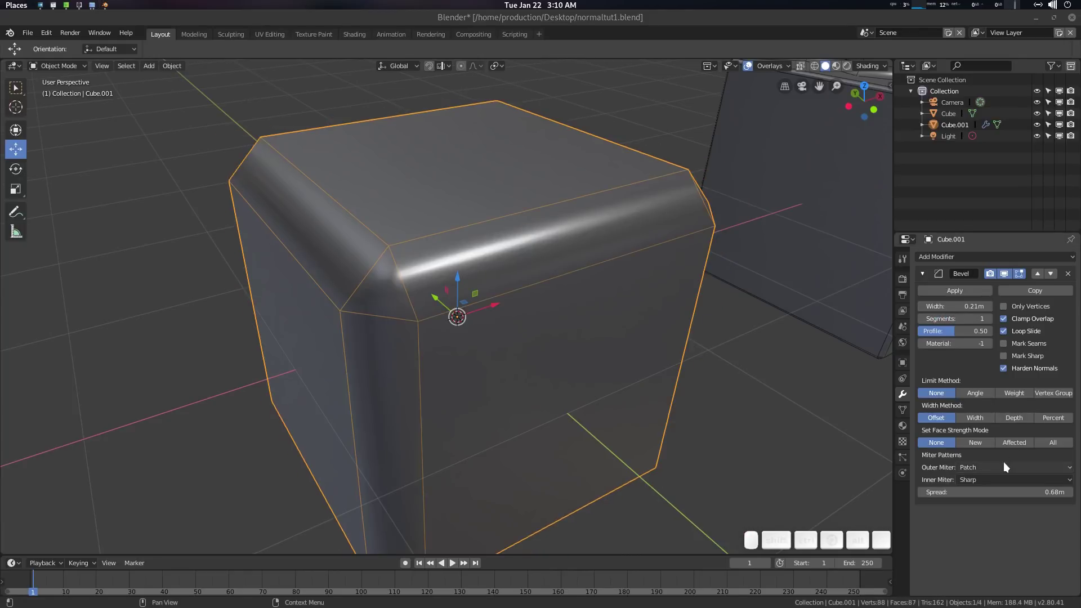
{"action": "left_click", "coordinate": [989, 465]}
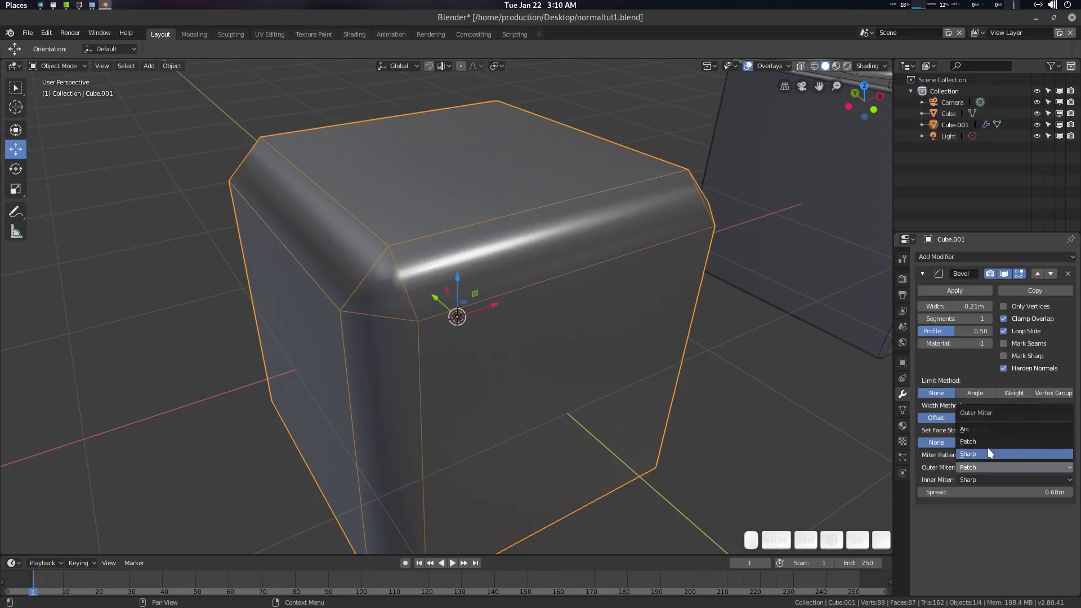
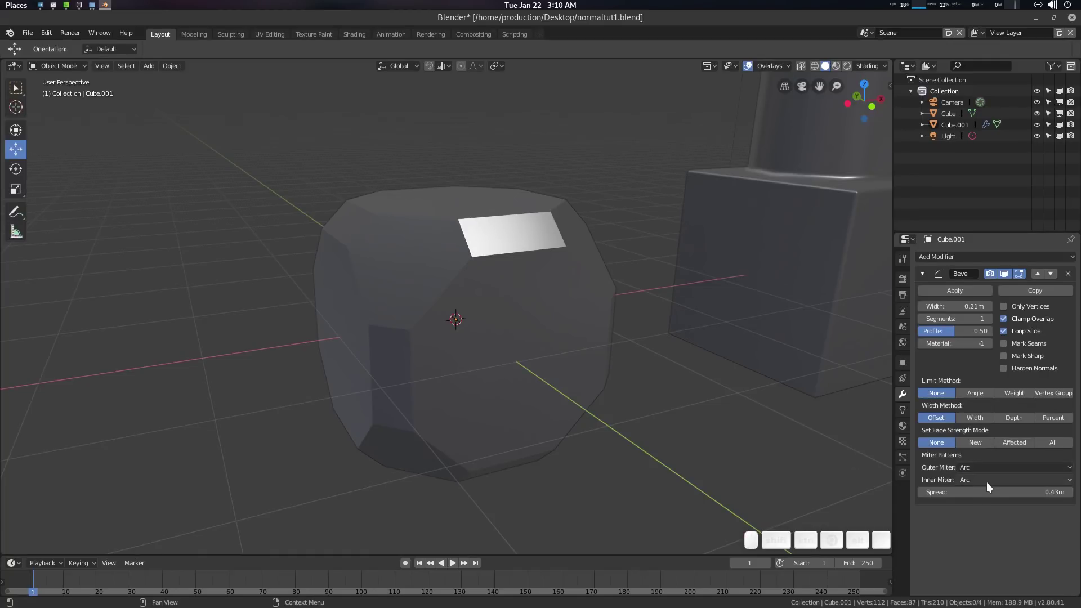
Set Inner Miter to Sharp, re-enable Harden Normals and narrow the width to 0.03 m.
{"action": "left_click", "coordinate": [992, 482]}
{"action": "left_click", "coordinate": [994, 468]}
{"action": "left_click", "coordinate": [565, 391]}
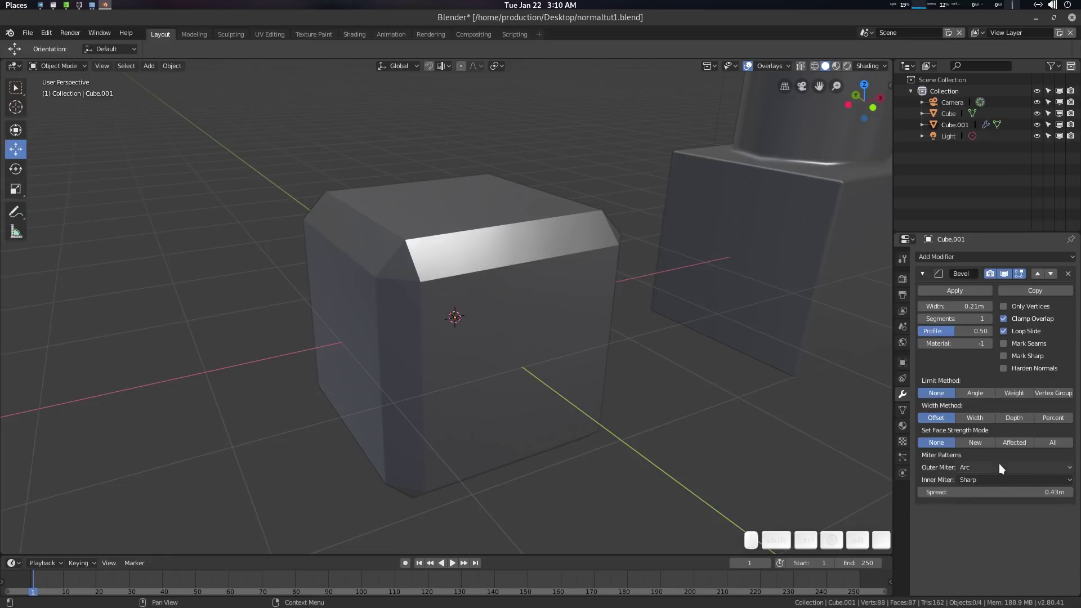
{"action": "left_click", "coordinate": [1038, 367]}
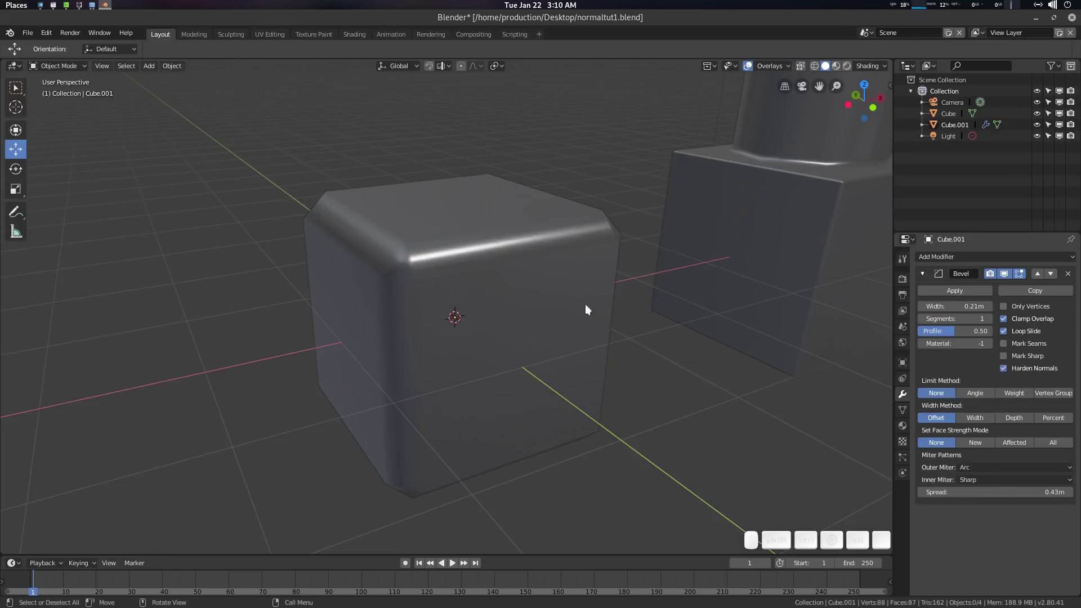
{"action": "scroll", "scroll_direction": "up", "scroll_amount": 3}
{"action": "left_click", "coordinate": [581, 304]}
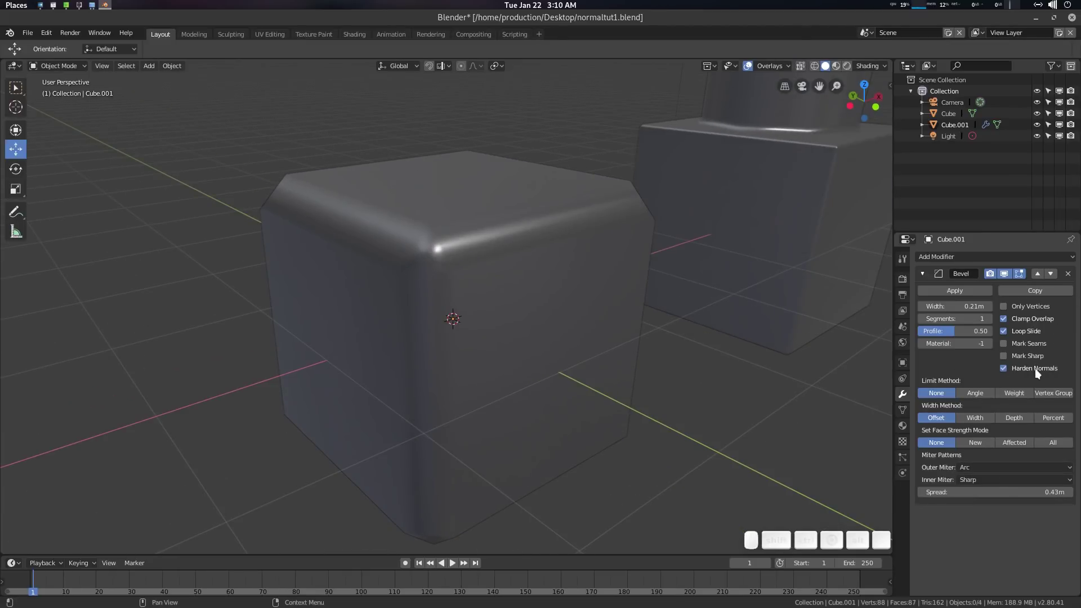
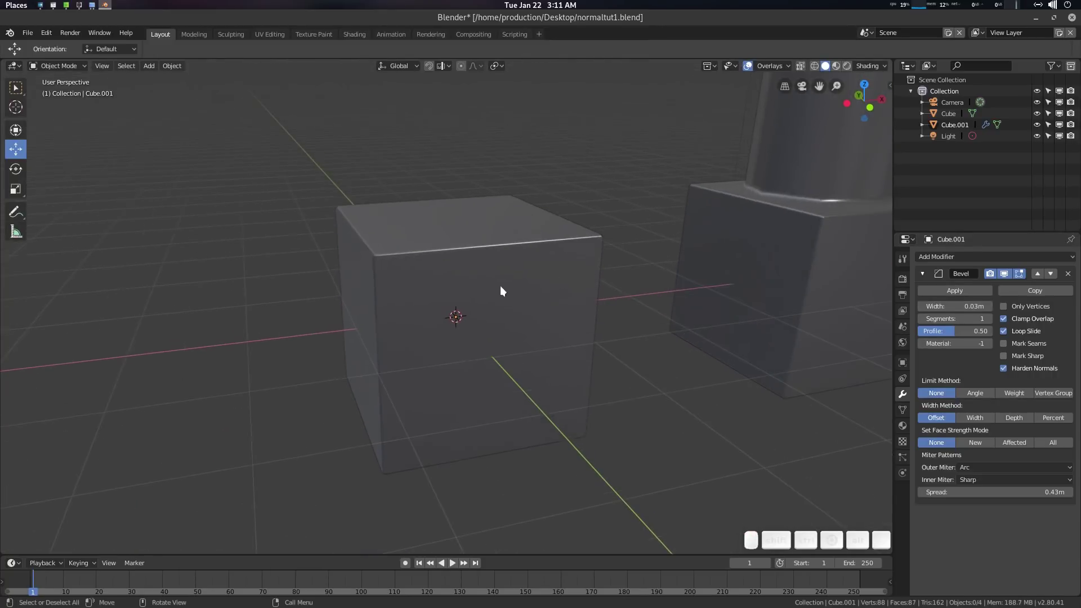
Select the cube and switch Harden Normals off on its bevel.
{"action": "left_click", "coordinate": [514, 272]}
{"action": "middle_click", "coordinate": [522, 291]}
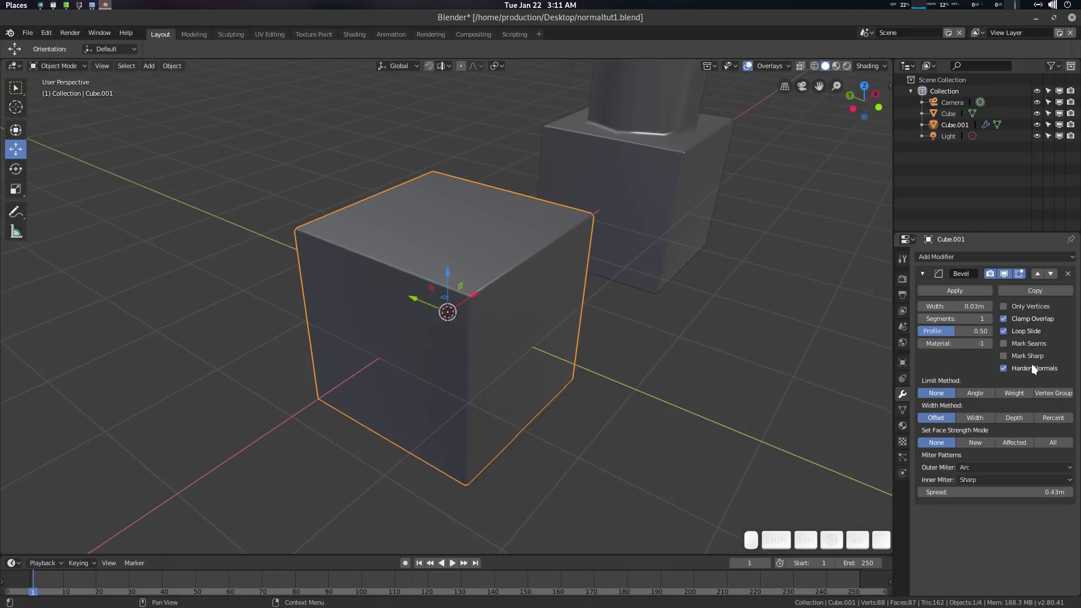
{"action": "left_click", "coordinate": [1031, 371]}
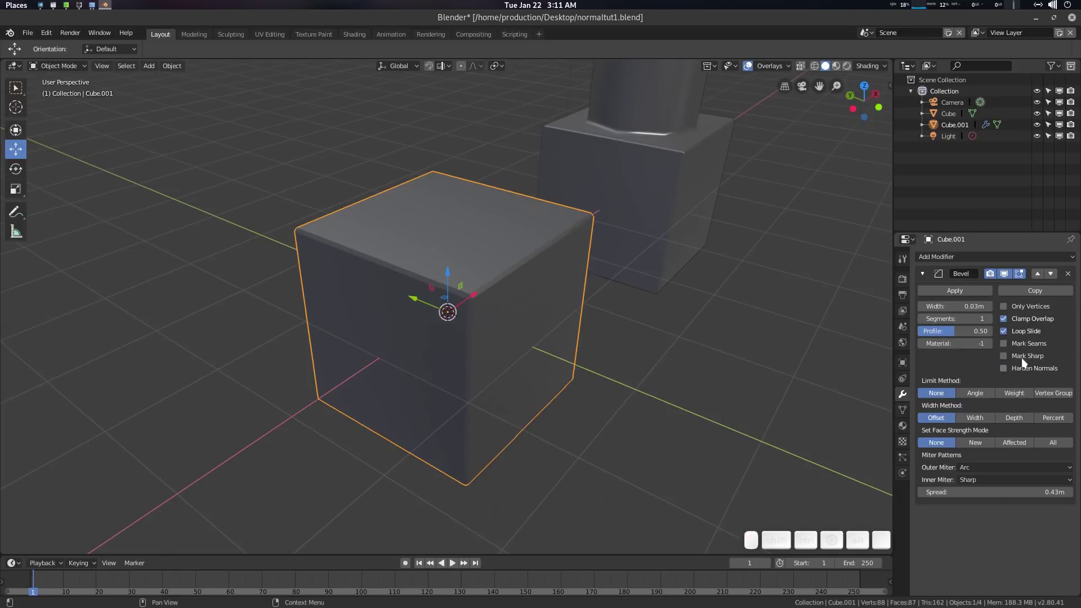
Add a Weighted Normal modifier below the collapsed Bevel.
{"action": "left_click", "coordinate": [927, 278]}
{"action": "left_click", "coordinate": [978, 258]}
{"action": "left_click", "coordinate": [786, 334]}
{"action": "left_click", "coordinate": [573, 334]}
{"action": "scroll", "scroll_direction": "up", "scroll_amount": 3}
{"action": "left_click", "coordinate": [549, 289]}
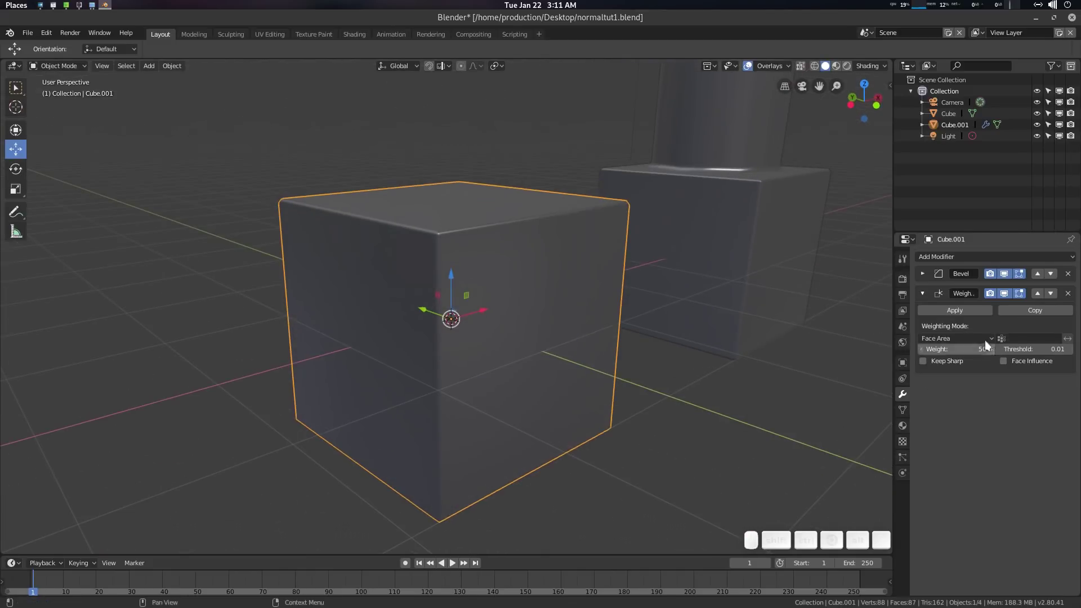
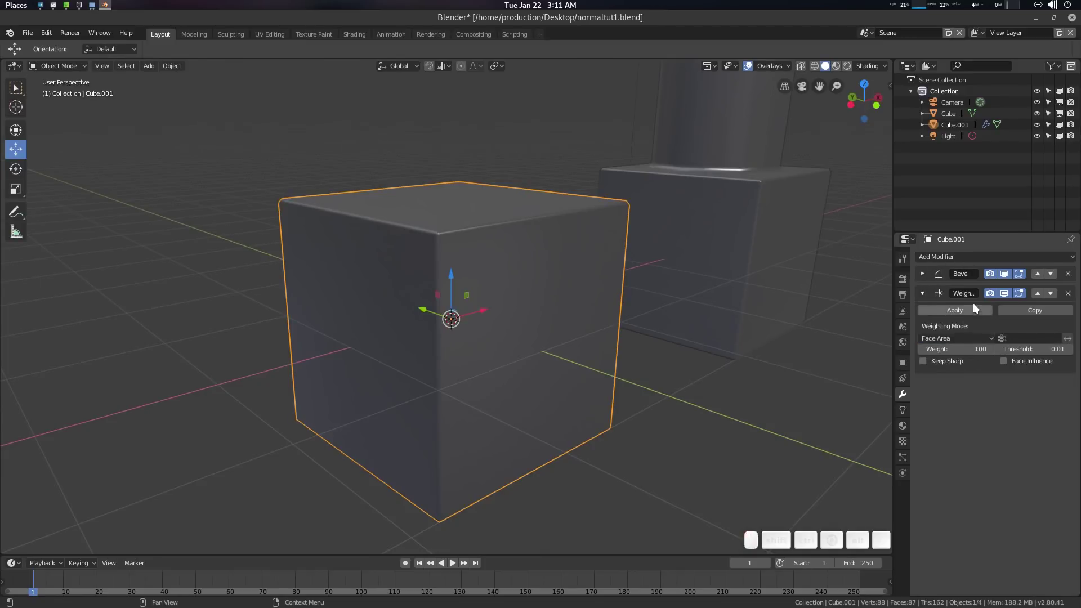
Set the Weighted Normal weight to 100 and widen the bevel to about 0.07 m.
{"action": "left_click", "coordinate": [930, 275]}
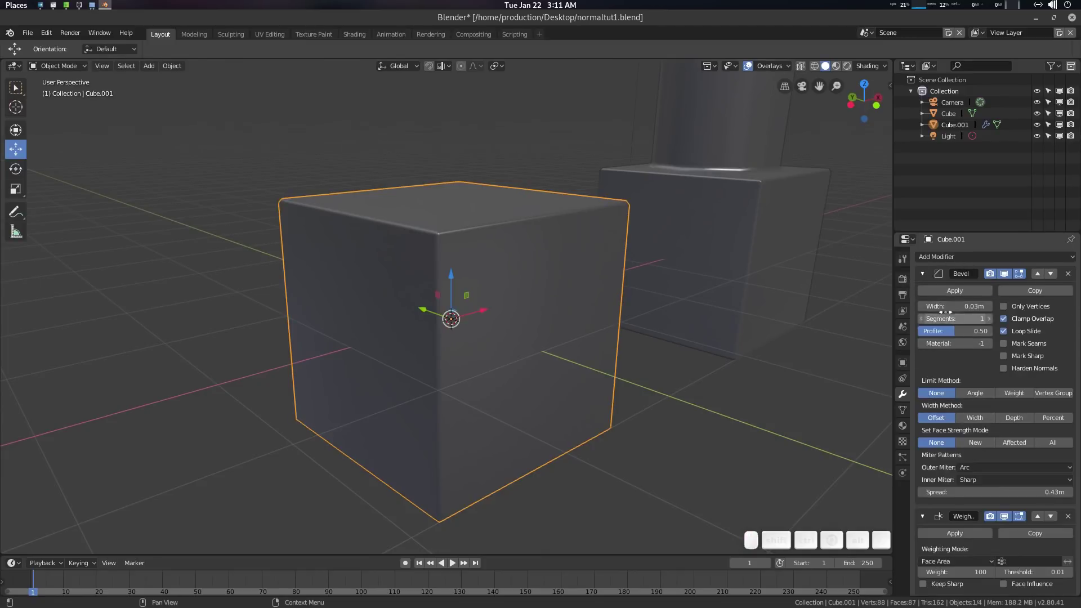
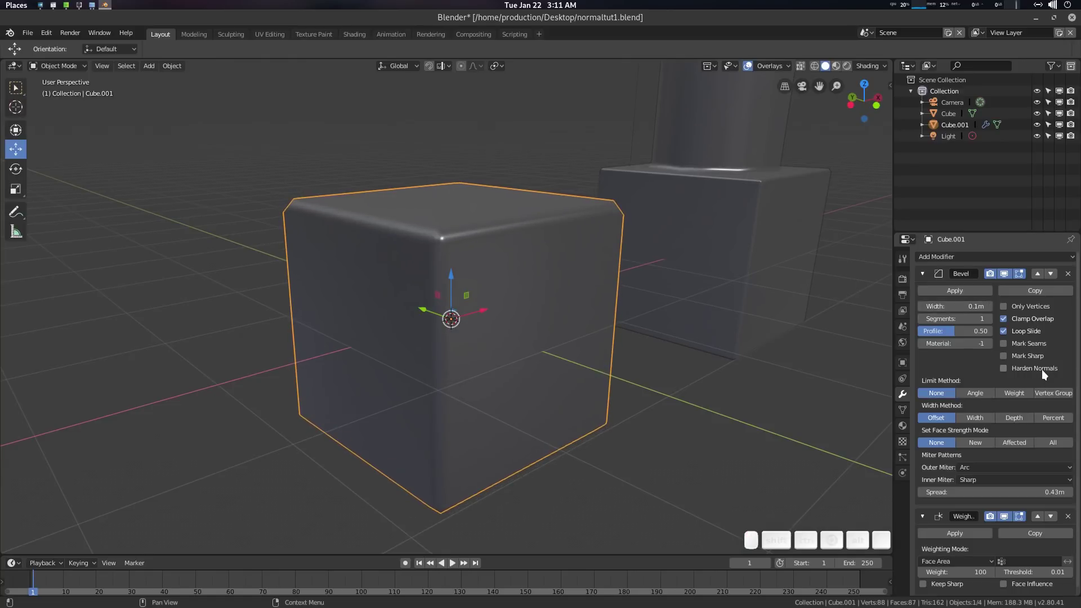
{"action": "left_click", "coordinate": [1046, 372]}
{"action": "left_click", "coordinate": [1046, 372]}
{"action": "left_click", "coordinate": [1046, 373]}
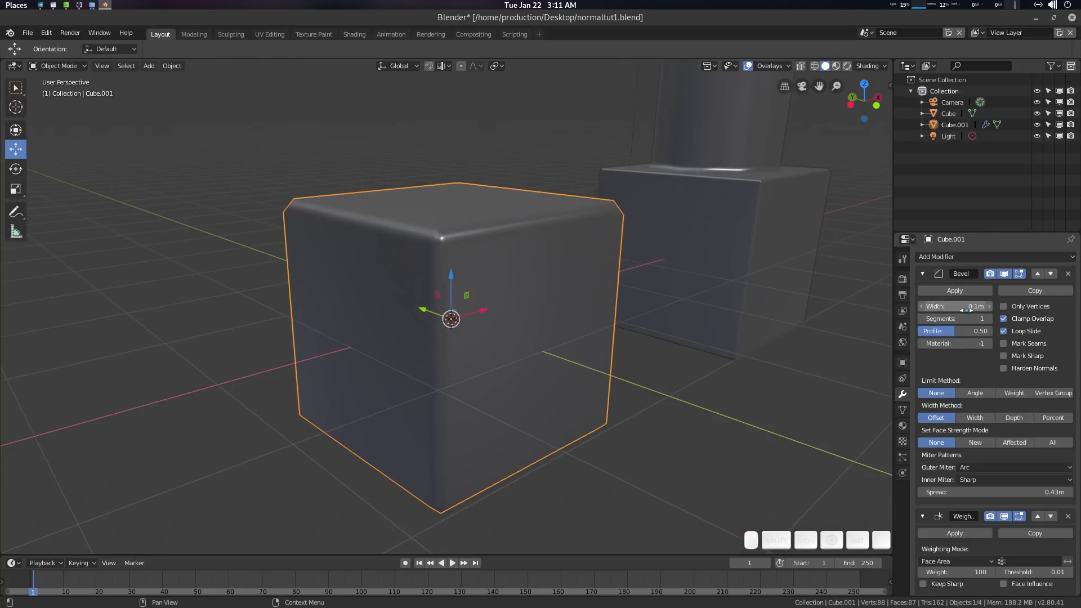